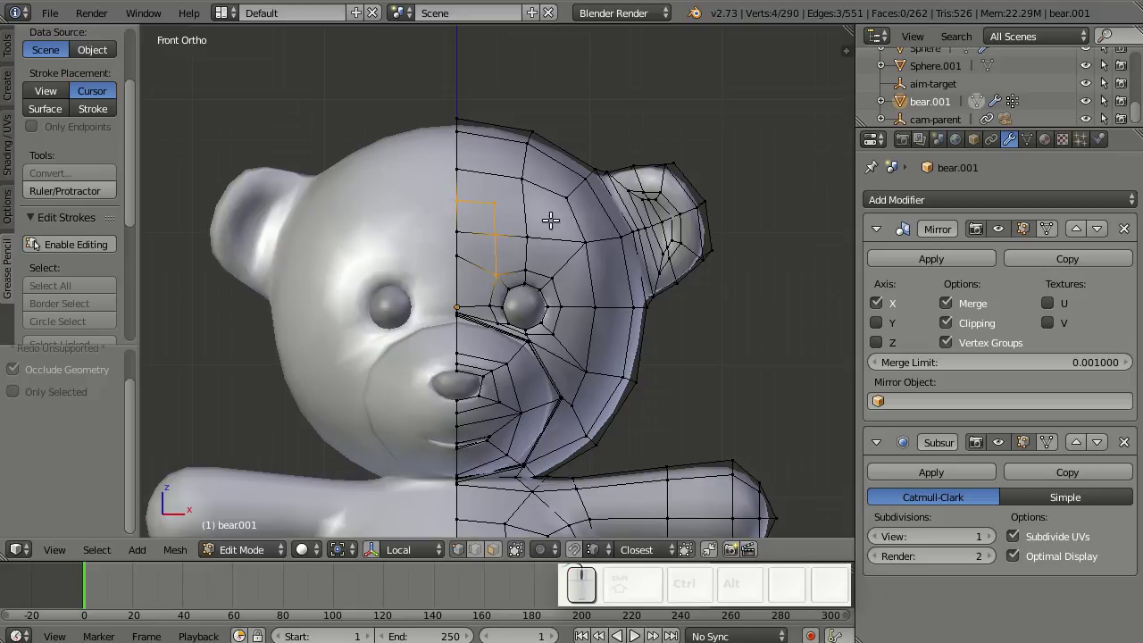
- Knife-cut new edges around the eye and move the brow vertices along the Y axis
key("k")
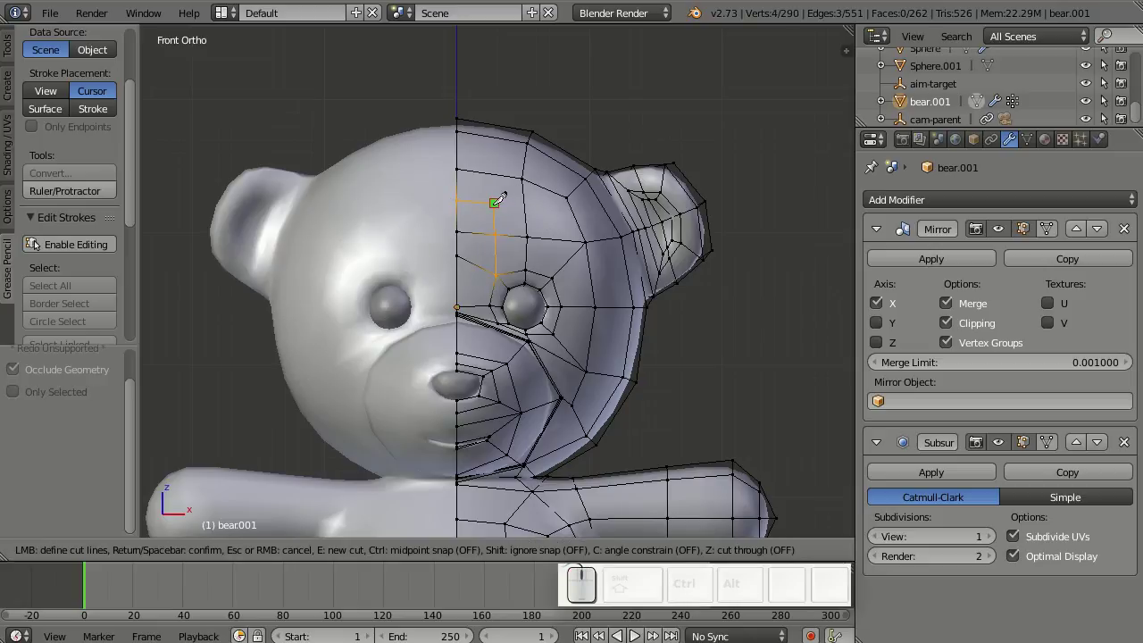
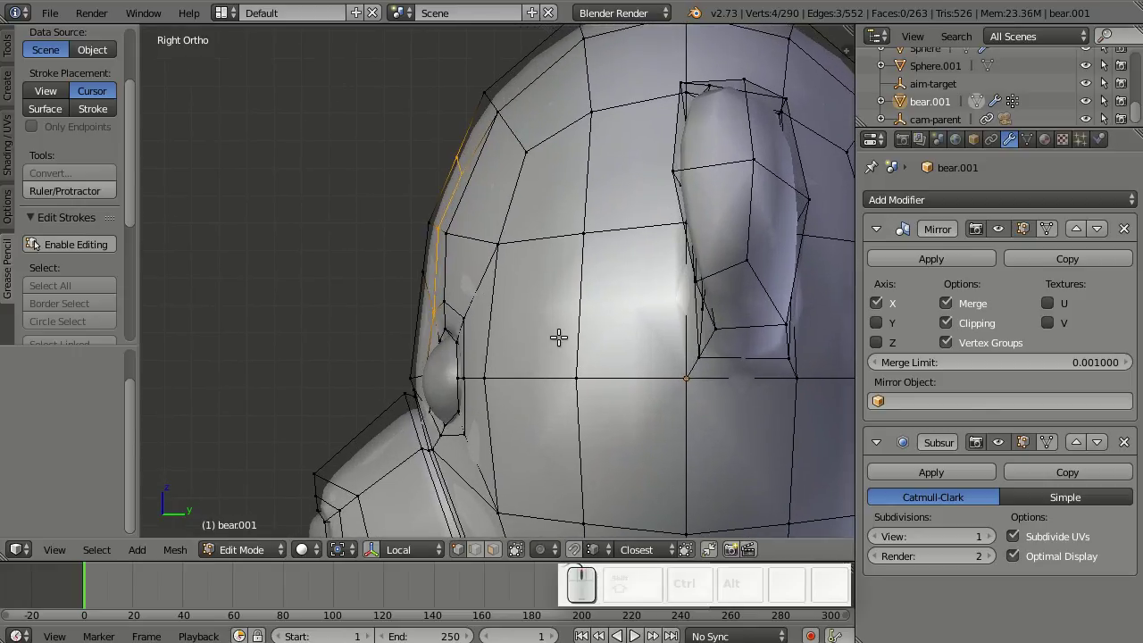
key("g")
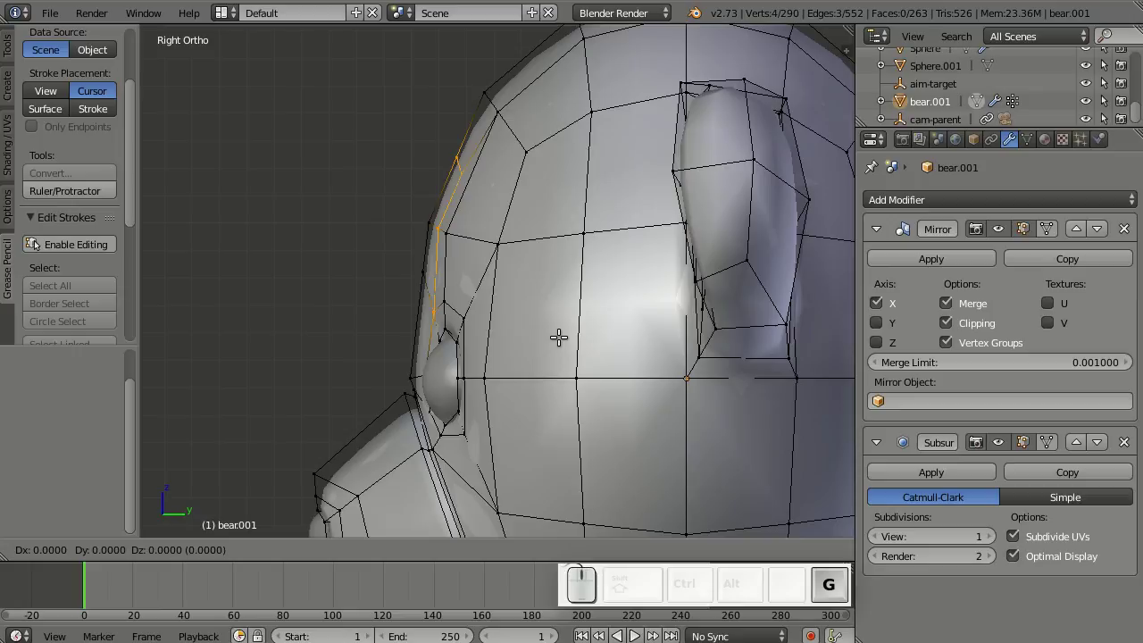
key("y")
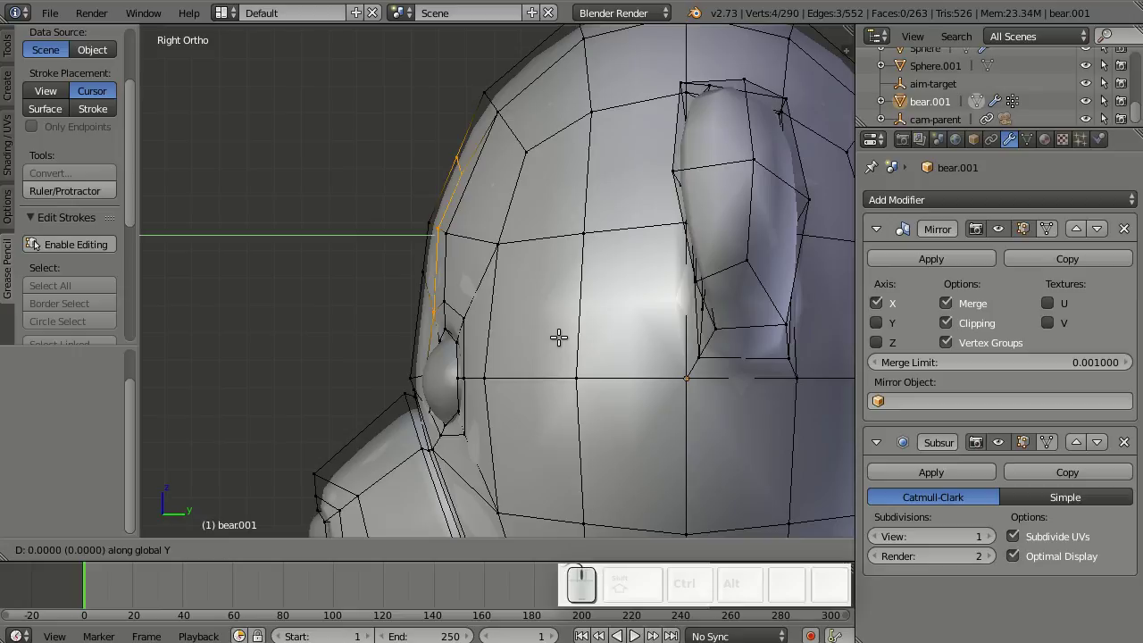
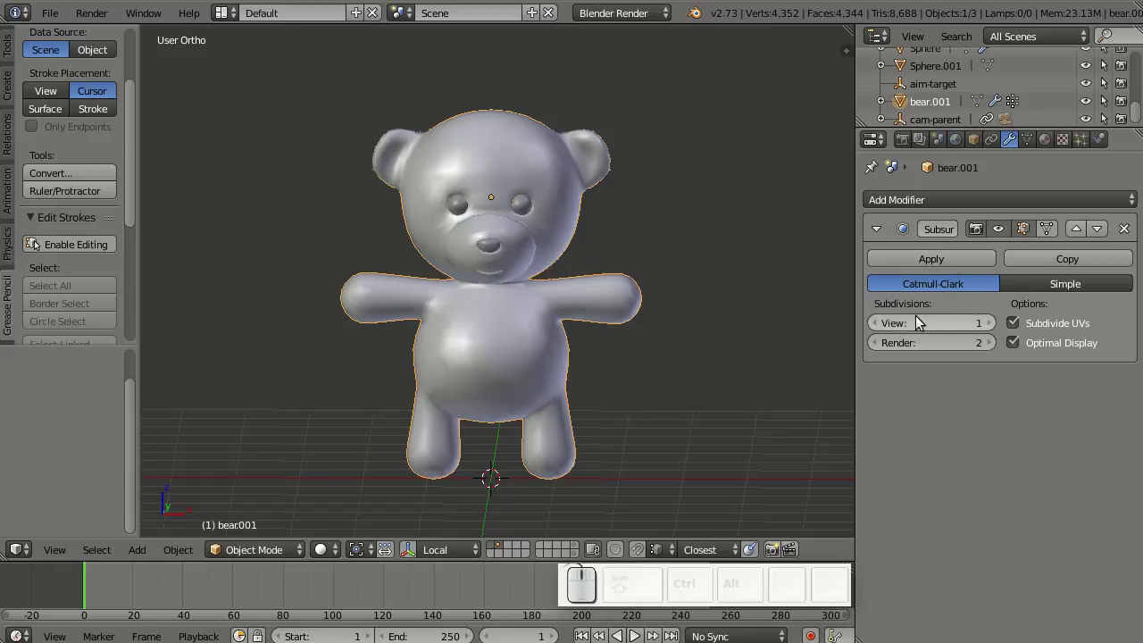
- Toggle the Subsurf view level and apply the modifier to make the bear permanently dense
left_click(885, 325)
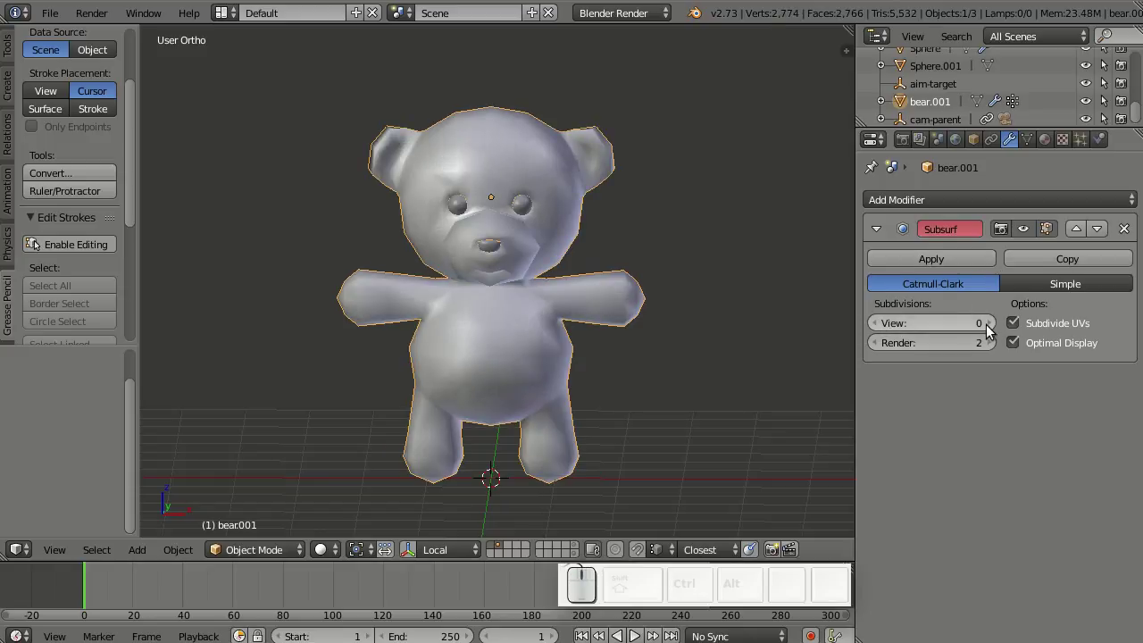
left_click(993, 332)
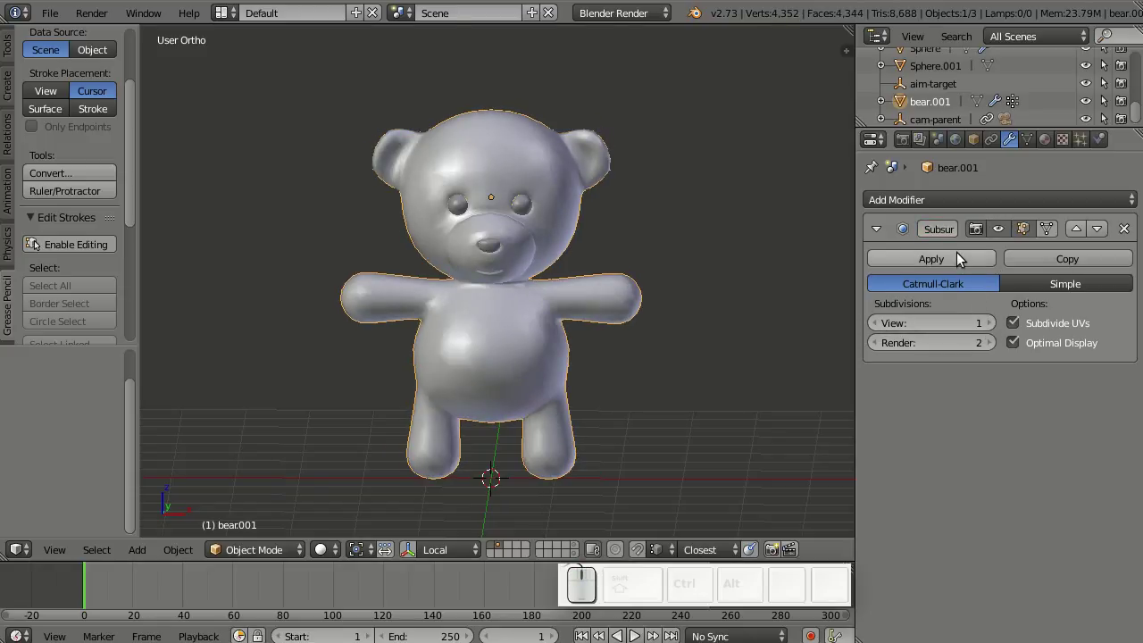
left_click(962, 257)
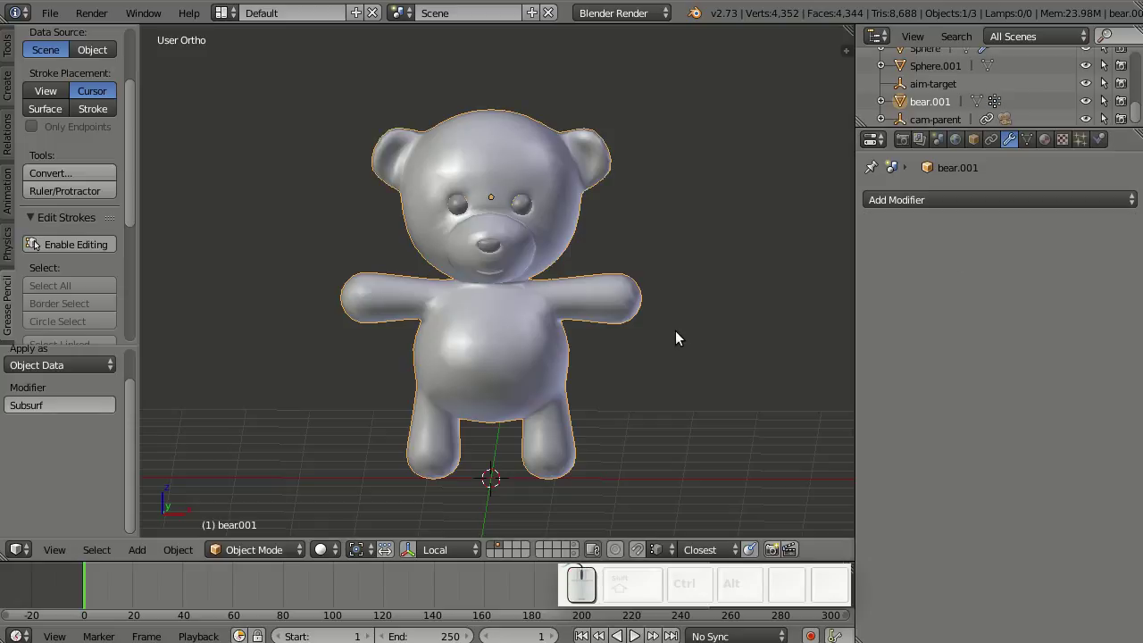
- Enter Edit Mode and switch to wireframe to select and remove the left half
key("Tab")
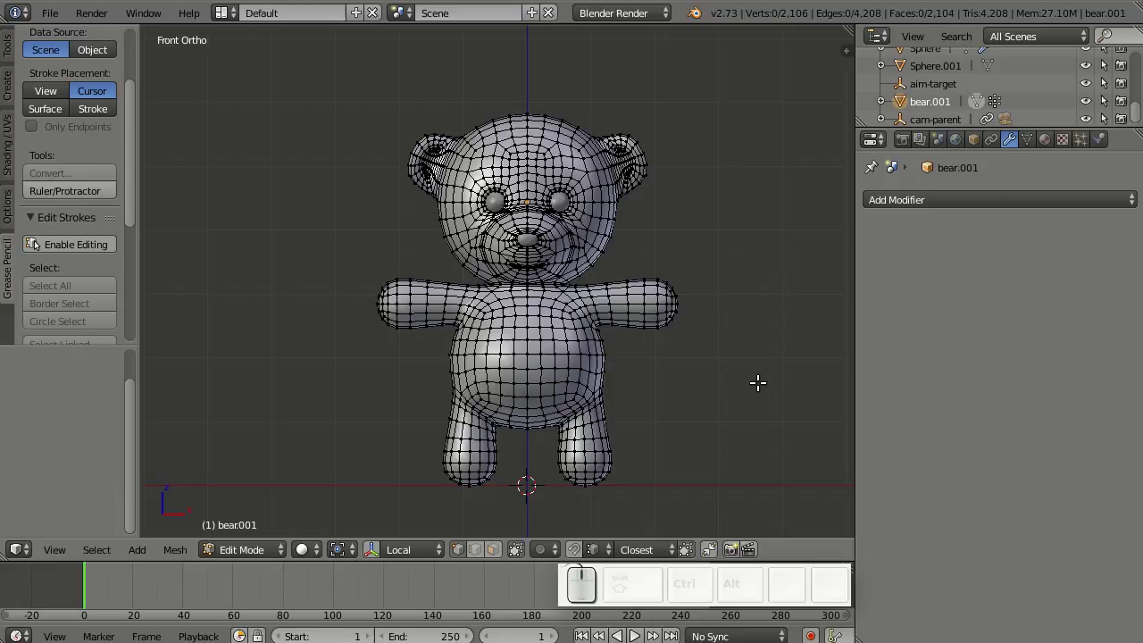
key("z")
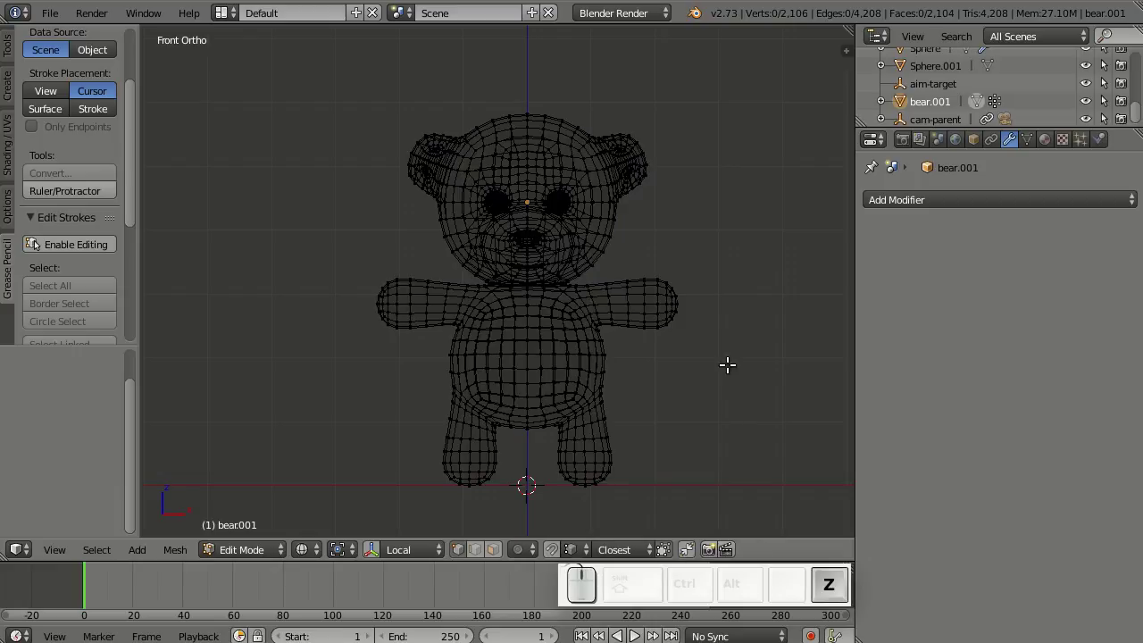
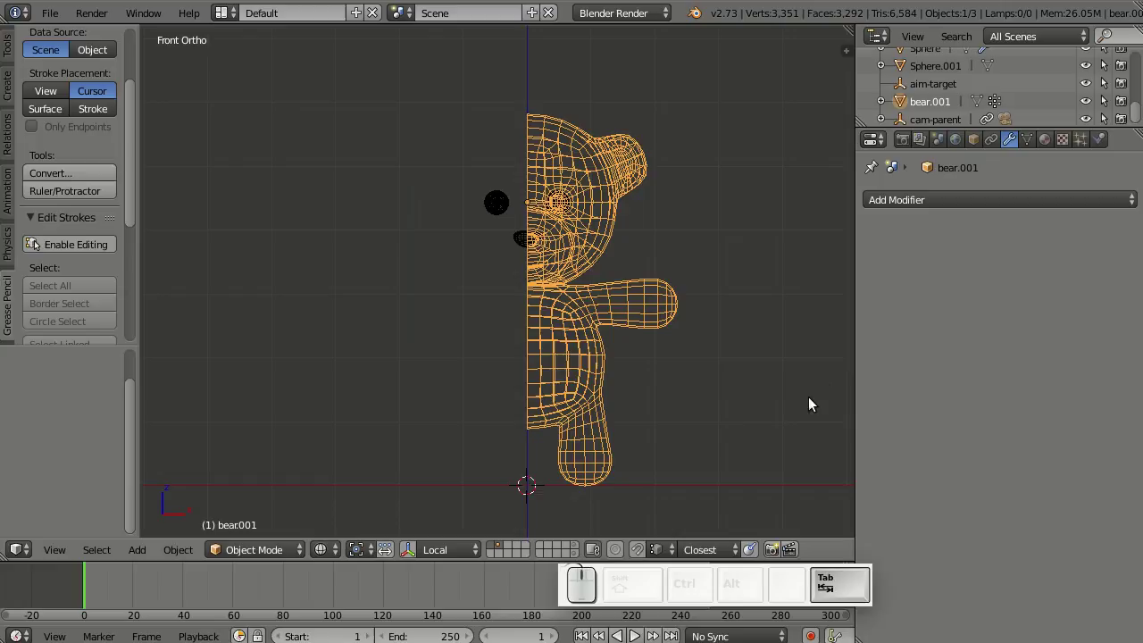
- Add a Mirror modifier with Clipping and a Subdivision Surface modifier, back in solid shading
left_click(992, 200)
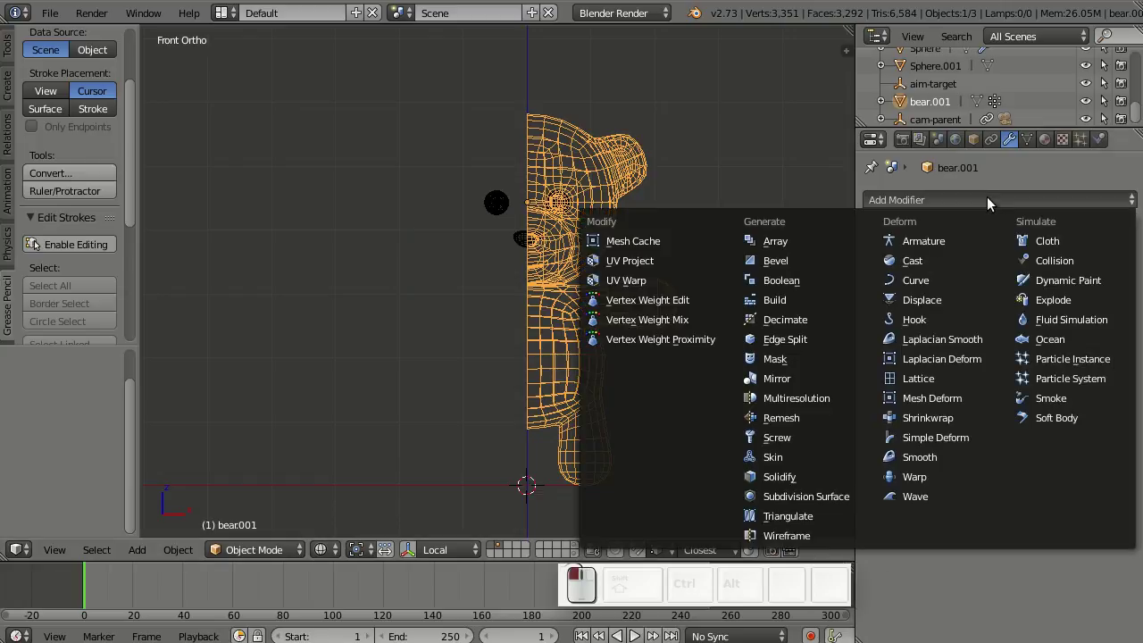
left_click(785, 385)
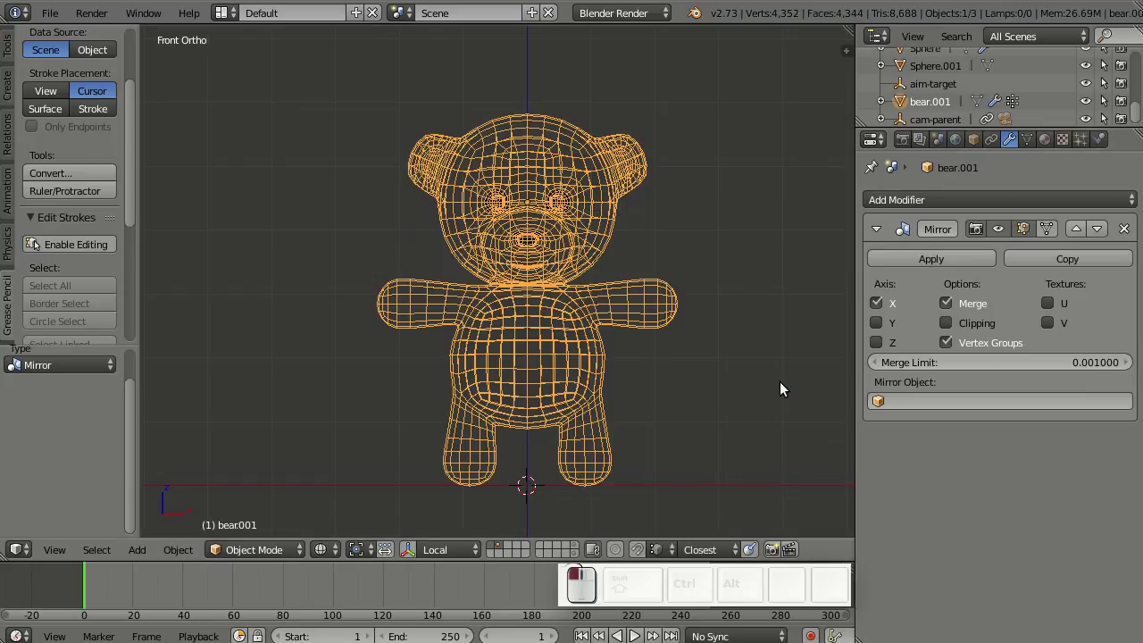
left_click(990, 323)
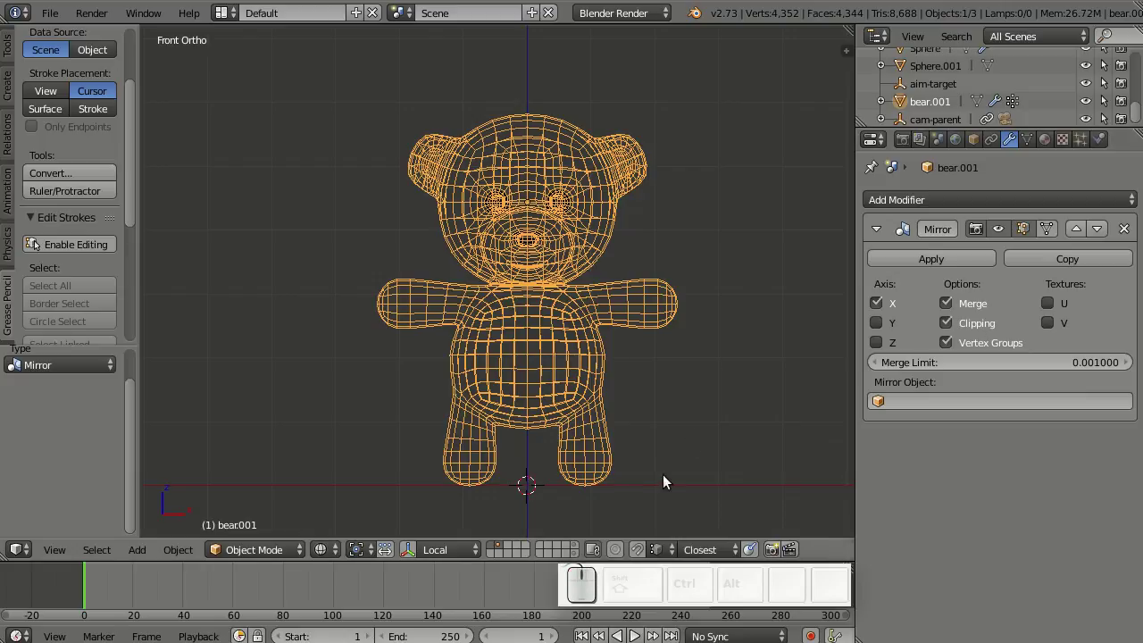
left_click(934, 208)
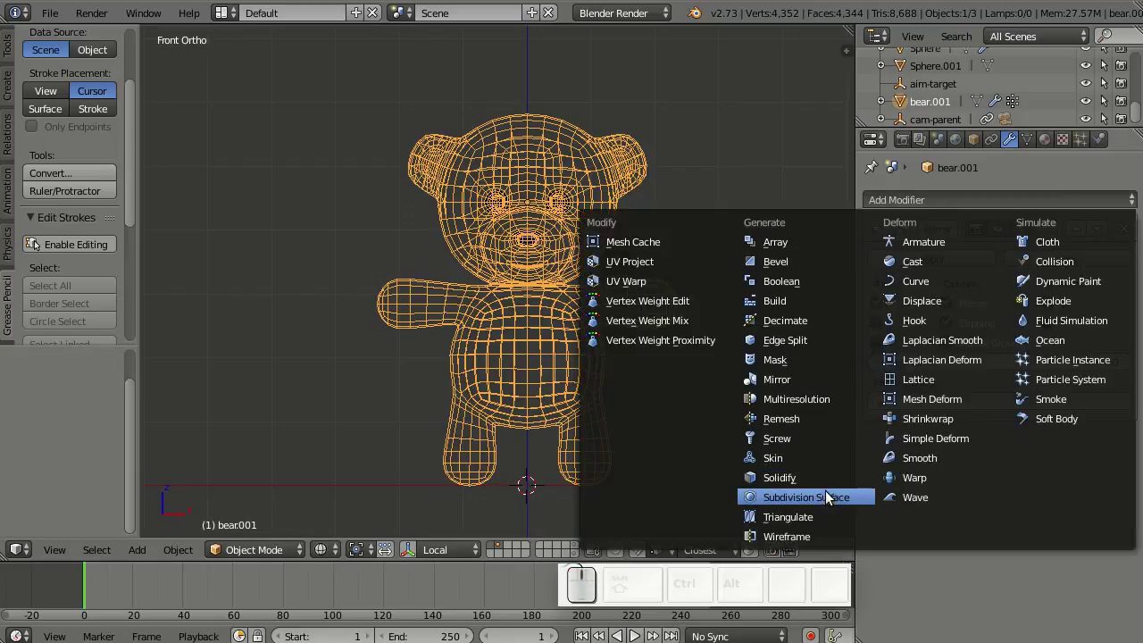
left_click_drag(831, 498, 706, 424)
key("z")
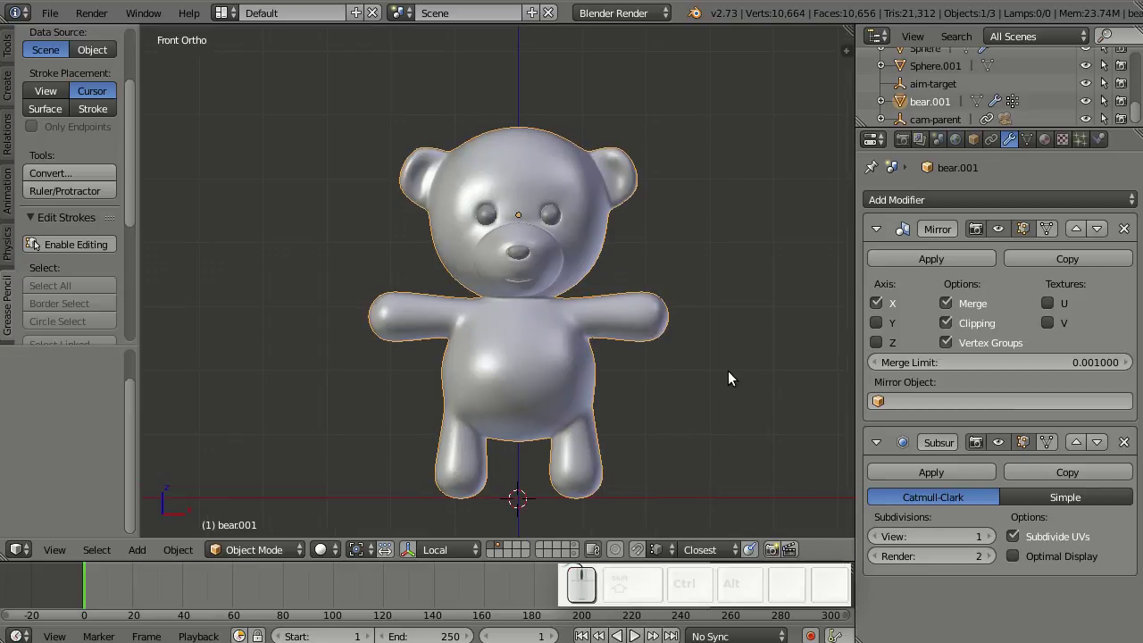
- Loop-cut the arm and leg and scale each new loop by 0 on one axis to flatten it
key("Tab")
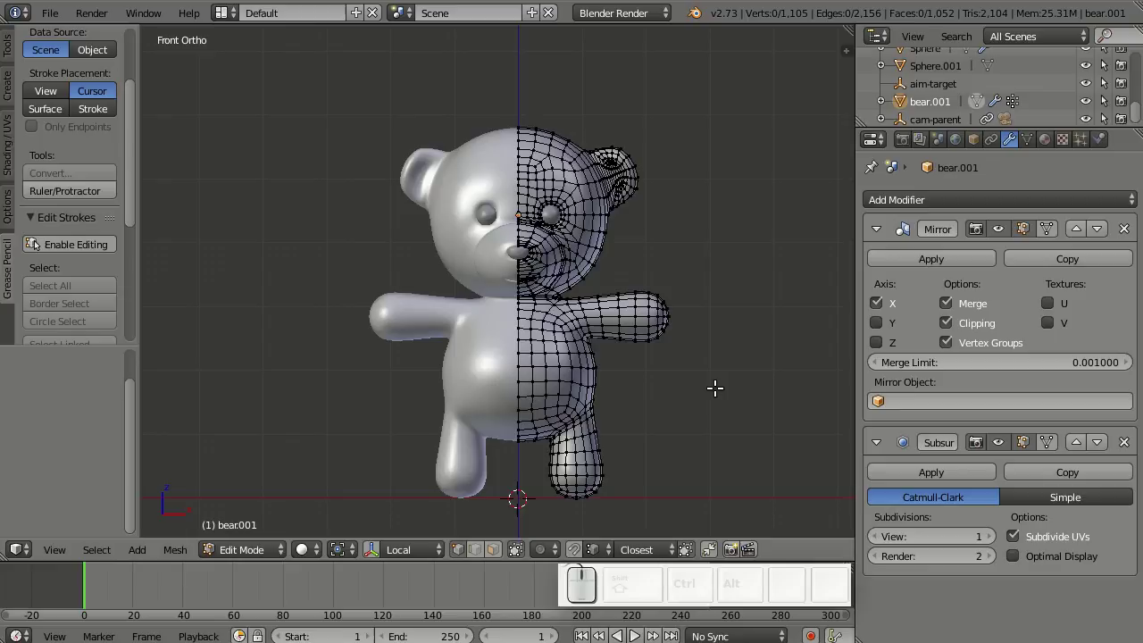
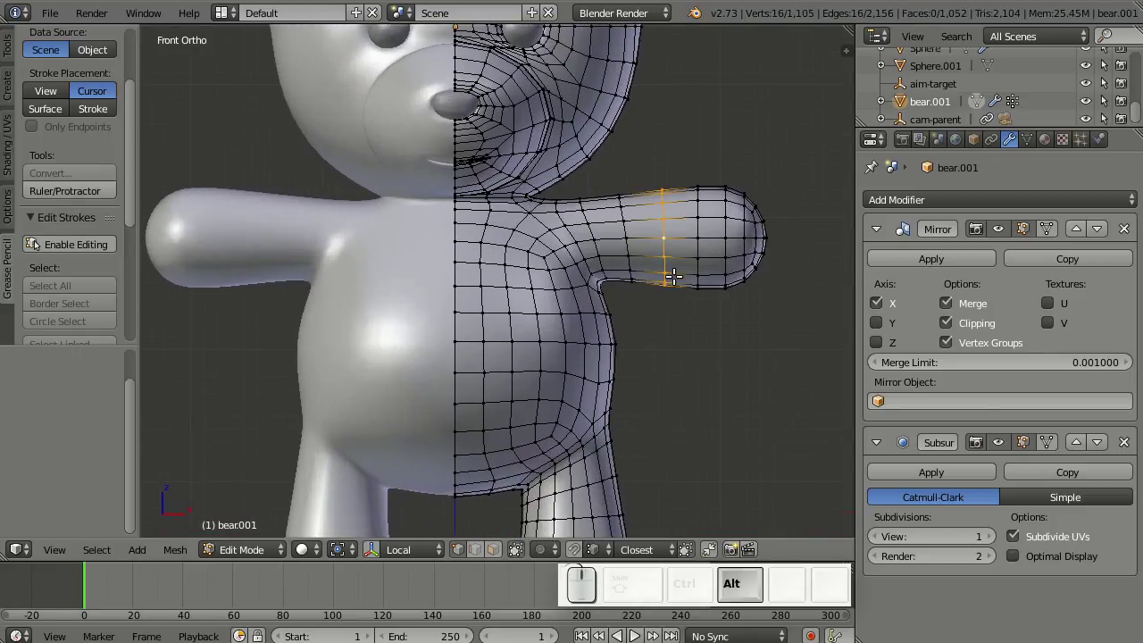
key("g")
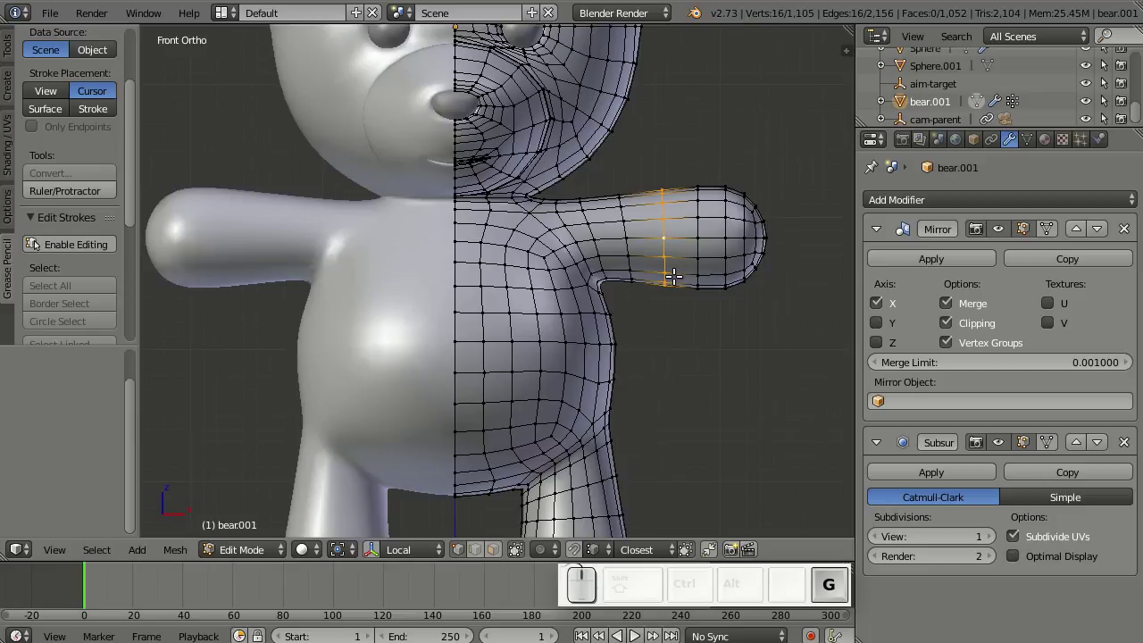
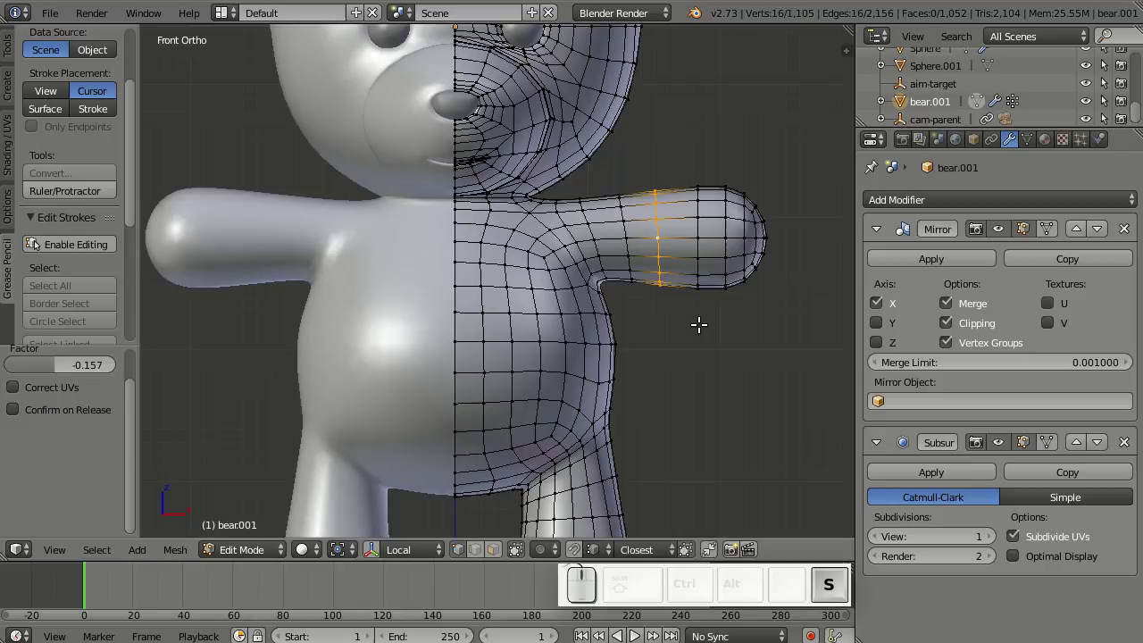
key("x")
key("KP_0")
key("Return")
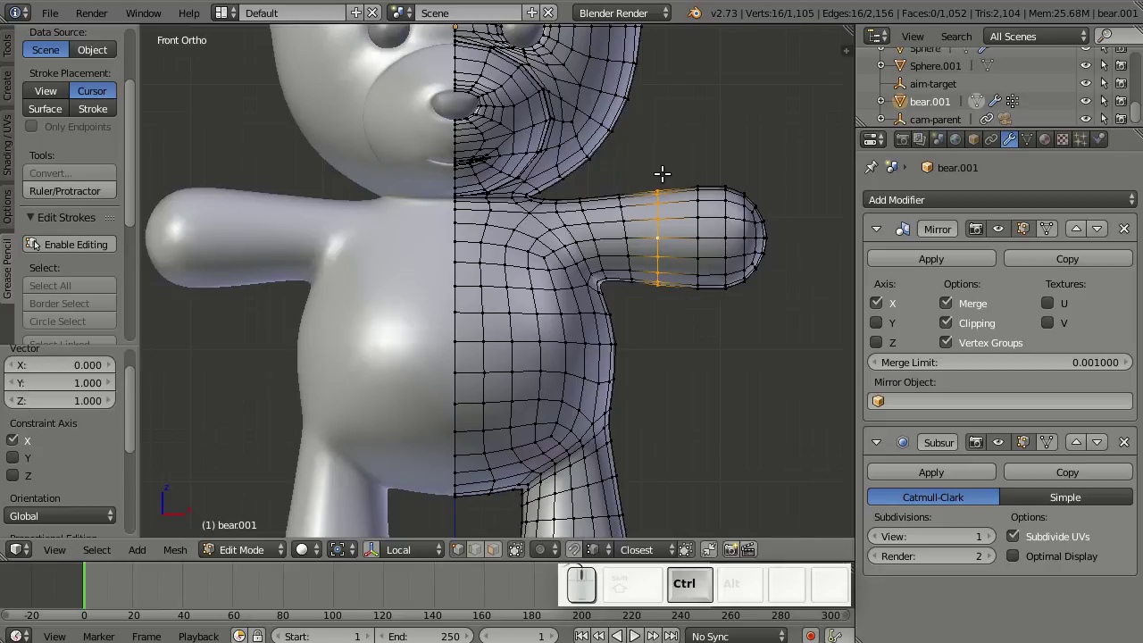
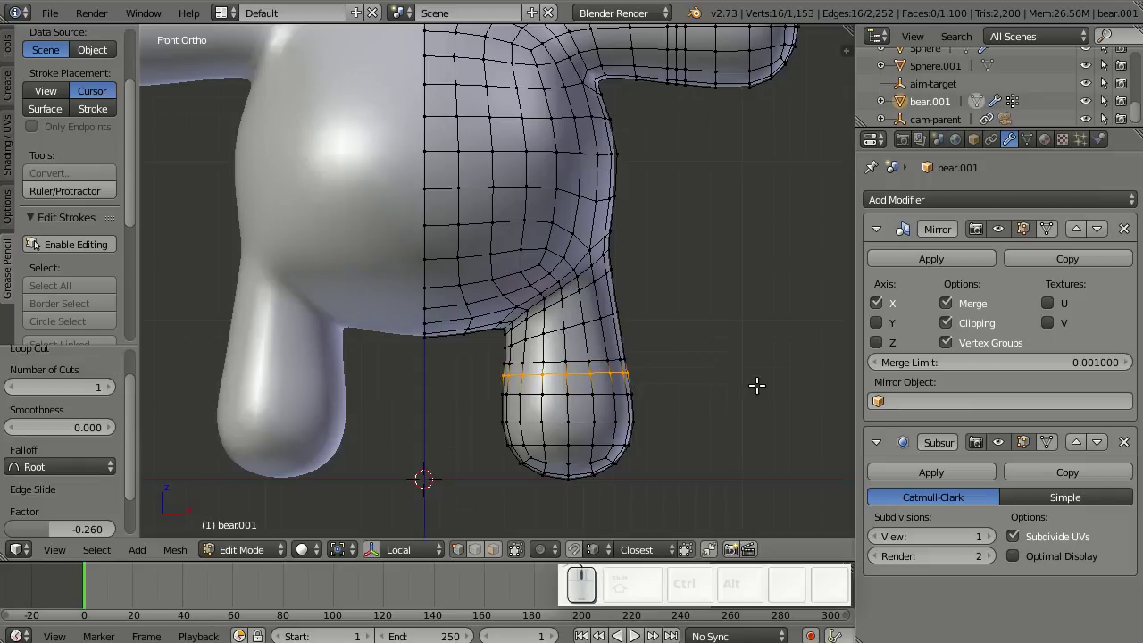
key("KP_0")
key("Return")
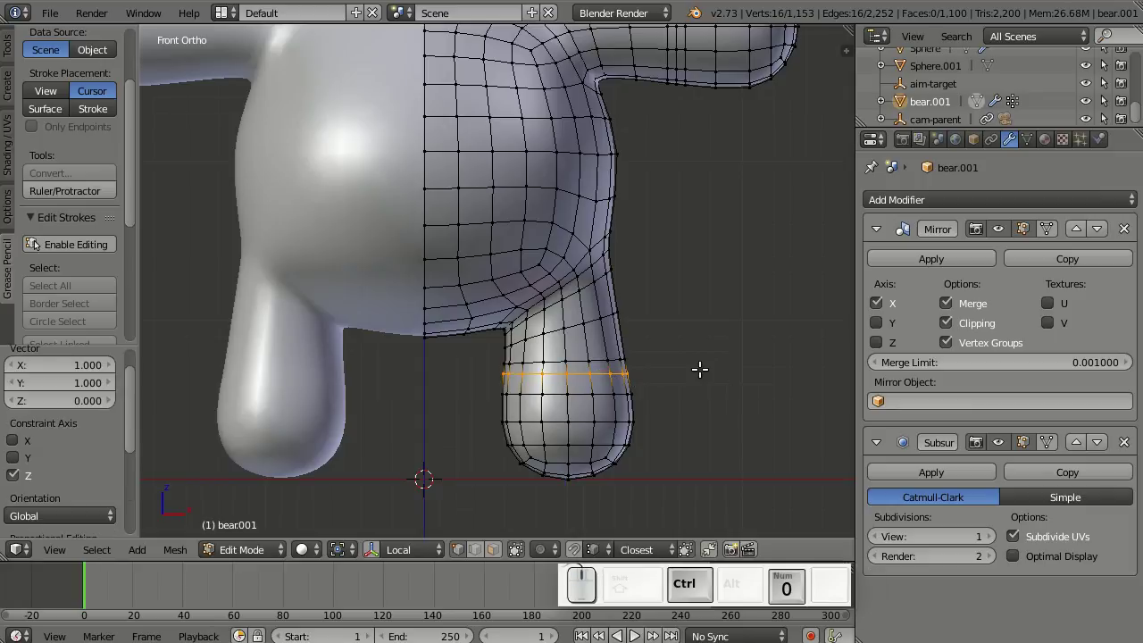
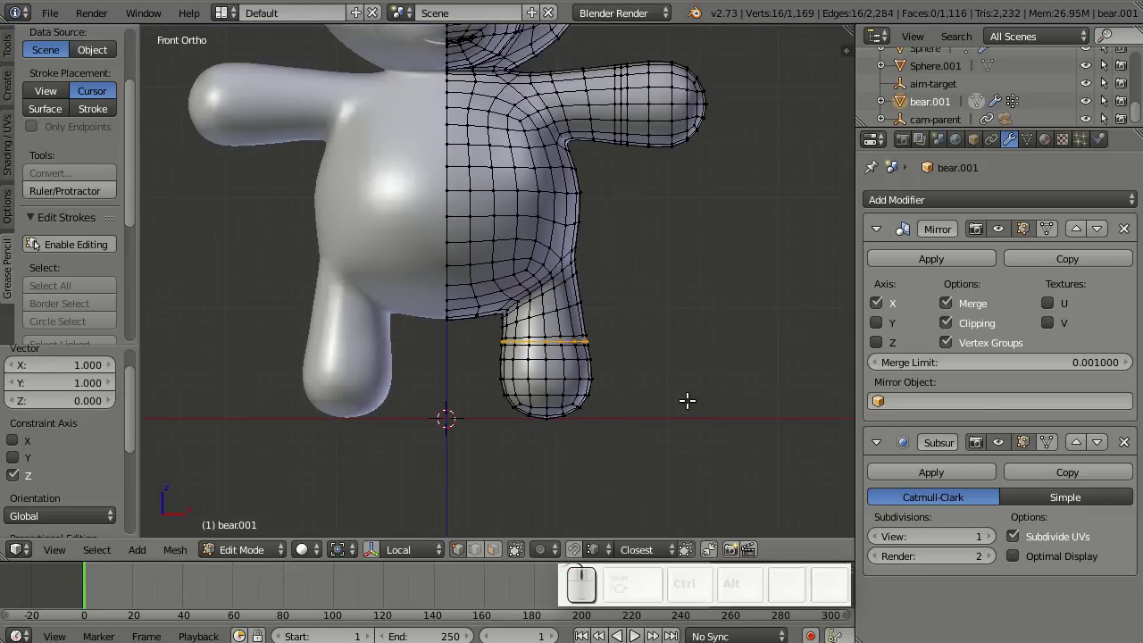
- Leave Edit Mode, snap the 3D cursor to the world centre and select the bear with both eyes
key("Tab")
scroll("down", 3)
left_click_drag(678, 324, 703, 405)
scroll("down", 3)
middle_click(728, 283)
left_click(346, 315)
key("shift+s")
left_click_drag(691, 329, 458, 526)
left_click(370, 554)
left_click_drag(387, 511, 685, 294)
key("a")
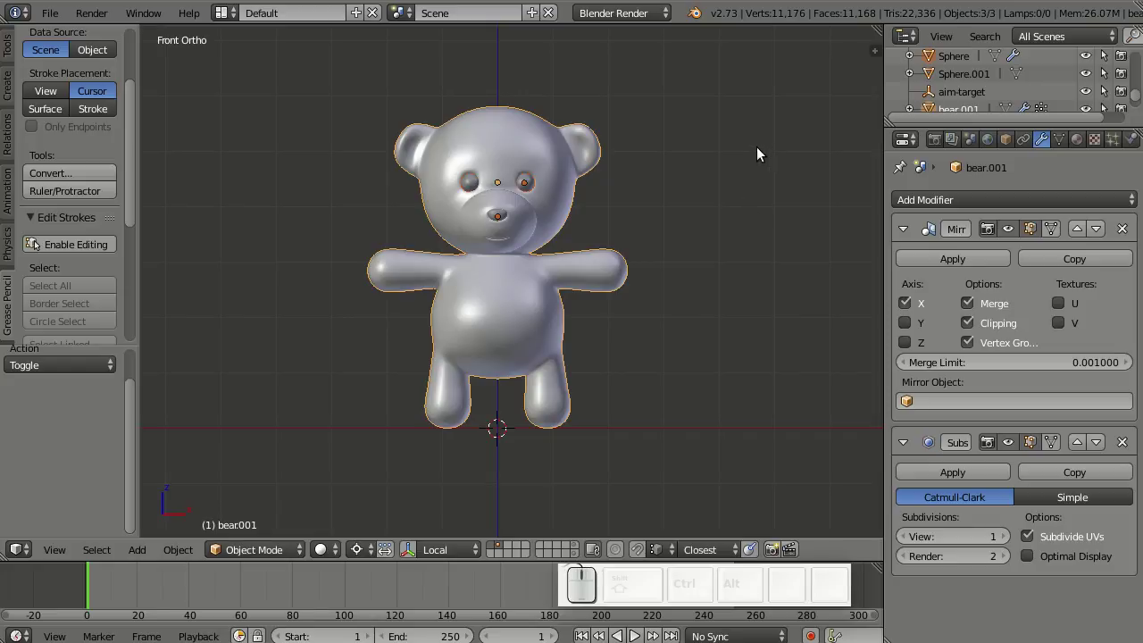
- Scale the bear and its eye spheres down to a smaller size and reframe the view
key("s")
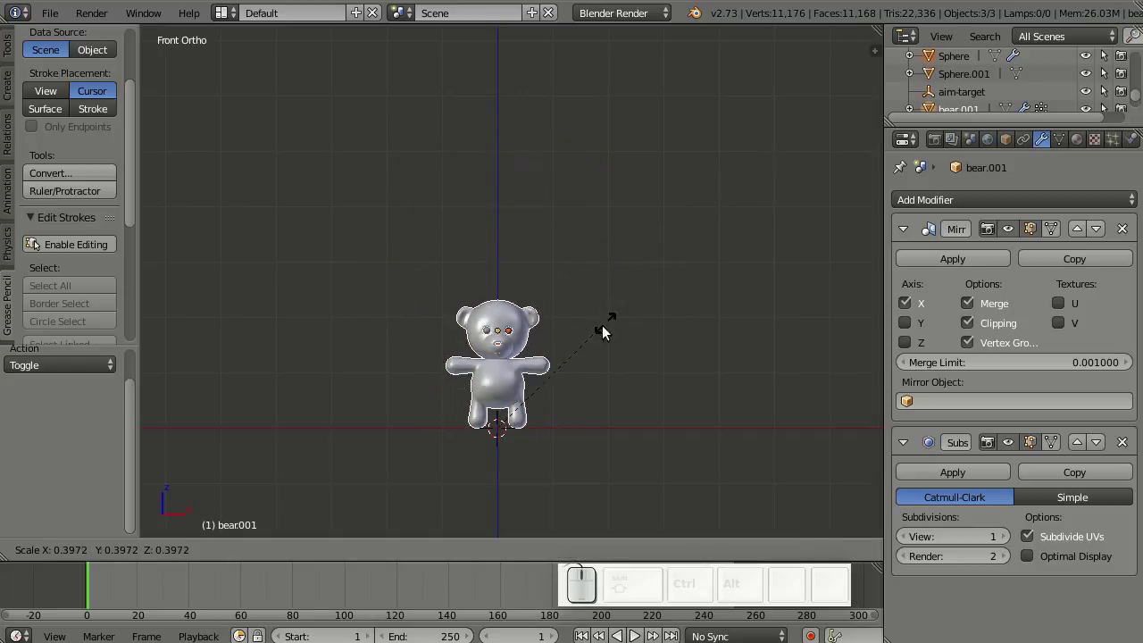
left_click(604, 361)
left_click(874, 62)
scroll("up", 3)
middle_click(555, 364)
key("s")
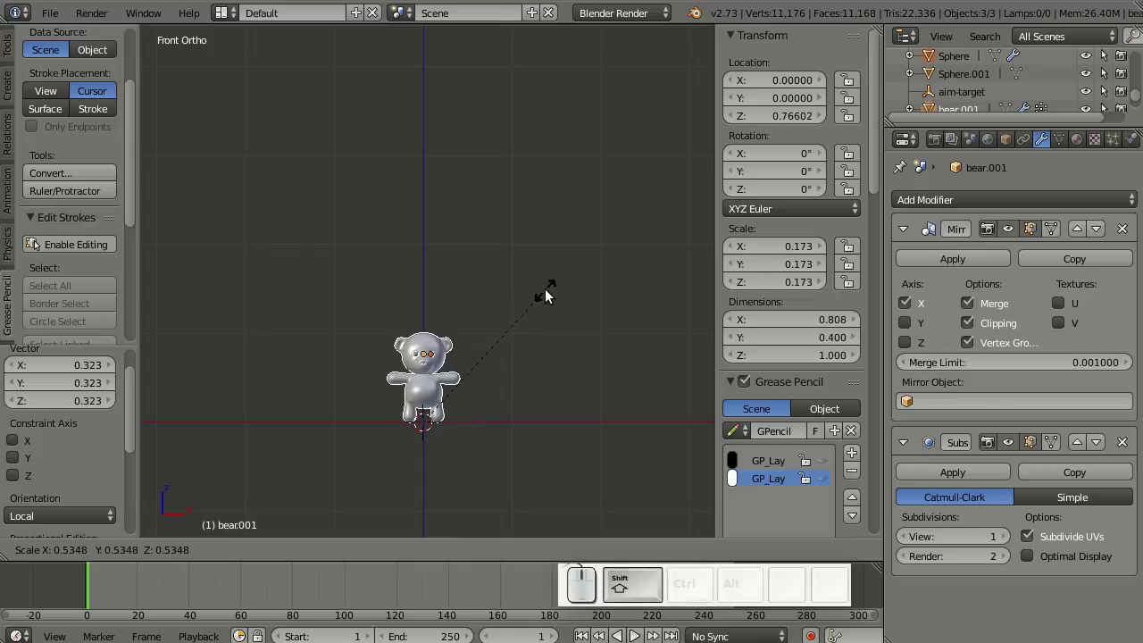
left_click(551, 294)
scroll("up", 3)
scroll("up", 3)
left_click_drag(513, 428, 549, 294)
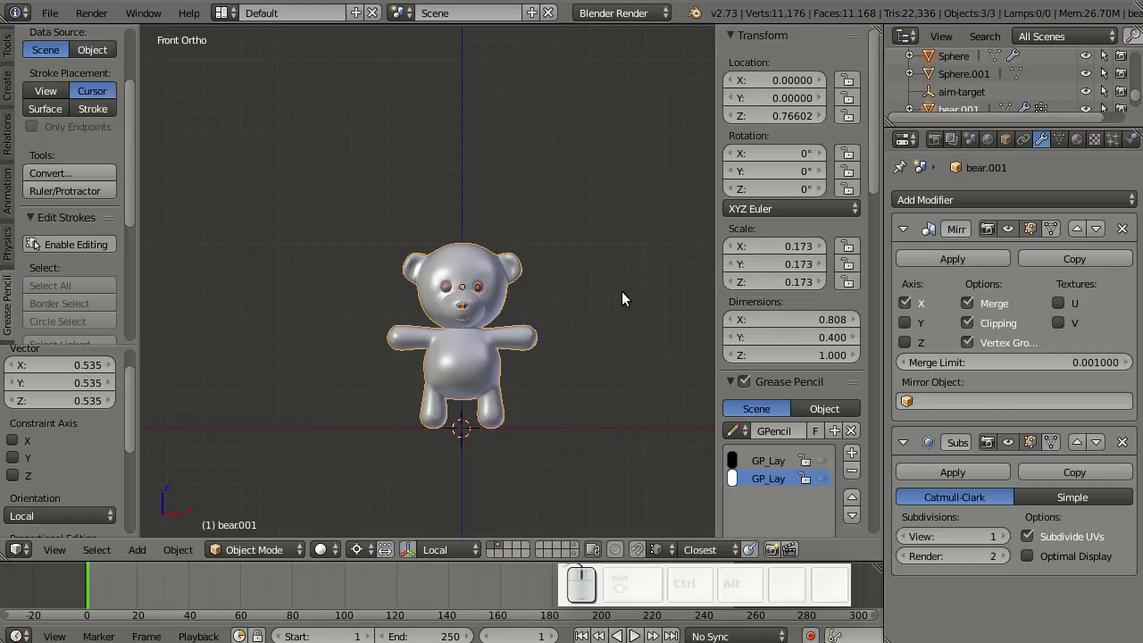
- Apply Rotation & Scale with Ctrl+A so the scale reads 1.000, then hide the N panel
key("ctrl+a")
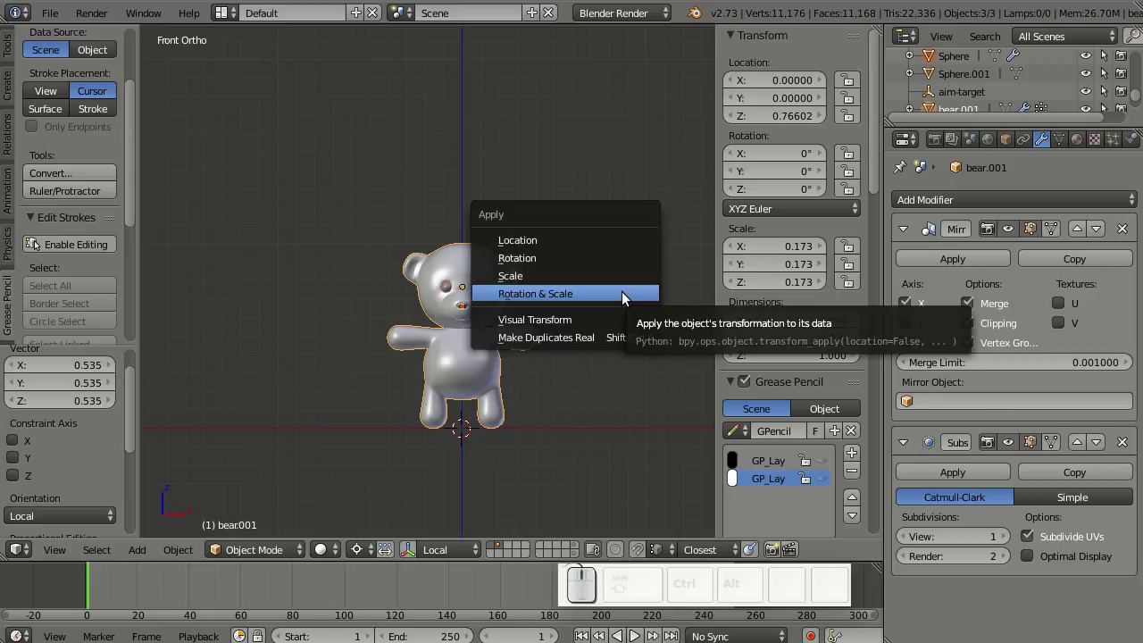
left_click(627, 297)
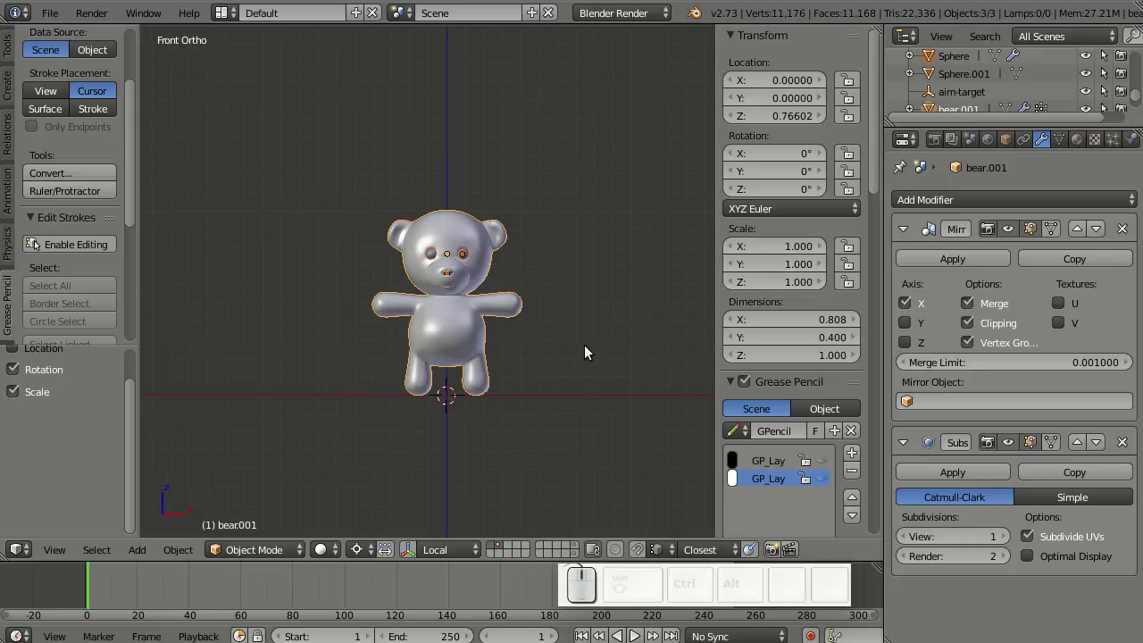
key("n")
key("a")
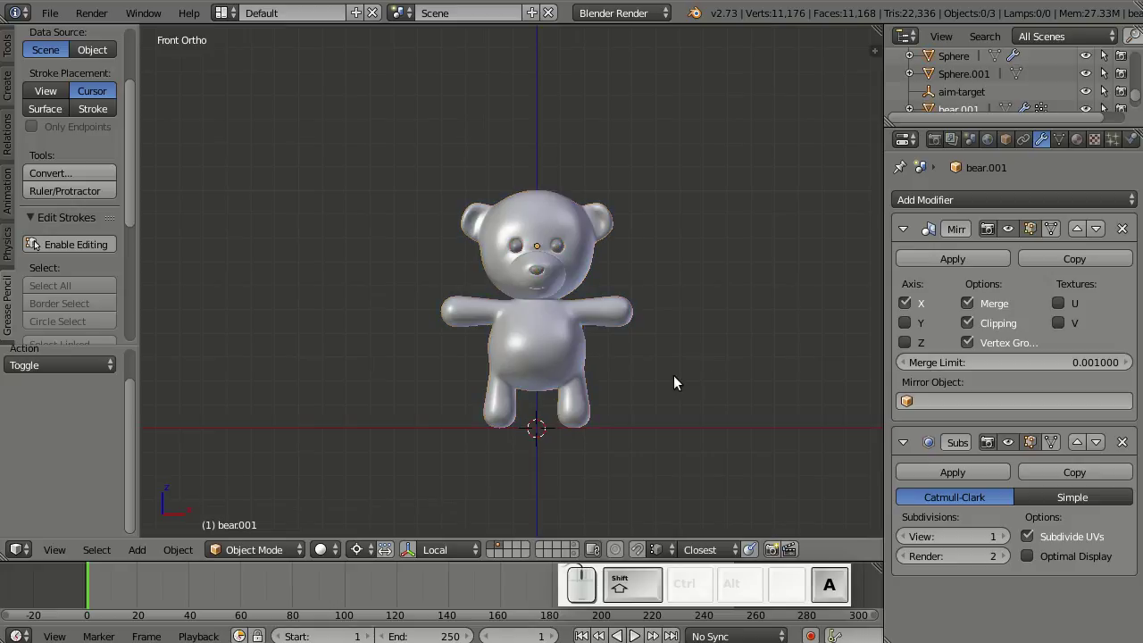
left_click_drag(676, 380, 56, 81)
- Confirm Rigging: Rigify is enabled in User Preferences Add-ons and close the window
left_click(56, 19)
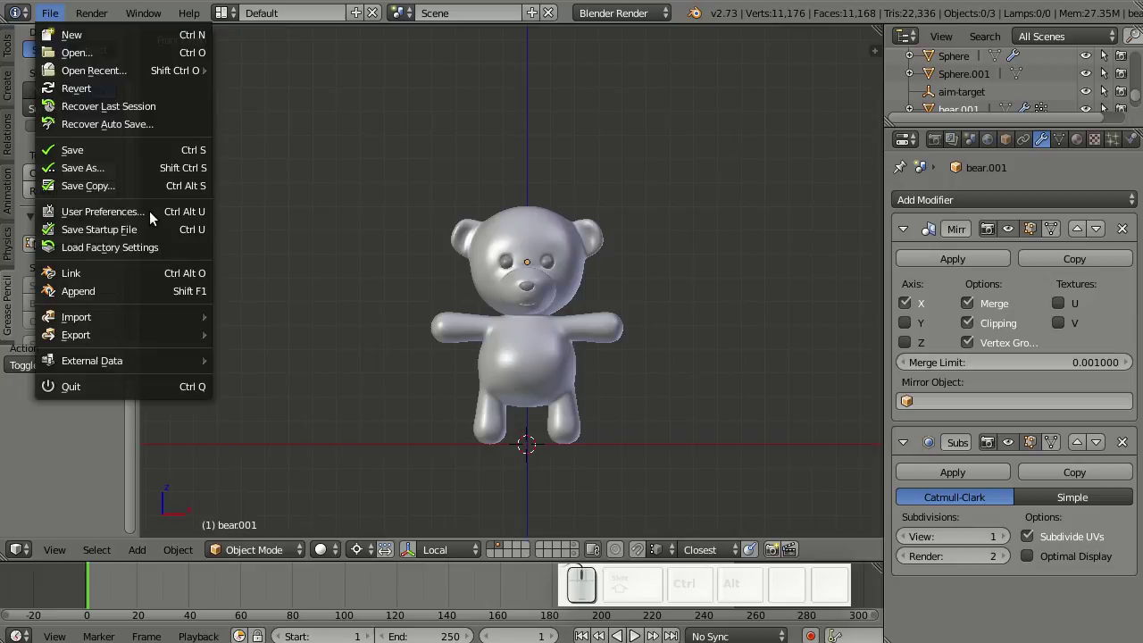
left_click(156, 216)
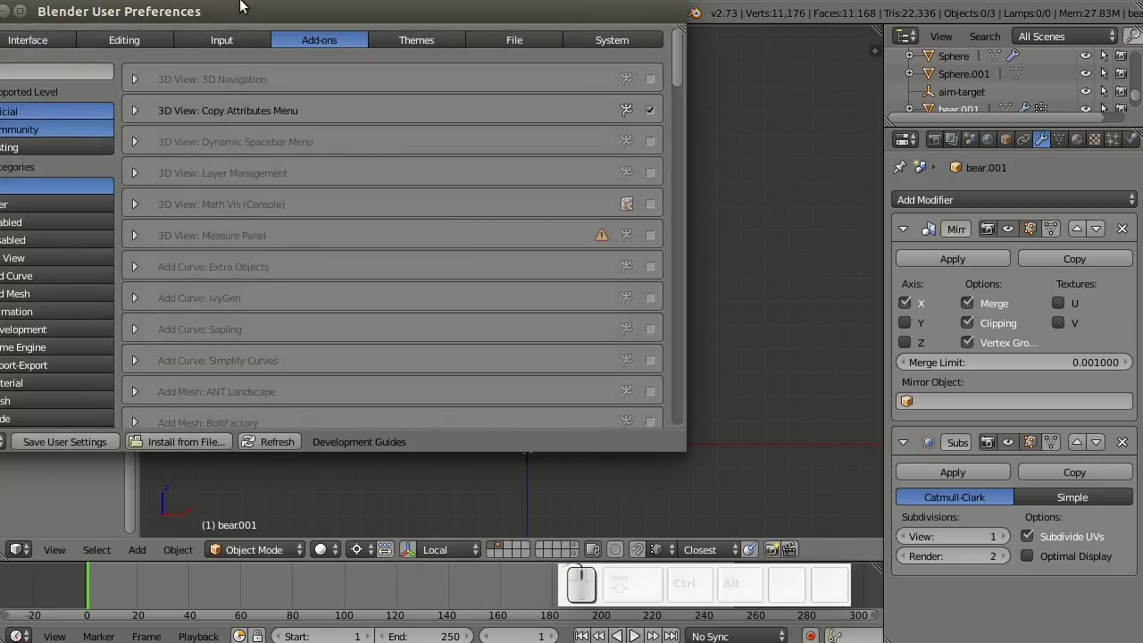
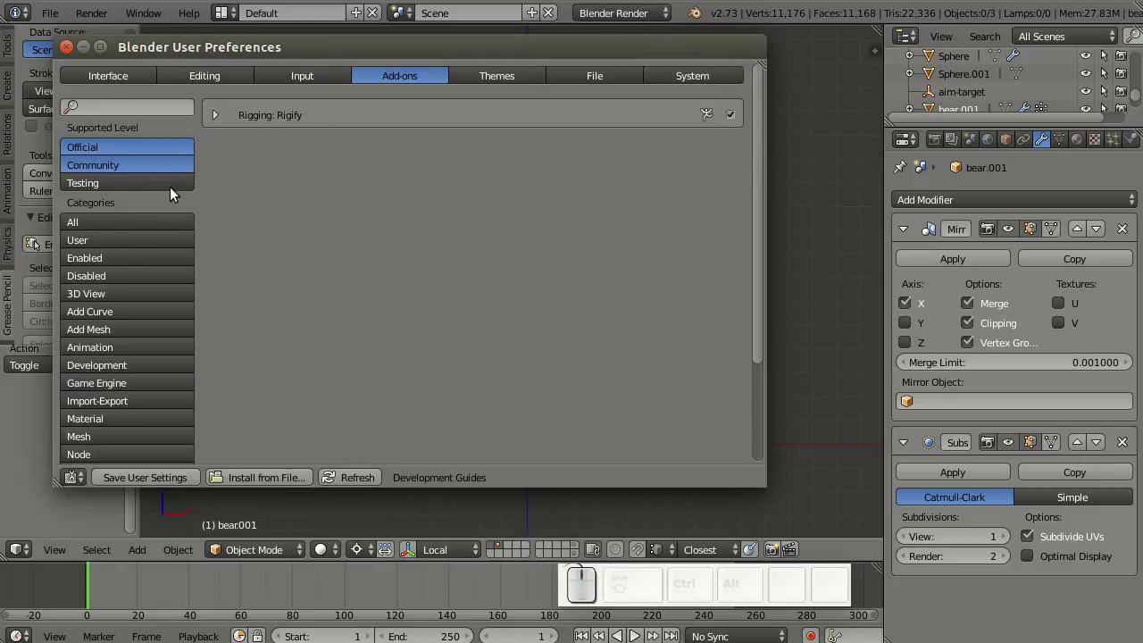
left_click(71, 55)
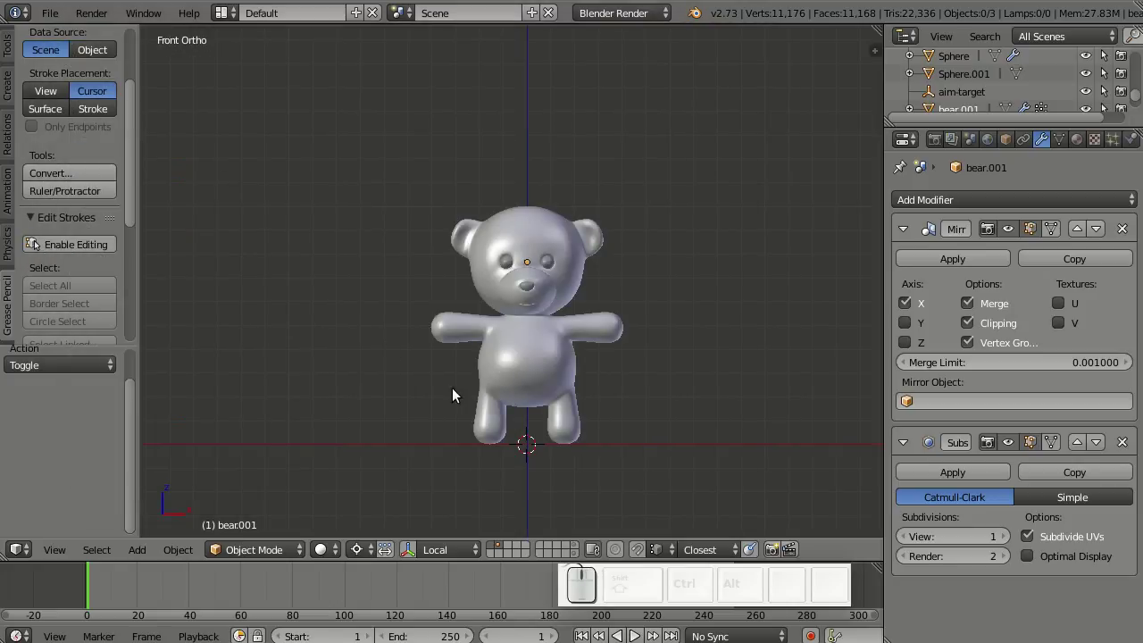
- Add an Armature > Human (Meta-Rig) at the origin and enter Edit Mode on its bones
middle_click(565, 333)
scroll("down", 3)
key("shift+a")
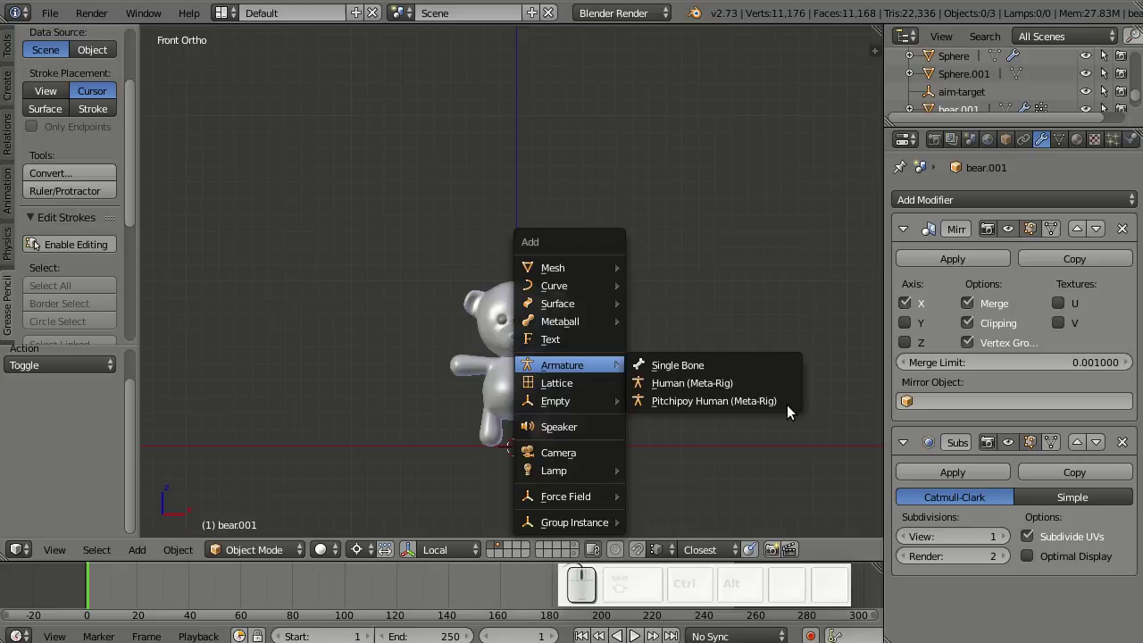
left_click_drag(792, 409, 678, 330)
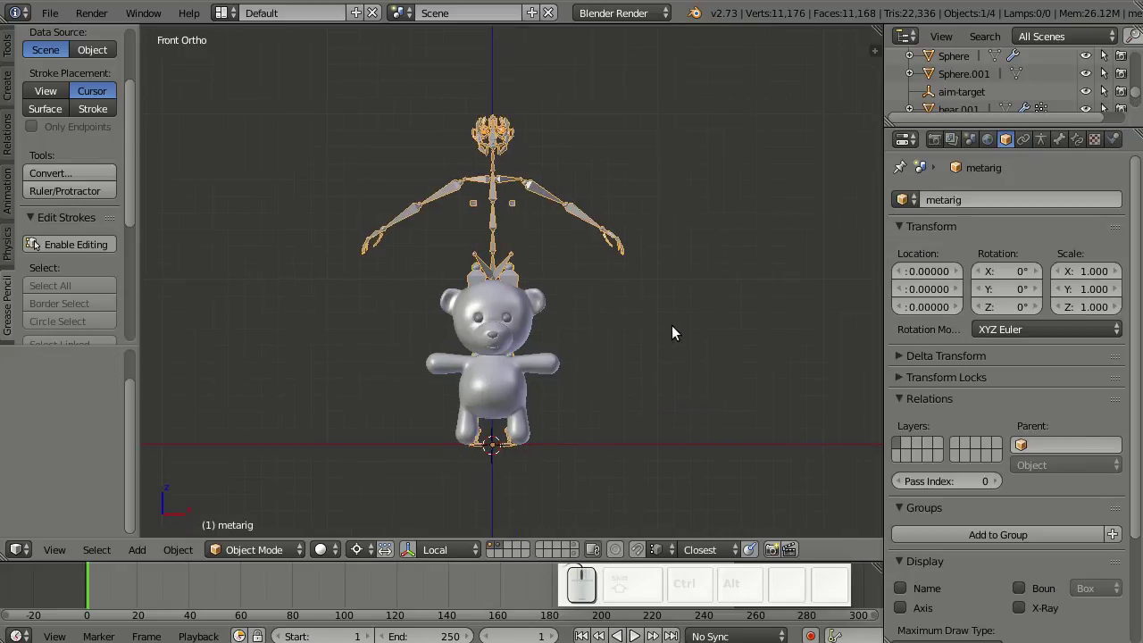
left_click(373, 549)
left_click_drag(389, 510, 586, 217)
left_click_drag(587, 217, 662, 201)
key("Tab")
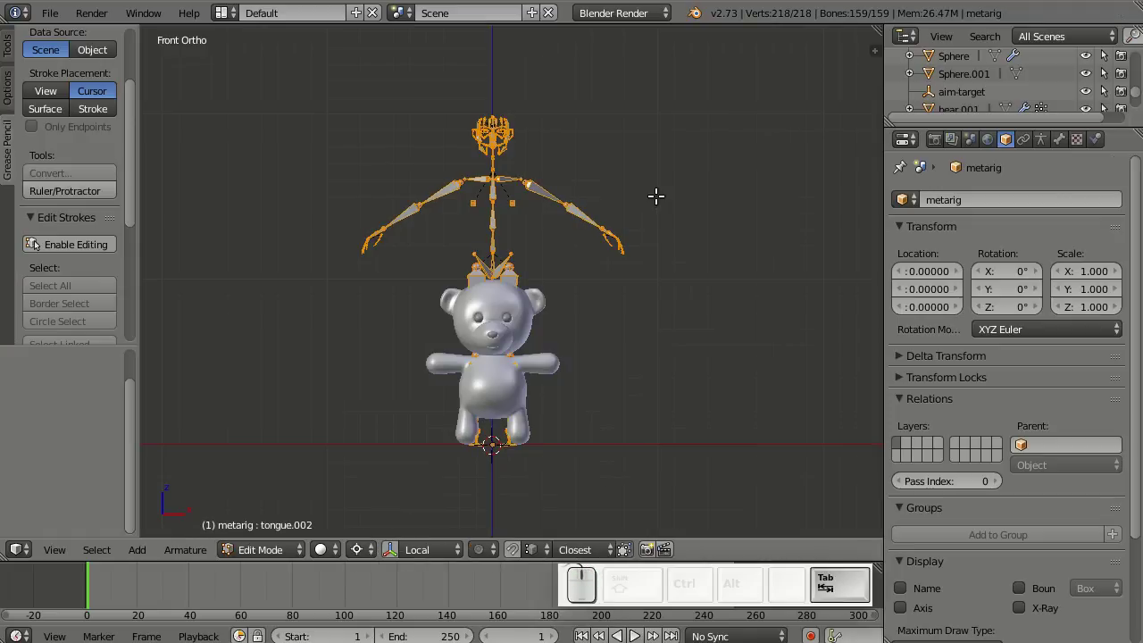
- Switch to wireframe so the meta-rig bones show inside the bear
key("z")
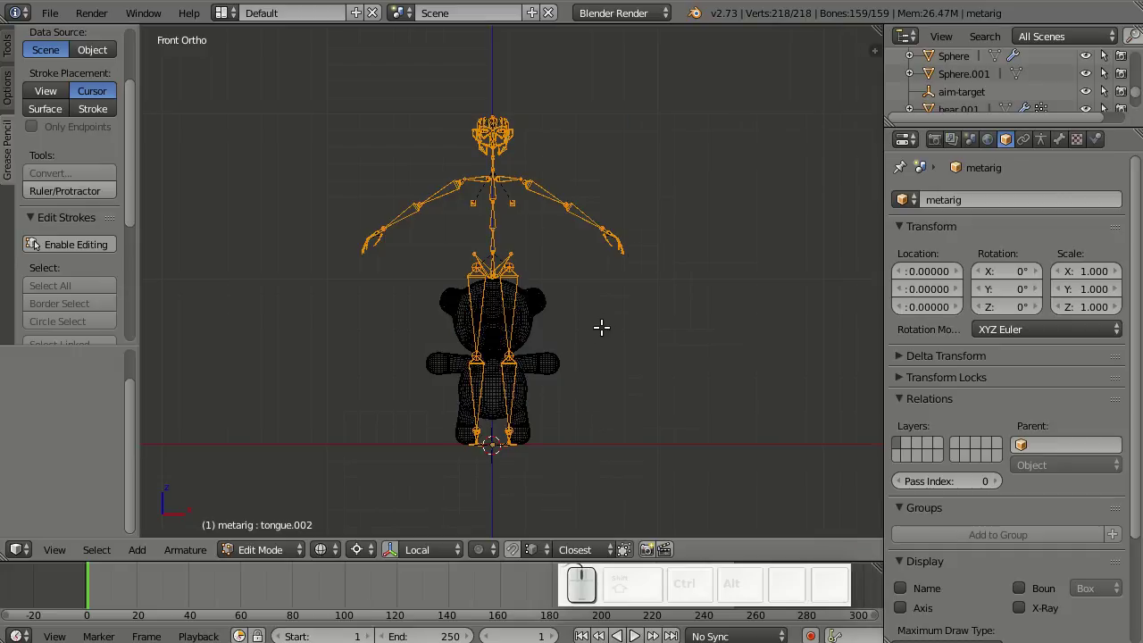
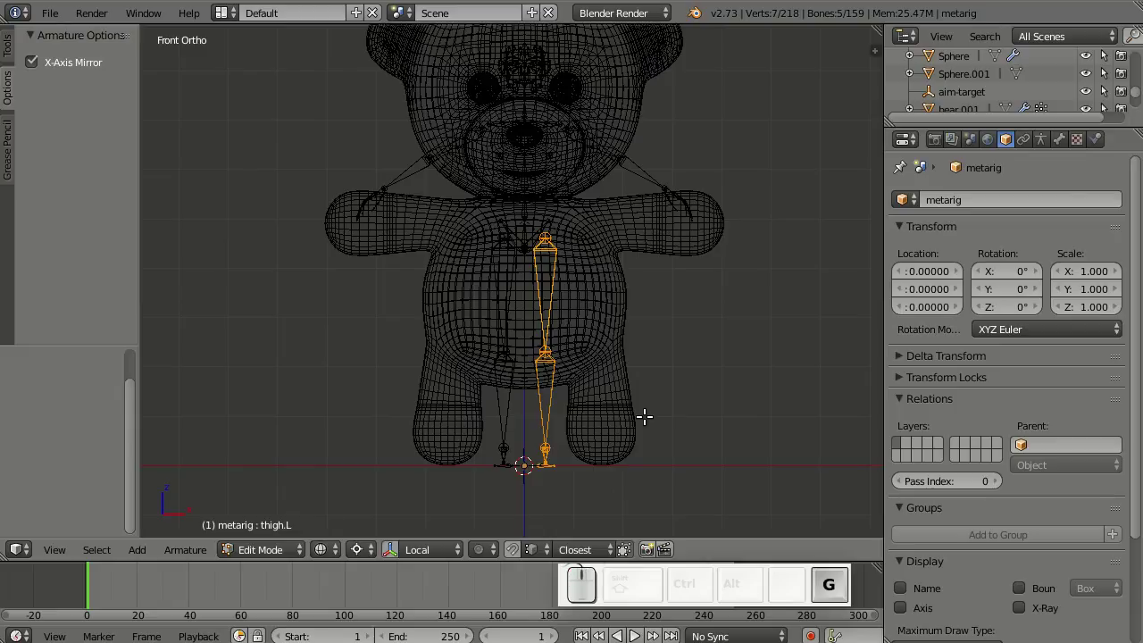
- Move the leg bone chains along X into the bear's legs, then deselect all bones
key("x")
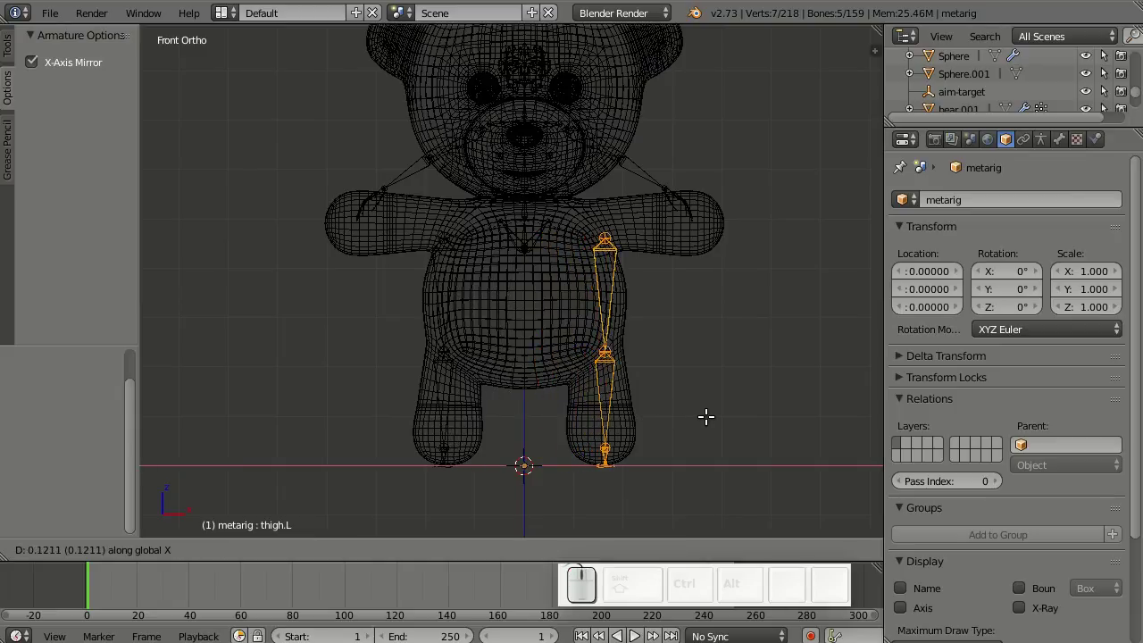
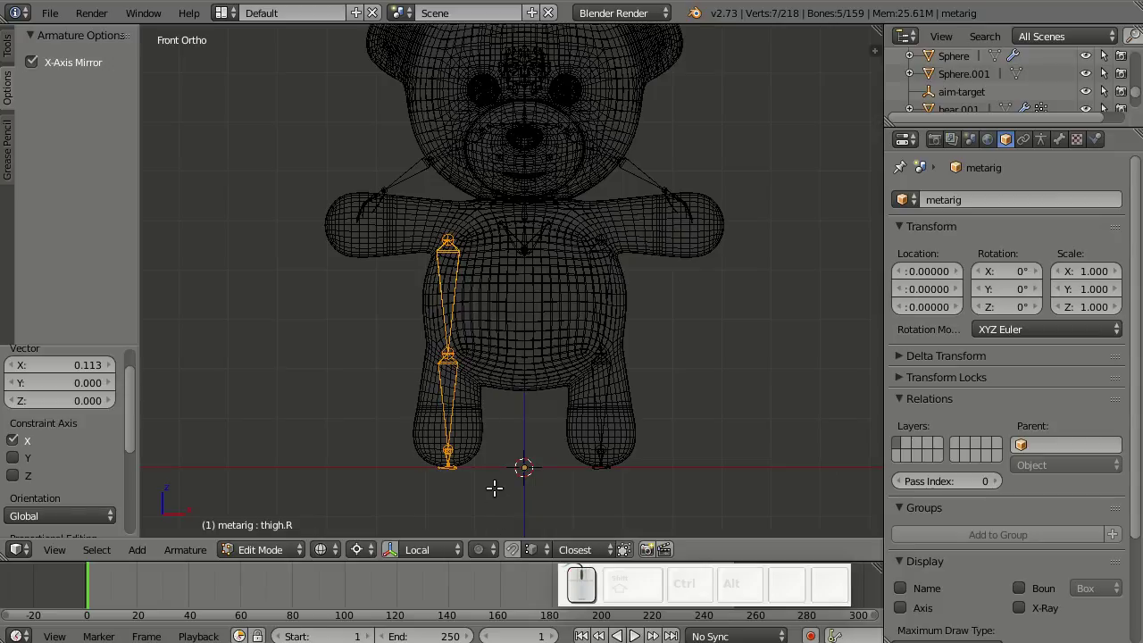
key("h")
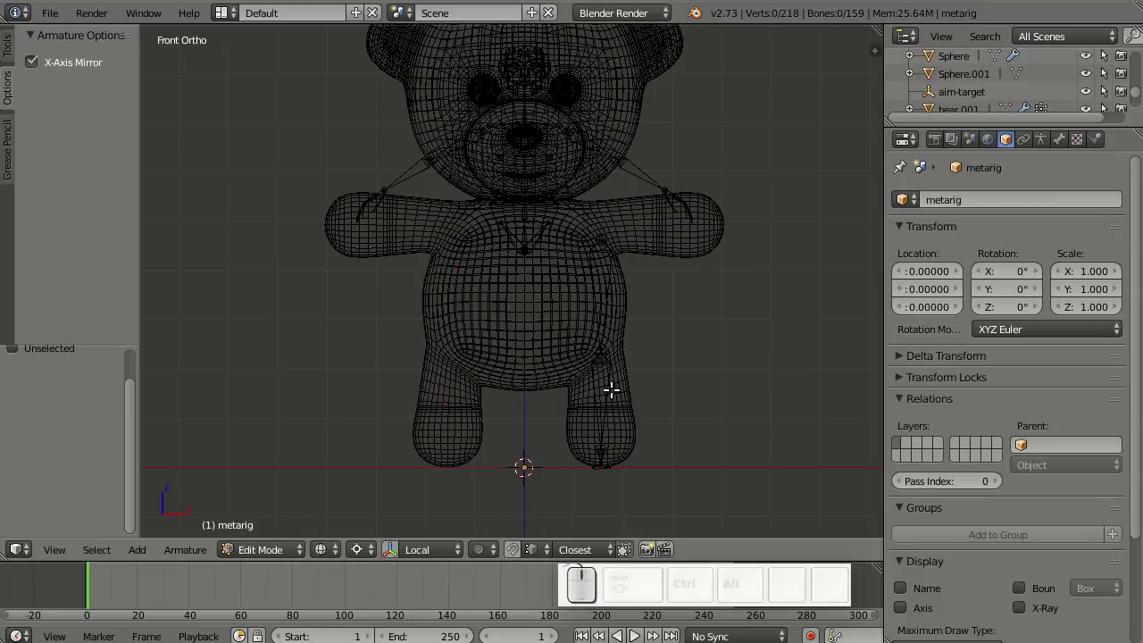
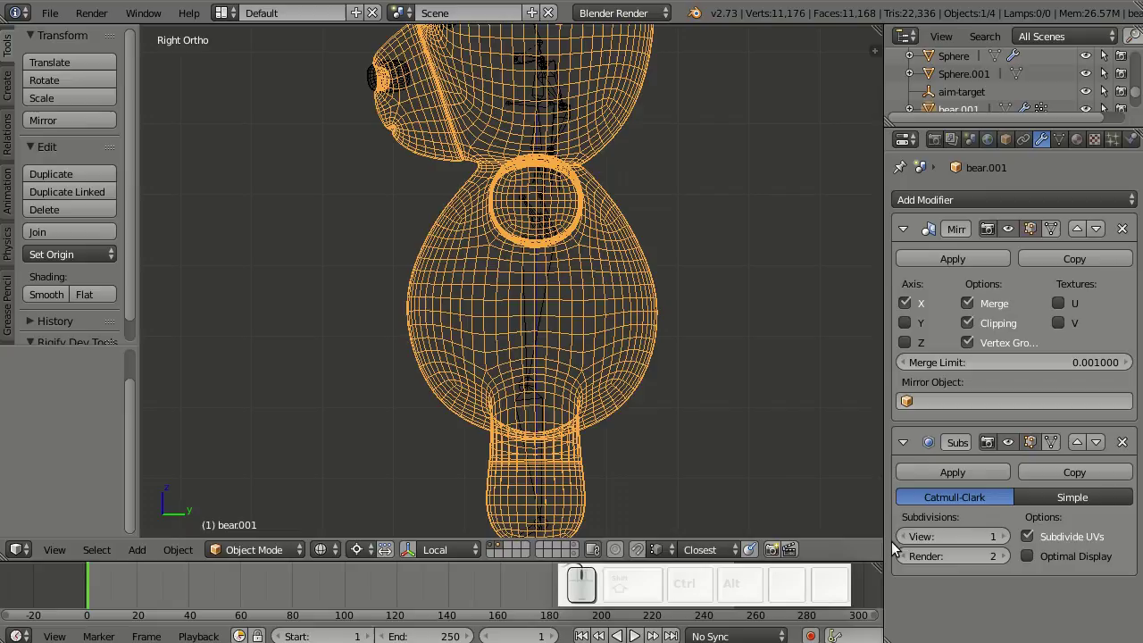
- Drag the Subdivision Surface View level down to 0 to lighten the bear mesh
left_click_drag(902, 547, 647, 468)
left_click_drag(641, 454, 632, 405)
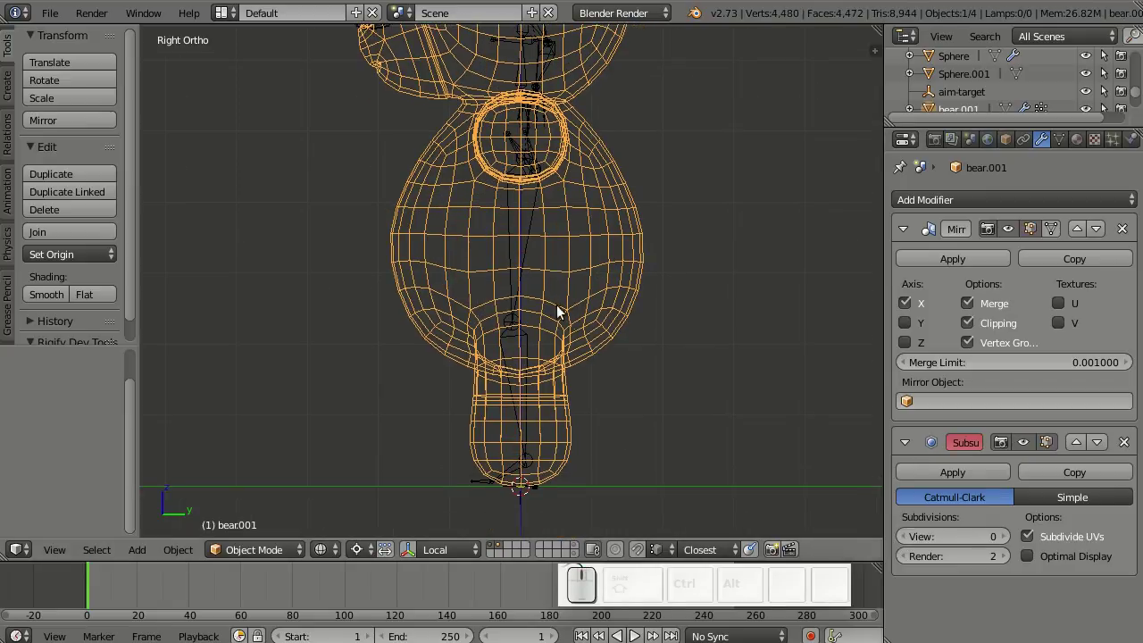
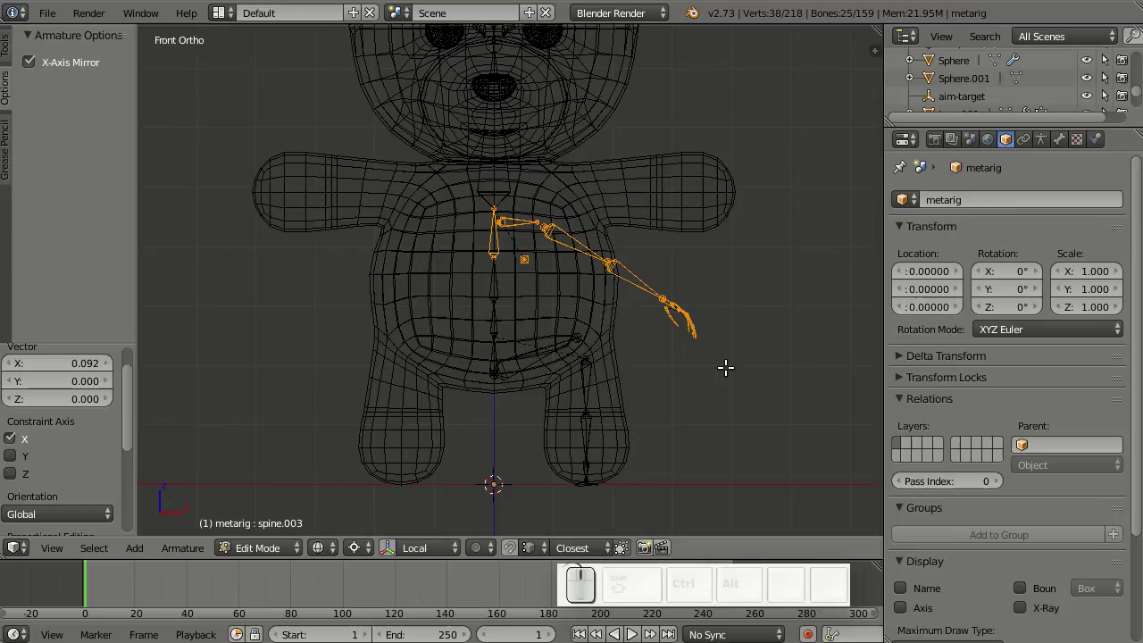
- Raise the left arm bone chain vertically until the shoulder meets the upper chest
key("g")
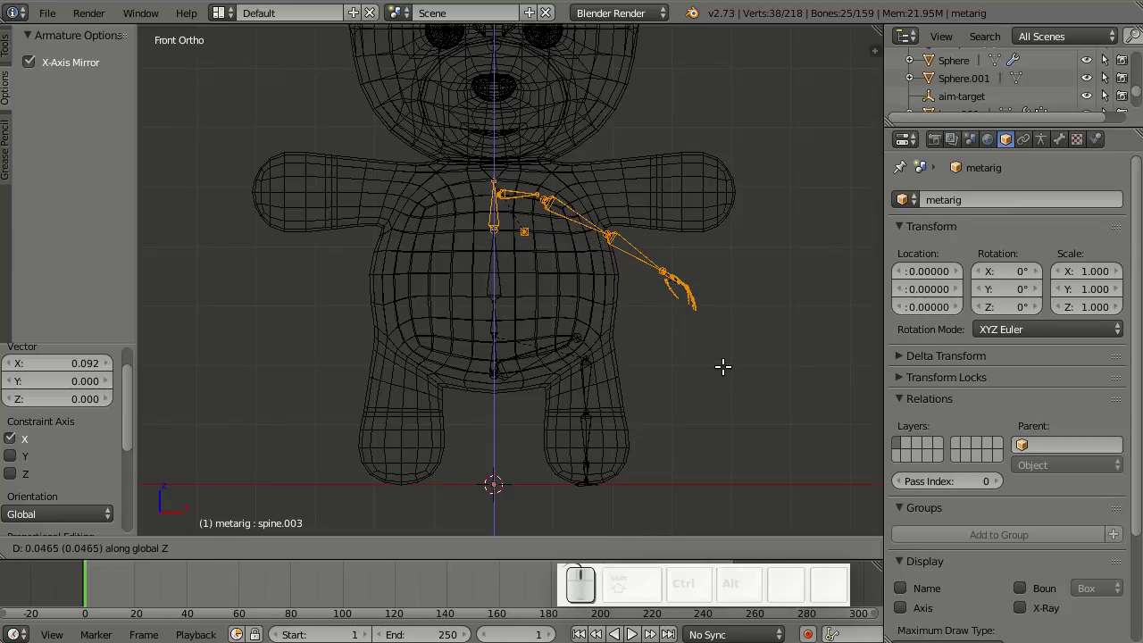
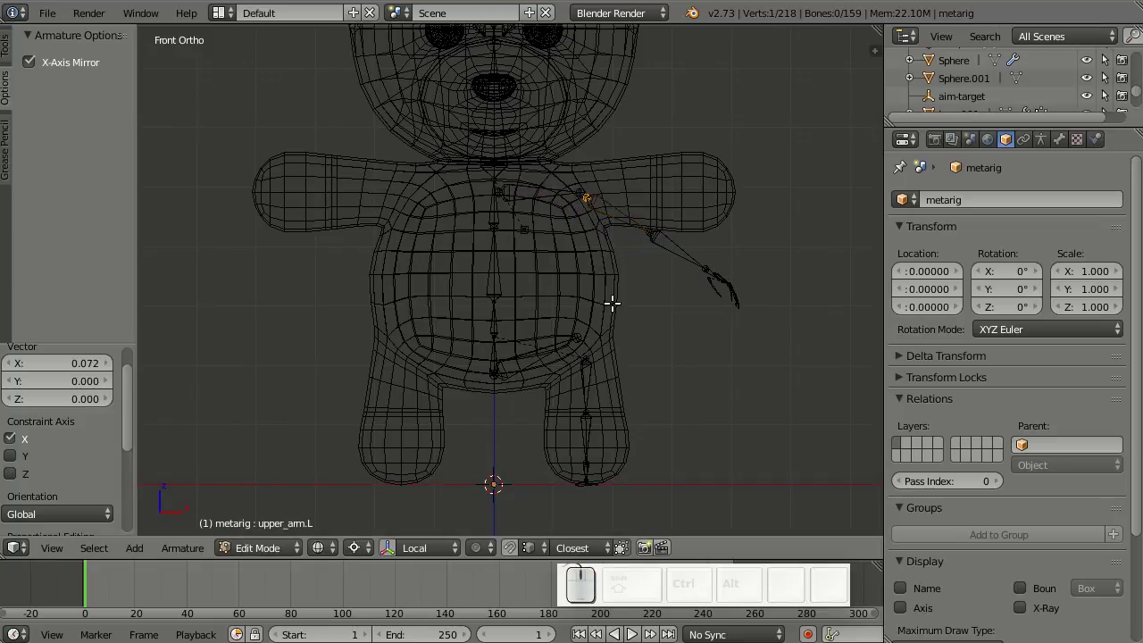
- Snap the 3D cursor to the shoulder and rotate the arm chain into the bear's arm
key("shift+s")
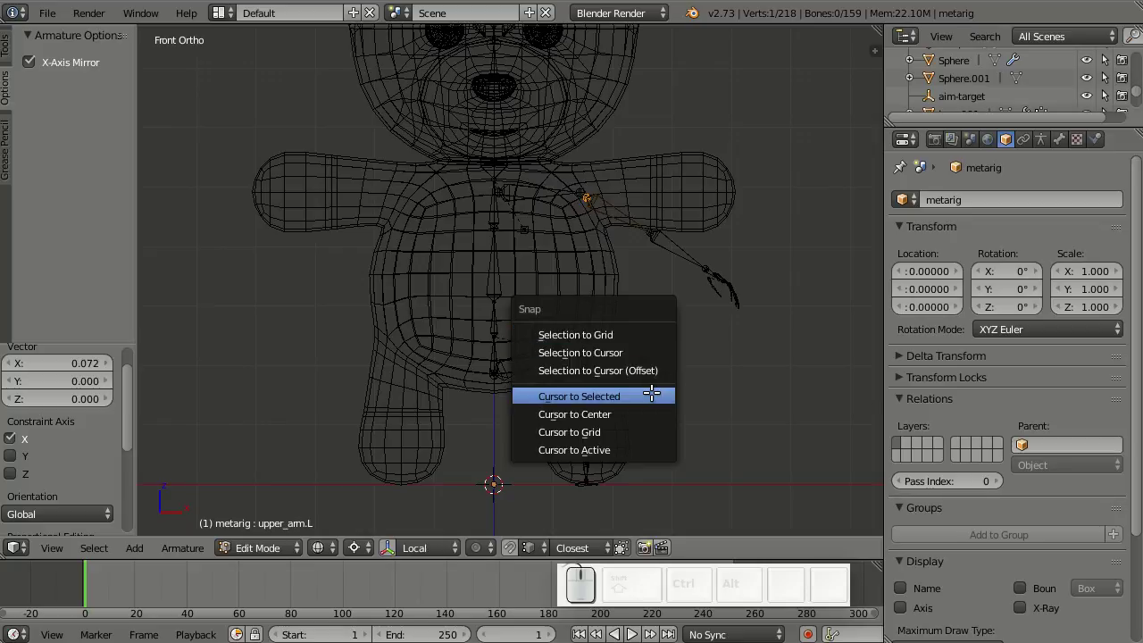
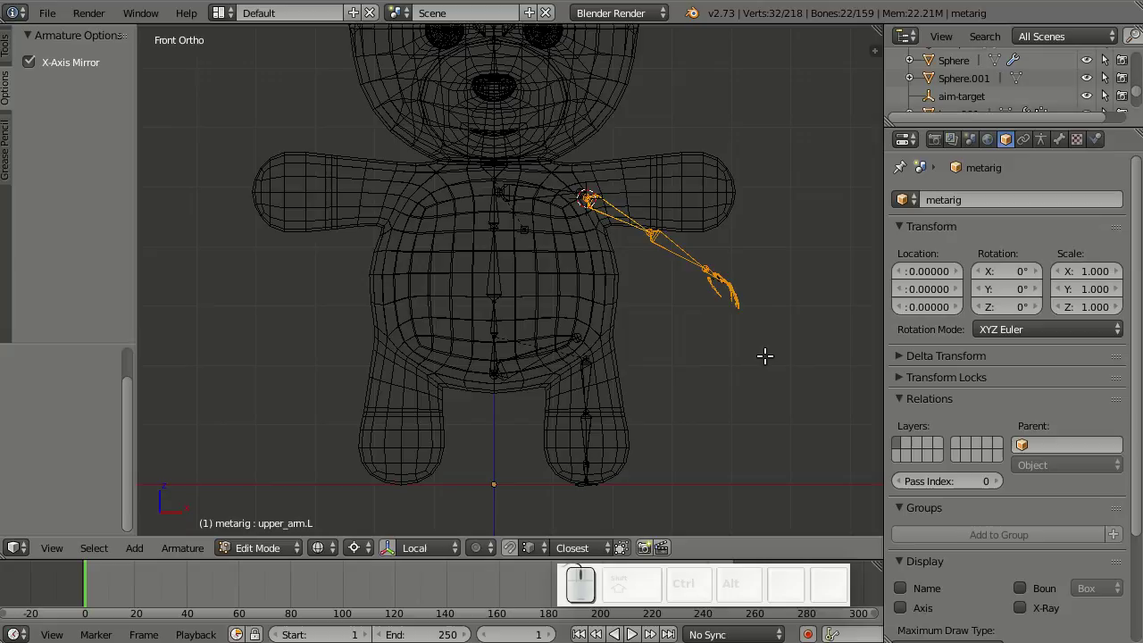
key("r")
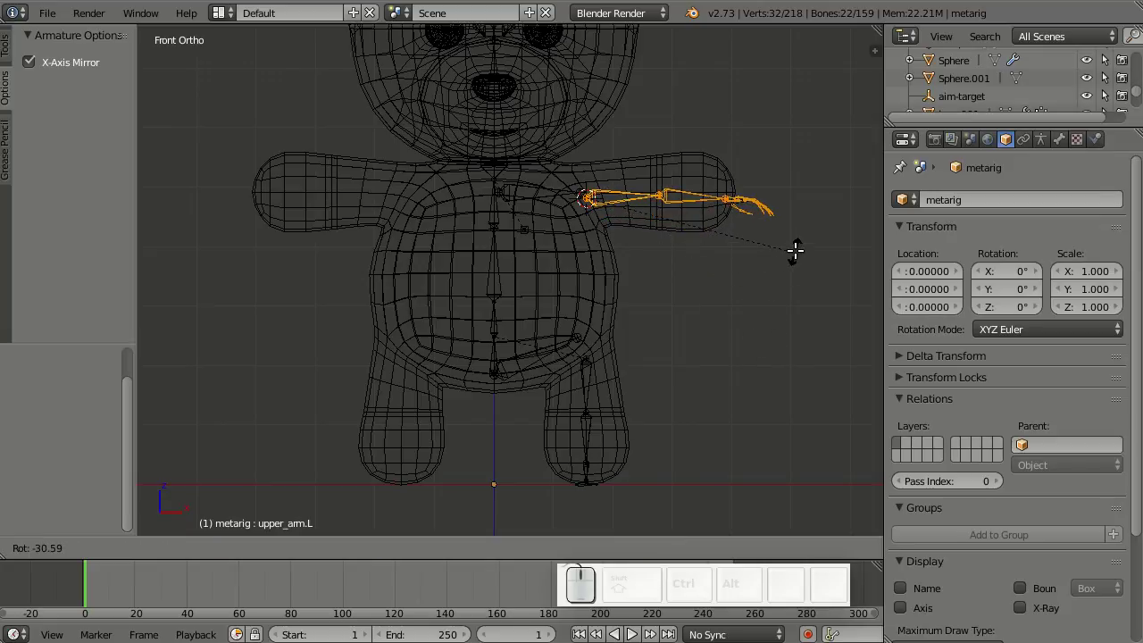
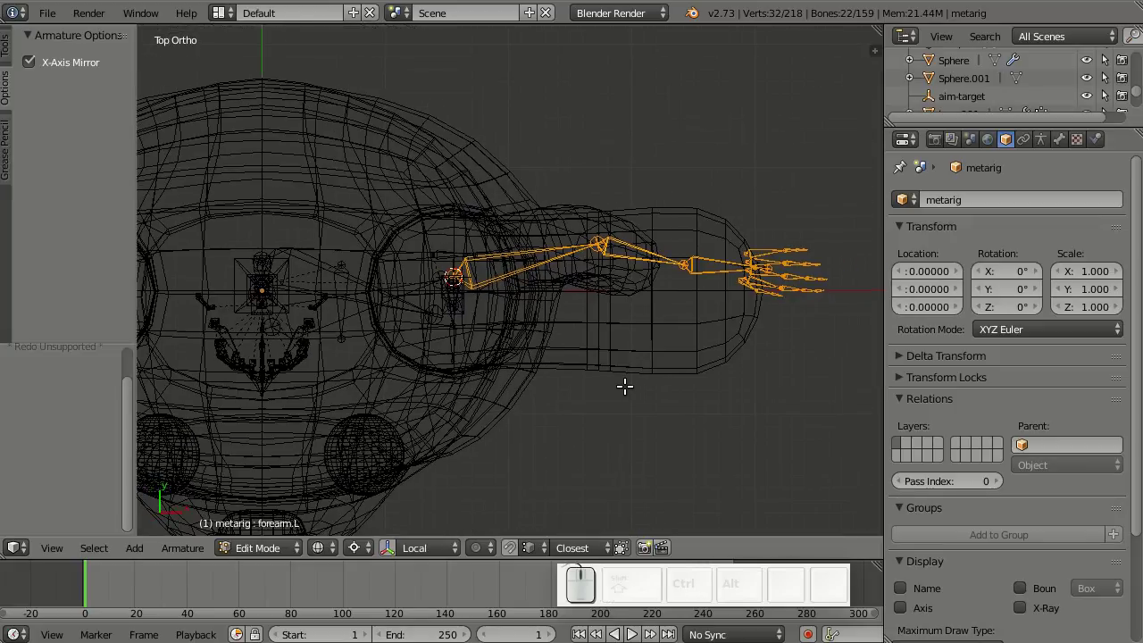
- Shift the arm chain front-to-back along Y to centre it in the arm's thickness
key("g")
key("y")
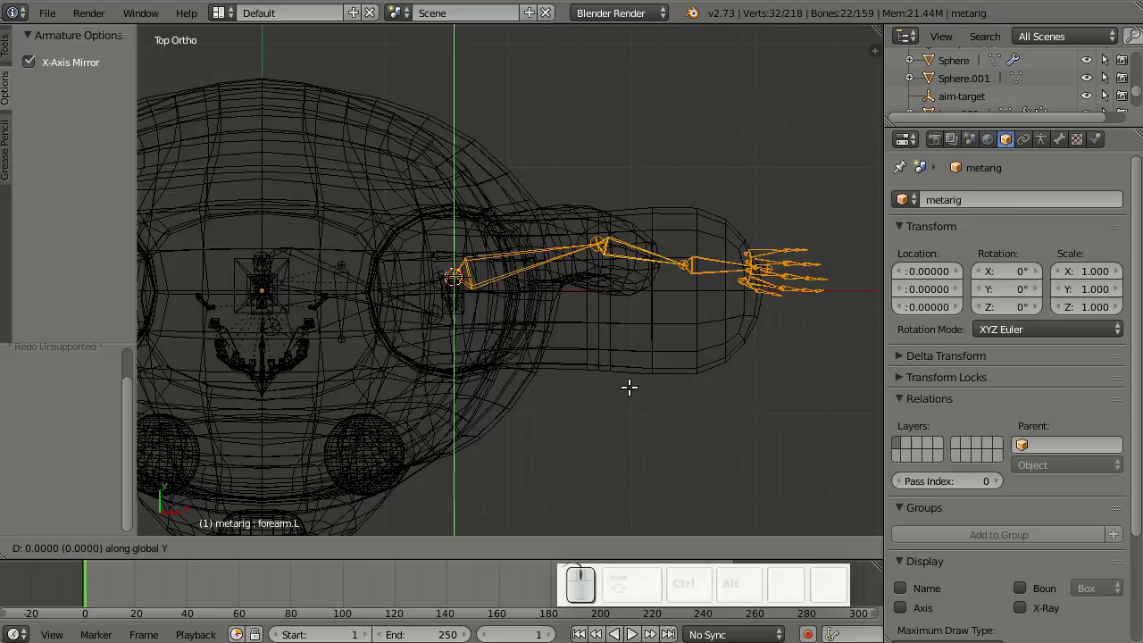
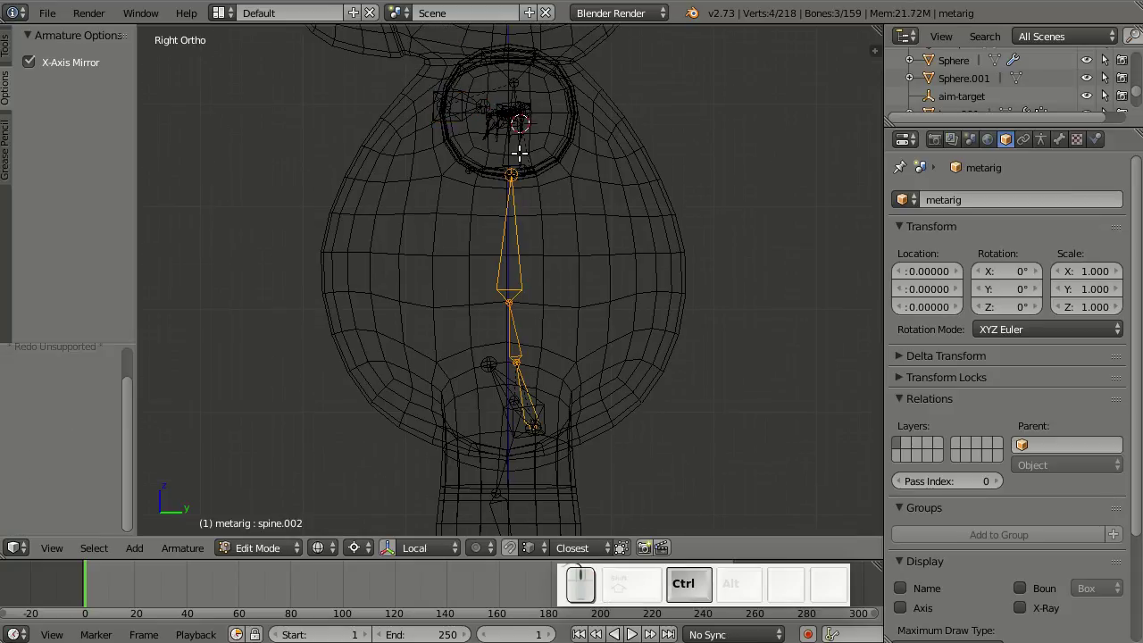
- Extend the spine selection to include the neck bone for centring in the body
key("ctrl+KP_Add")
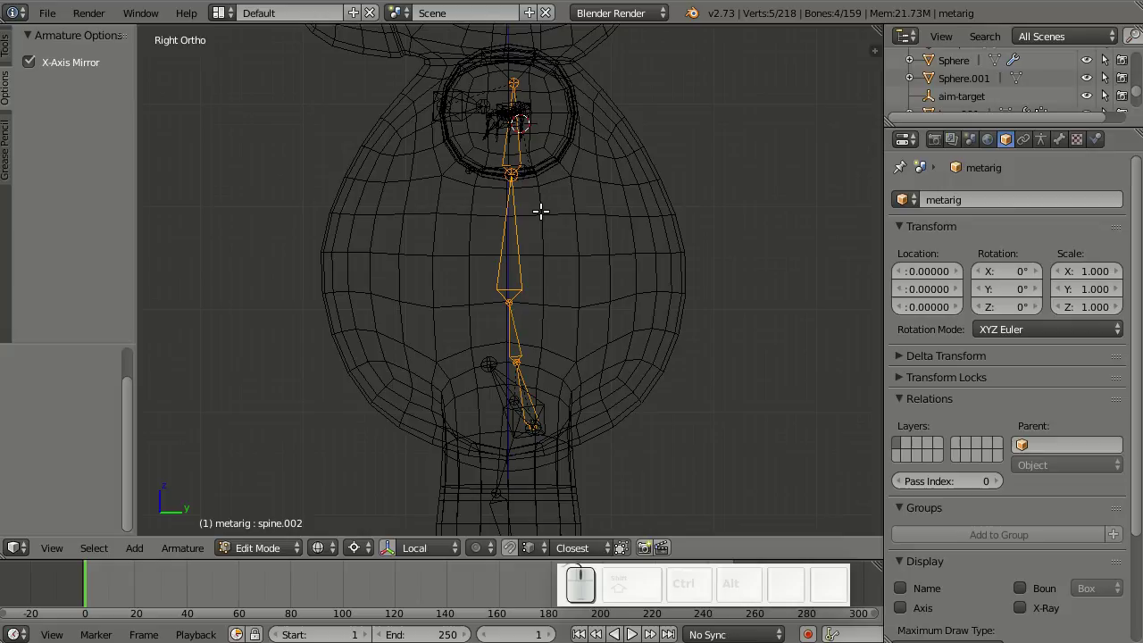
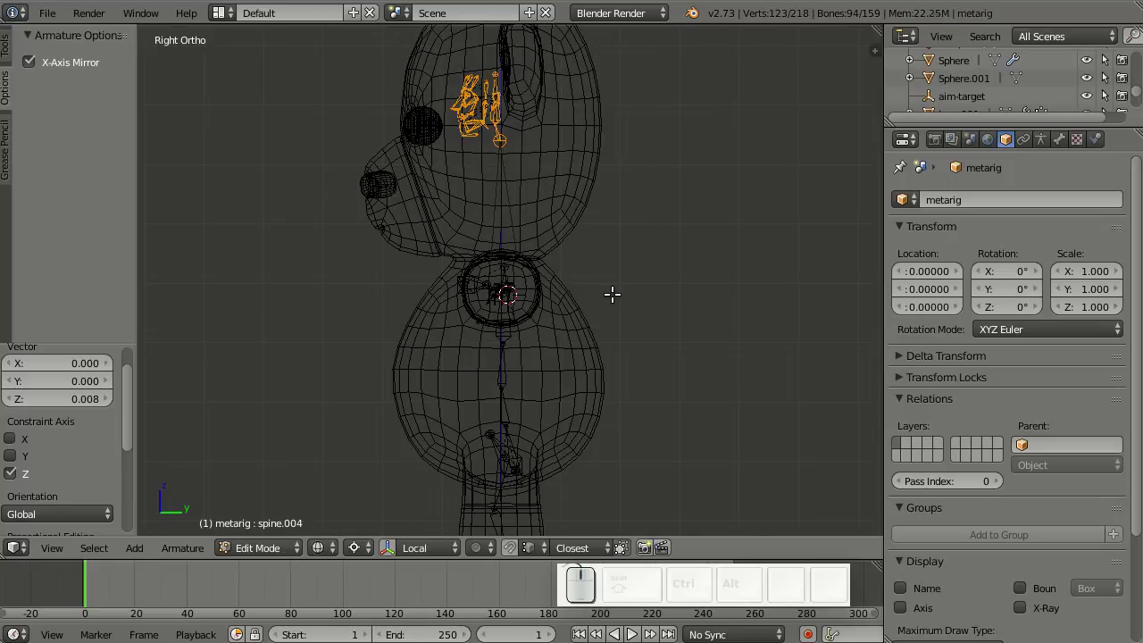
- Move the neck spine bone vertically to sit at the bear's neck
scroll("up", 3)
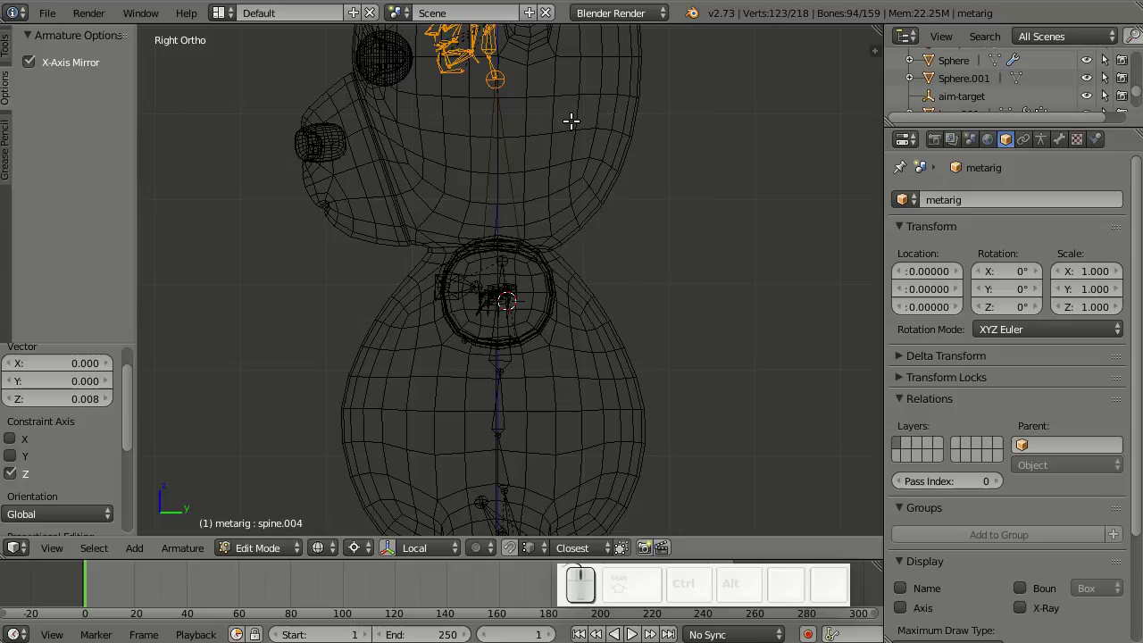
key("g")
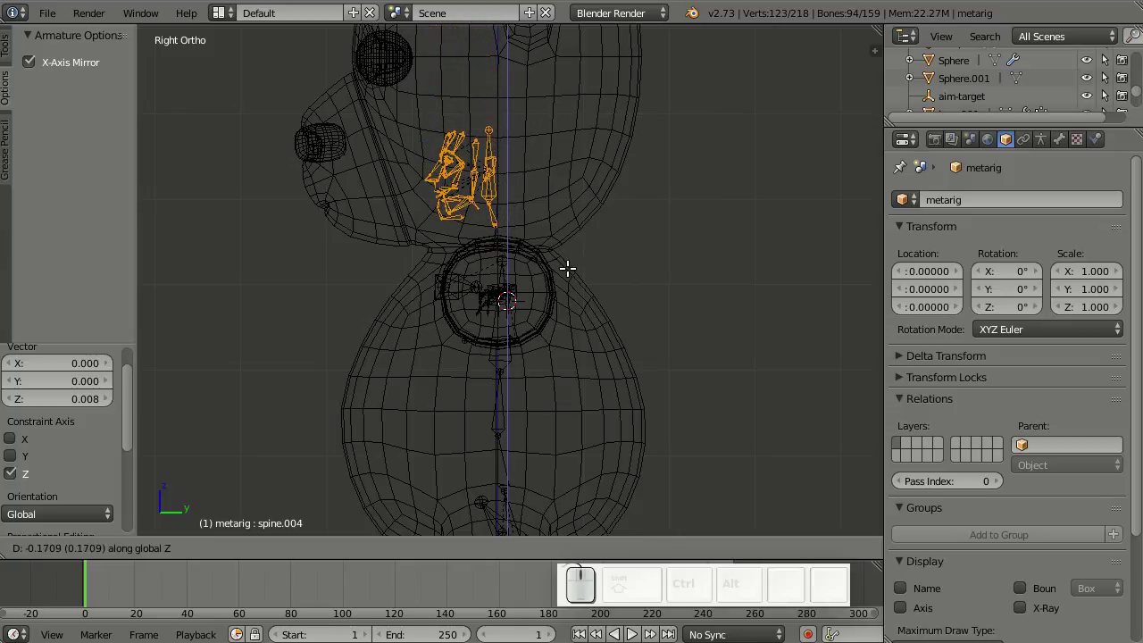
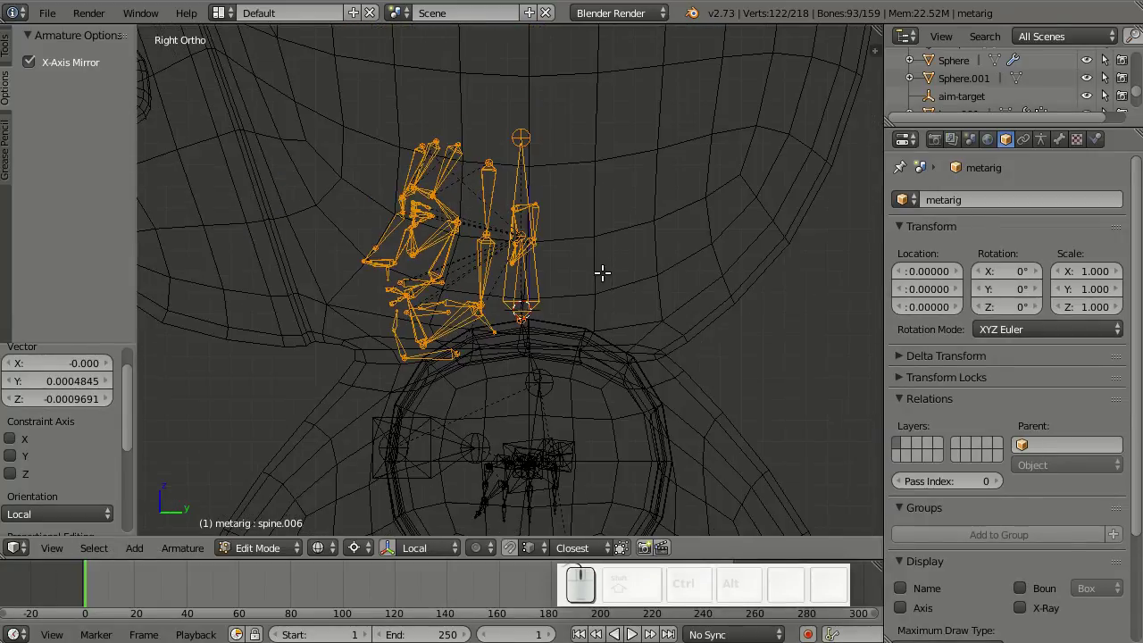
- Move the top spine bone vertically to fit the bear's head
scroll("up", 3)
key("g")
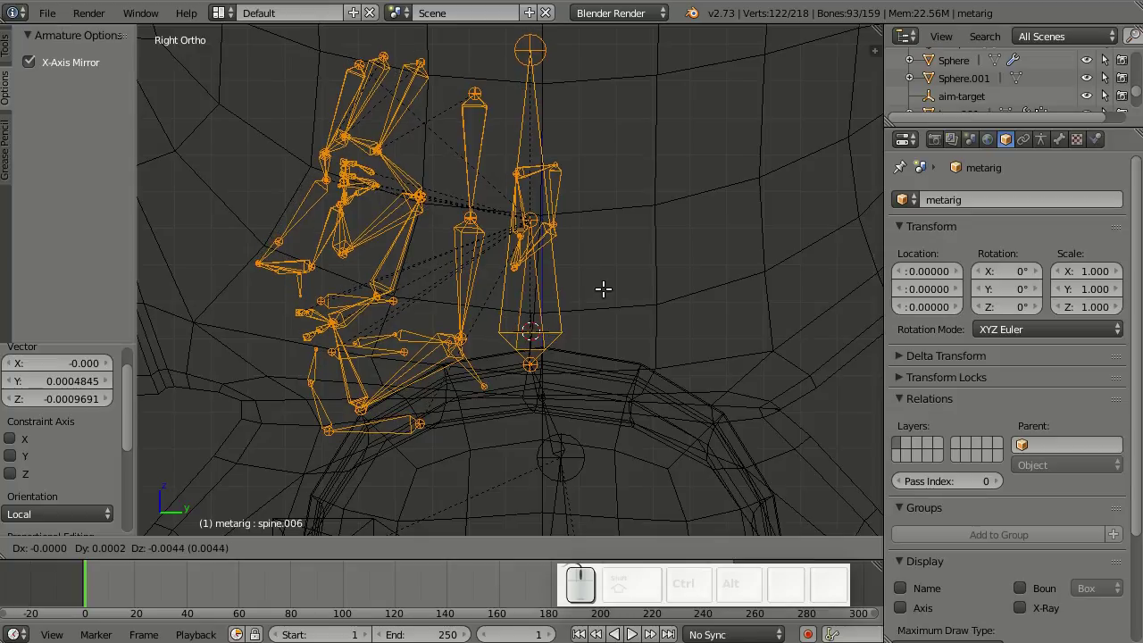
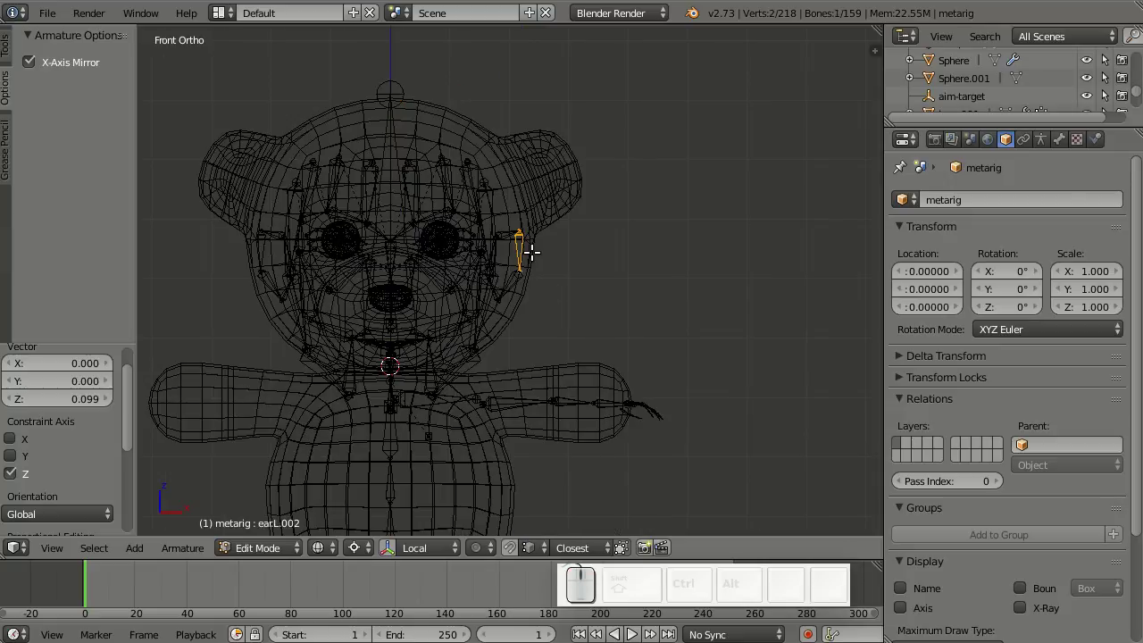
- Select the whole left ear bone chain and view it in solid shading
key("l")
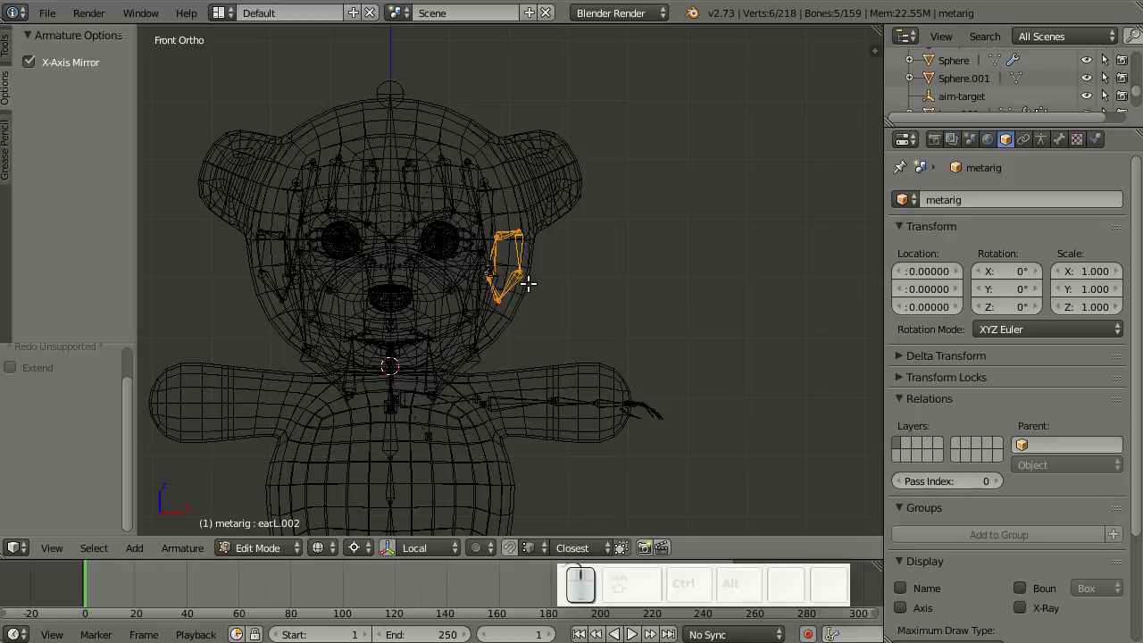
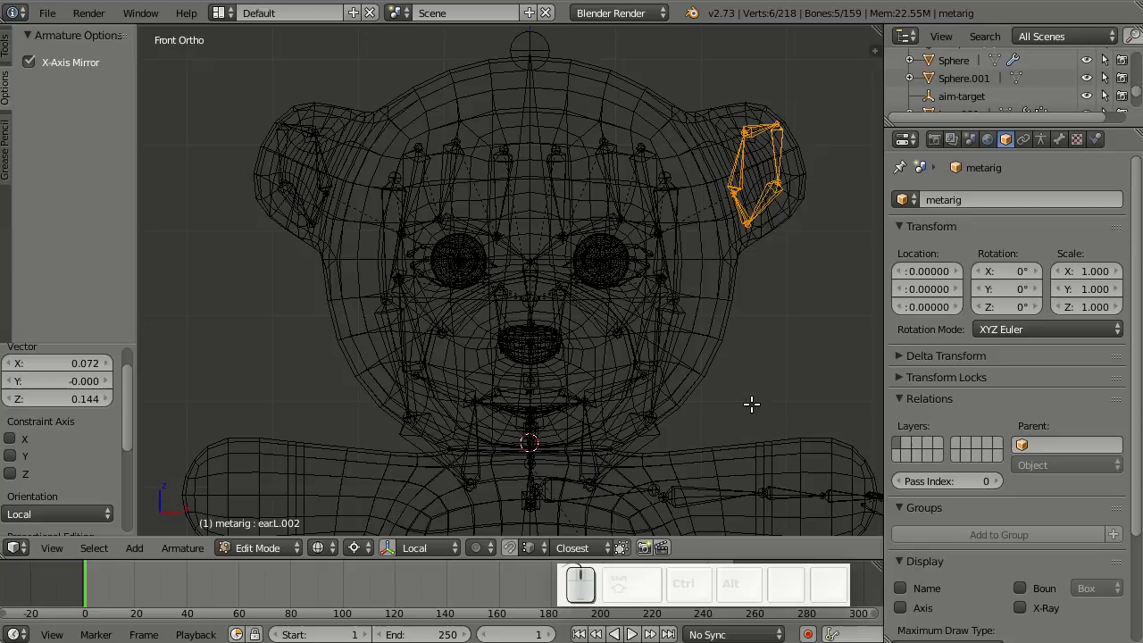
key("z")
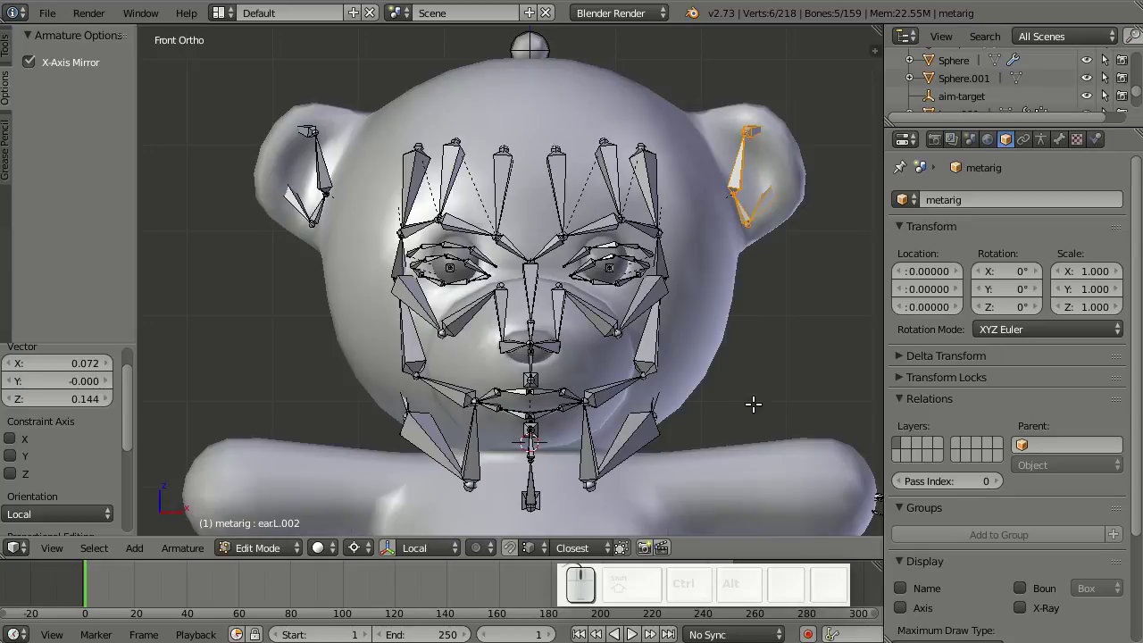
- Enable Wire display on the bear mesh, then reselect the metarig in object mode
key("Tab")
right_click(714, 354)
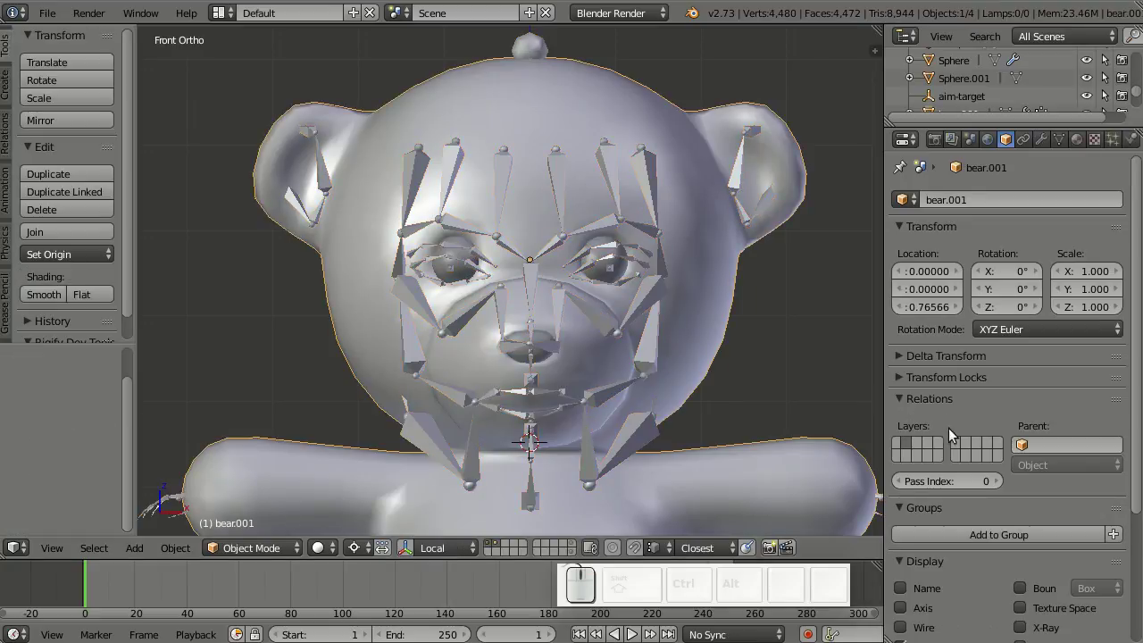
scroll("down", 3)
left_click(939, 555)
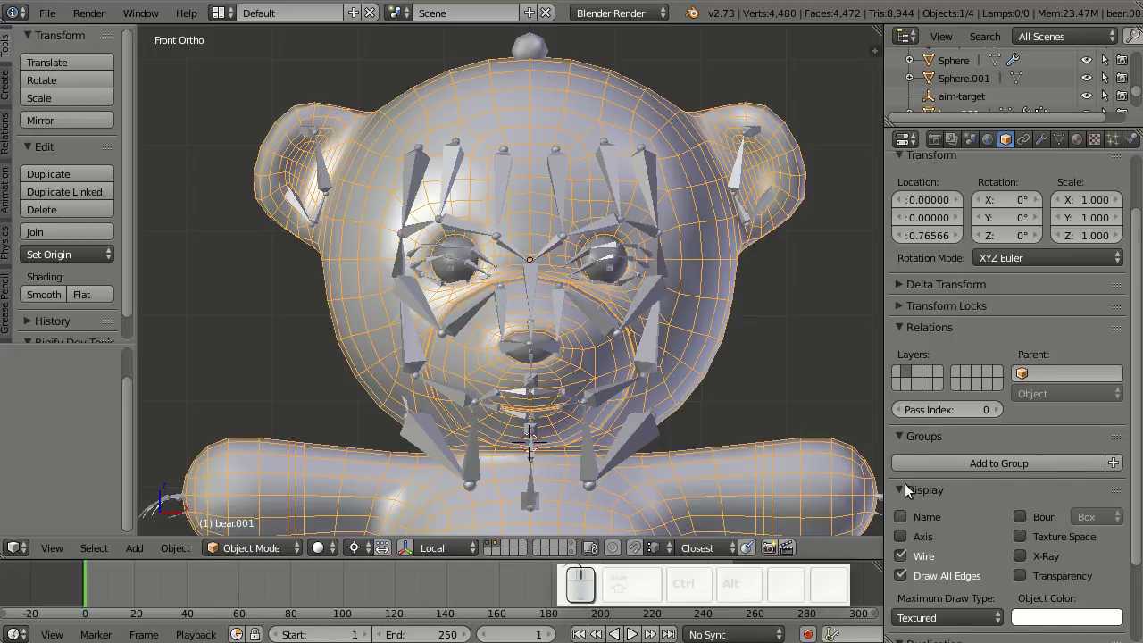
right_click(647, 348)
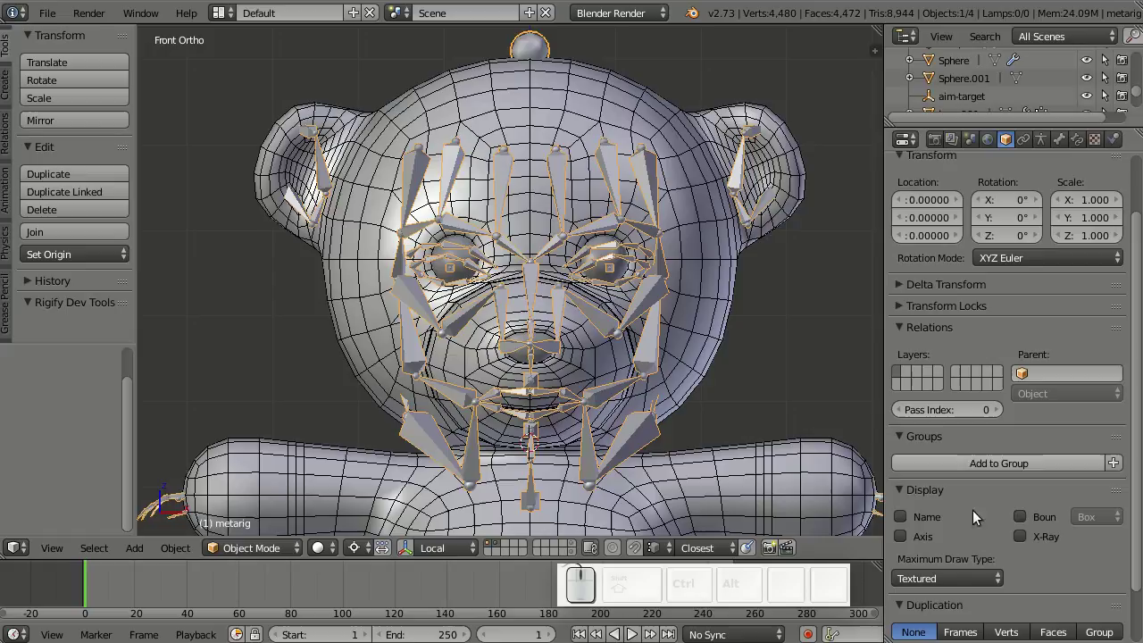
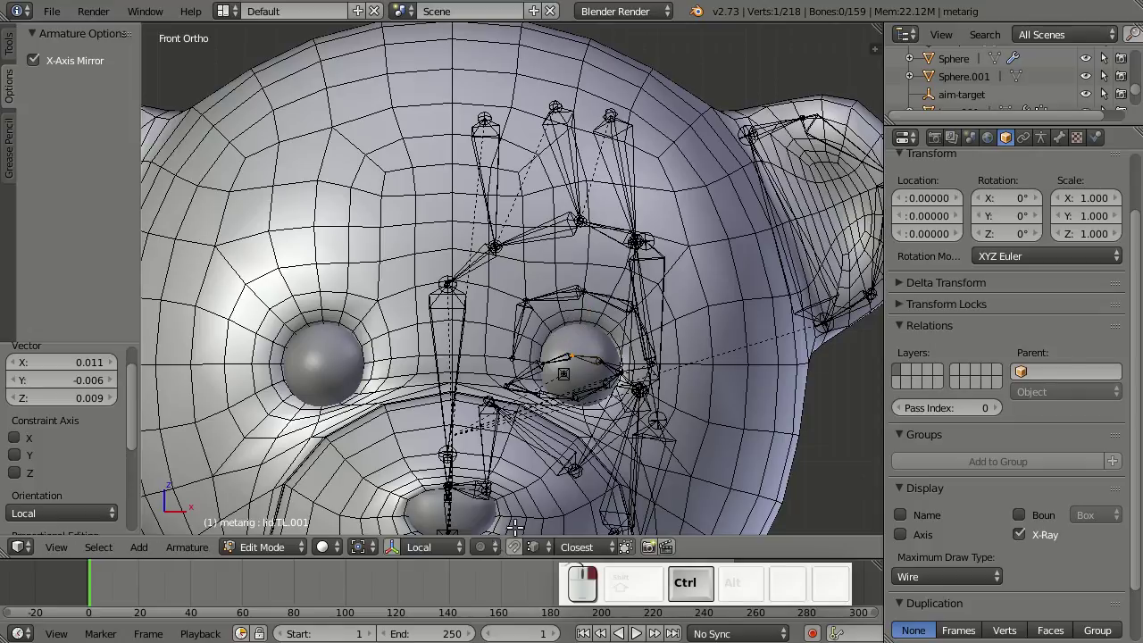
- Move the eyeball spheres to another layer so the empty eye sockets show
key("Tab")
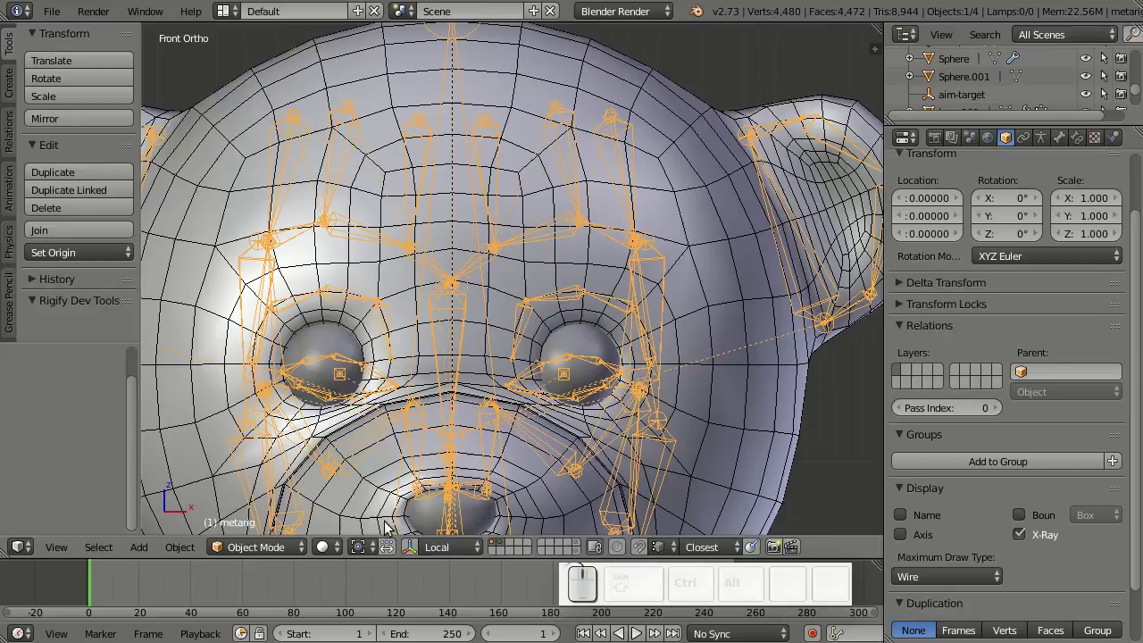
left_click(504, 543)
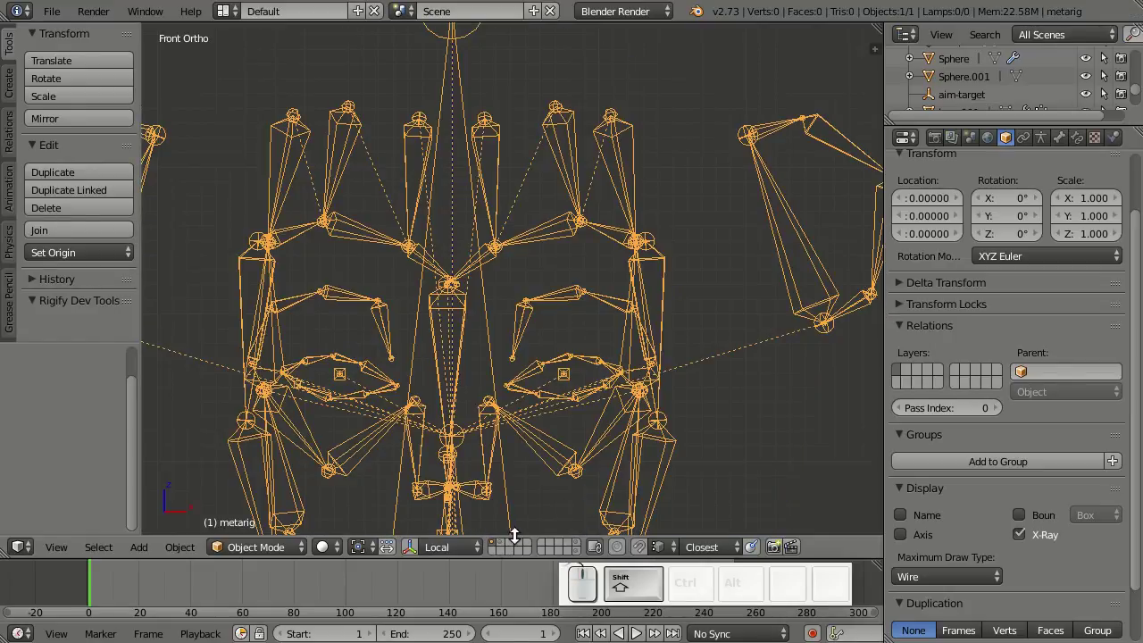
left_click(503, 545)
left_click_drag(621, 358, 601, 375)
key("m")
left_click(766, 405)
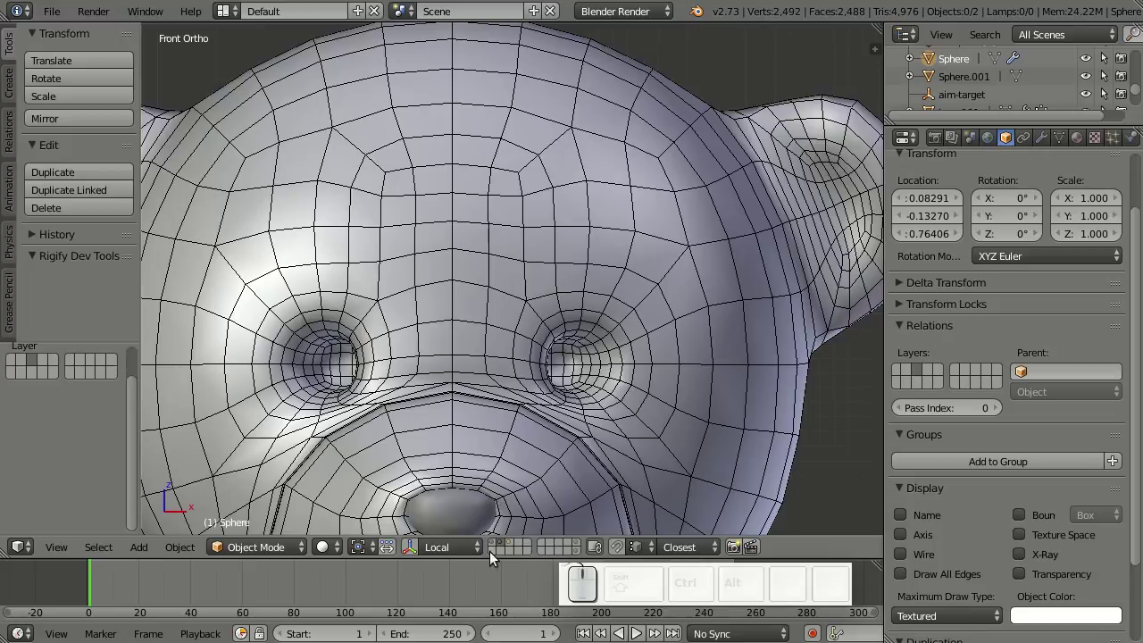
- Reselect the metarig and return to editing its bones
left_click_drag(496, 548, 597, 364)
right_click(598, 363)
key("Tab")
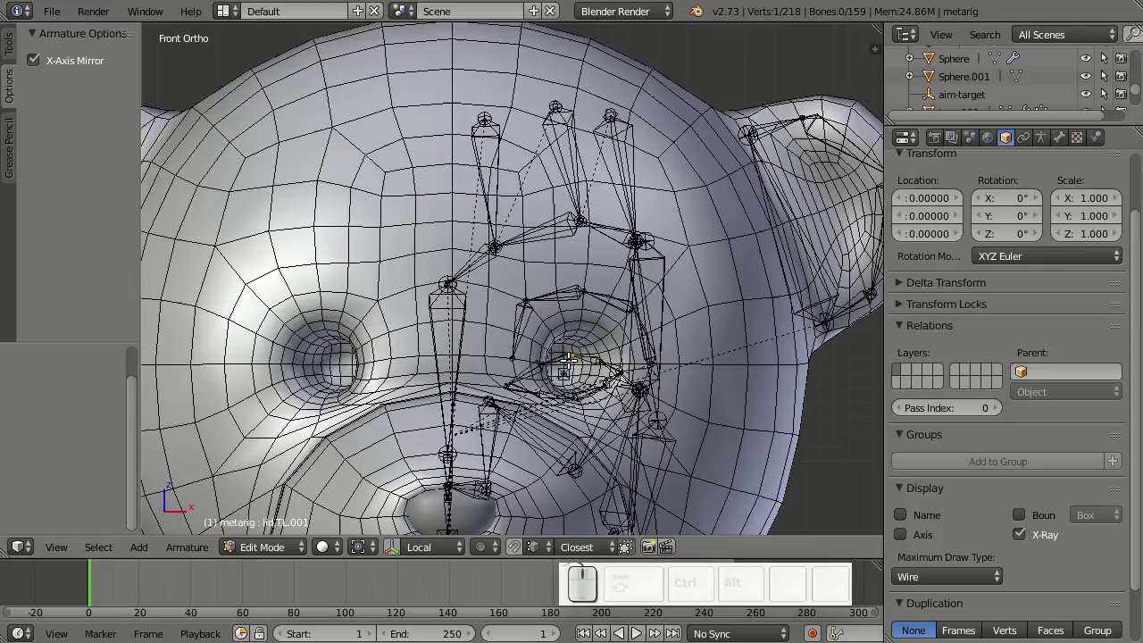
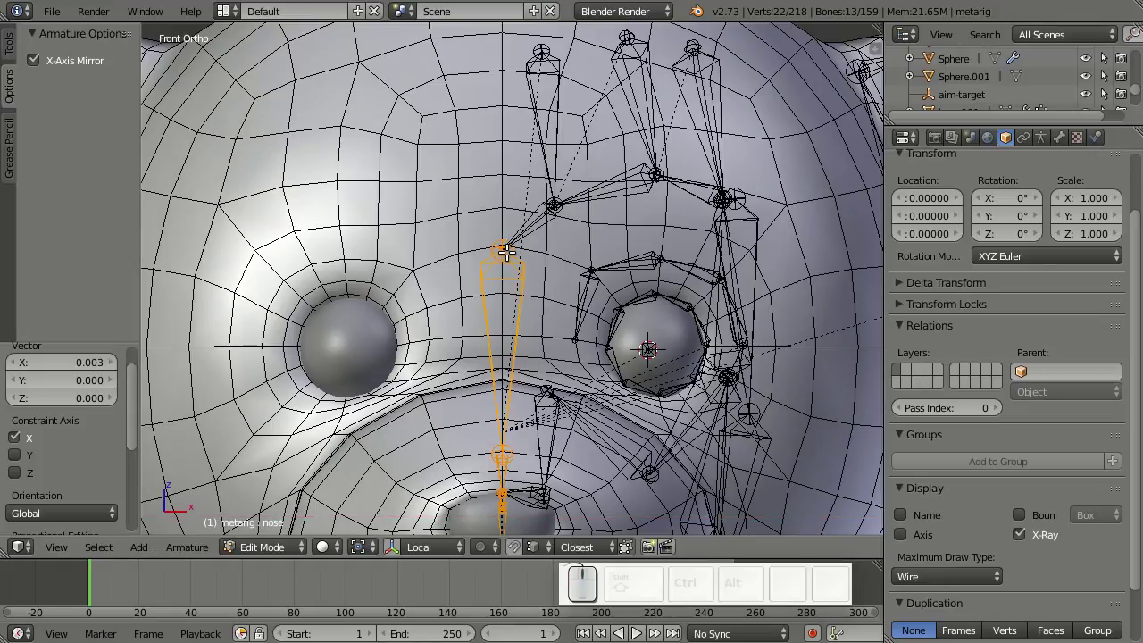
- Lower the lip and chin bones vertically to the mouth line and check from the side
scroll("down", 3)
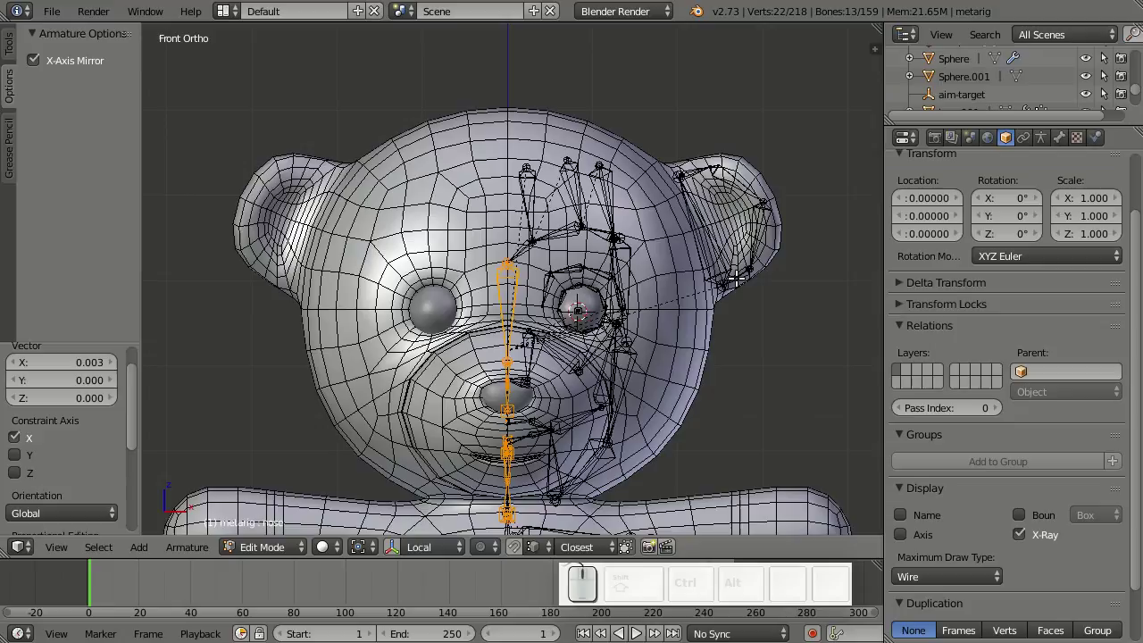
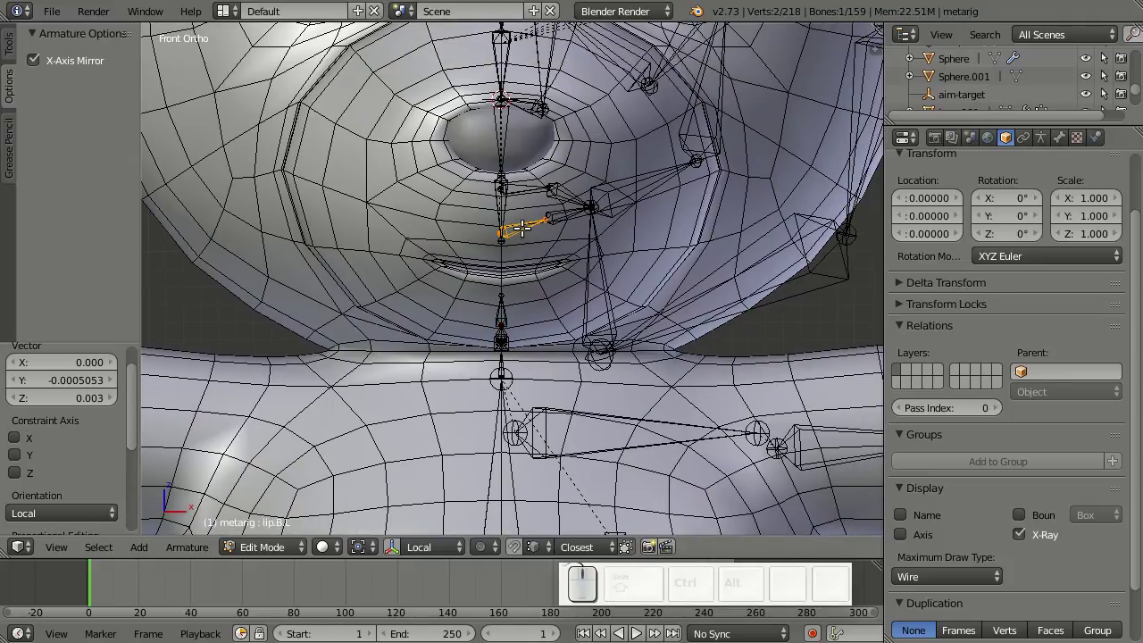
key("l")
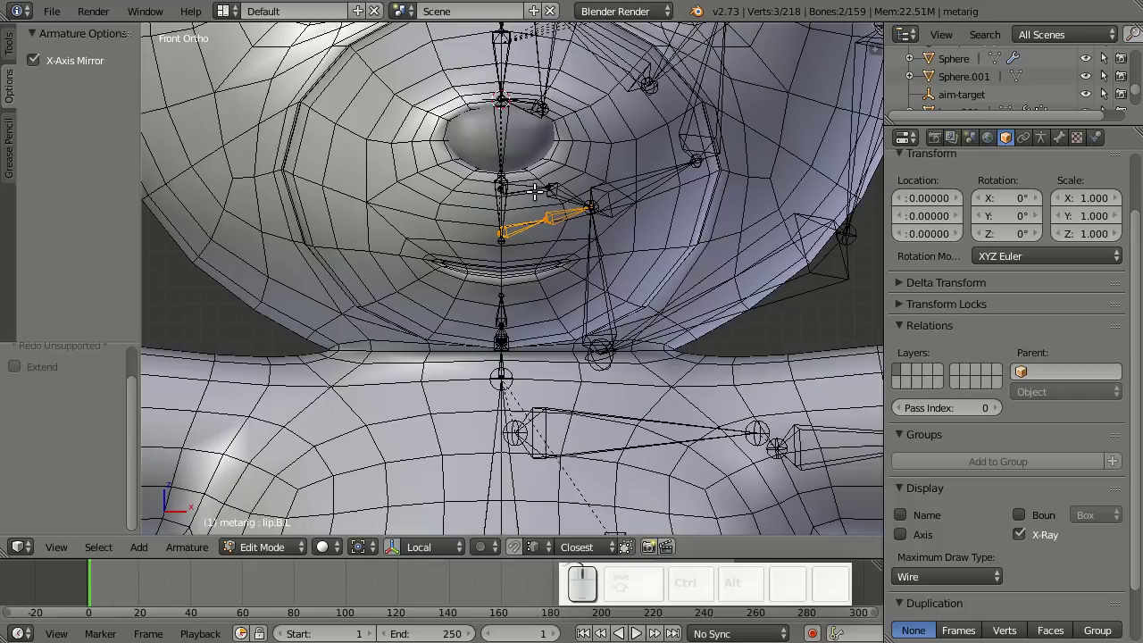
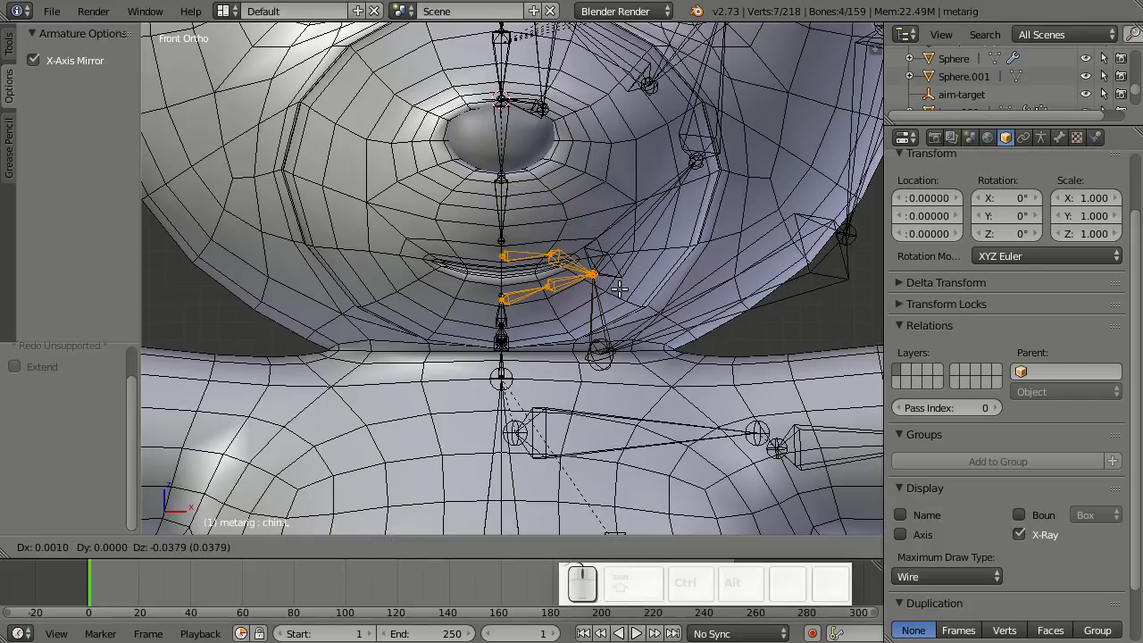
key("z")
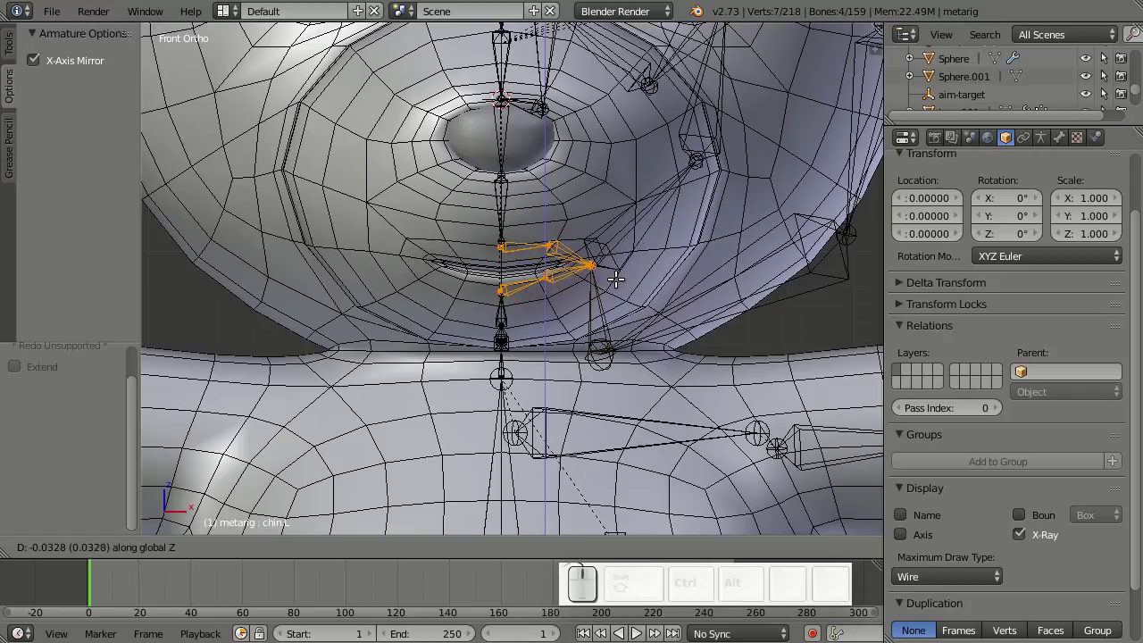
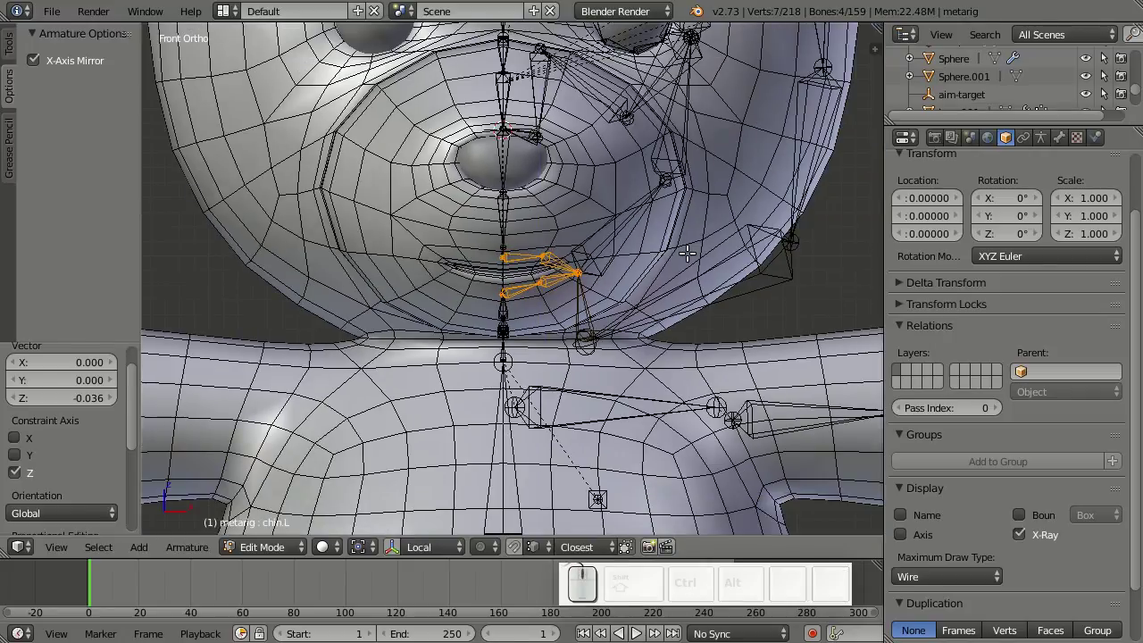
key("KP_3")
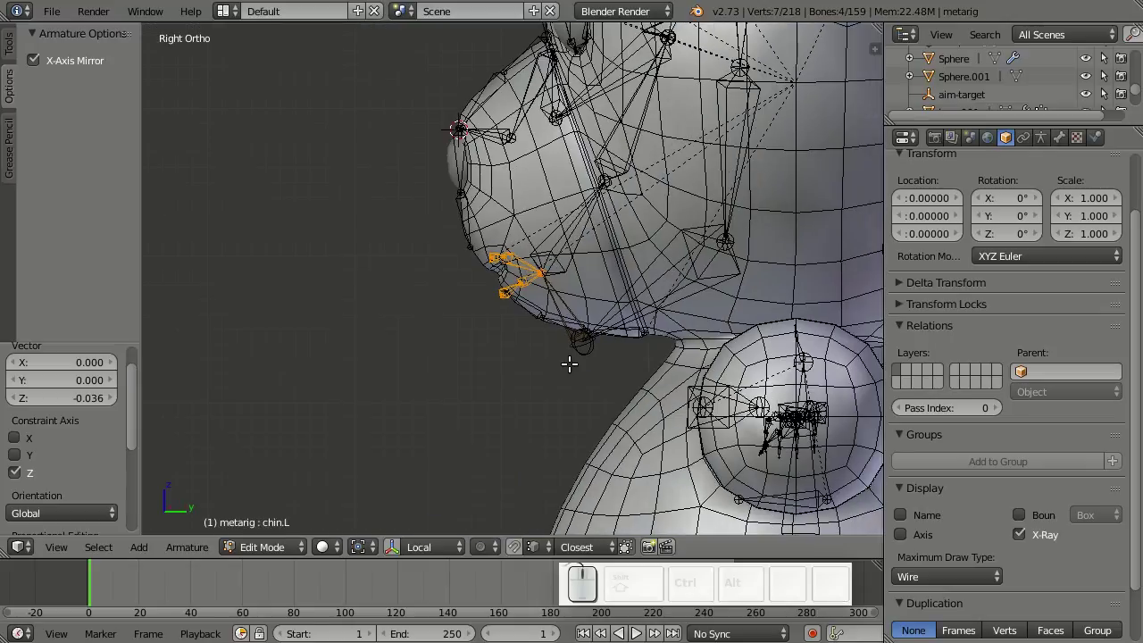
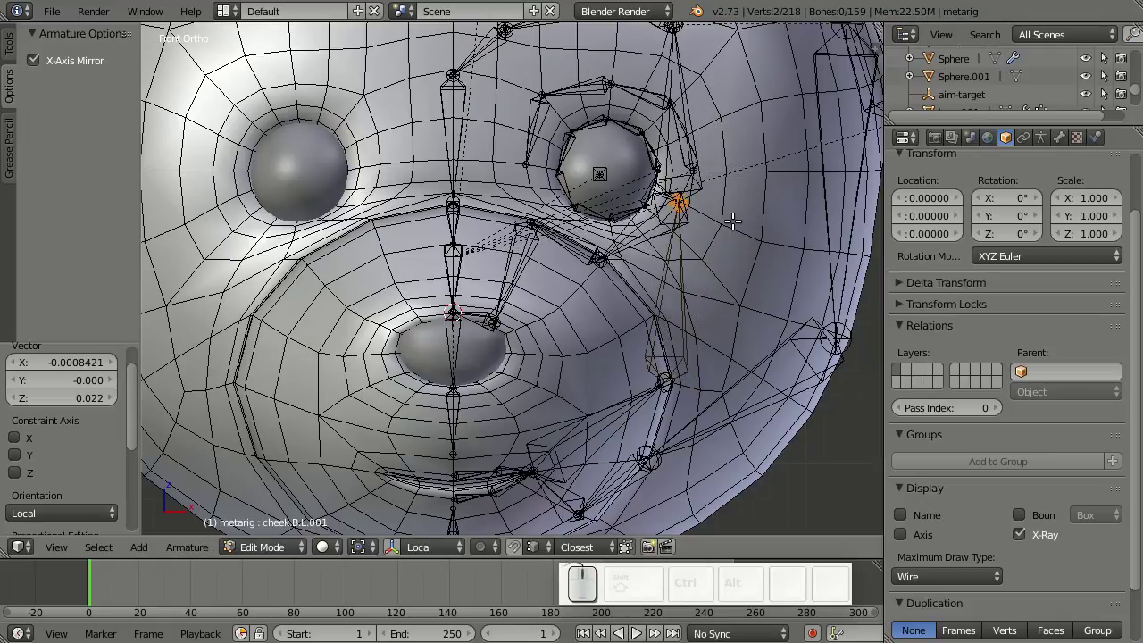
- Grab the cheek.B.L.001 bone head and move it outward to the eye's outer corner
key("g")
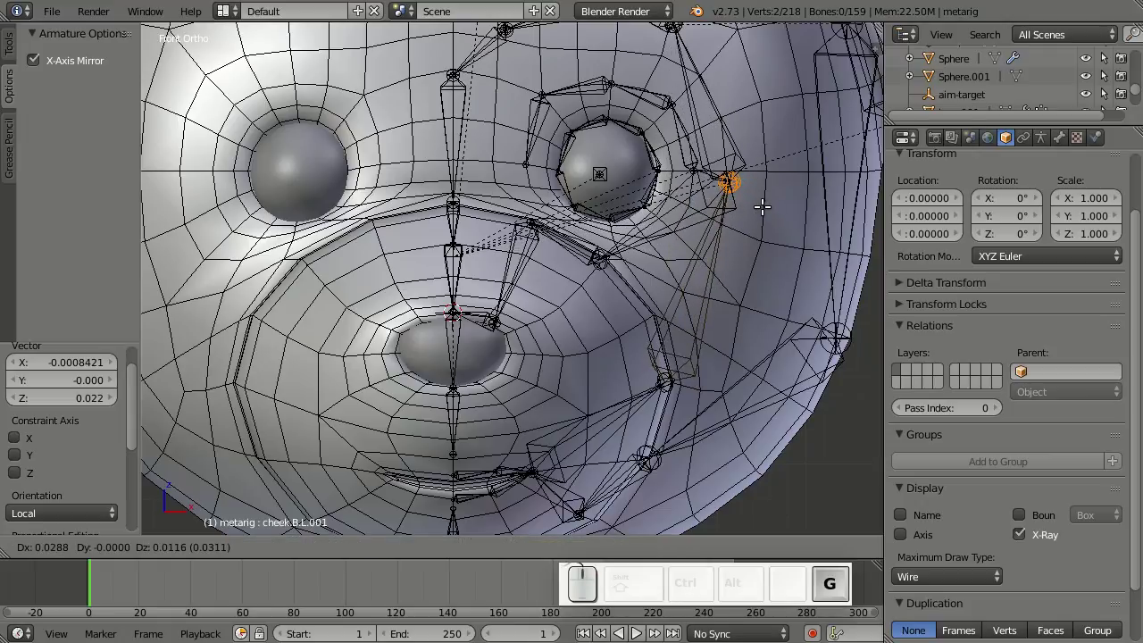
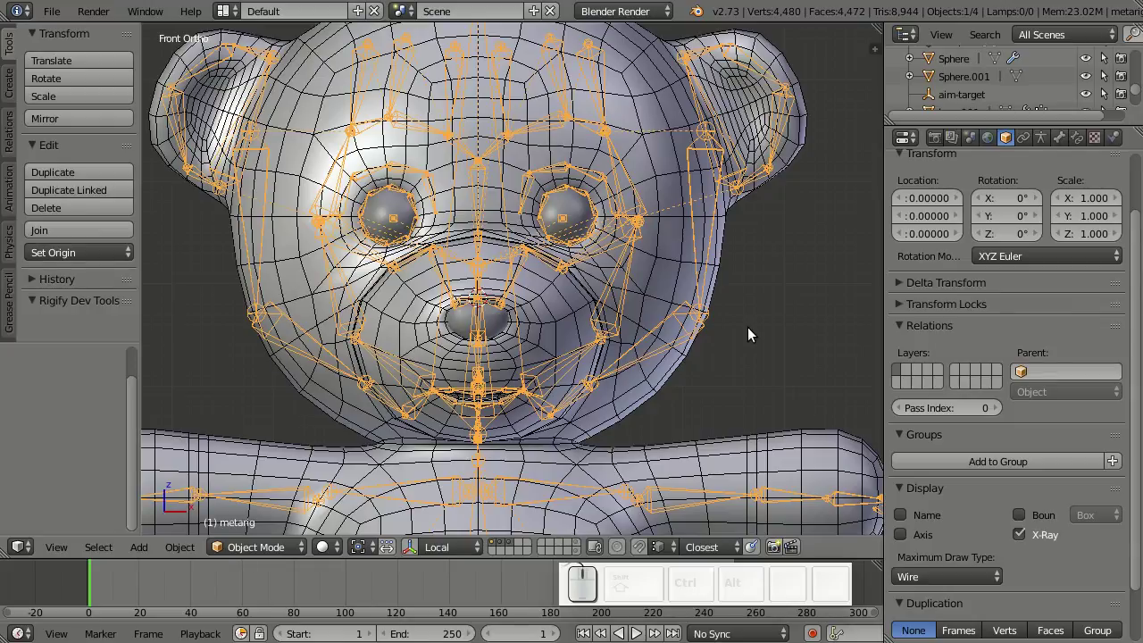
key("Tab")
scroll("up", 3)
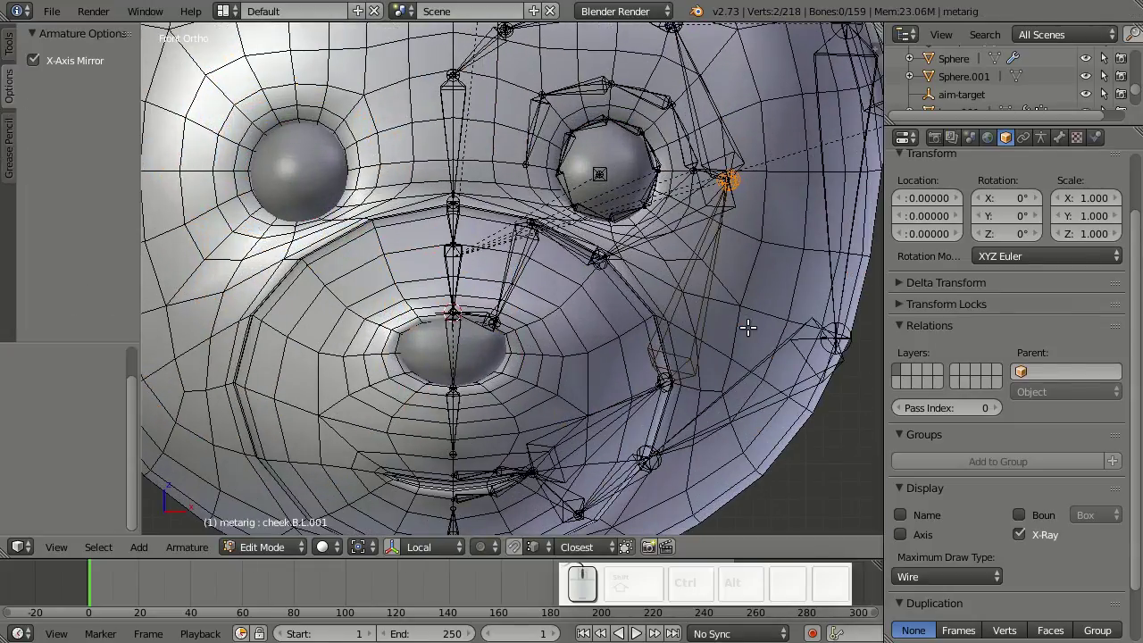
scroll("down", 3)
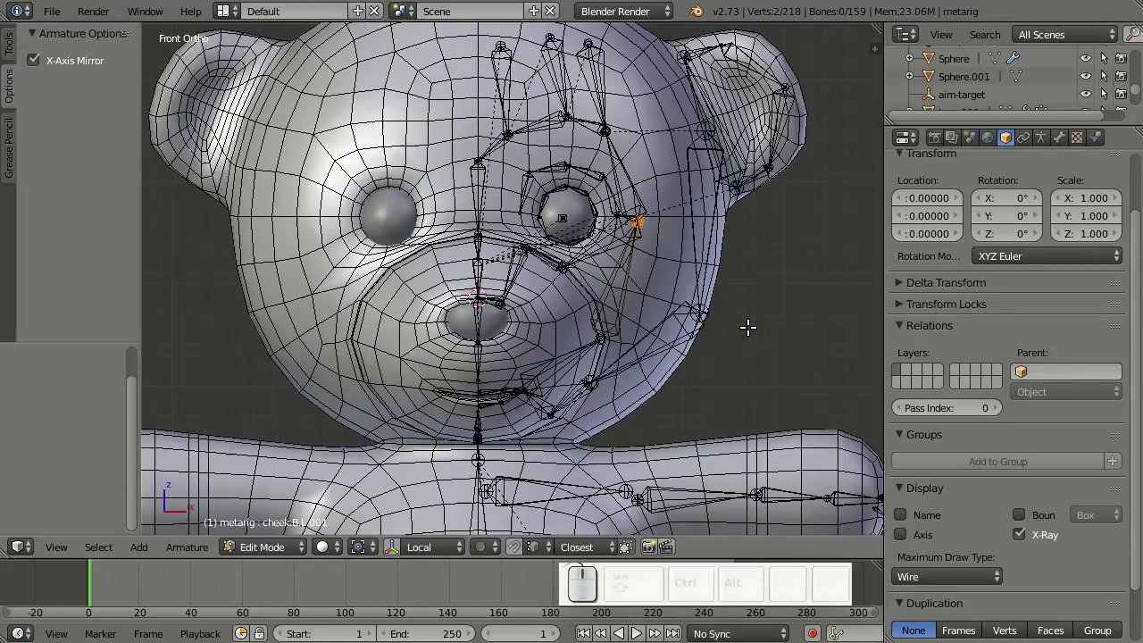
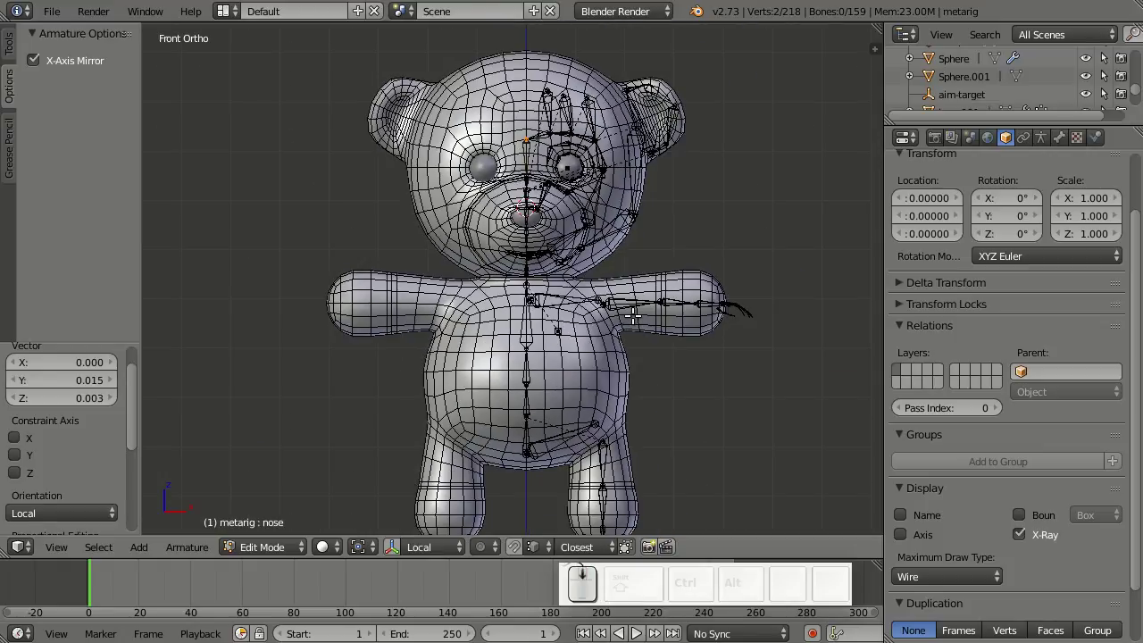
- Deselect all the metarig bones and zoom out to frame the bear
key("alt+h")
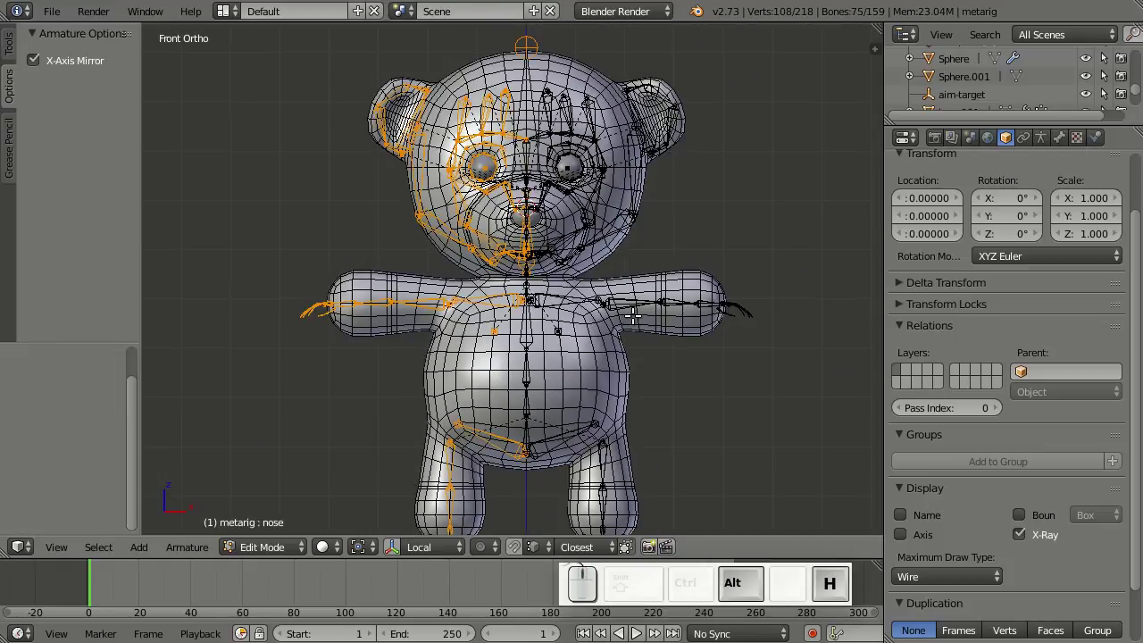
scroll("down", 3)
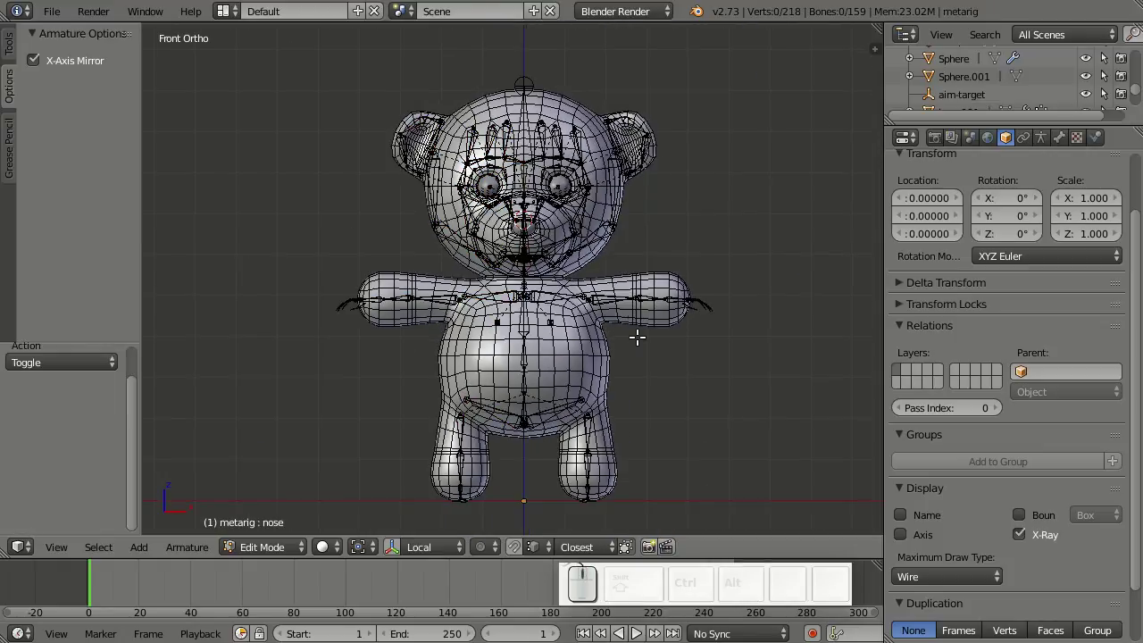
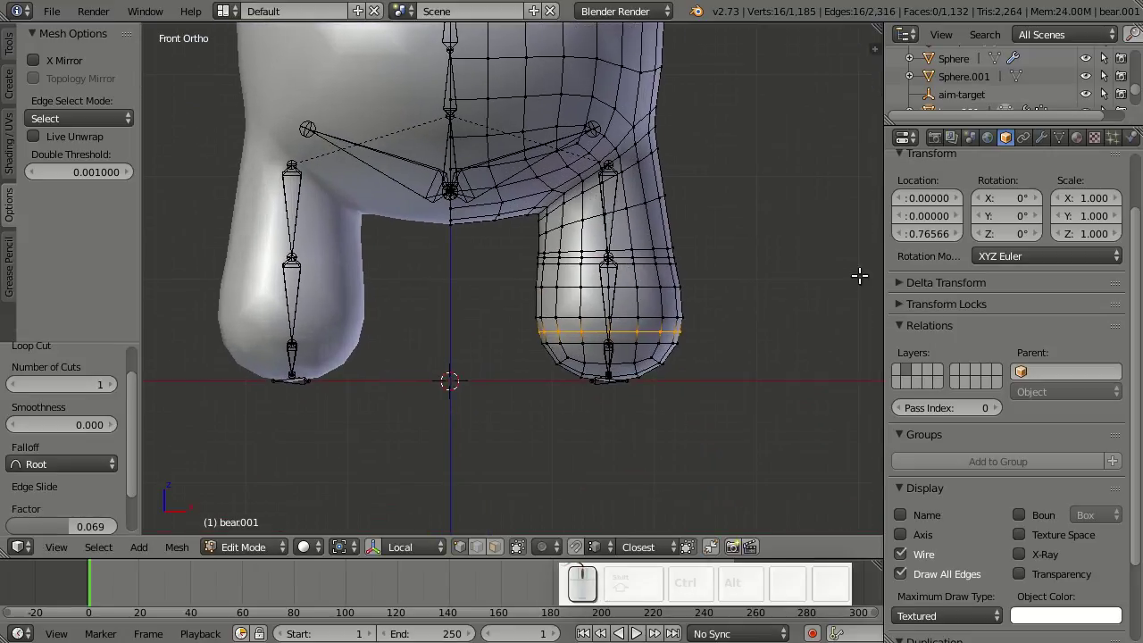
- Check the bear.001 modifiers, re-enter its mesh edit and scale the new leg loop slightly wider
key("Tab")
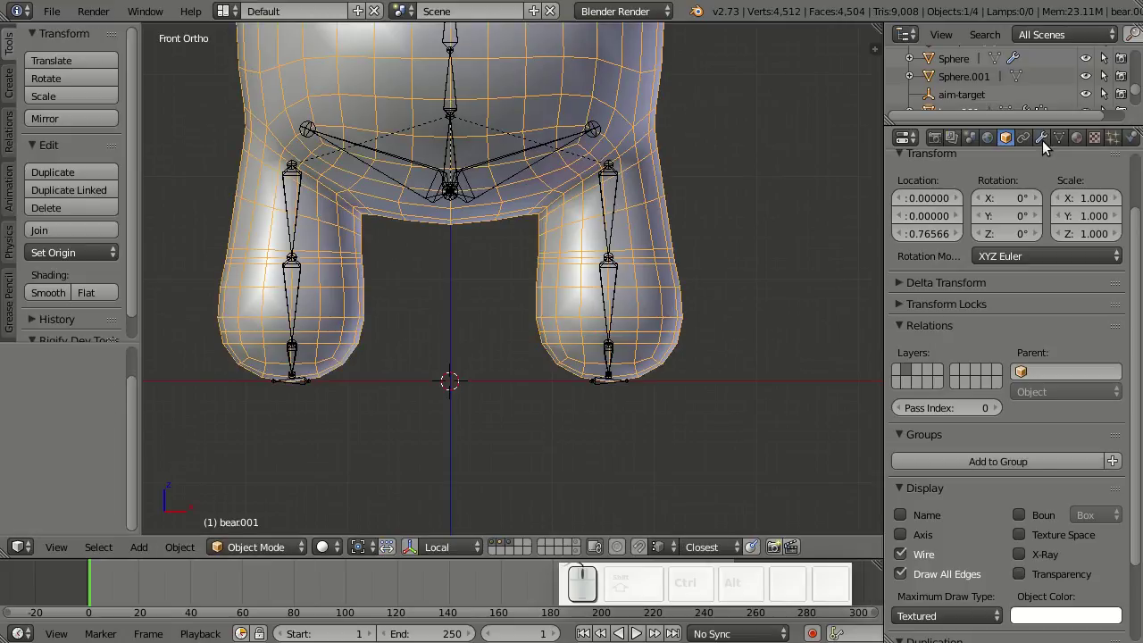
left_click(929, 562)
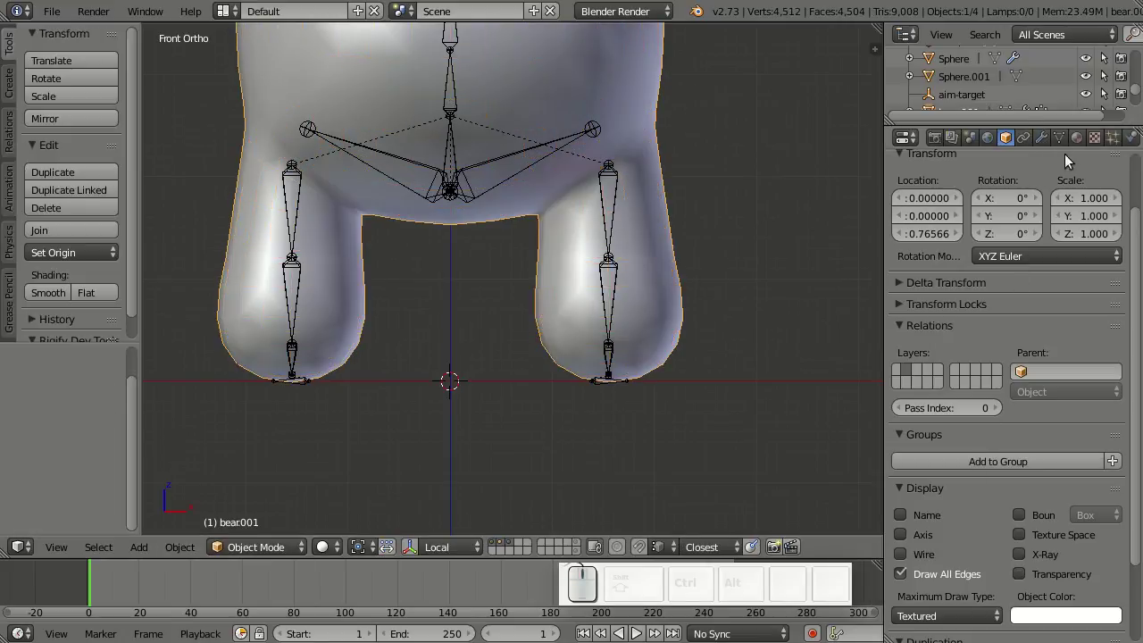
left_click(1045, 134)
left_click(1011, 536)
left_click(1010, 536)
scroll("up", 3)
right_click(719, 368)
key("Tab")
scroll("down", 3)
key("s")
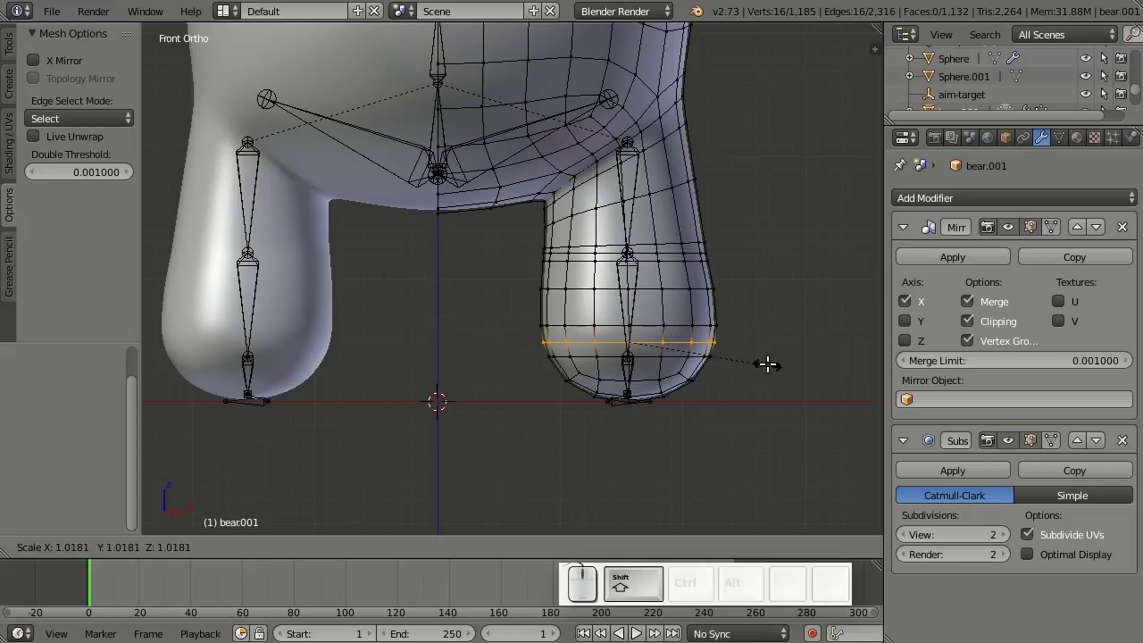
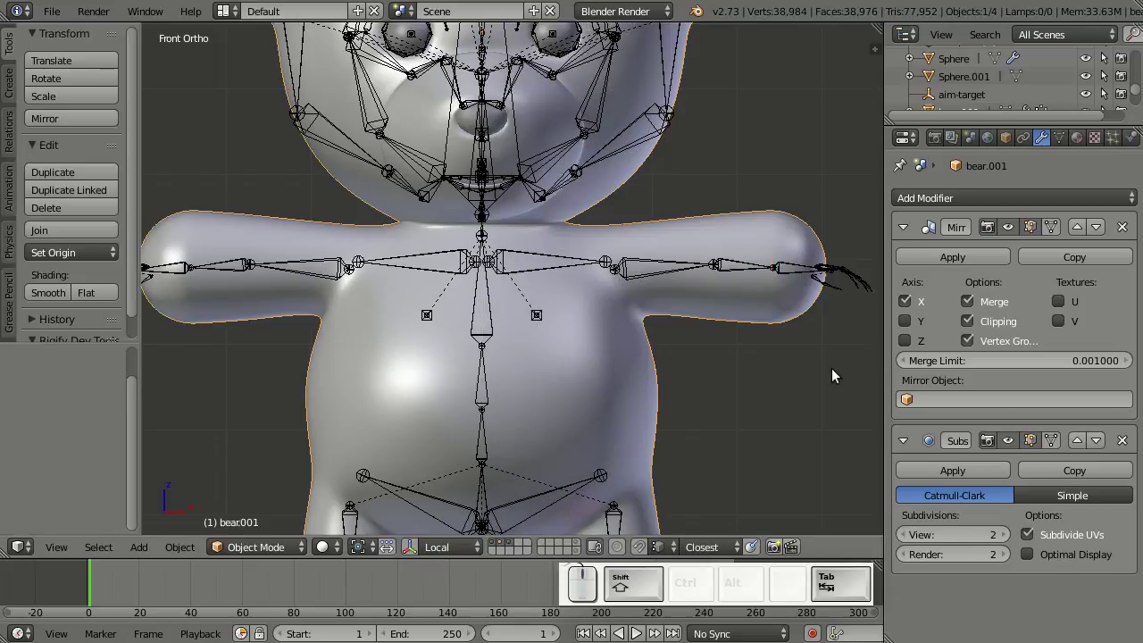
- Add another edge loop near the end of the bear's arm at the wrist
key("Tab")
key("Tab")
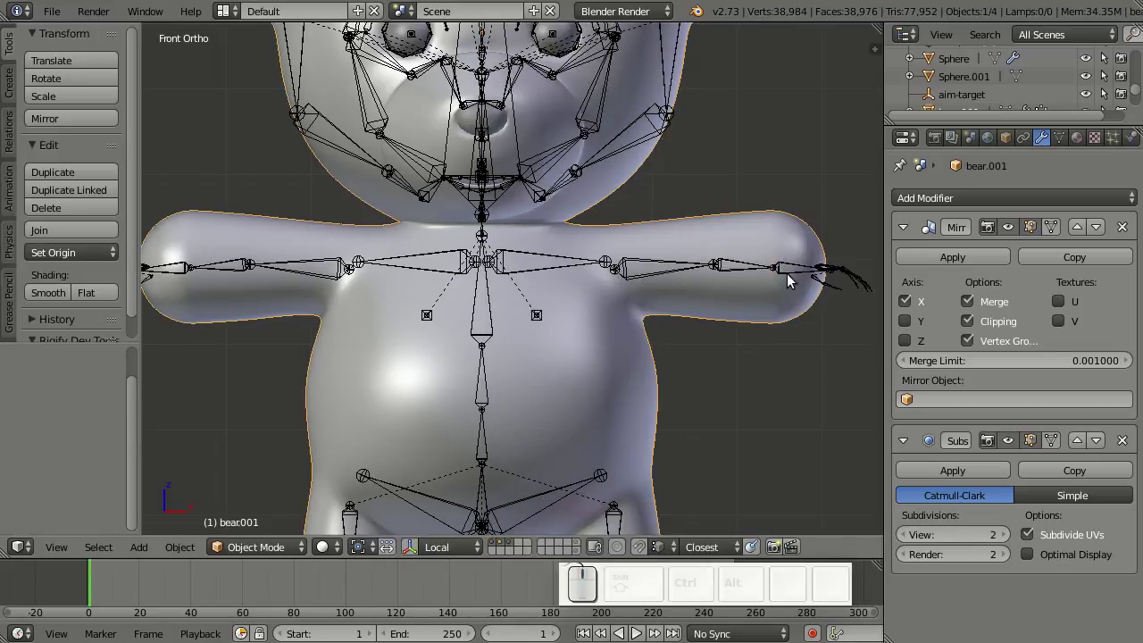
key("Tab")
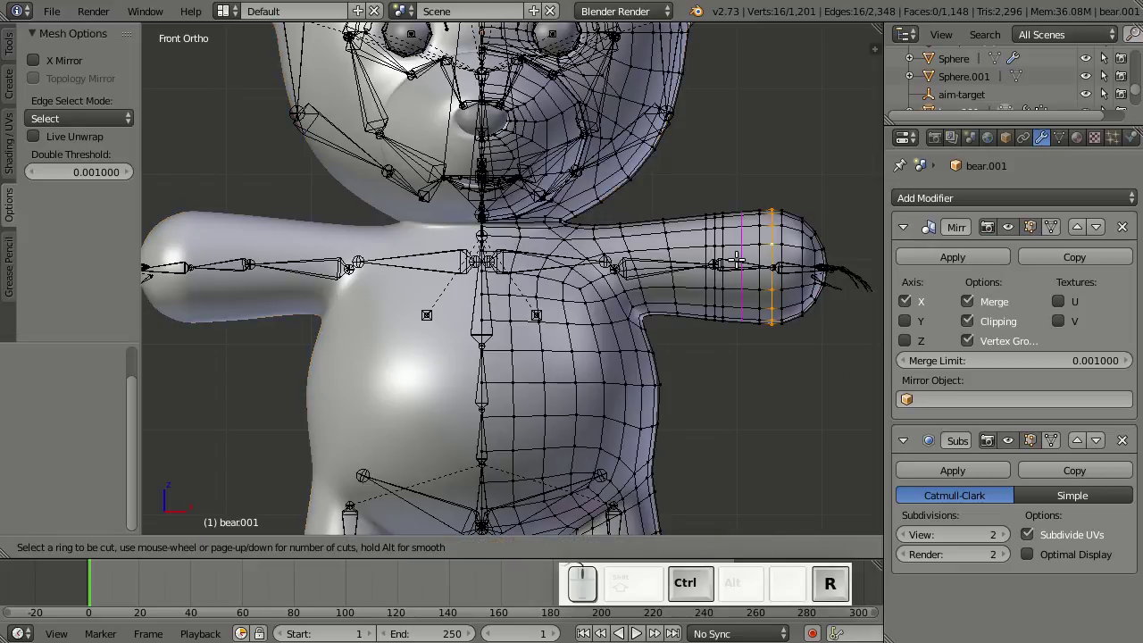
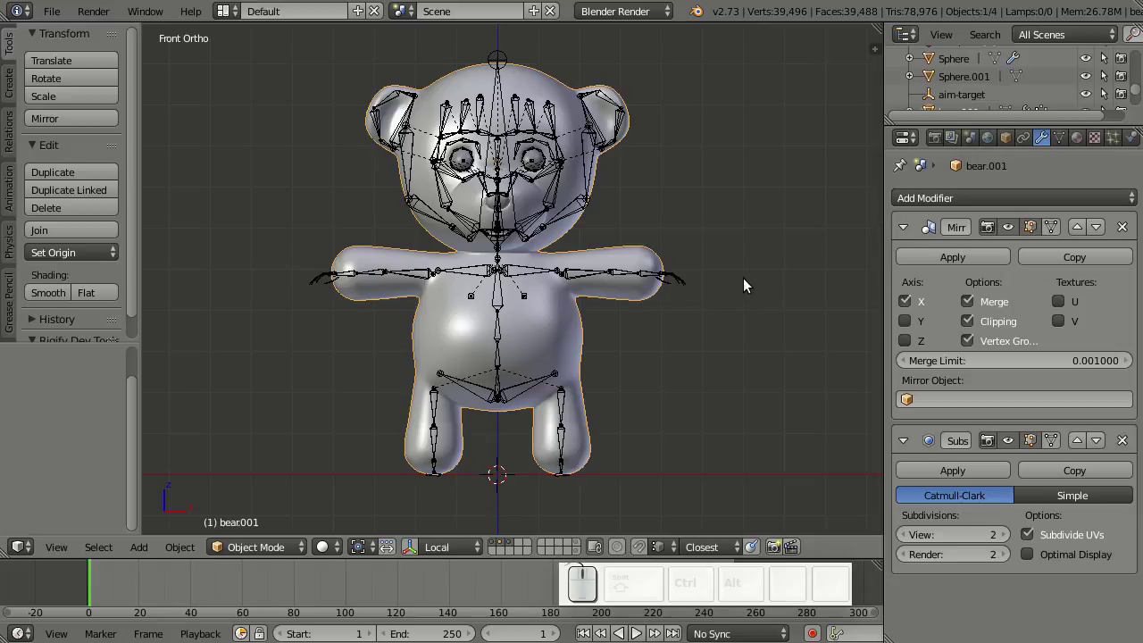
- Select the metarig and run Rigify Generate from its Armature data settings
right_click(617, 275)
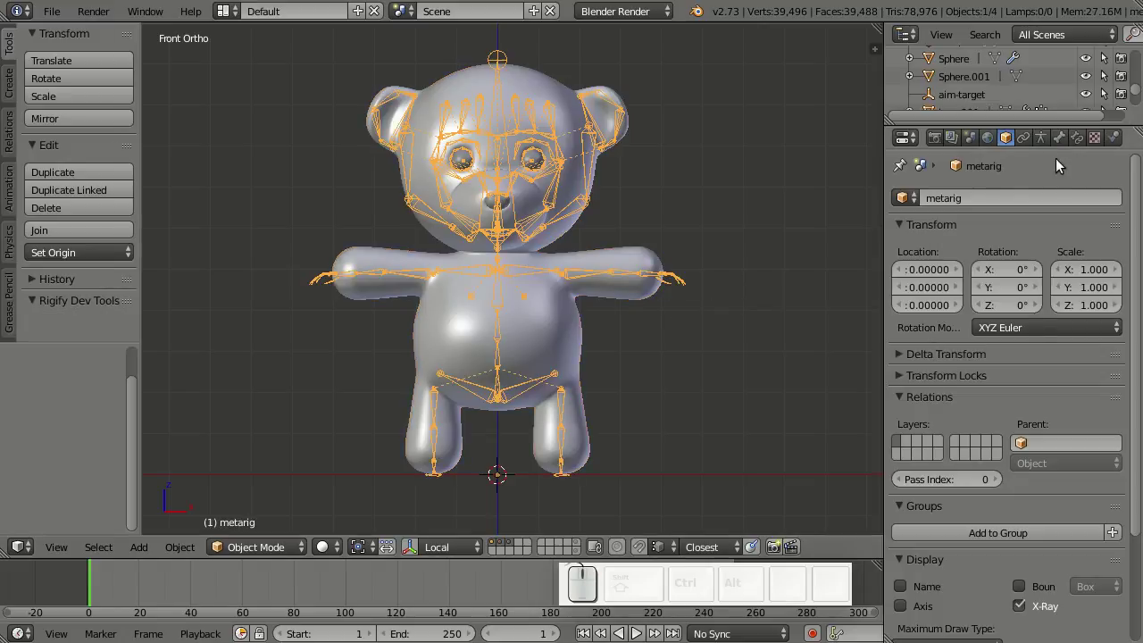
left_click(1048, 140)
scroll("down", 3)
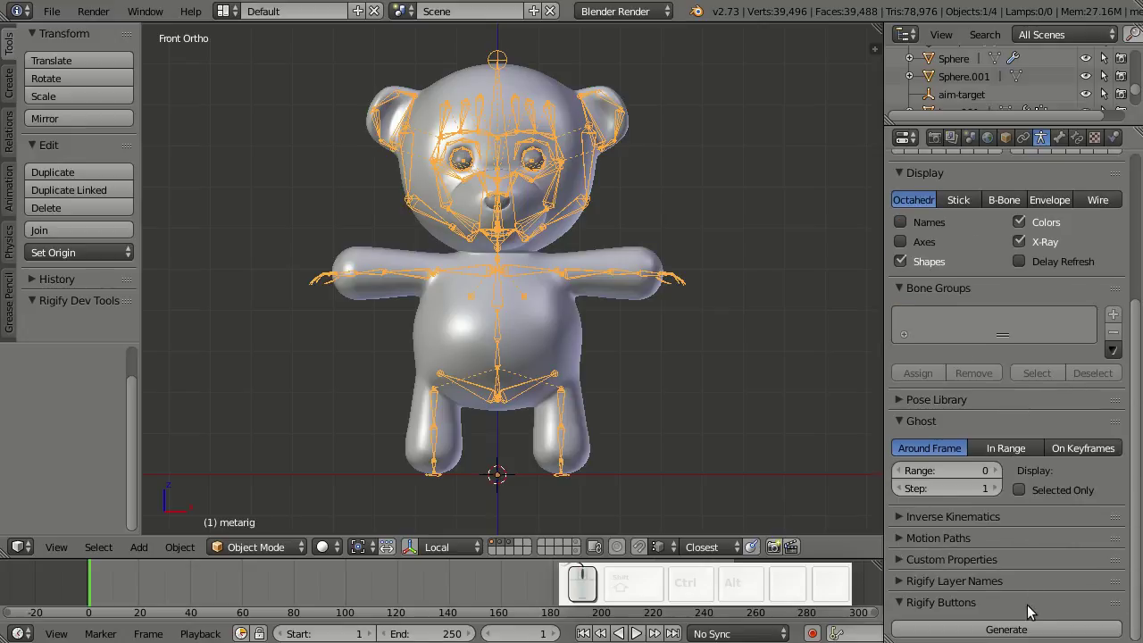
left_click_drag(1072, 629, 1062, 571)
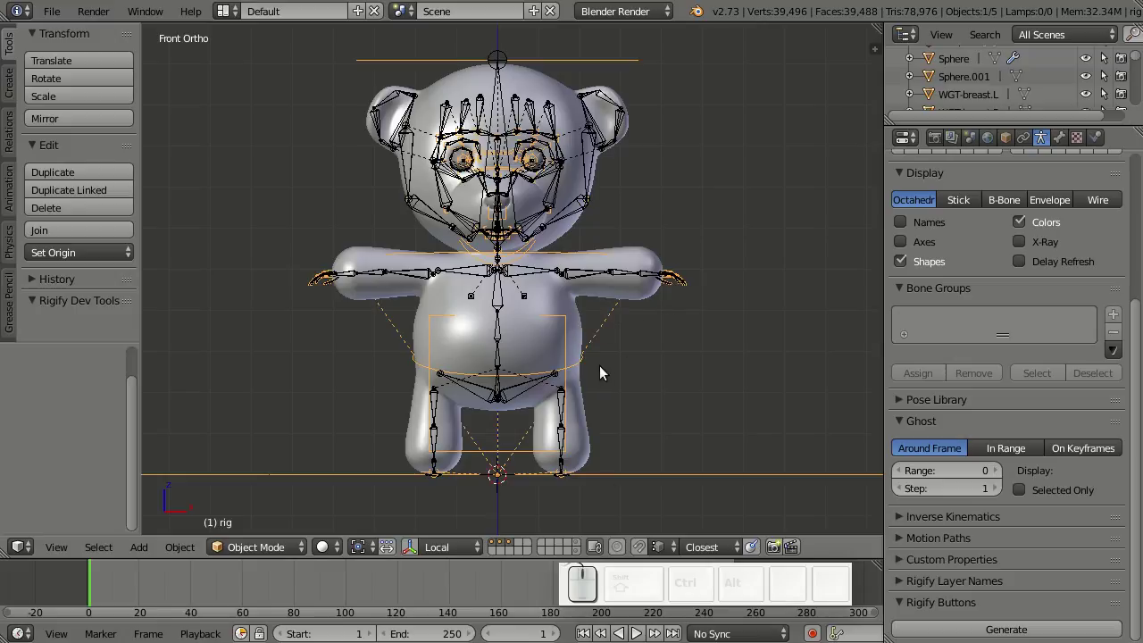
- Move the generated rig and the metarig onto separate scene layers with M
right_click(637, 481)
key("m")
left_click(813, 479)
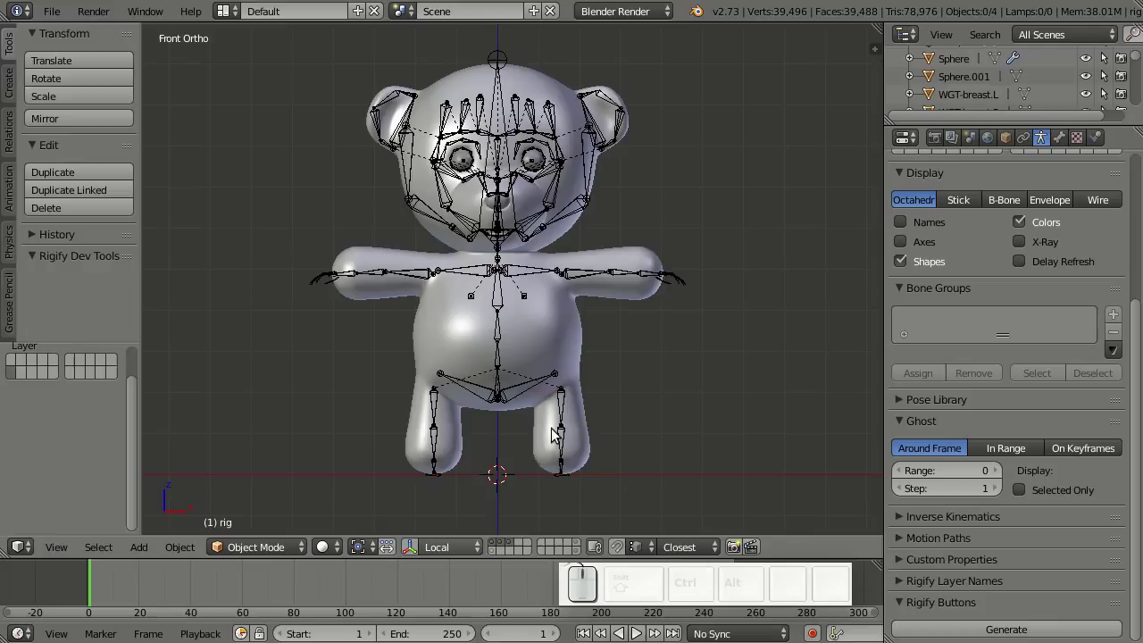
right_click(565, 437)
left_click_drag(565, 437, 633, 377)
key("m")
left_click(785, 426)
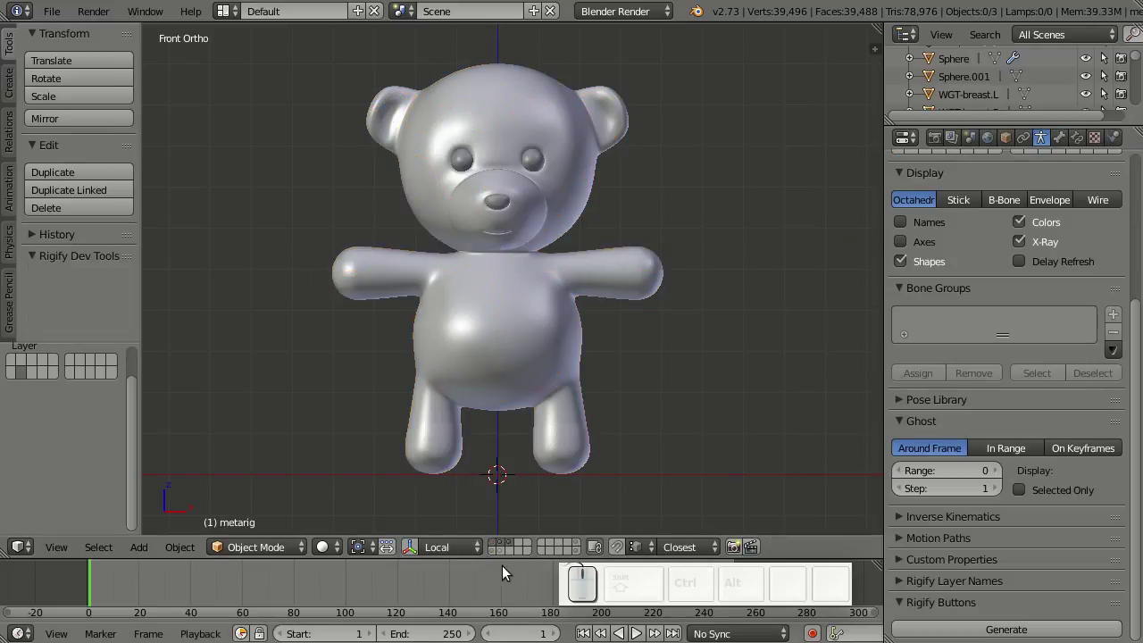
left_click_drag(505, 544, 588, 340)
right_click(589, 340)
key("m")
left_click(729, 372)
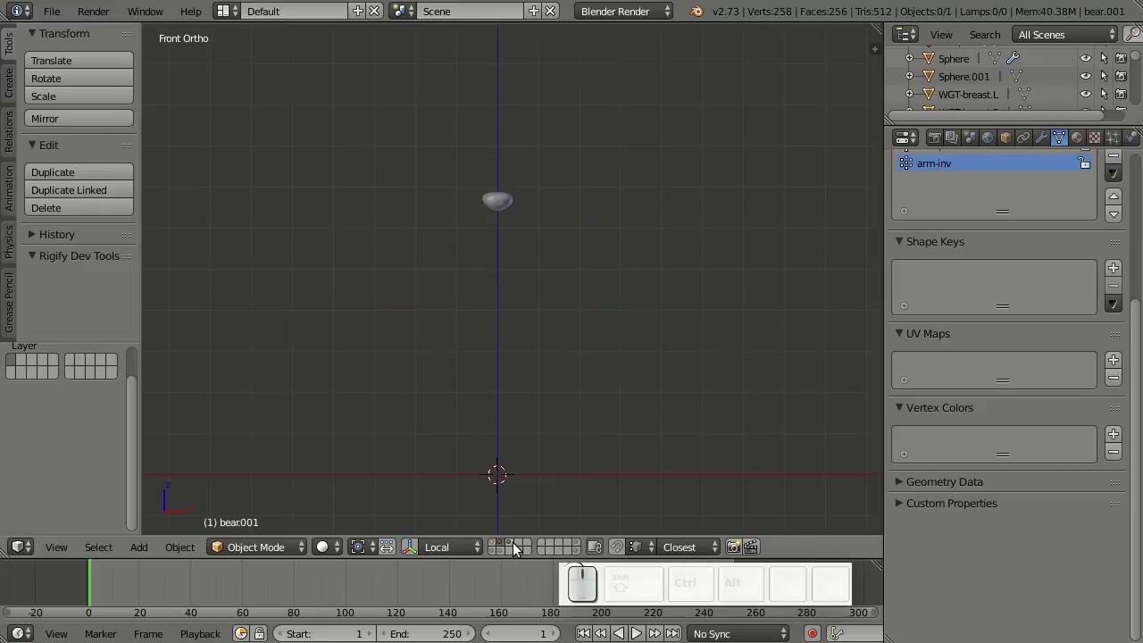
- Toggle the scene layer buttons so only the generated rig's controls show with the bear
left_click(520, 547)
right_click(544, 172)
key("m")
left_click(698, 205)
left_click(498, 550)
left_click(495, 558)
left_click(505, 559)
left_click(496, 554)
left_click(496, 555)
left_click(504, 544)
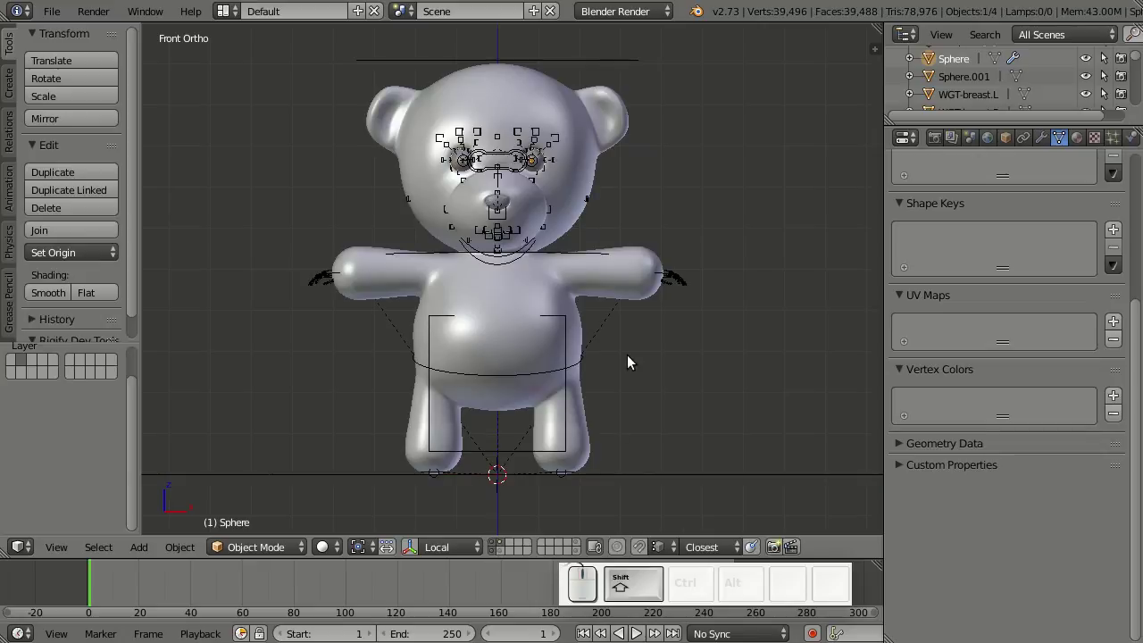
- Remove the Subsurf modifier from bear.001, leaving only its Mirror modifier
right_click(589, 427)
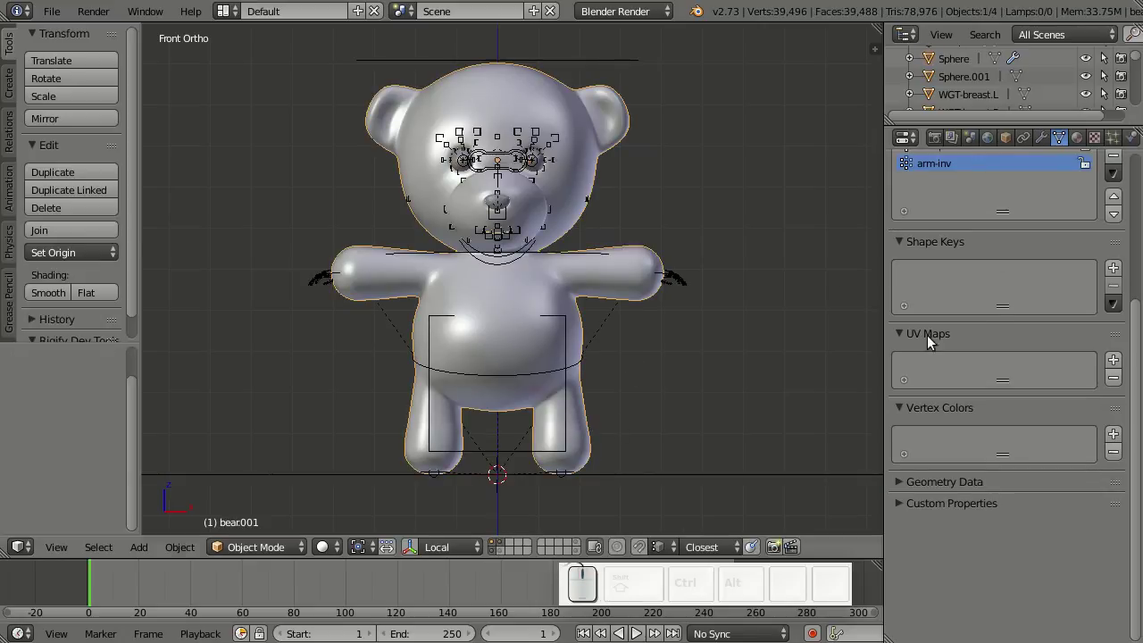
left_click(1046, 133)
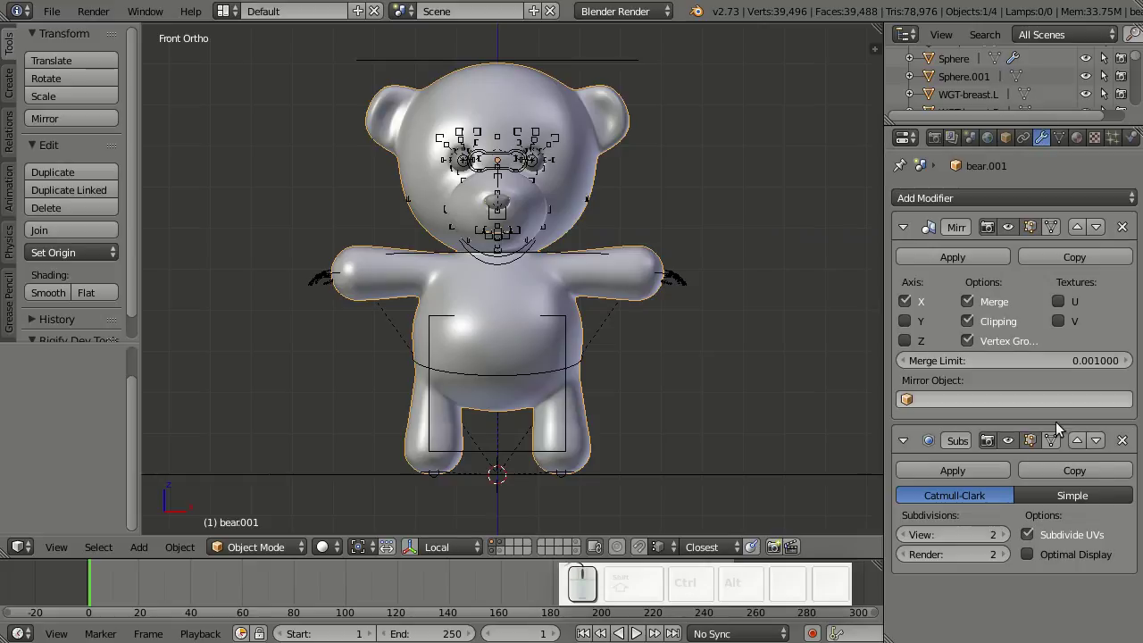
left_click(1131, 441)
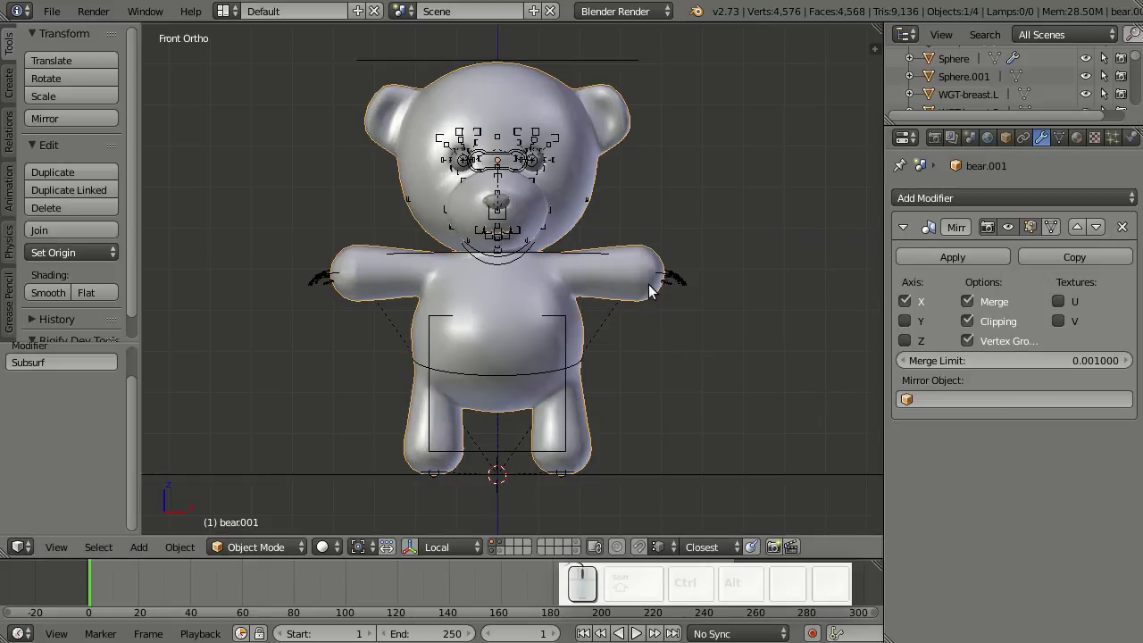
- Parent bear.001 to the generated rig with automatic weights so the rig deforms it
left_click_drag(599, 434, 508, 453)
left_click_drag(508, 452, 699, 362)
key("ctrl+p")
left_click_drag(699, 362, 663, 476)
right_click(663, 476)
key("ctrl+Tab")
right_click(665, 280)
key("g")
- Add a level-1 Subsurf to the bear, test-move a control, then select the rig's torso control
right_click(709, 320)
right_click(604, 433)
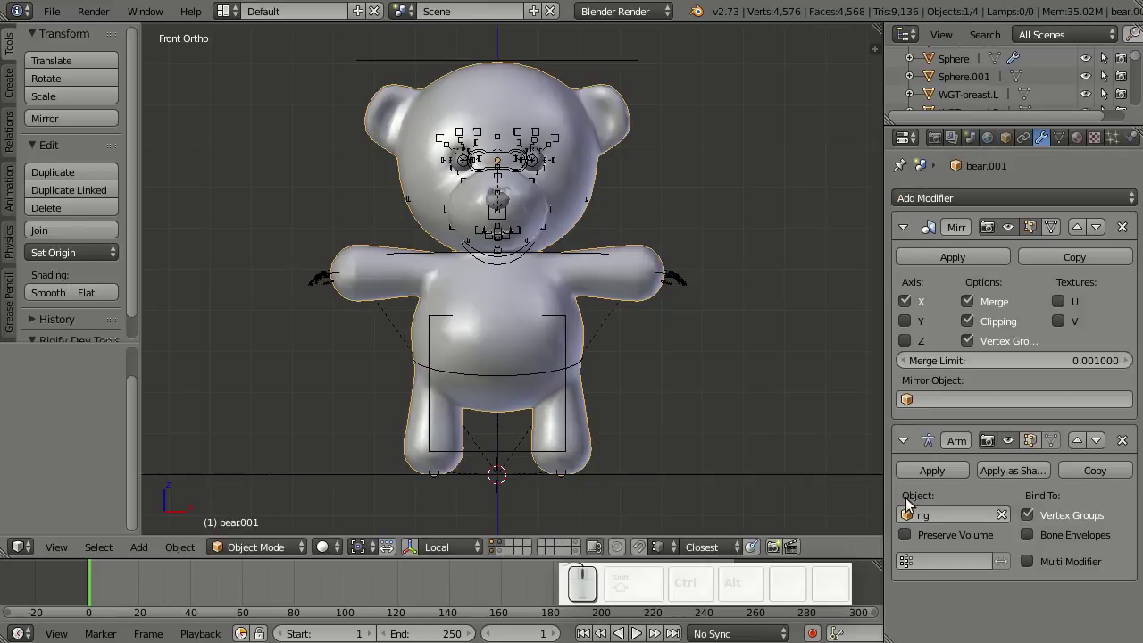
key("ctrl+1")
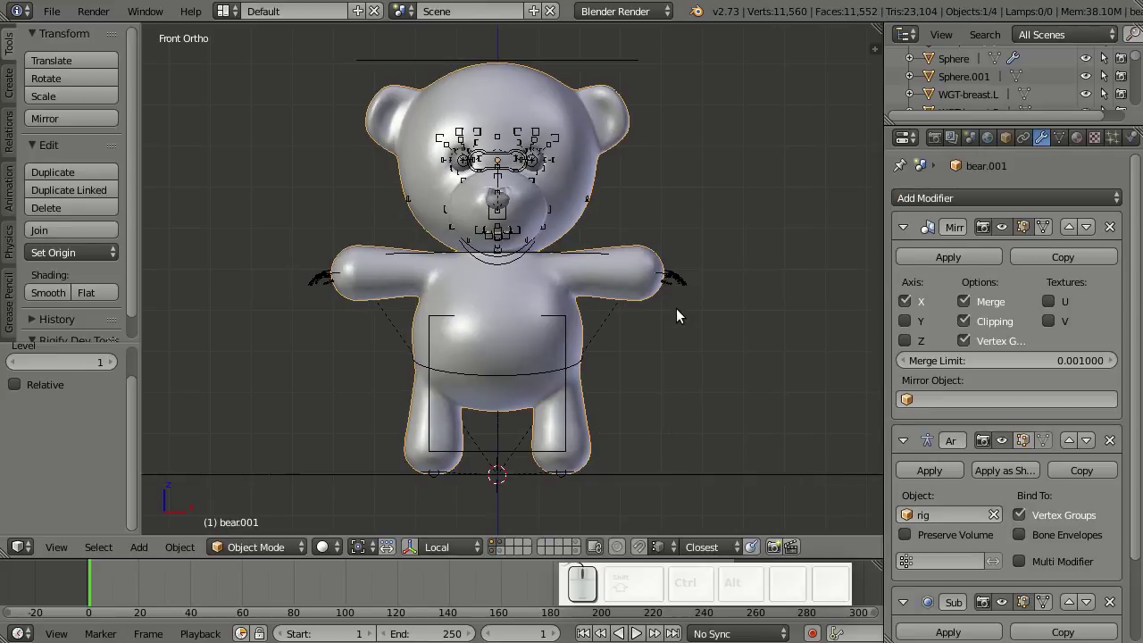
left_click_drag(661, 272, 733, 301)
key("g")
right_click(708, 324)
right_click(588, 421)
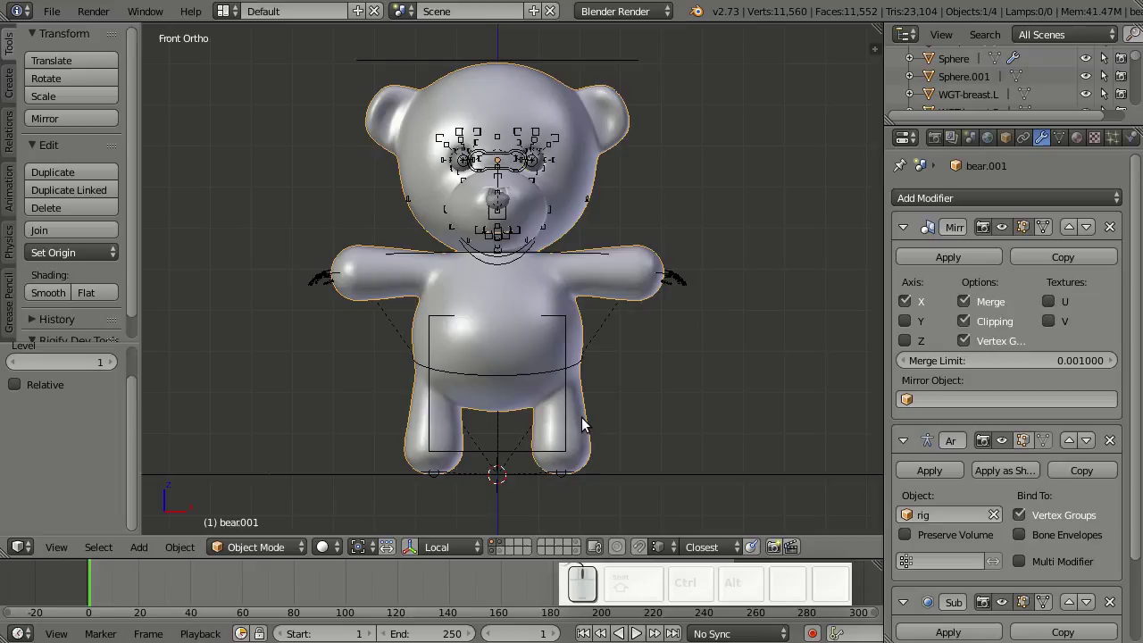
right_click(513, 454)
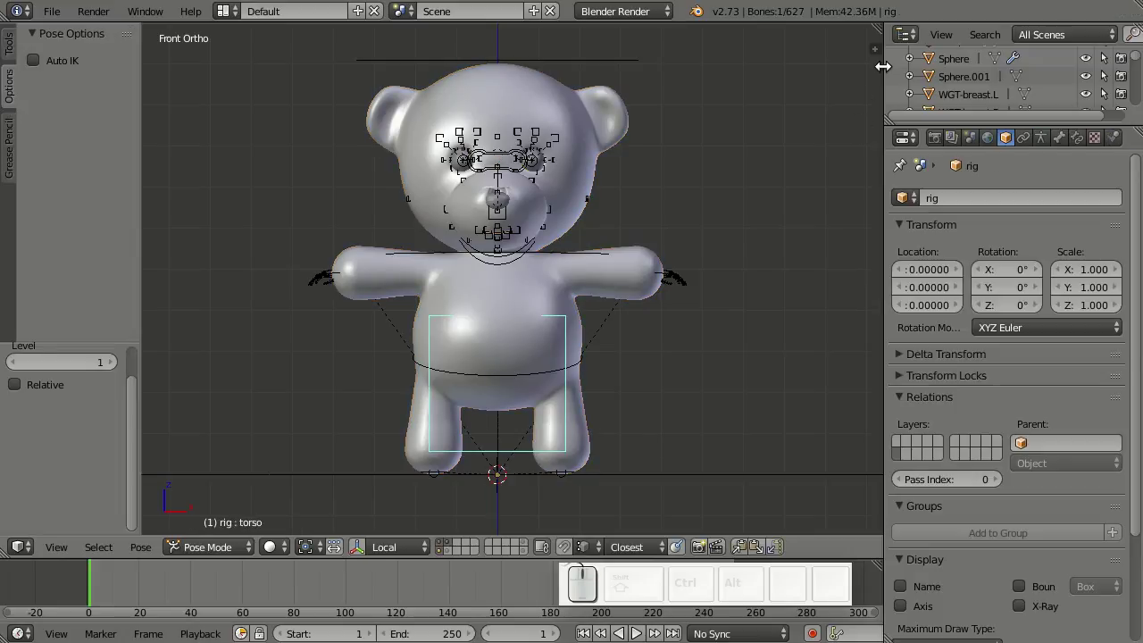
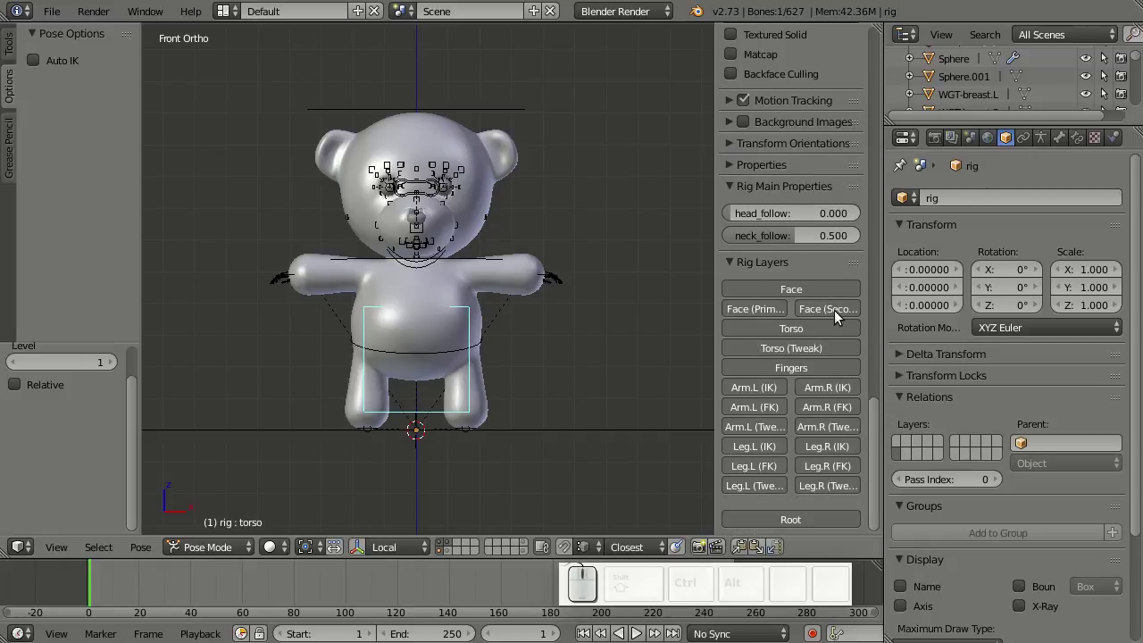
left_click_drag(612, 328, 784, 415)
left_click(799, 369)
left_click_drag(583, 399, 591, 344)
right_click(592, 345)
scroll("down", 3)
scroll("down", 3)
left_click(1031, 503)
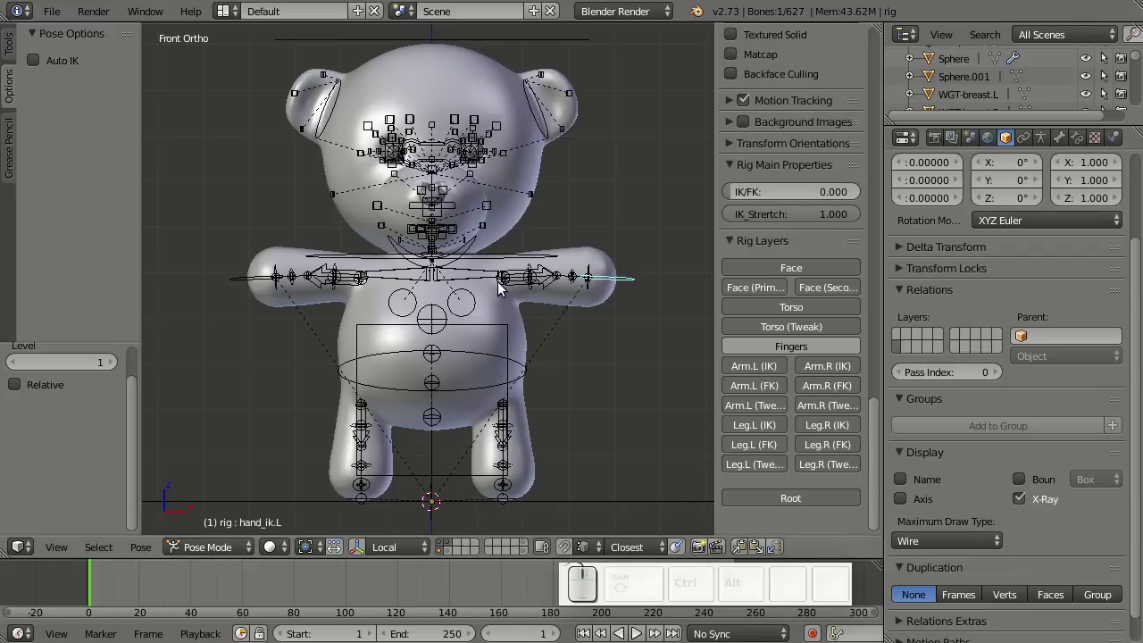
right_click(488, 277)
key("r")
left_click_drag(562, 326, 558, 390)
key("r")
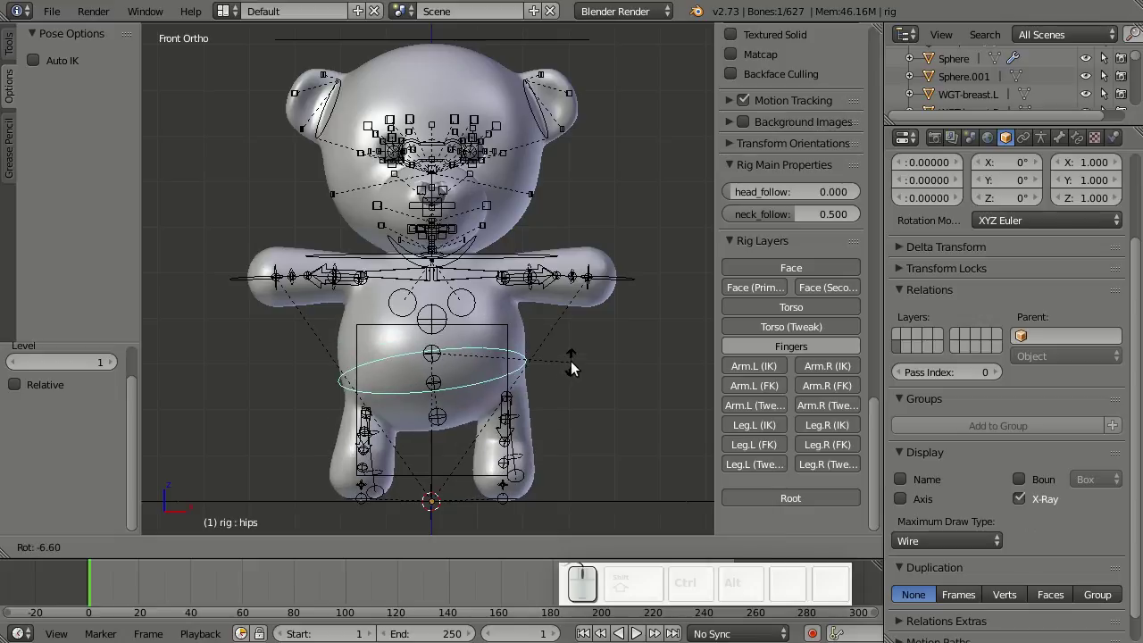
left_click_drag(594, 397, 782, 444)
left_click(759, 388)
left_click(847, 388)
left_click_drag(768, 446, 607, 479)
scroll("down", 3)
left_click(770, 467)
left_click(825, 465)
left_click(776, 410)
left_click(844, 406)
middle_click(565, 413)
middle_click(546, 422)
key("KP_1")
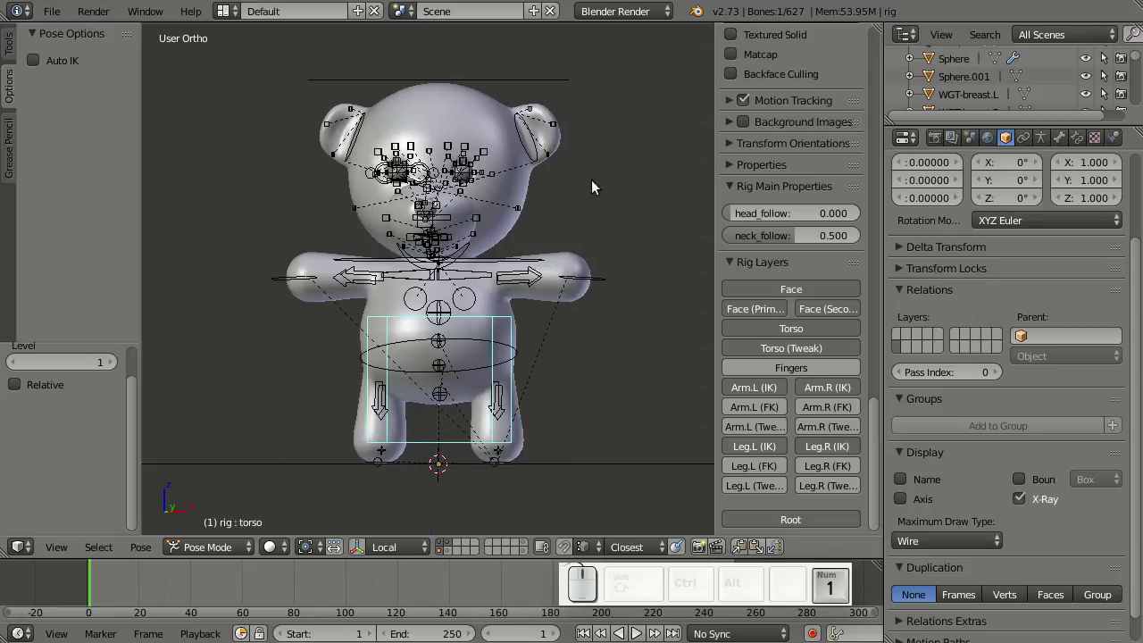
right_click(556, 90)
key("r")
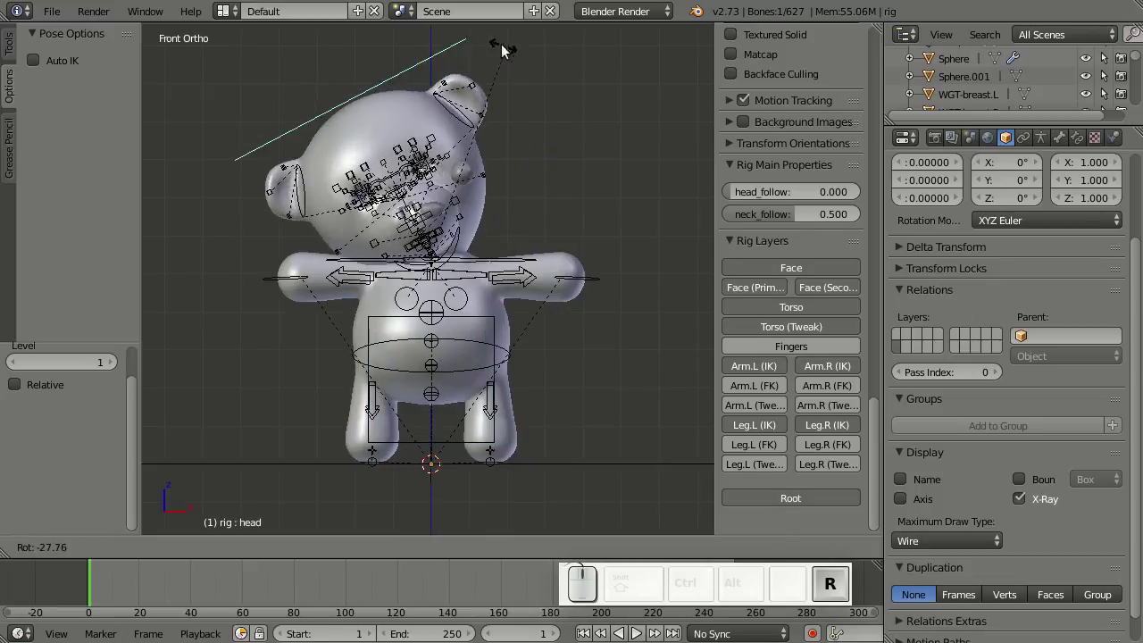
right_click(599, 224)
left_click_drag(571, 190, 522, 219)
scroll("up", 3)
left_click_drag(535, 194, 538, 378)
scroll("up", 3)
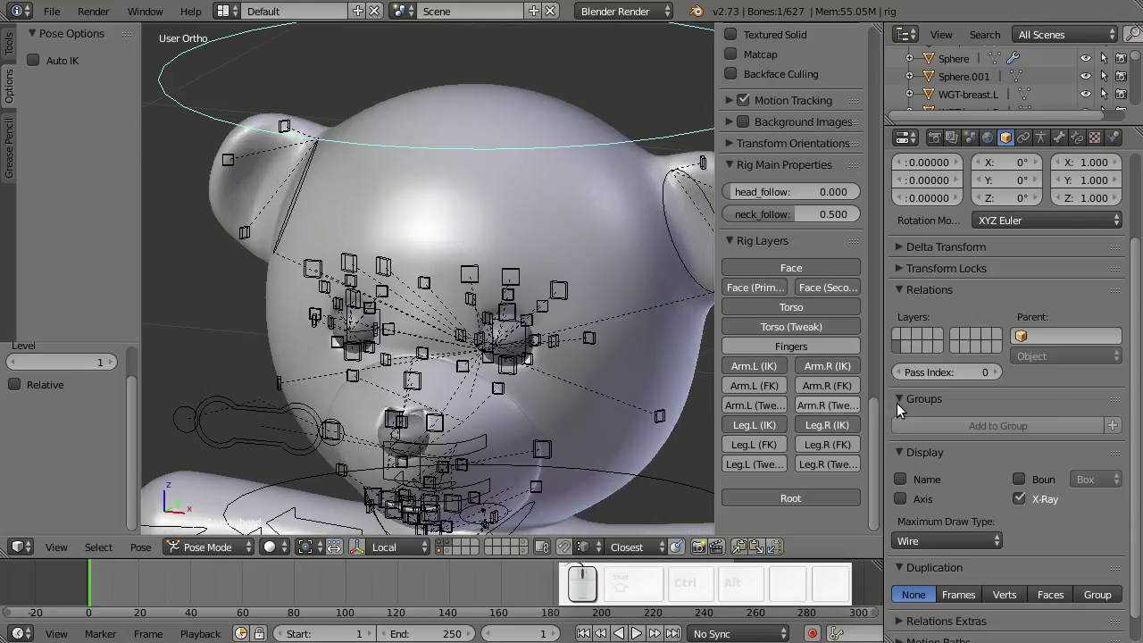
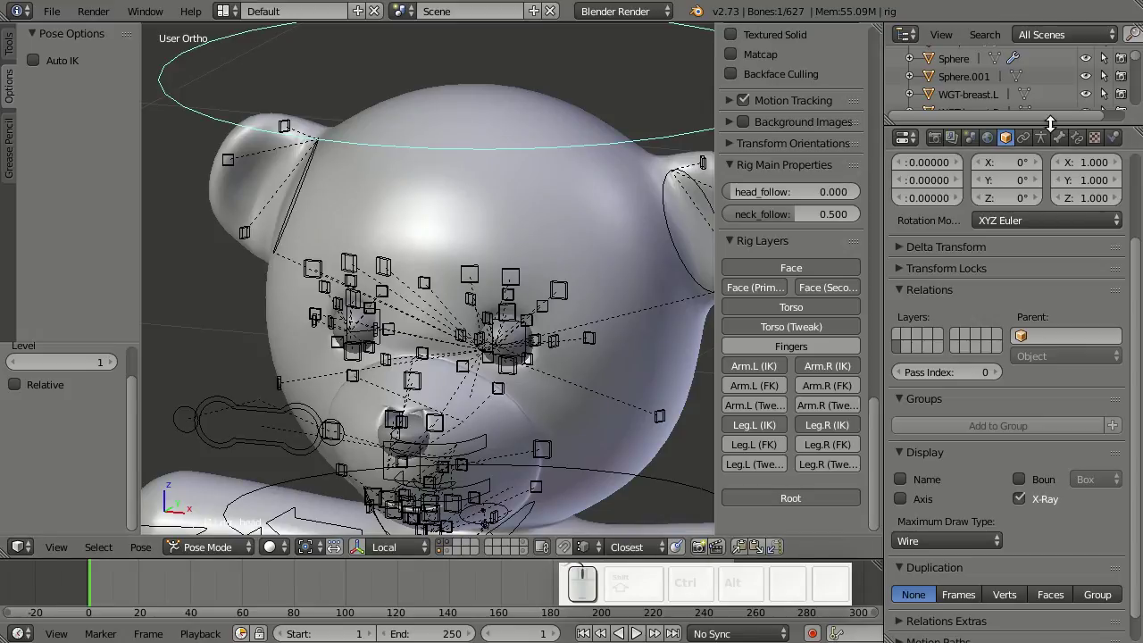
- Show only the MCH eye bone layer in the rig's Armature data settings
left_click(1045, 142)
scroll("up", 3)
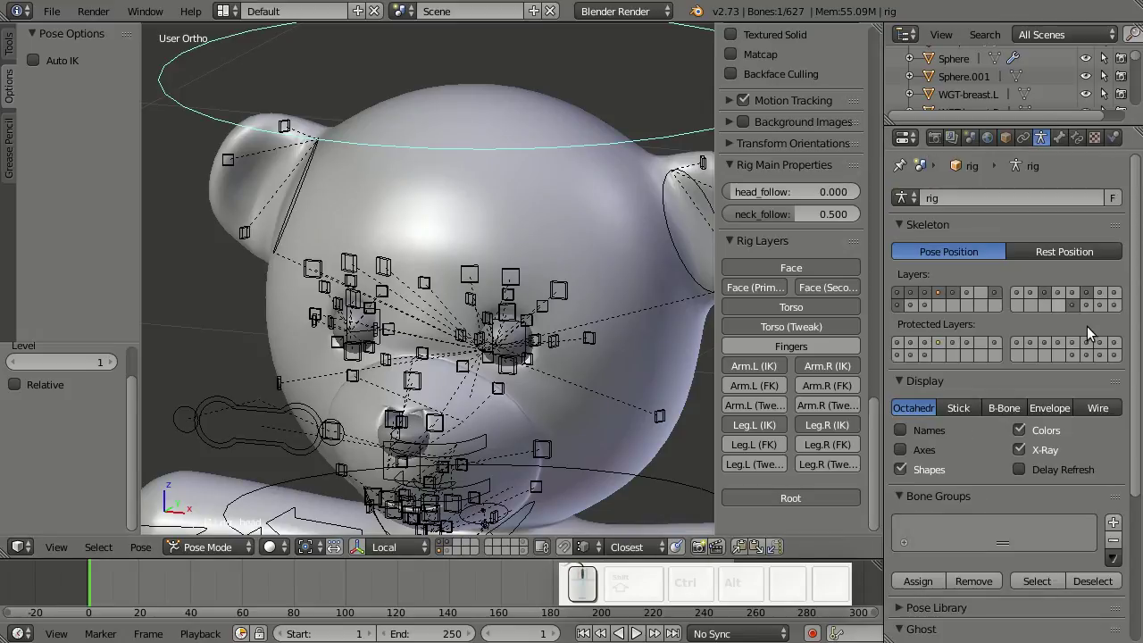
left_click(1108, 309)
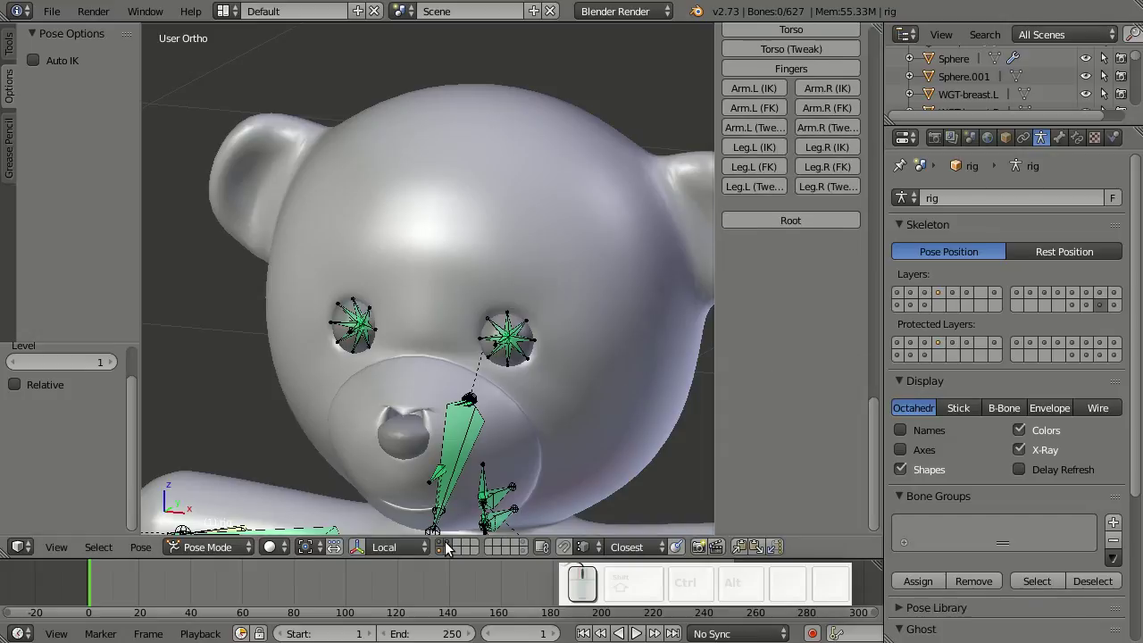
- Orbit and zoom in on the eyeball spheres and their eye bones
left_click_drag(443, 545, 581, 365)
left_click_drag(573, 354, 500, 367)
scroll("up", 3)
middle_click(490, 385)
scroll("up", 3)
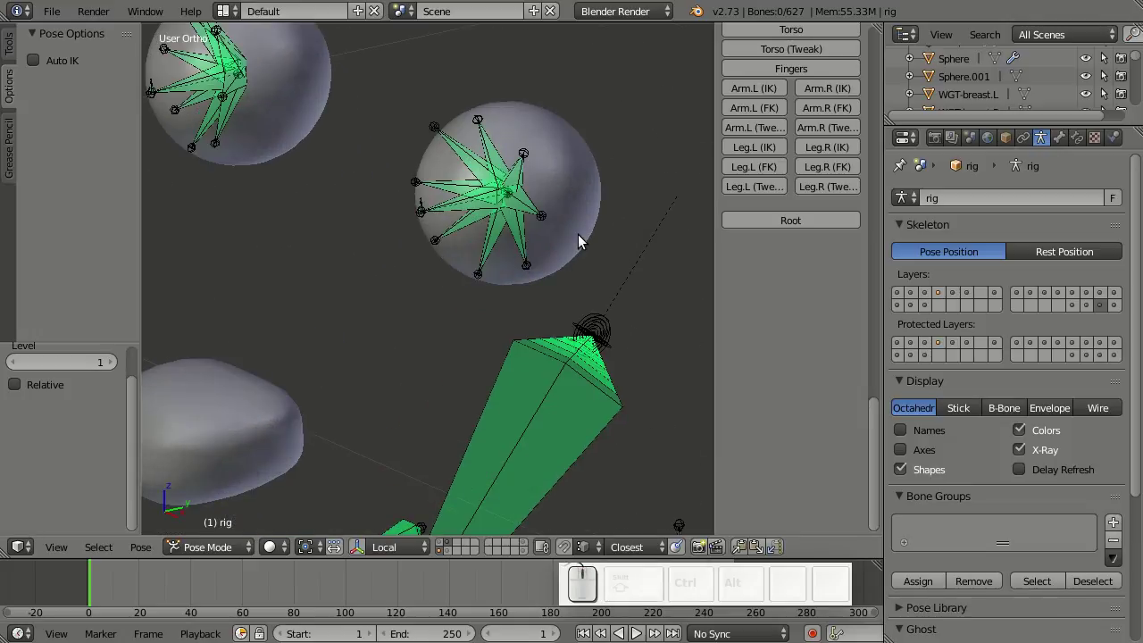
left_click_drag(566, 248, 398, 276)
left_click_drag(343, 281, 630, 258)
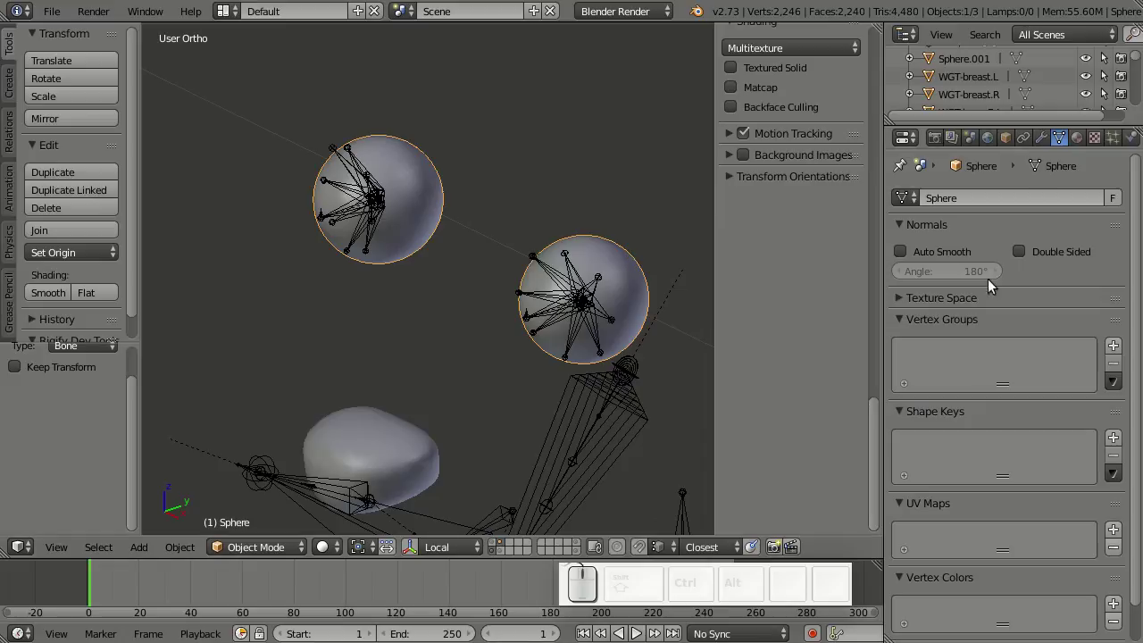
- Apply the eyeballs' Mirror modifier and separate one eyeball into its own object with P > Selection
left_click(1047, 136)
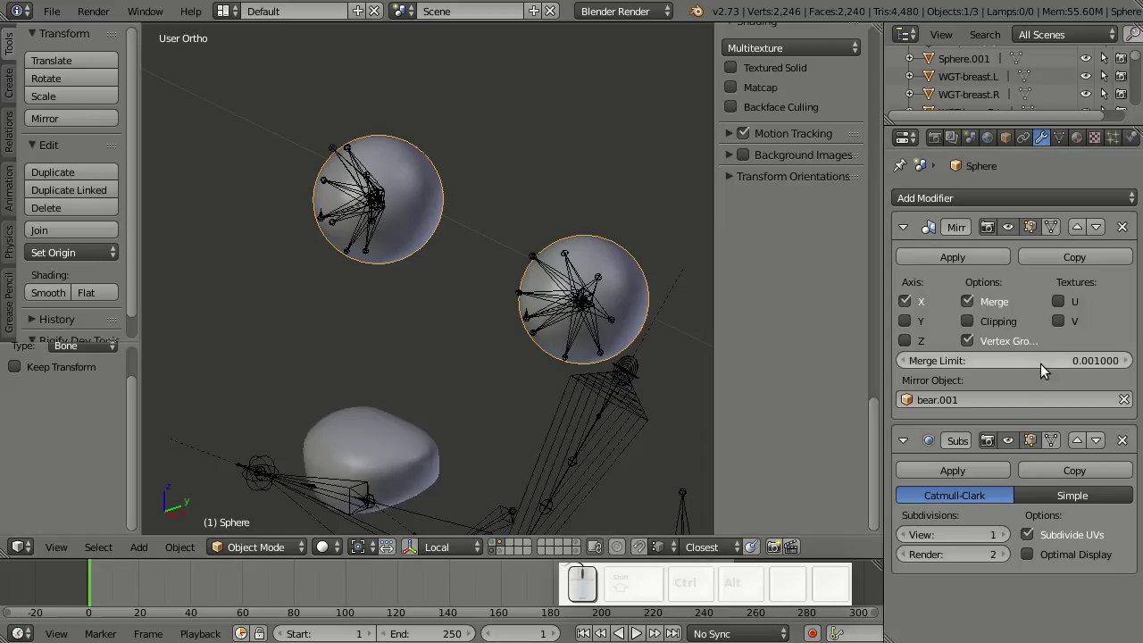
key("shift+Tab")
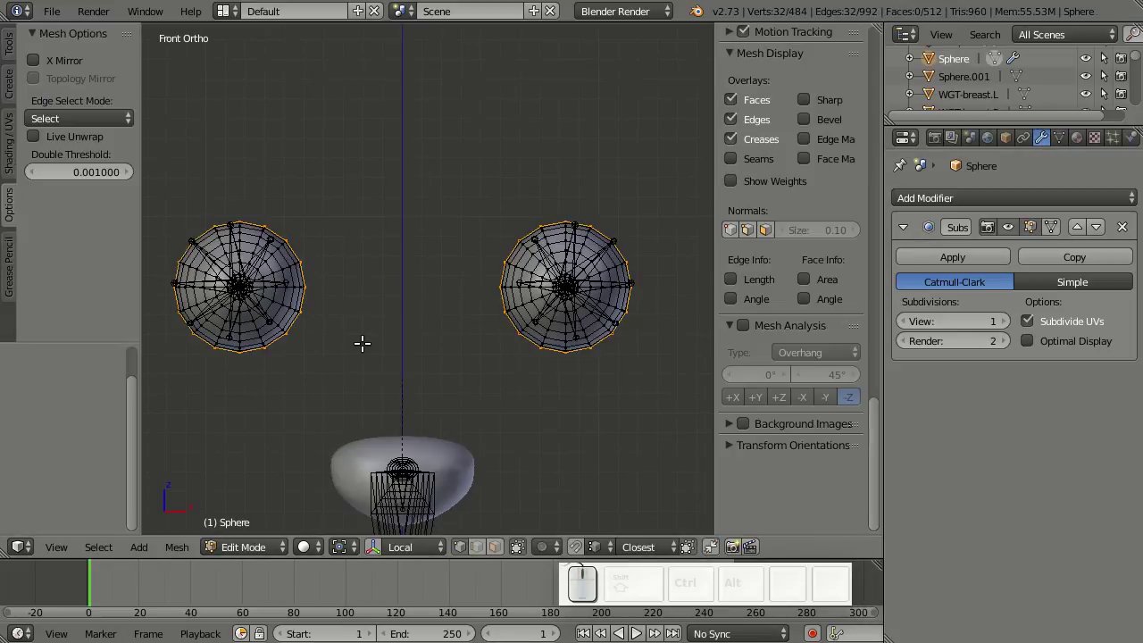
key("p")
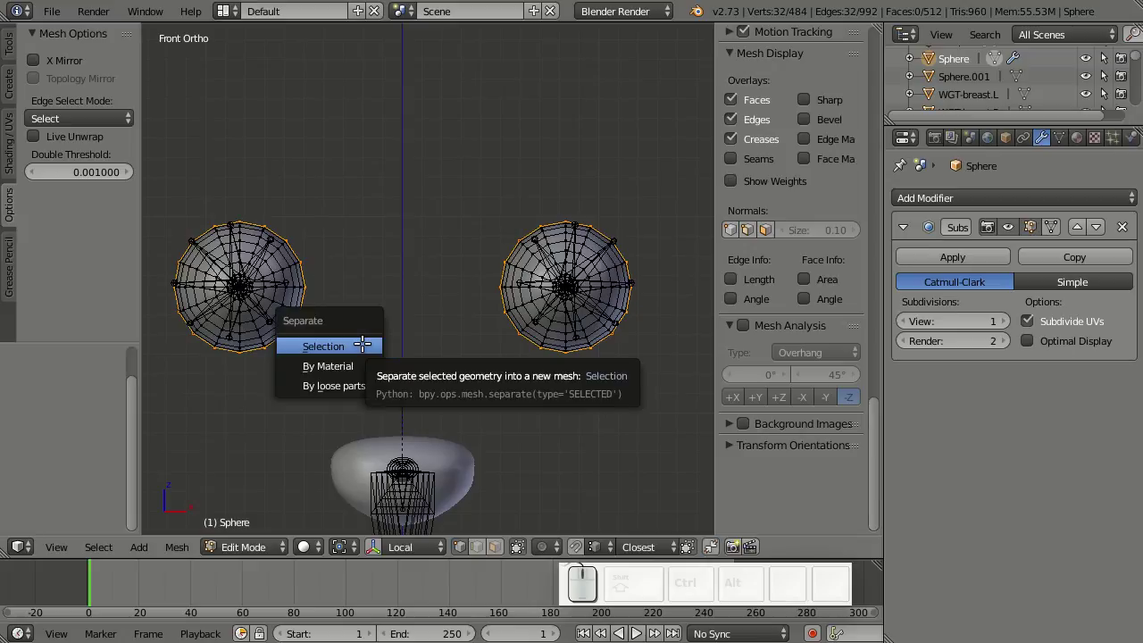
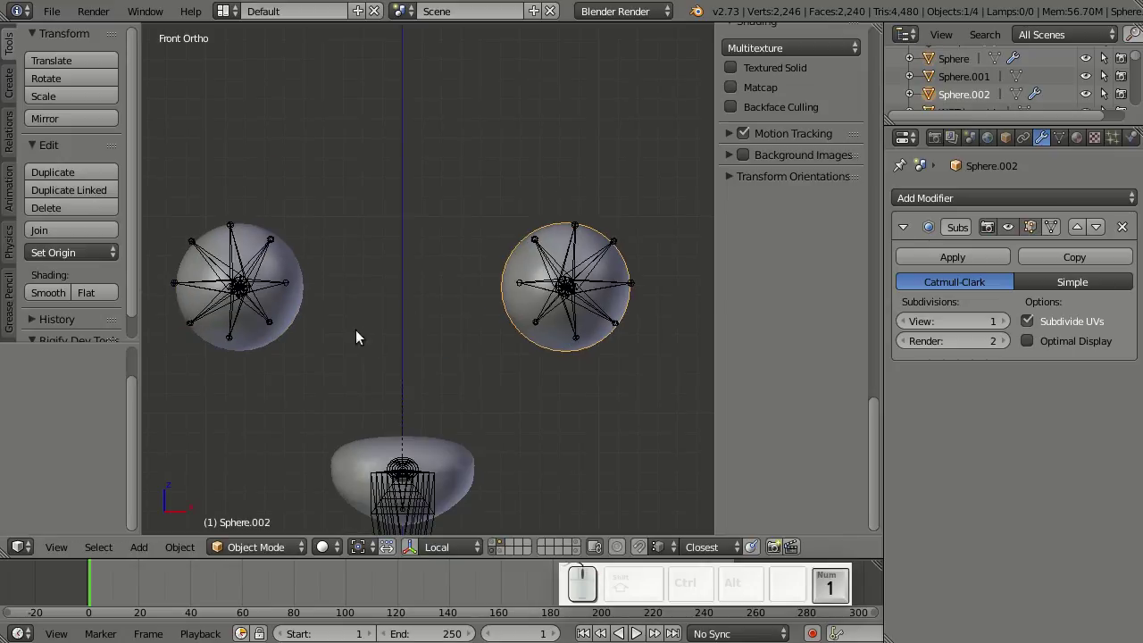
right_click(308, 313)
left_click(87, 255)
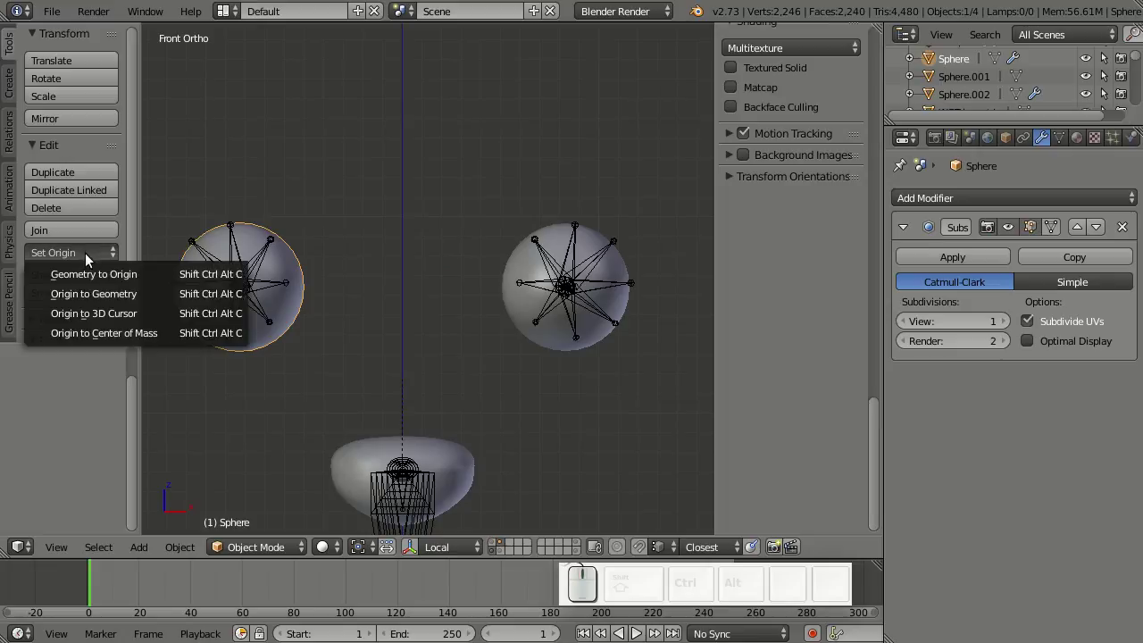
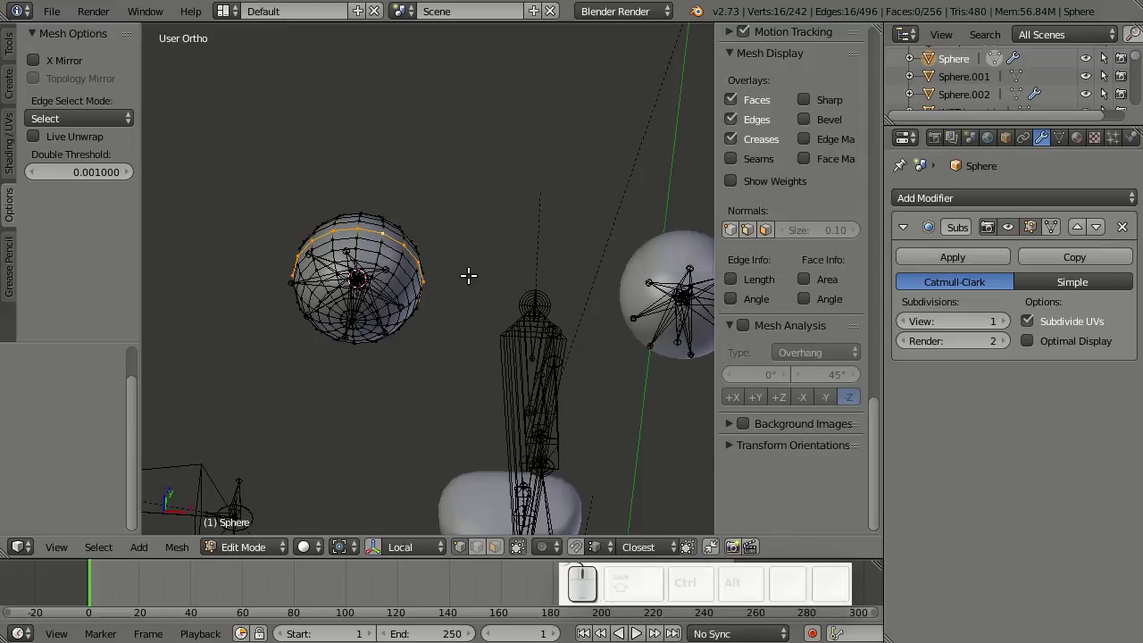
- Snap the 3D cursor to the left eyeball's centre and set its origin there
key("Tab")
left_click(58, 257)
left_click(89, 309)
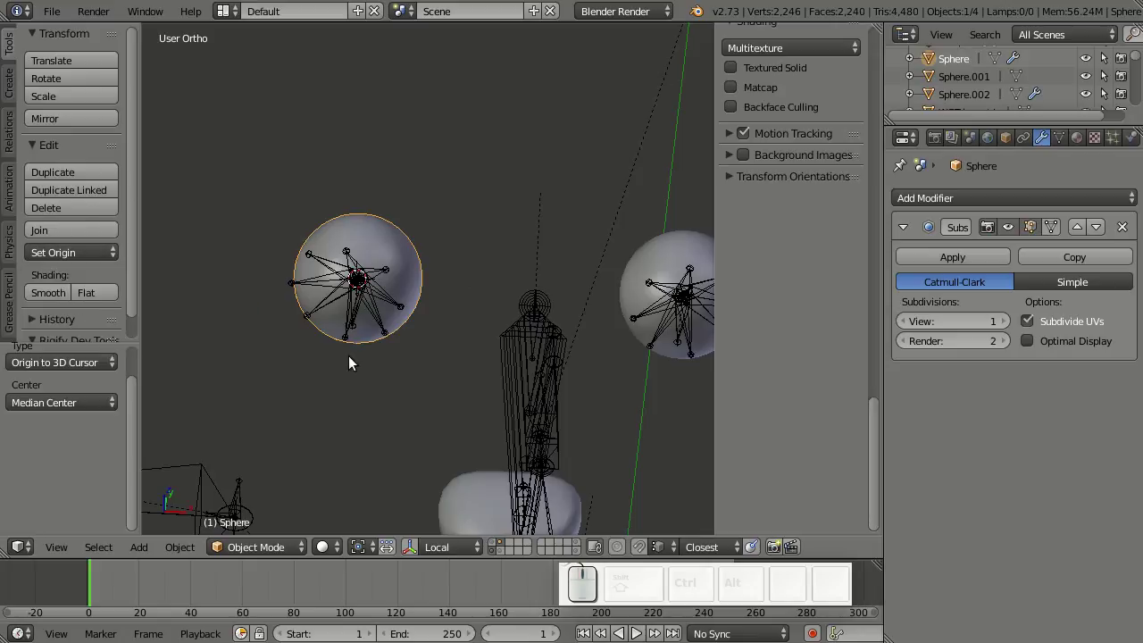
left_click_drag(394, 319, 419, 312)
key("KP_1")
middle_click(420, 335)
- Select the other eyeball sphere and zoom in on it
left_click_drag(579, 315, 530, 298)
right_click(538, 282)
scroll("up", 3)
middle_click(515, 342)
middle_click(486, 372)
- Parent the left eyeball to the MCH-eye.L bone with Ctrl+P > Bone
key("z")
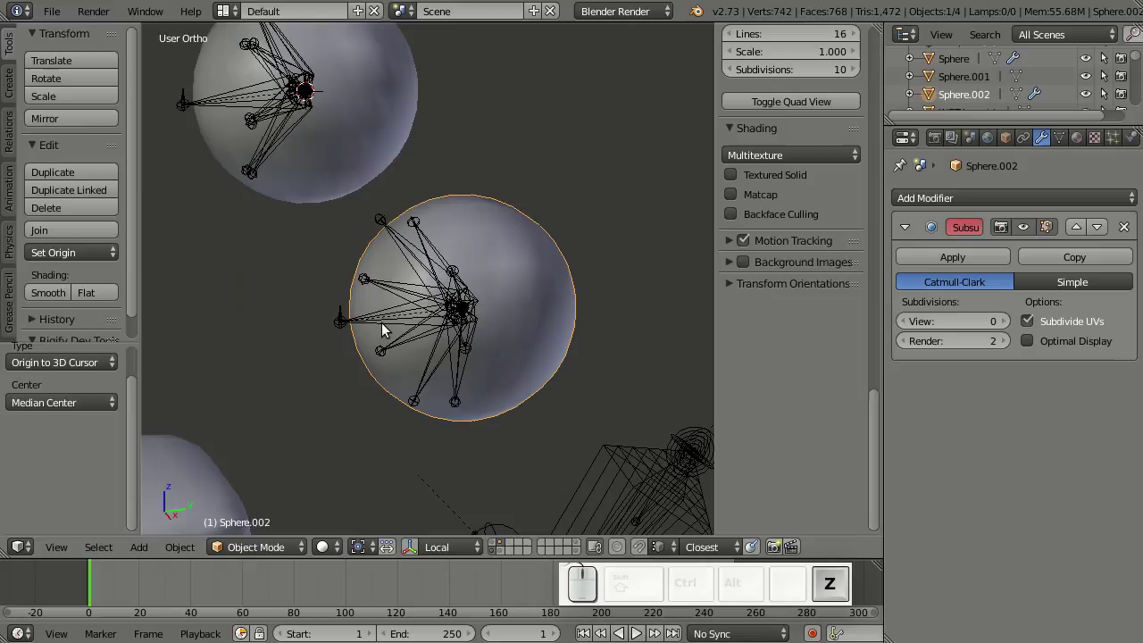
right_click(376, 322)
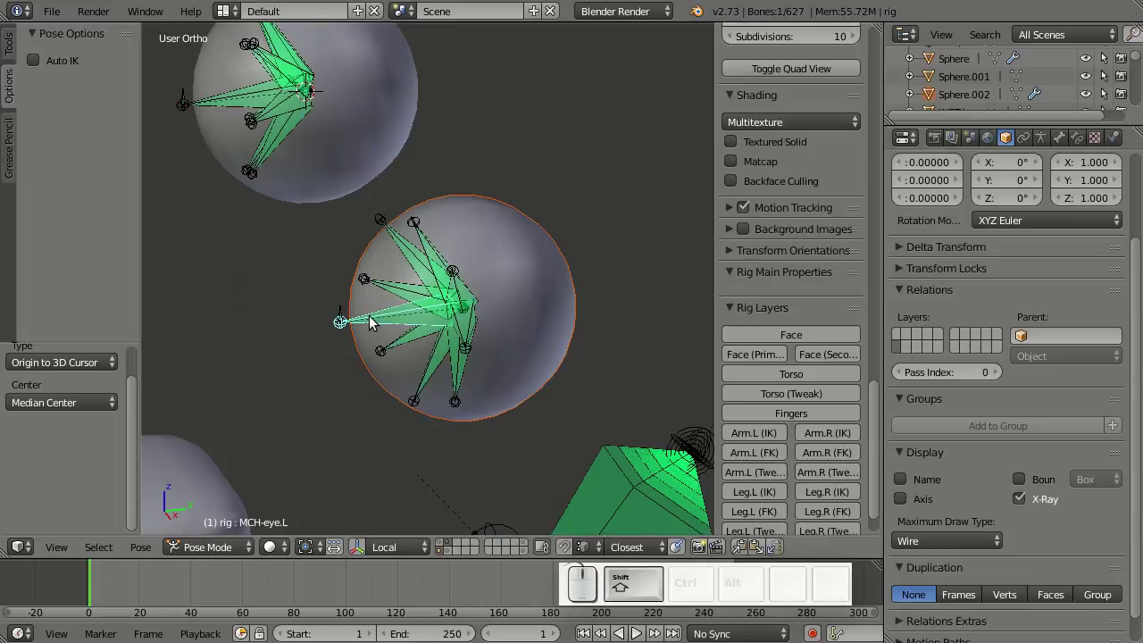
key("ctrl+p")
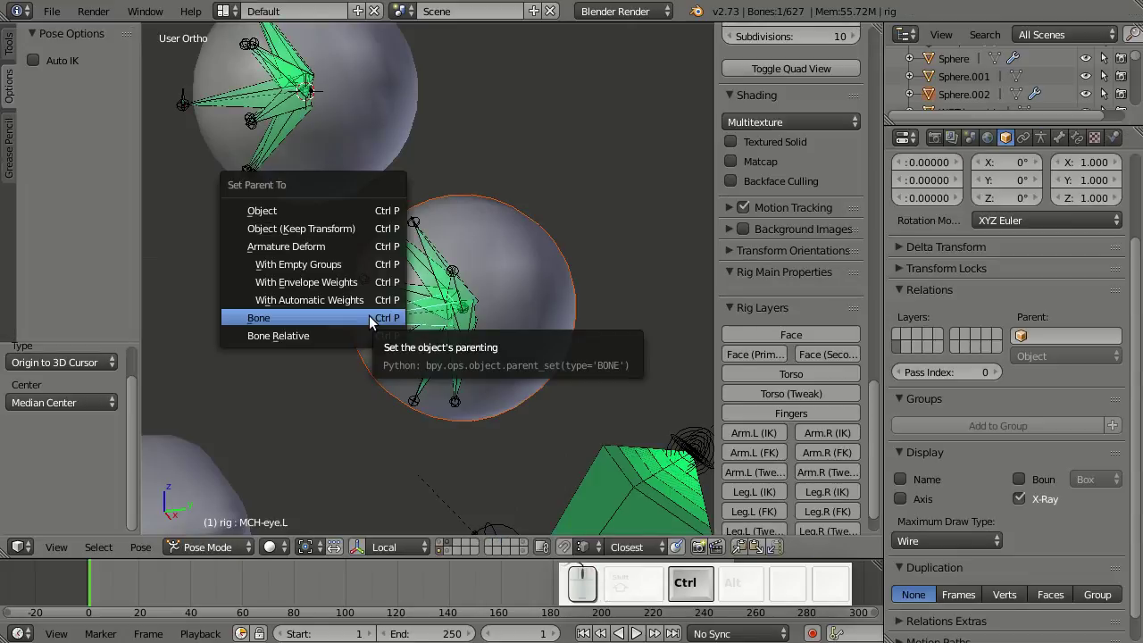
left_click(376, 320)
- Parent the right eyeball to the MCH-eye.R bone the same way
right_click(376, 138)
right_click(229, 101)
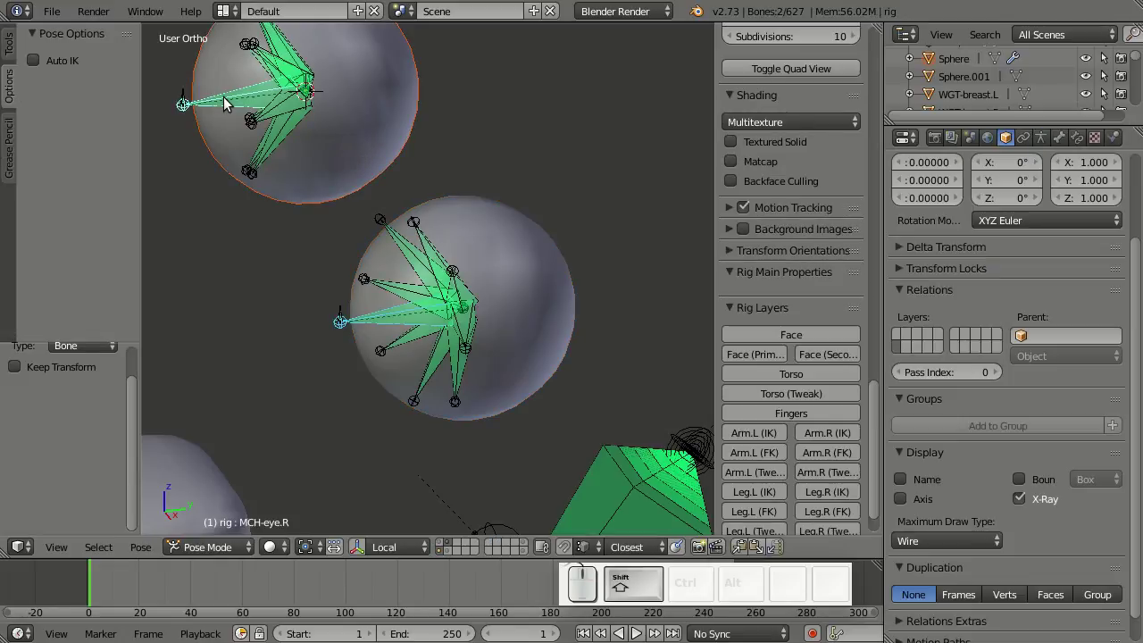
key("ctrl+p")
left_click(210, 165)
- From front view, show the Face rig layer and hide the MCH eye bone layer
scroll("down", 3)
key("KP_1")
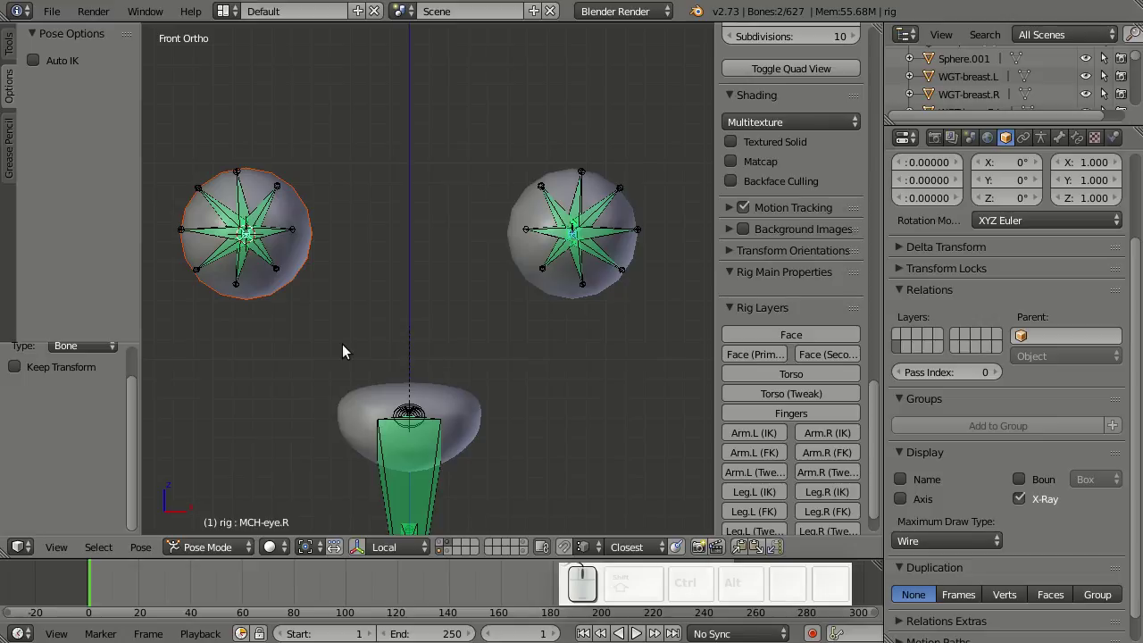
scroll("down", 3)
scroll("down", 3)
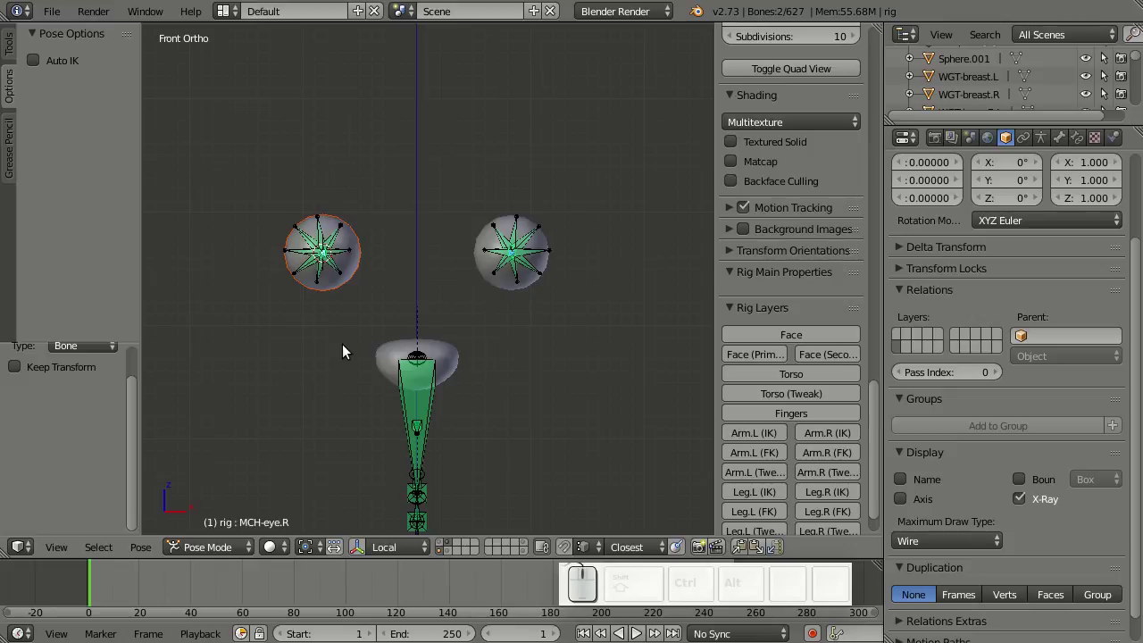
scroll("down", 3)
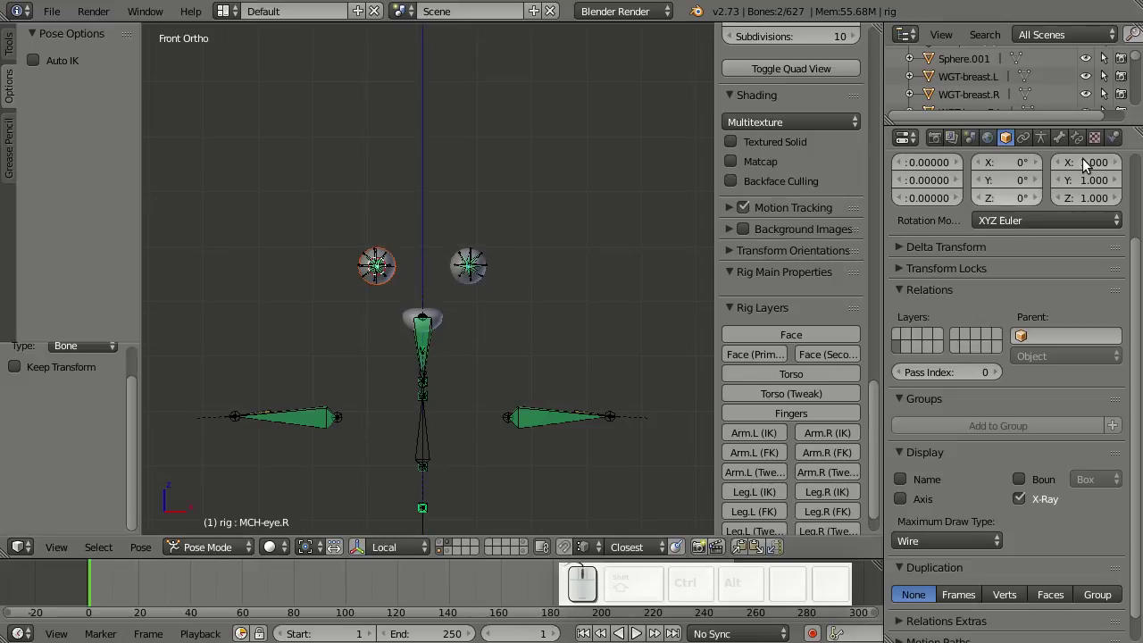
left_click(835, 340)
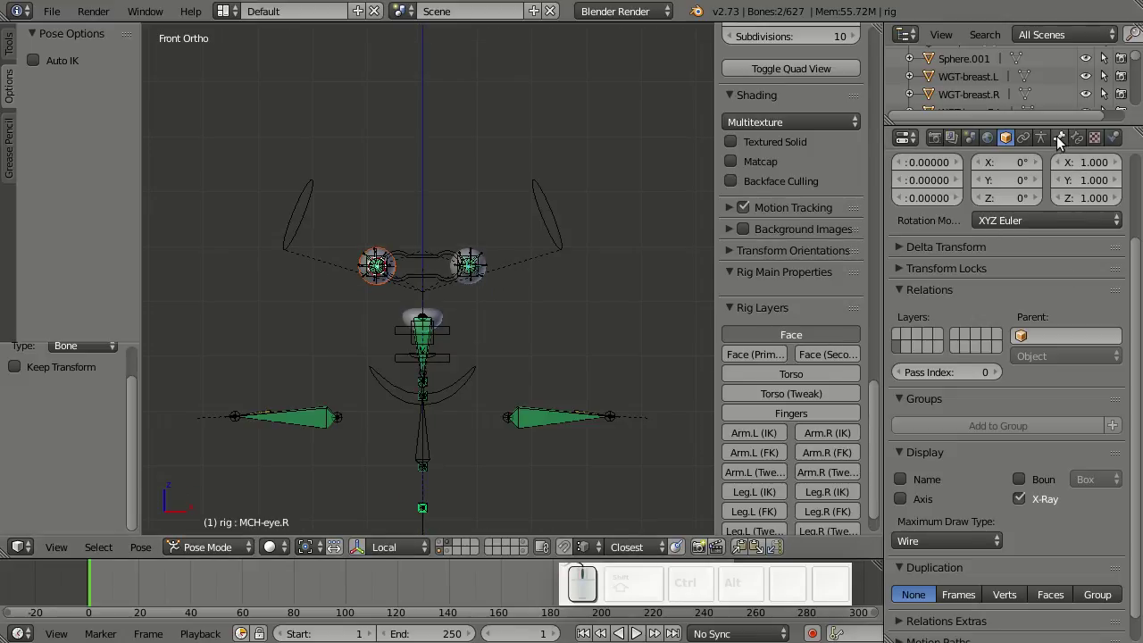
left_click(1047, 139)
left_click(1105, 310)
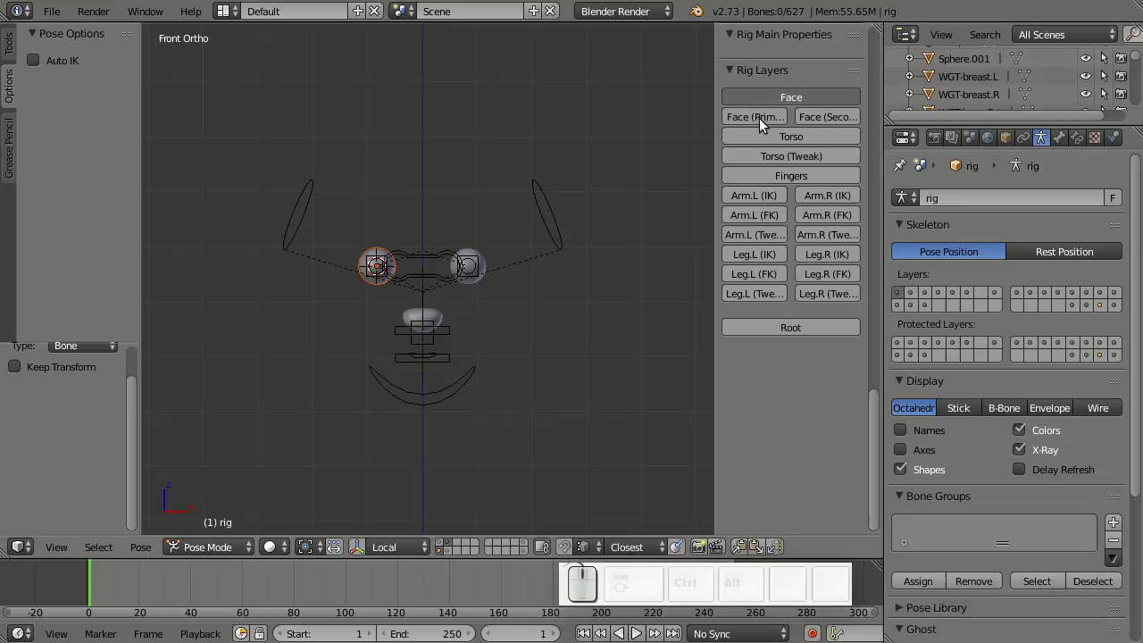
- Select the head control and test-rotate it twice with R, cancelling to keep the rest pose
scroll("down", 3)
left_click_drag(786, 139, 514, 209)
right_click(514, 208)
key("r")
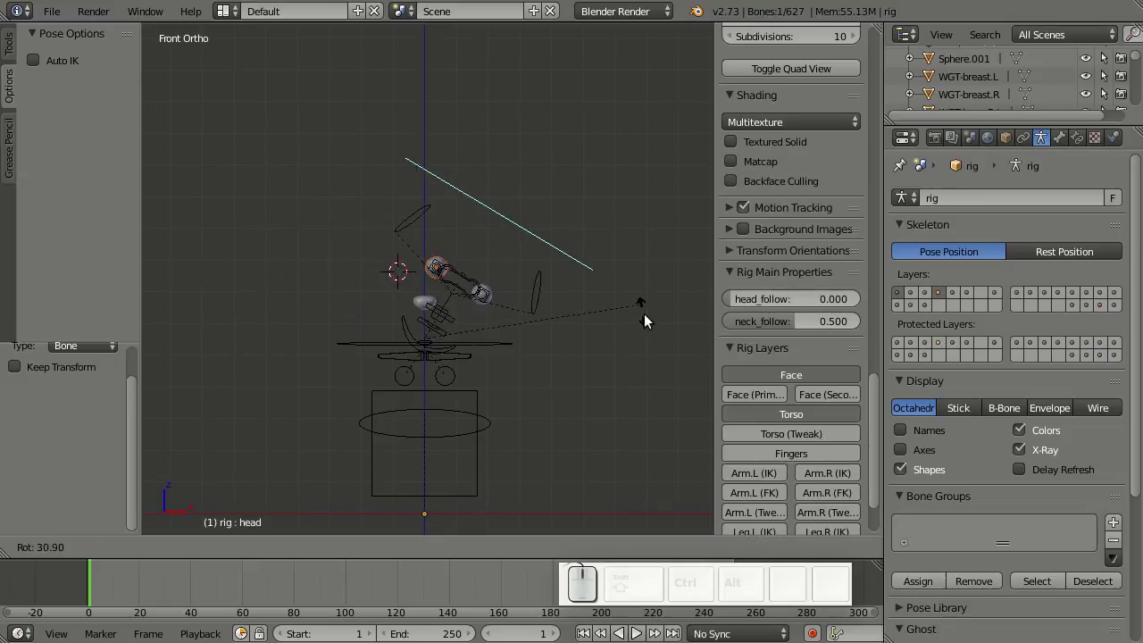
right_click(524, 199)
scroll("up", 3)
left_click(447, 550)
key("r")
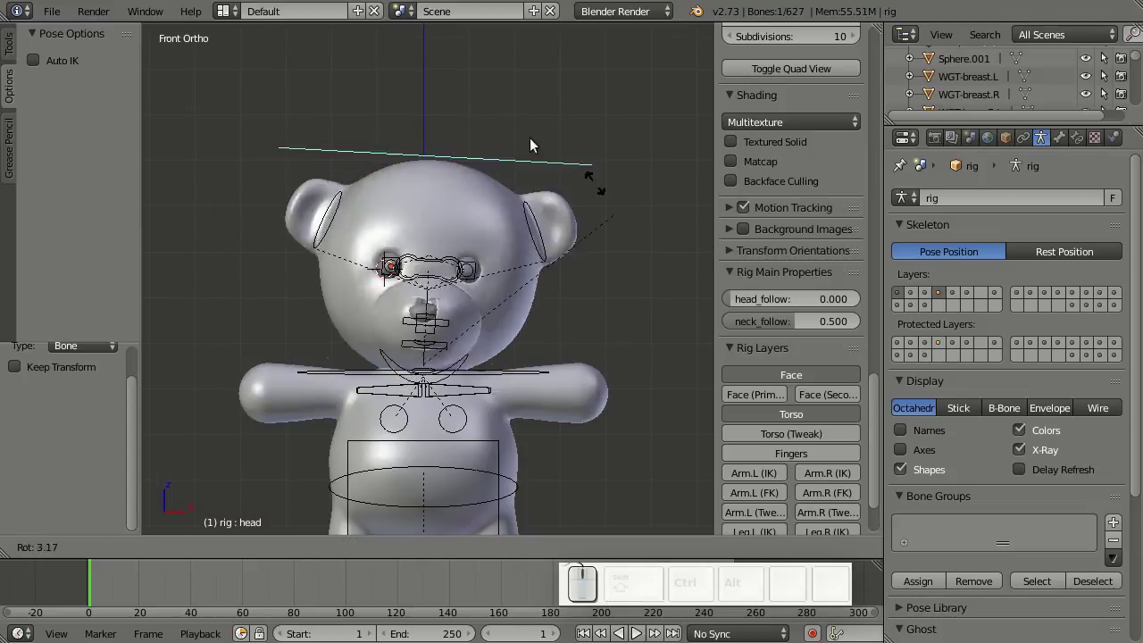
right_click(567, 217)
- Show the deform bone layer on the bear's face and toggle selection of all bones
scroll("up", 3)
left_click_drag(502, 424, 366, 345)
middle_click(406, 363)
scroll("down", 3)
middle_click(491, 352)
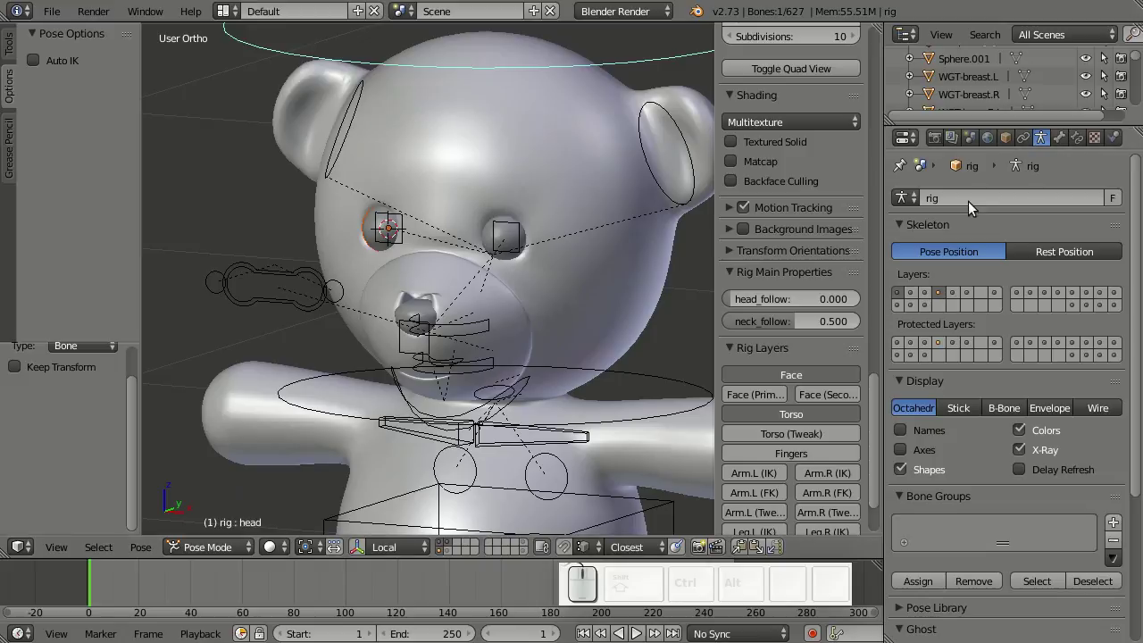
left_click(1090, 309)
scroll("up", 3)
left_click_drag(429, 352, 451, 319)
middle_click(447, 320)
key("a")
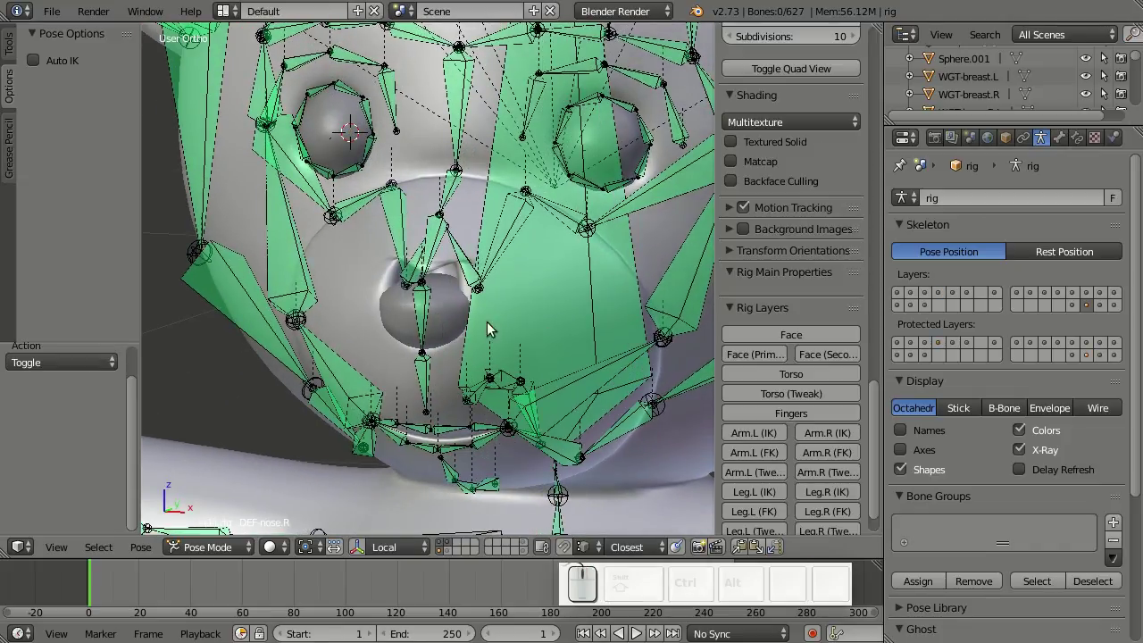
- Point DEF-nose.L.001's Damped Track and Stretch To constraints at the nose.003 bone
right_click(473, 267)
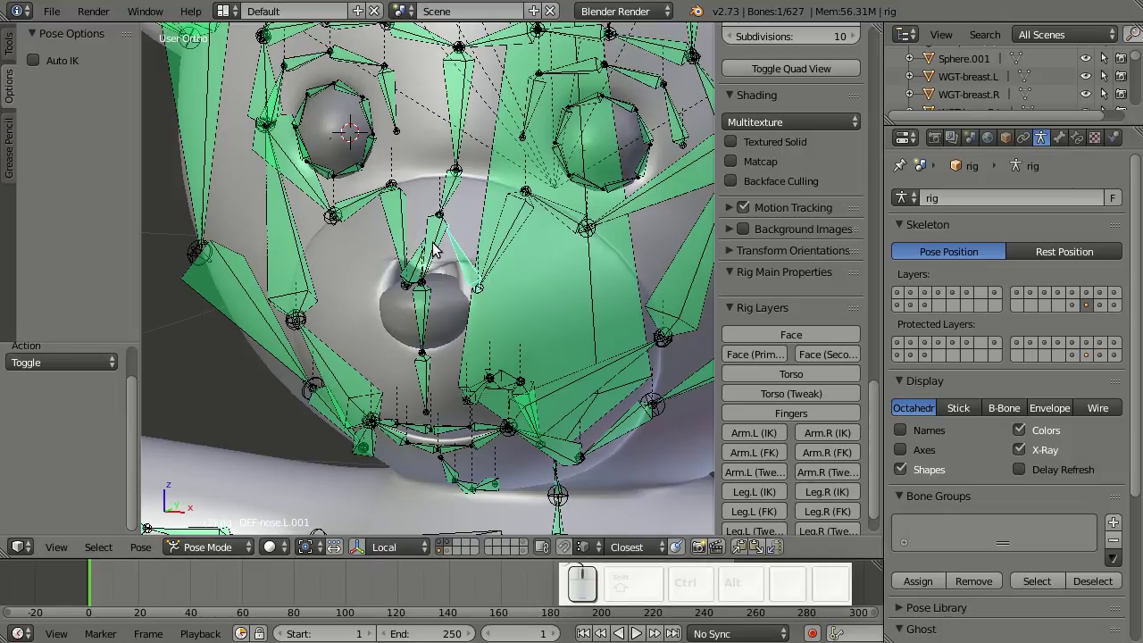
scroll("up", 3)
scroll("up", 3)
right_click(437, 255)
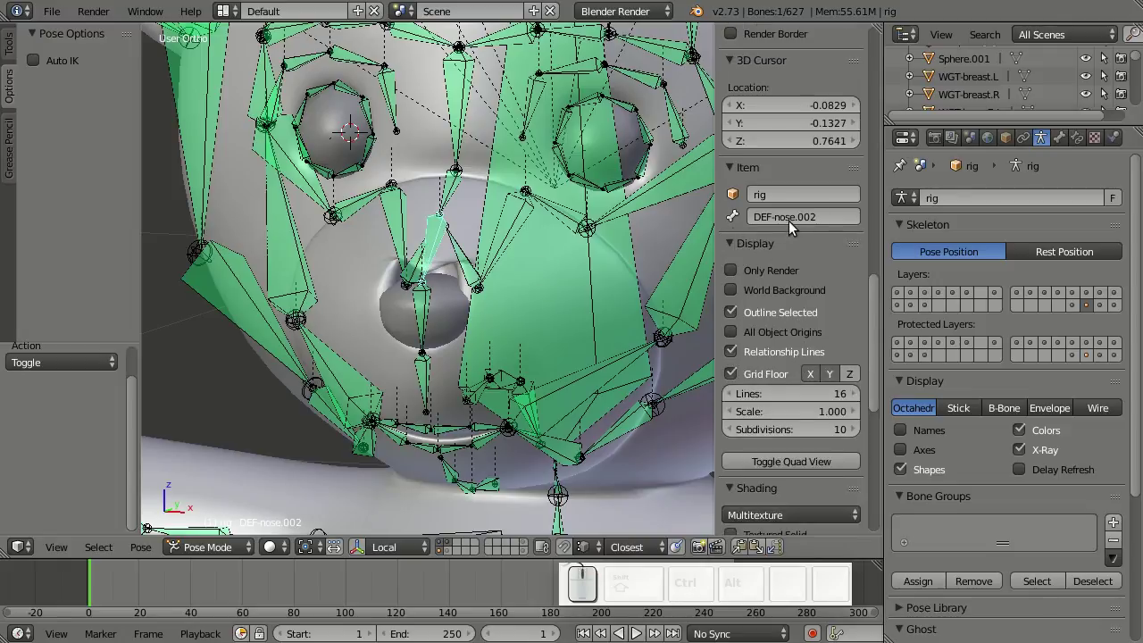
left_click_drag(420, 317, 770, 233)
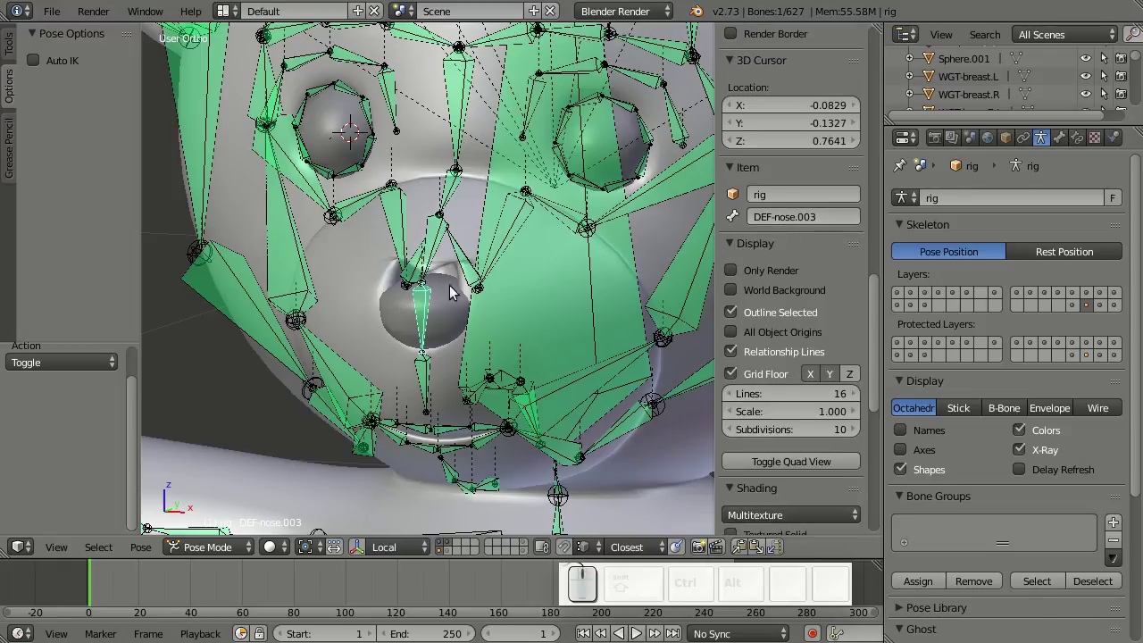
right_click(458, 255)
left_click(1062, 143)
left_click(1077, 137)
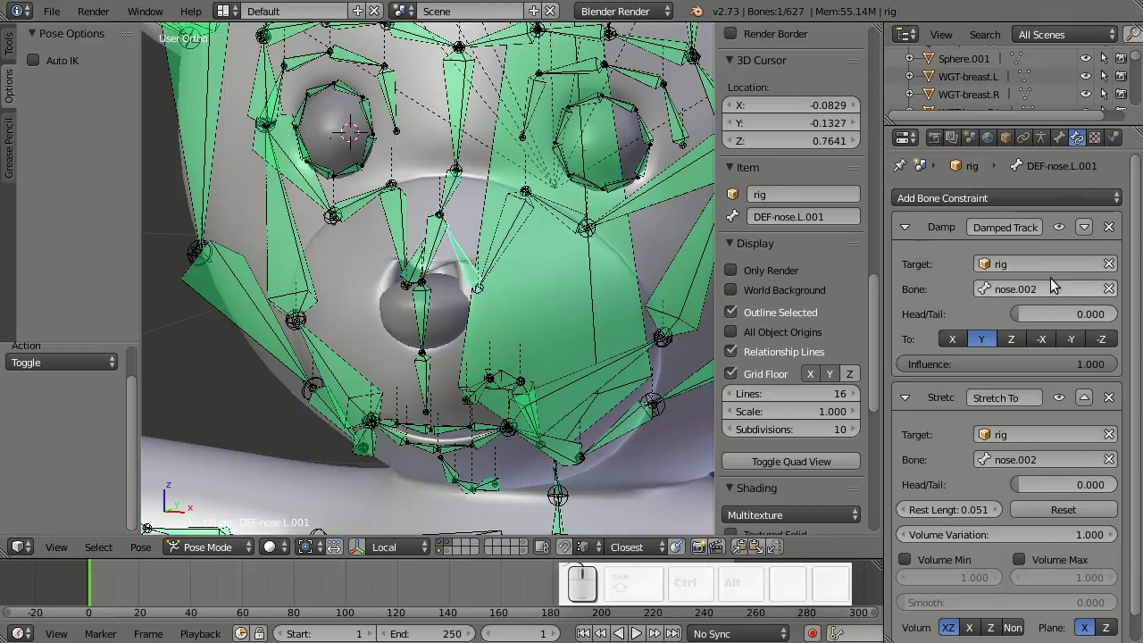
left_click(1049, 292)
key("BackSpace")
key("3")
key("Return")
left_click(1047, 465)
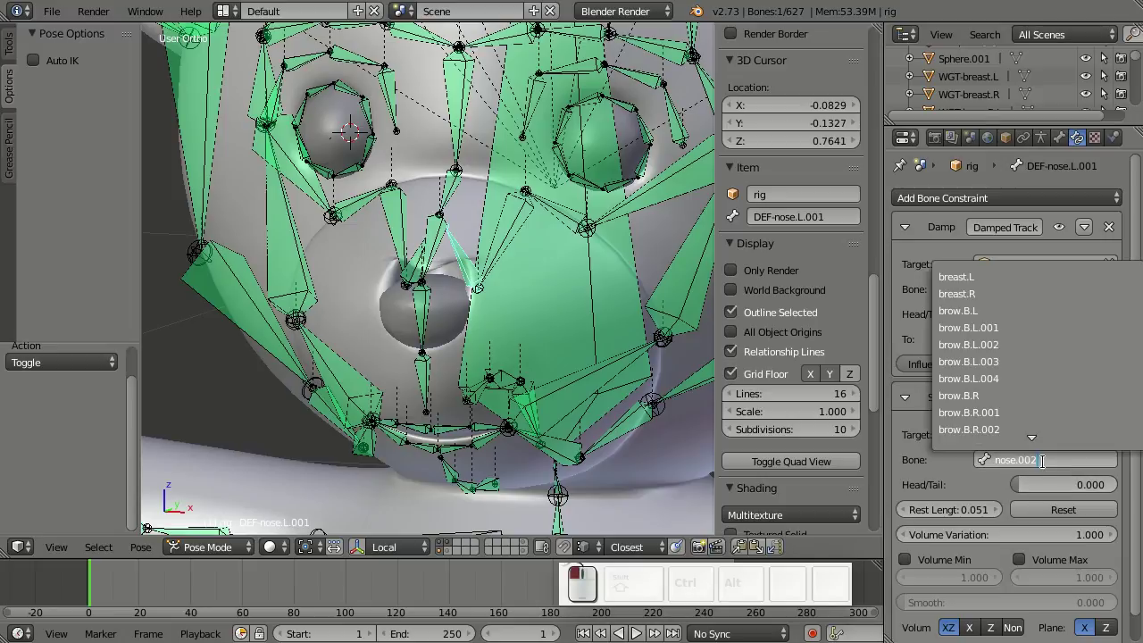
key("BackSpace")
key("3")
key("Return")
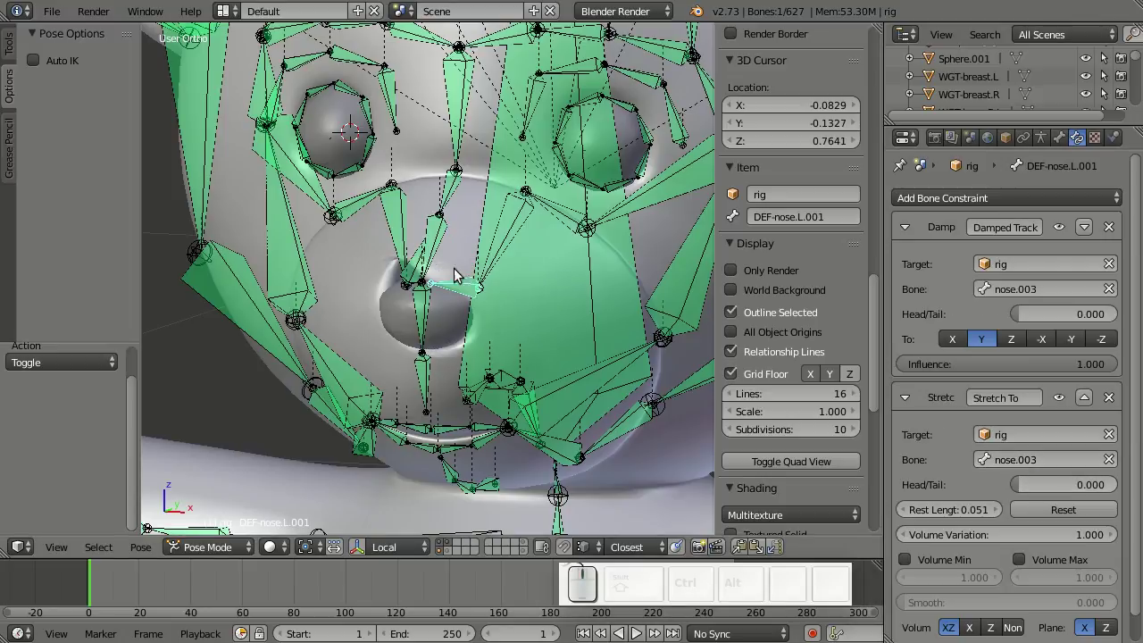
- Point DEF-nose.R.001's Damped Track and Stretch To constraints at nose.003 as well
right_click(410, 266)
left_click(1044, 290)
key("BackSpace")
key("3")
key("Return")
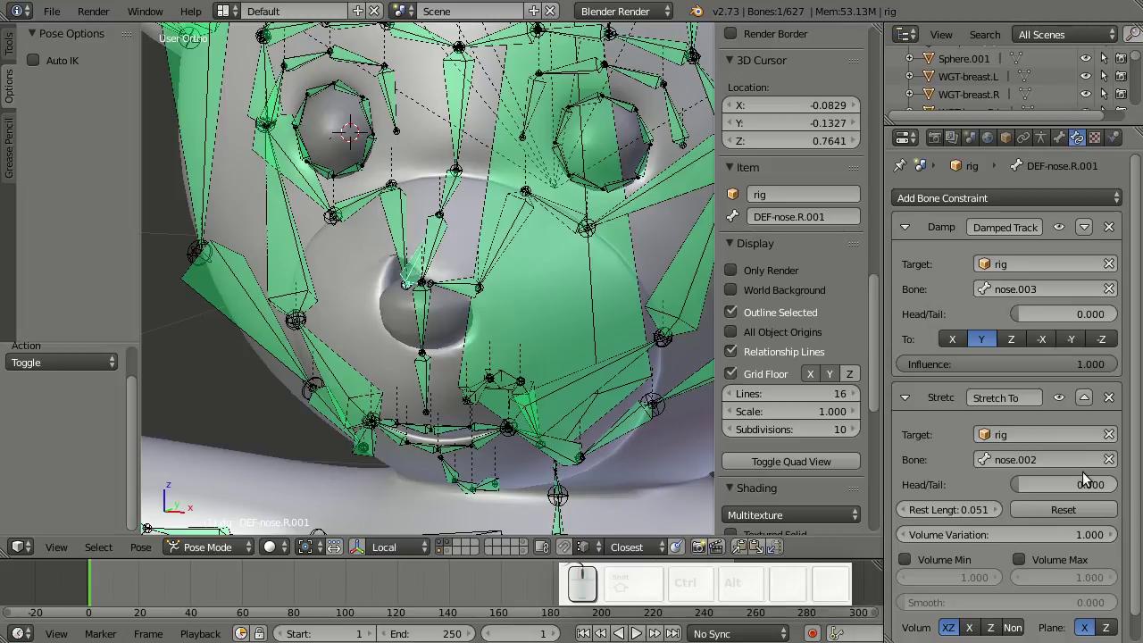
left_click(1065, 458)
key("BackSpace")
key("3")
key("Return")
- Reset the Stretch To rest length on both side nose deform bones
left_click_drag(506, 381, 965, 433)
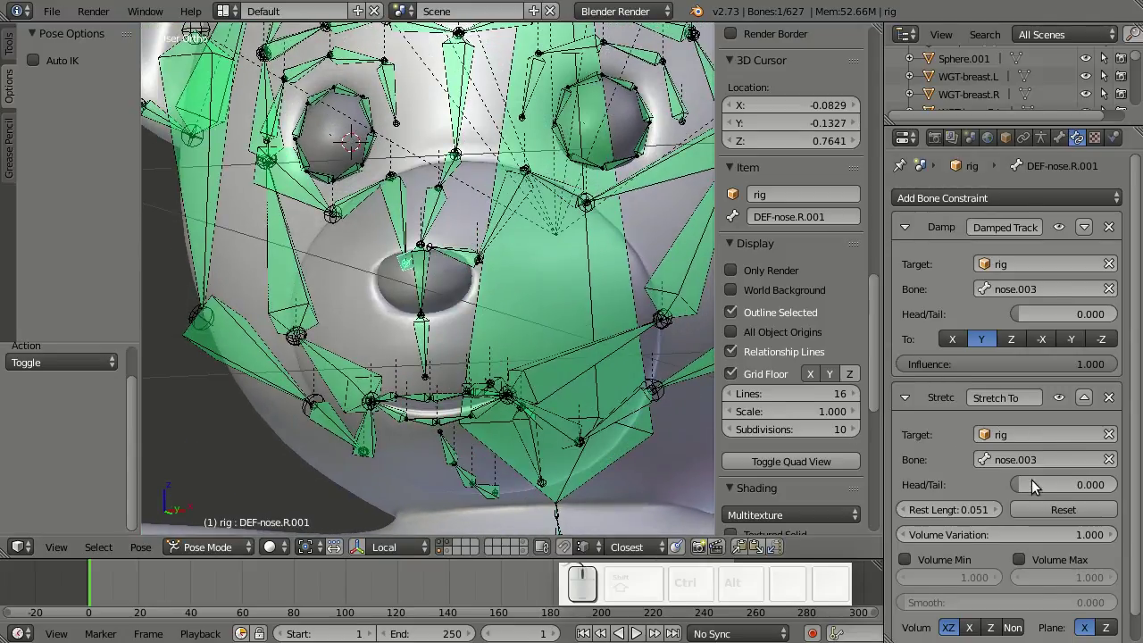
scroll("down", 3)
left_click(1051, 482)
right_click(461, 259)
left_click(1074, 482)
left_click_drag(470, 286, 472, 305)
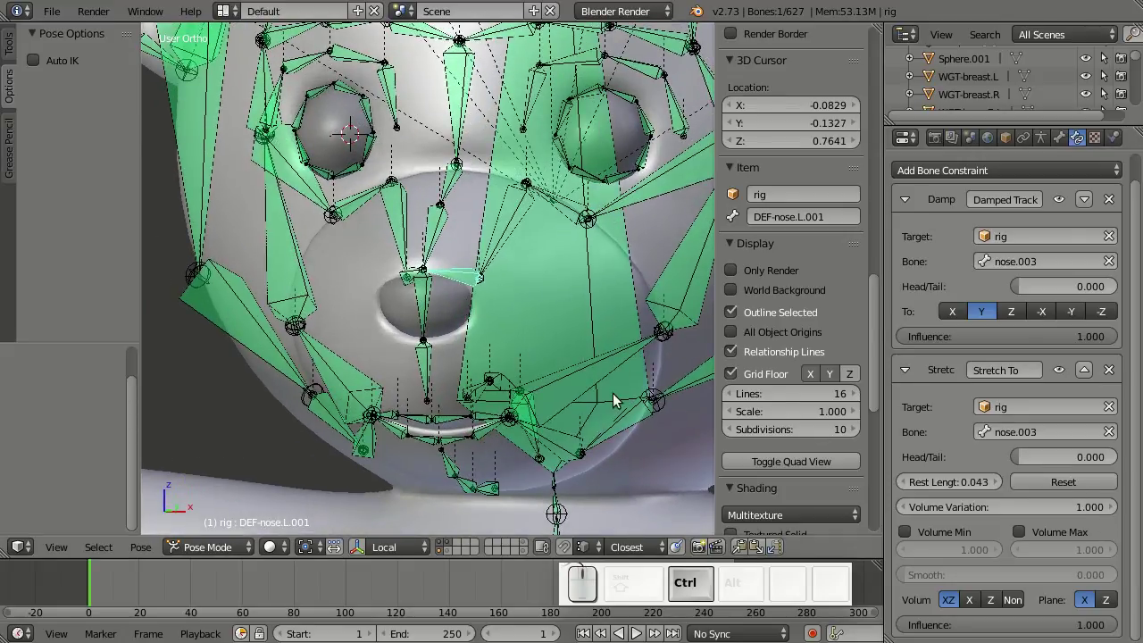
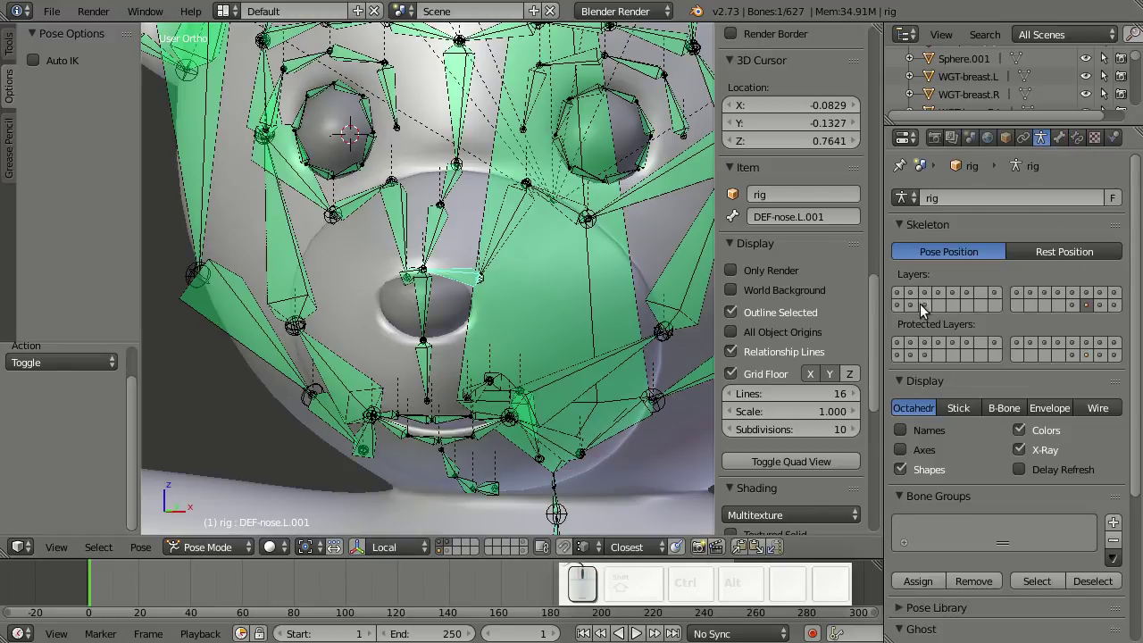
- Select the nose mesh Cube.008 and remove its Subsurf subdivision in the modifiers
left_click(902, 293)
scroll("down", 3)
scroll("up", 3)
left_click_drag(452, 545, 453, 292)
right_click(453, 292)
key("Tab")
key("Tab")
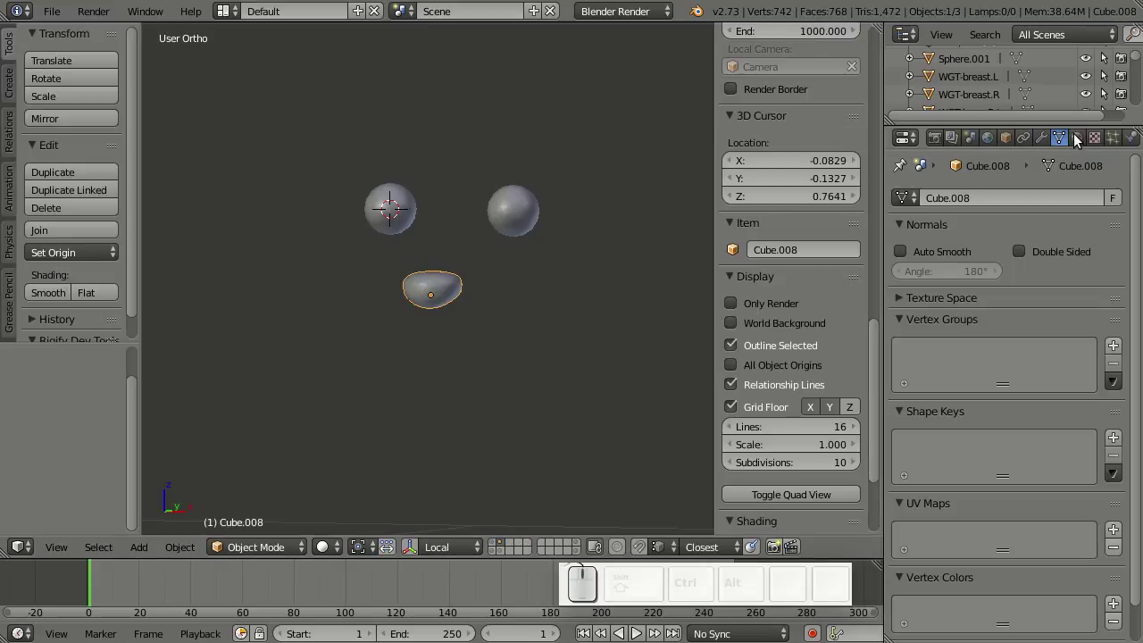
left_click(1053, 137)
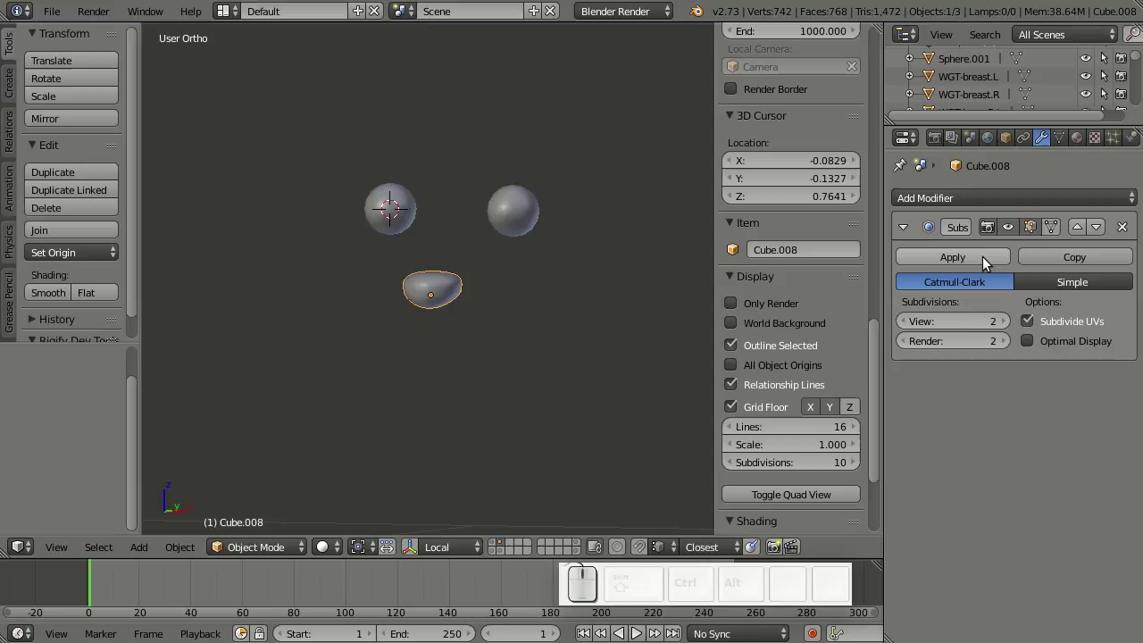
left_click_drag(907, 321, 944, 322)
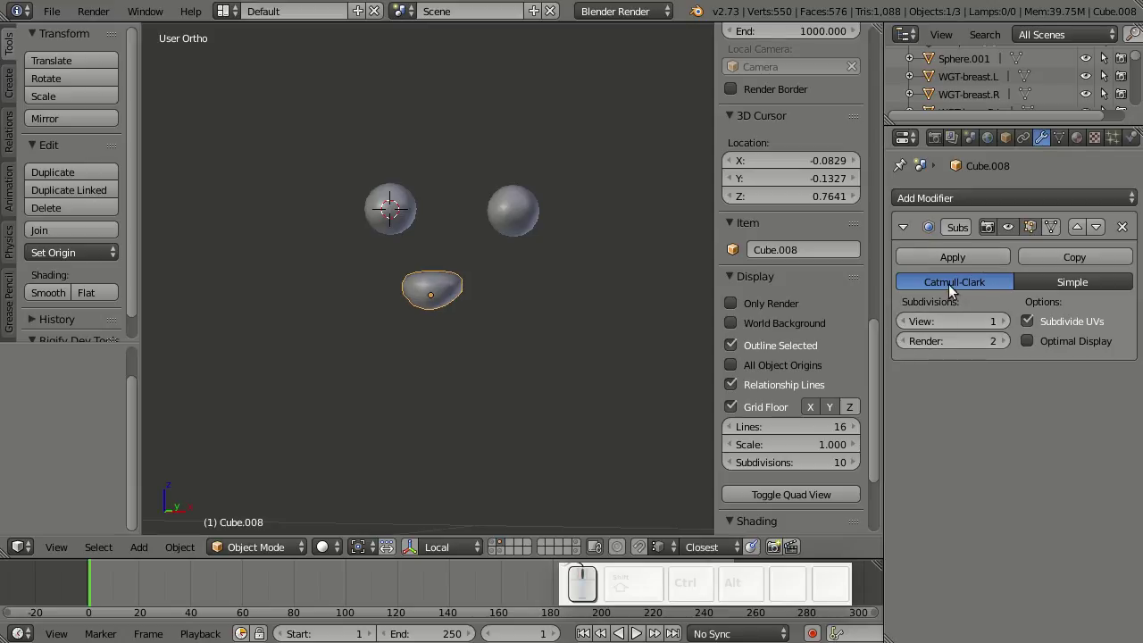
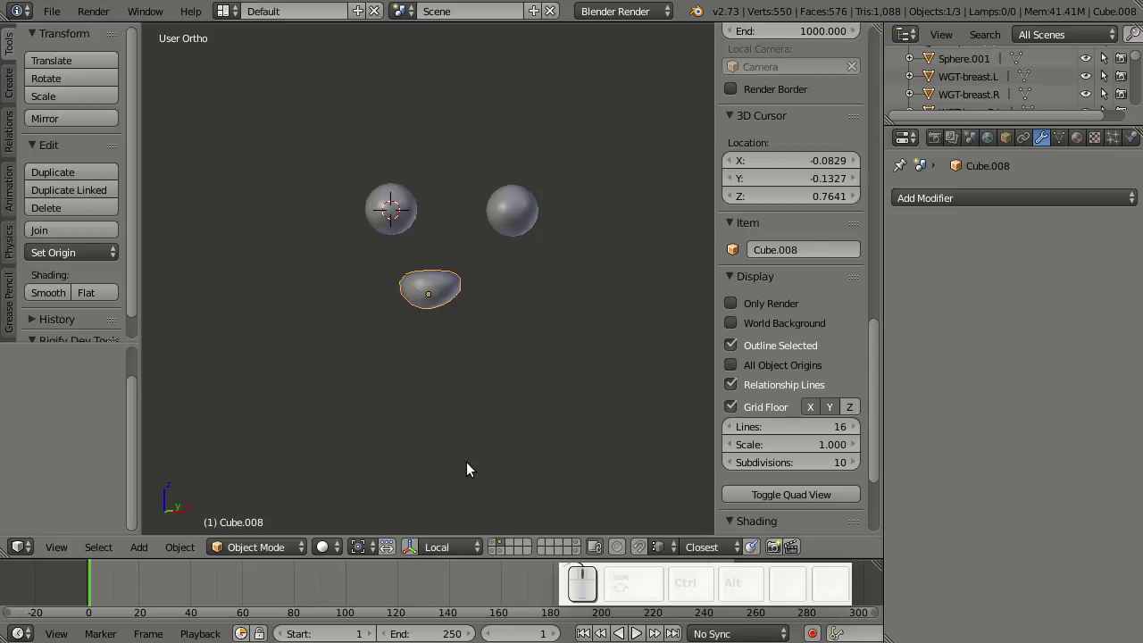
- Parent the nose mesh to the rig with armature deform, creating bone vertex groups
left_click(495, 545)
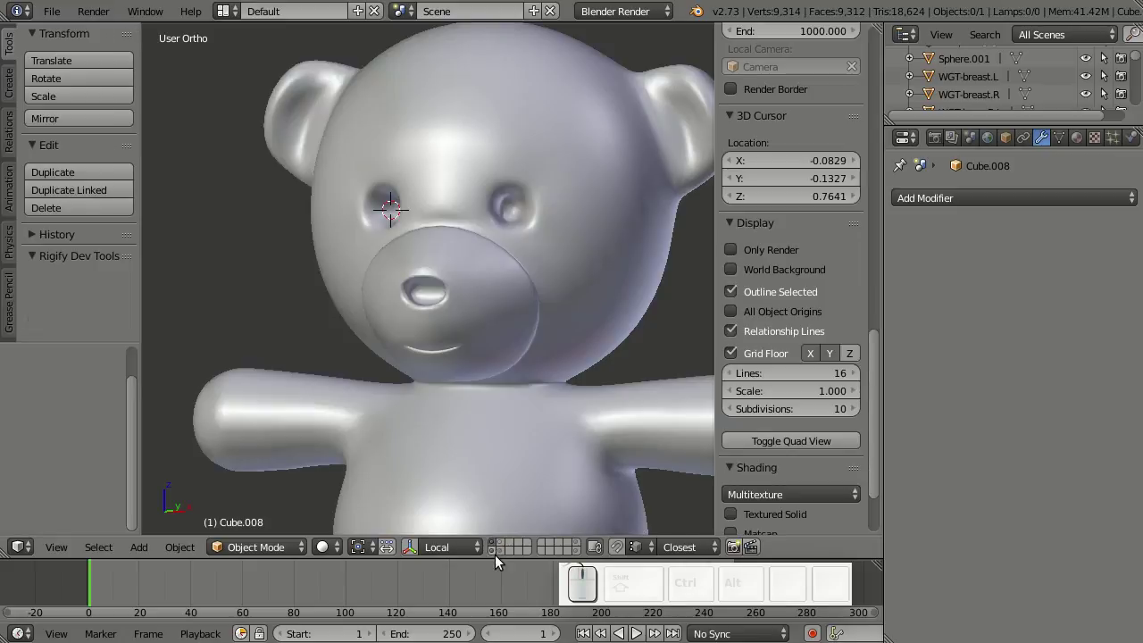
left_click(495, 555)
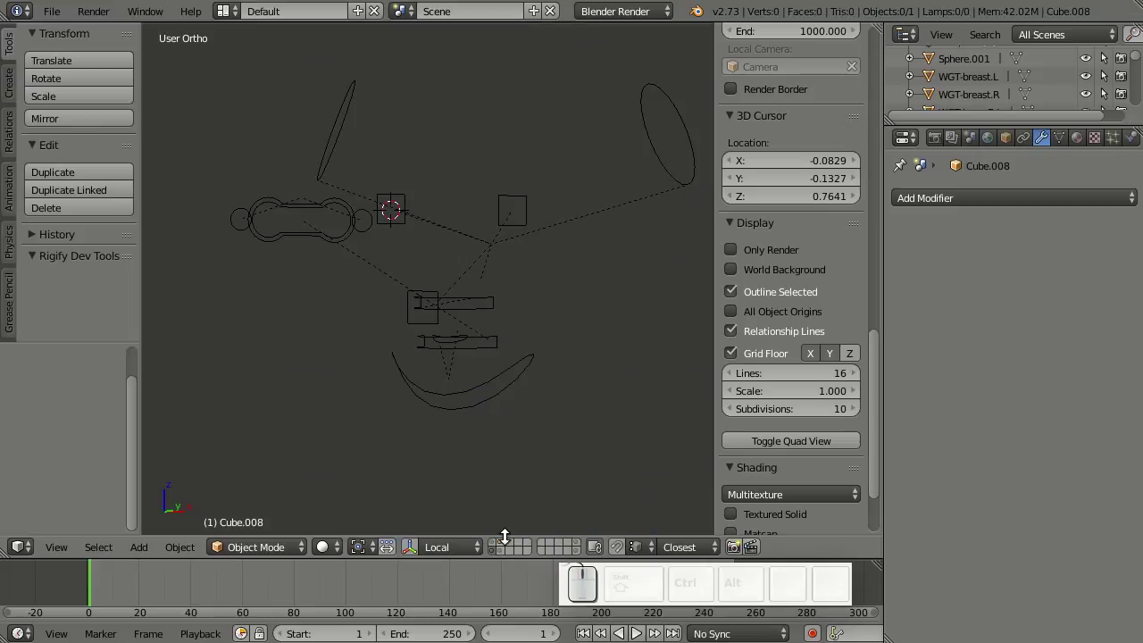
left_click(506, 543)
right_click(448, 310)
right_click(499, 336)
key("ctrl+Tab")
right_click(443, 277)
left_click(1069, 147)
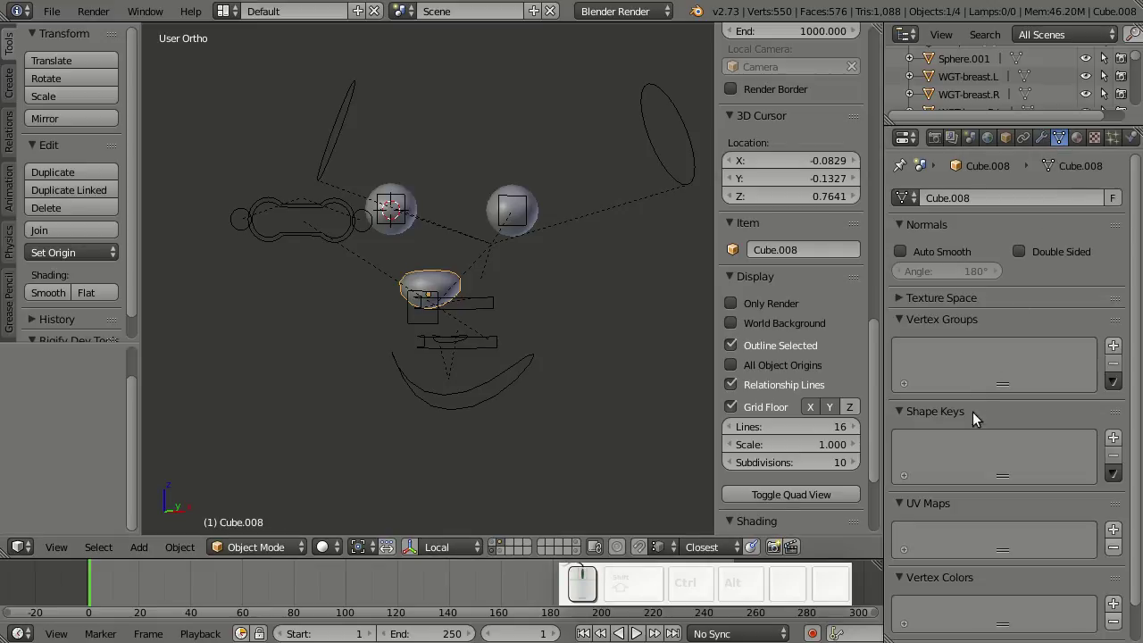
- Redo the Ctrl+P armature parenting on the nose and view the bear face-on
right_click(499, 311)
key("ctrl+p")
left_click_drag(499, 312, 458, 275)
right_click(458, 276)
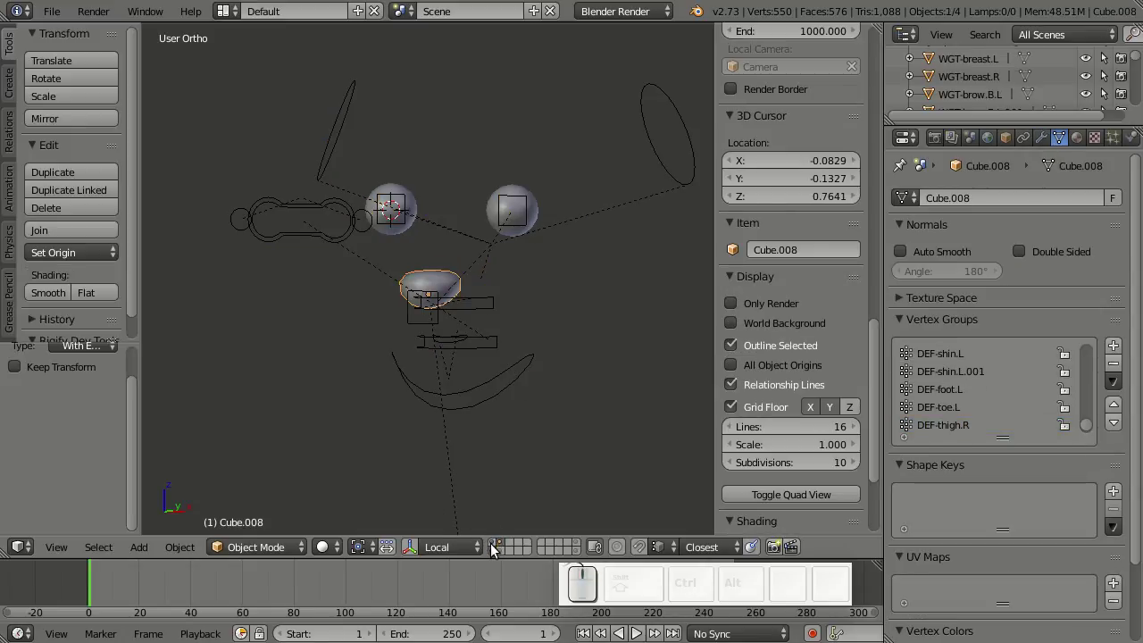
left_click_drag(497, 557, 461, 297)
key("KP_1")
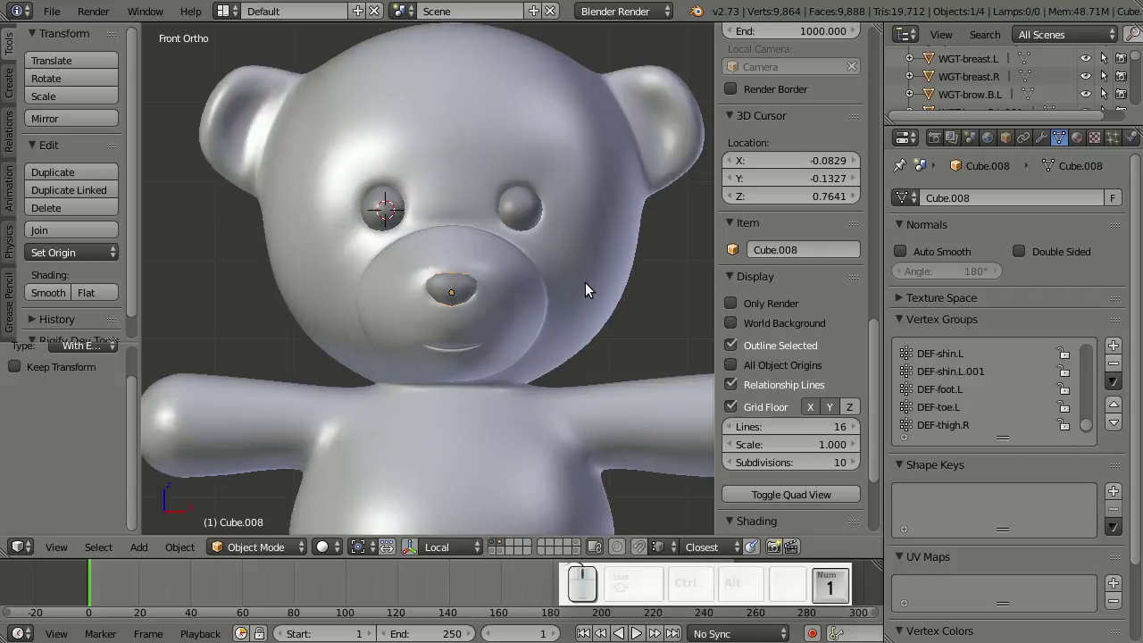
- Select bear.001 then the nose mesh and transfer the body's skin weights onto it in Weight Paint
right_click(591, 287)
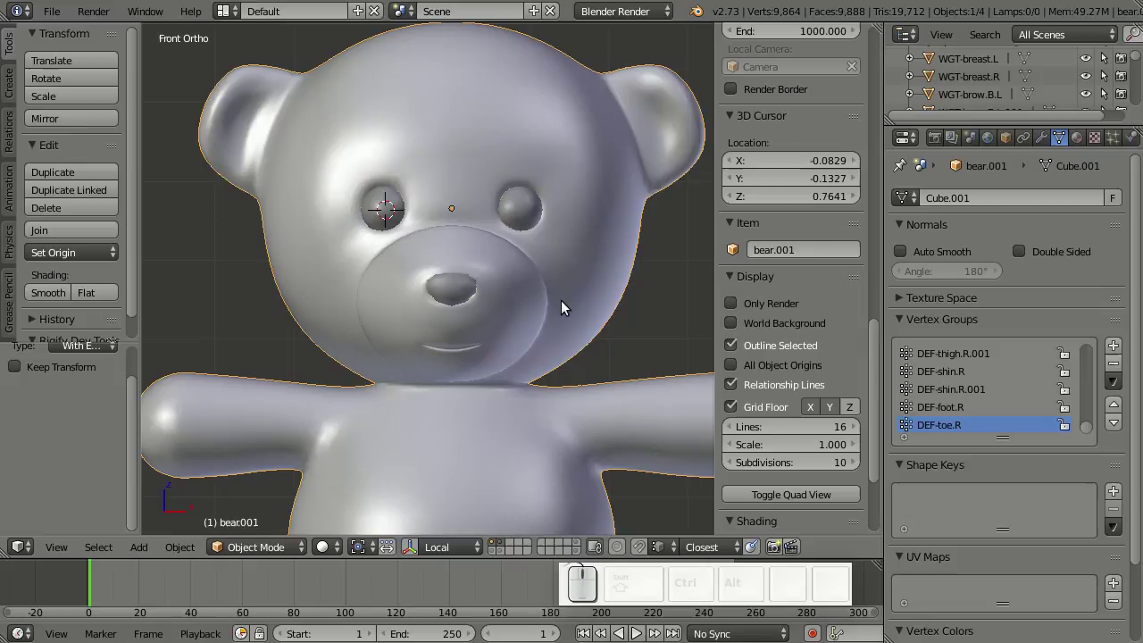
right_click(456, 290)
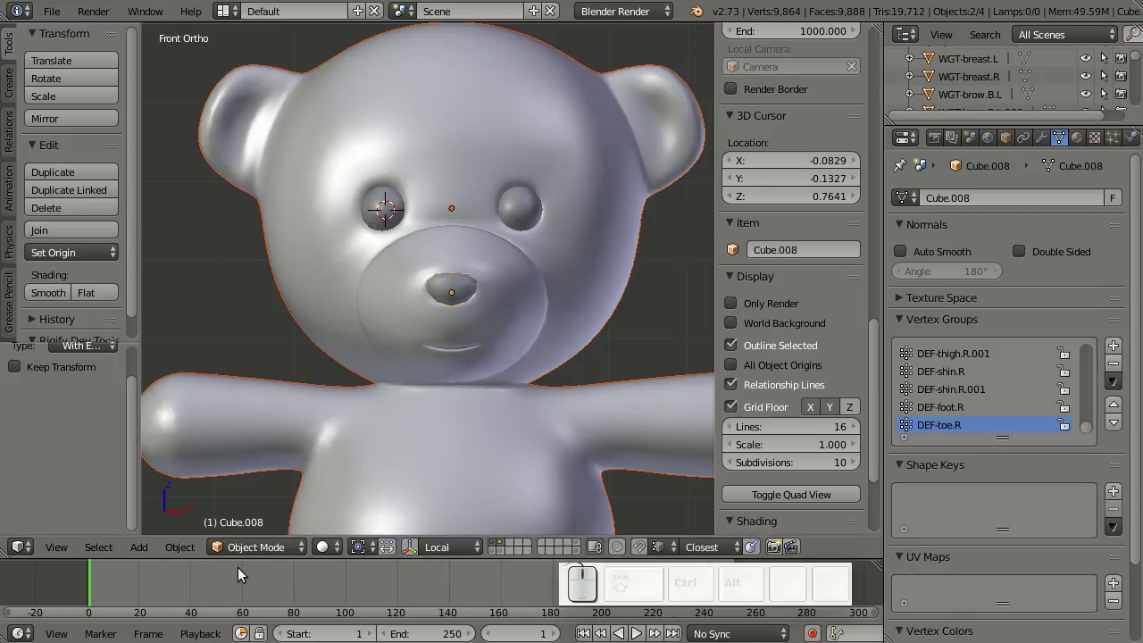
left_click_drag(269, 552, 277, 489)
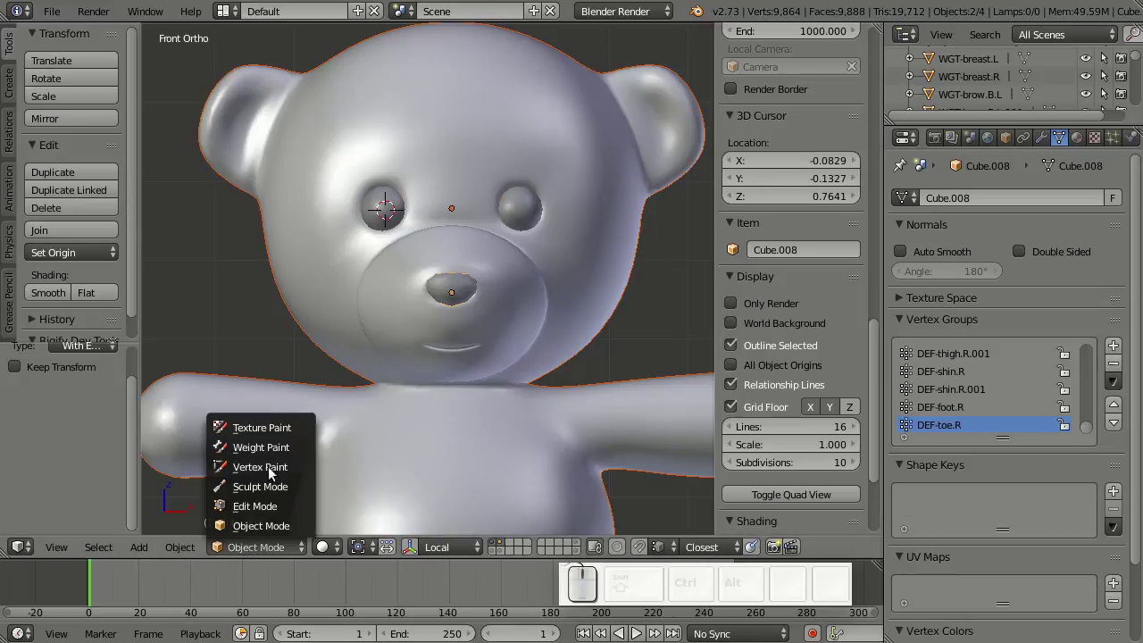
left_click(297, 449)
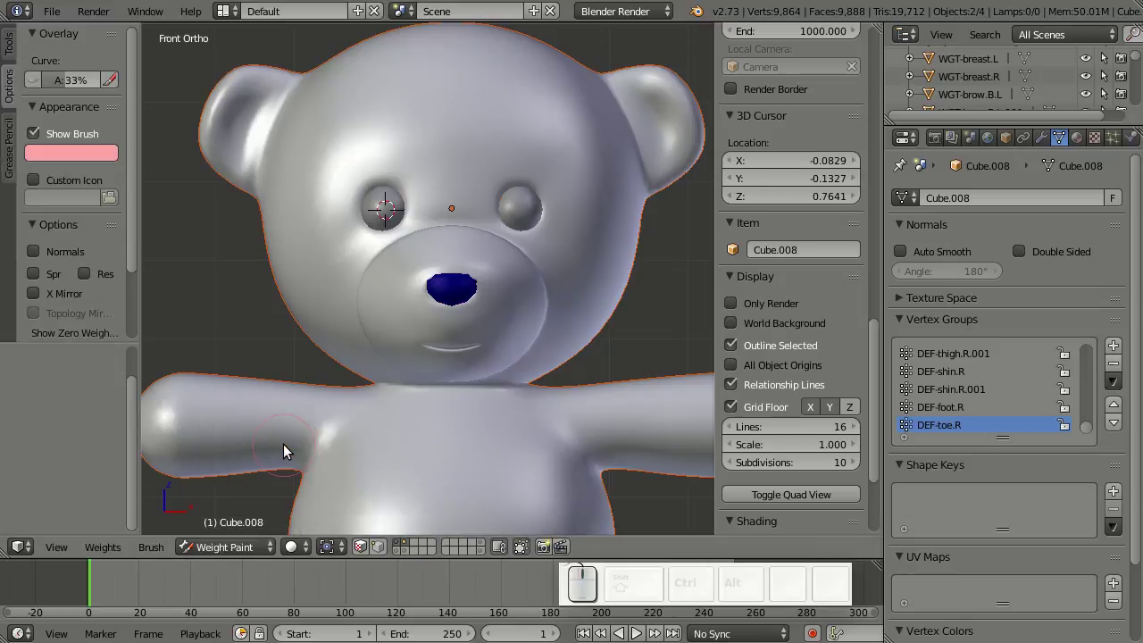
left_click(14, 42)
scroll("down", 3)
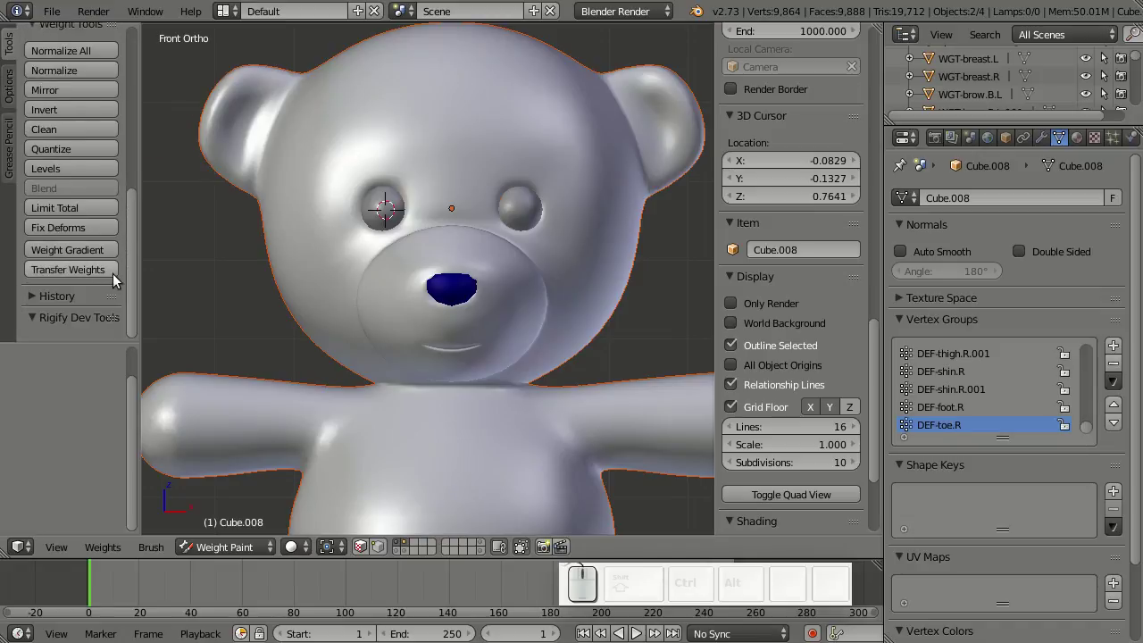
left_click(120, 277)
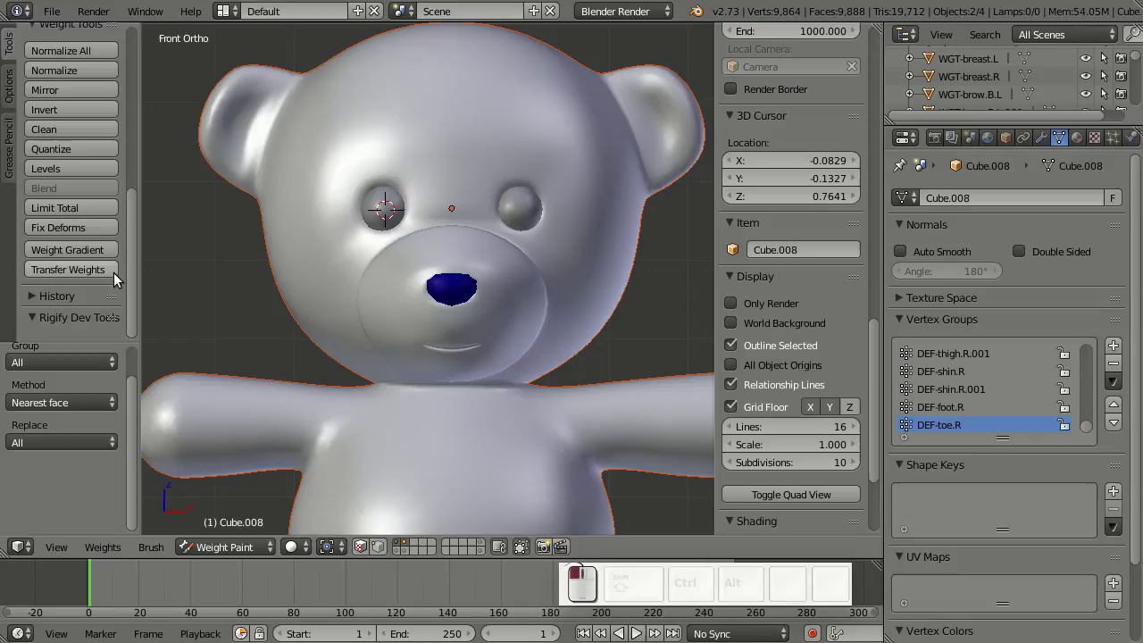
- Filter vertex groups by 'nose', check the DEF-nose group weights, and return to Object Mode
left_click(907, 441)
left_click(934, 458)
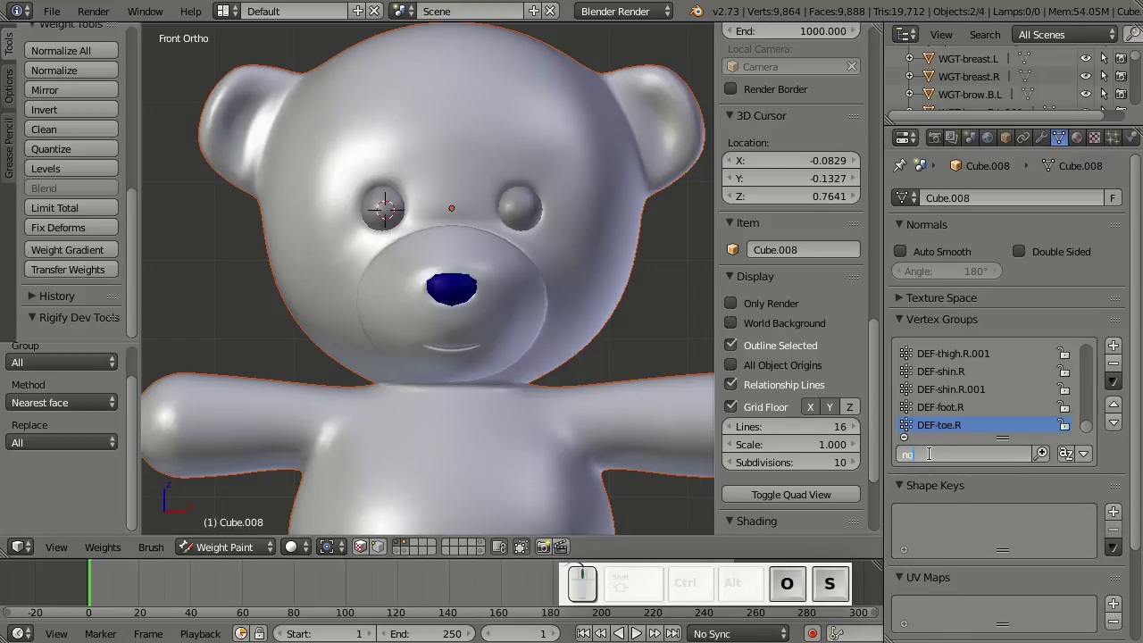
key("Return")
left_click_drag(963, 360, 965, 391)
left_click(965, 391)
left_click(974, 412)
left_click(974, 422)
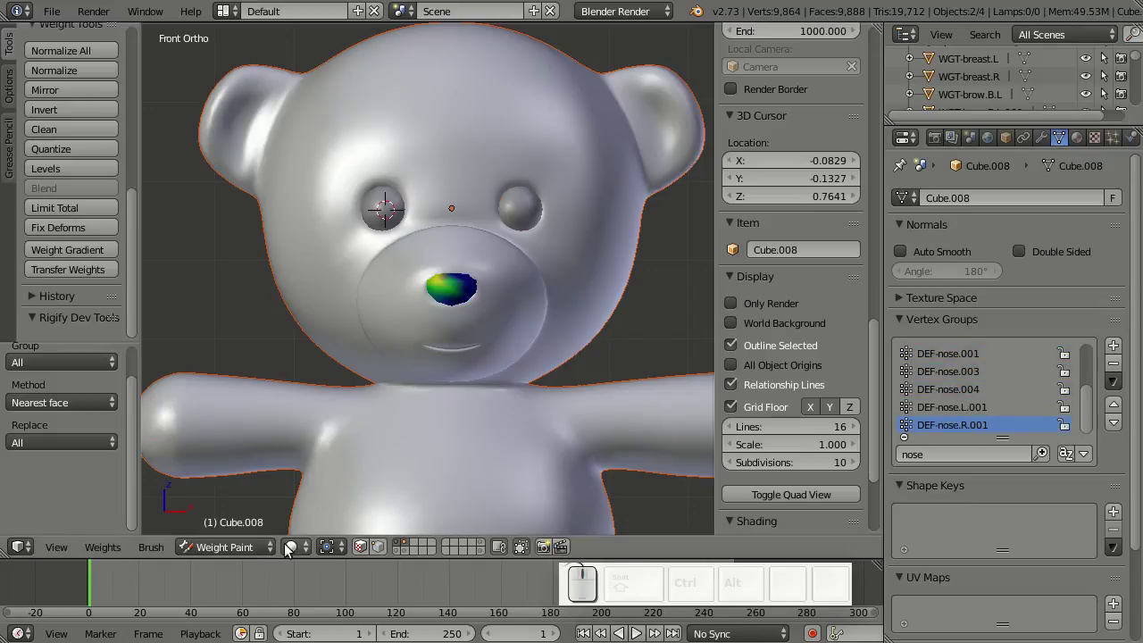
left_click(272, 549)
left_click(276, 531)
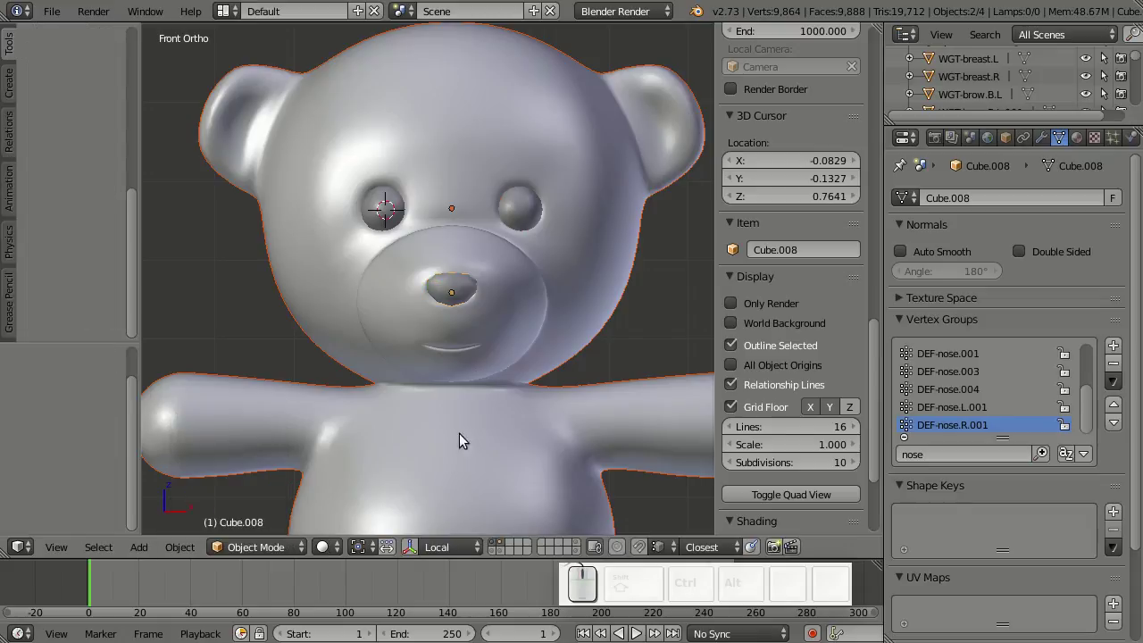
- Select the rig, show the face control layer and view the bear's face from the front
left_click(501, 553)
left_click_drag(636, 261, 644, 288)
right_click(643, 288)
key("a")
scroll("down", 3)
scroll("down", 3)
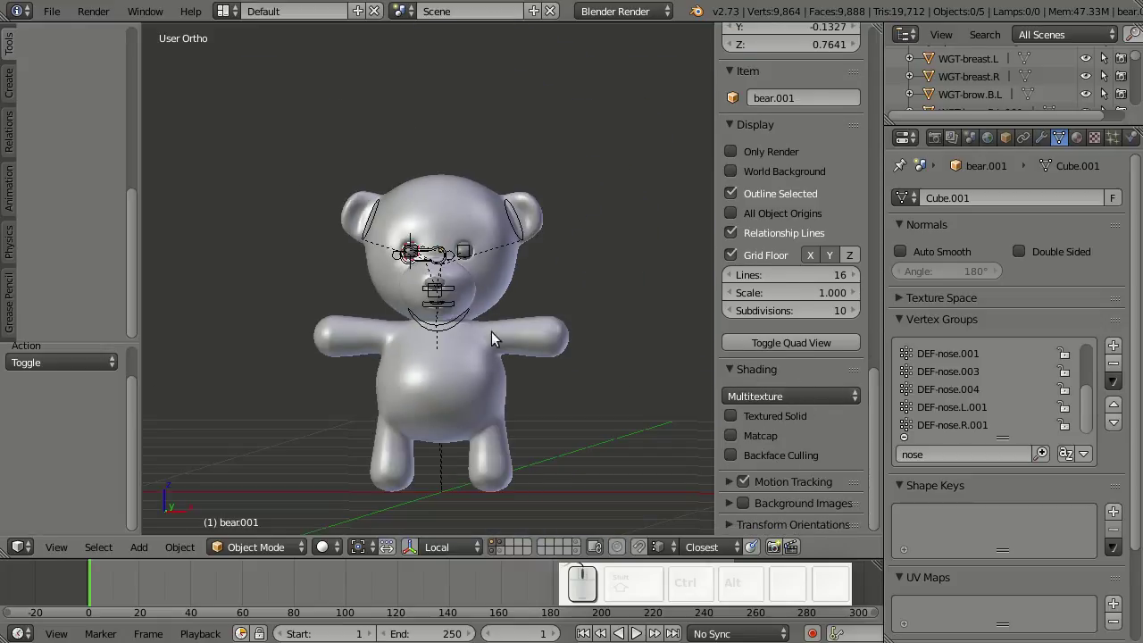
right_click(454, 323)
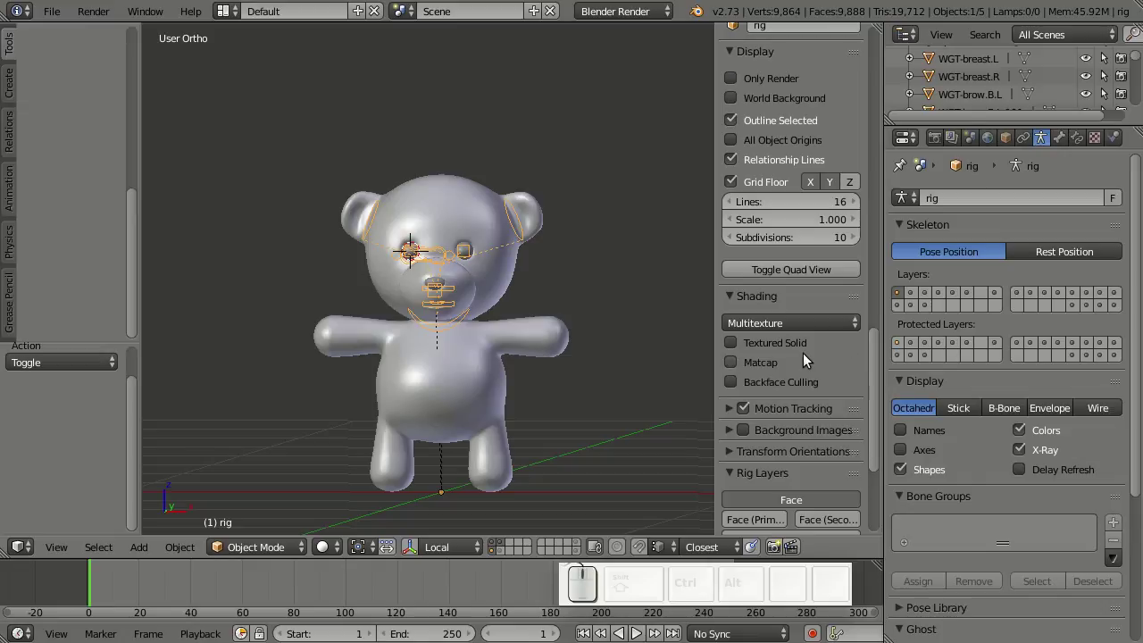
scroll("down", 3)
left_click(771, 306)
scroll("up", 3)
key("KP_1")
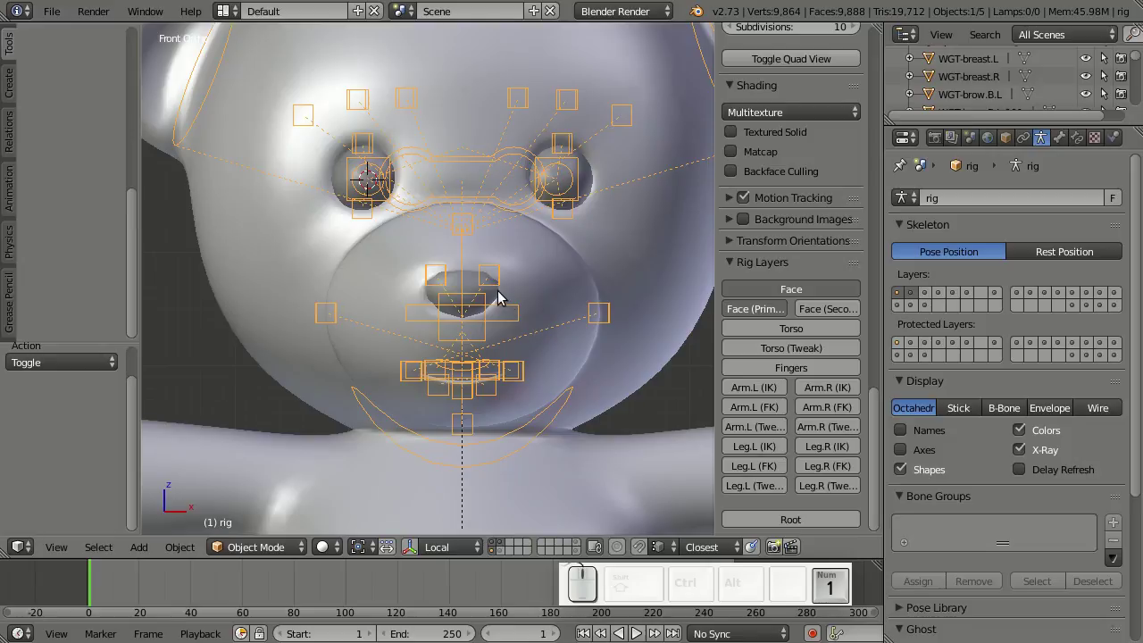
- Test-move nose.L.001, nose.R.001 and nose_master with G, cancelling each, then frame the bear
right_click(505, 287)
right_click(506, 286)
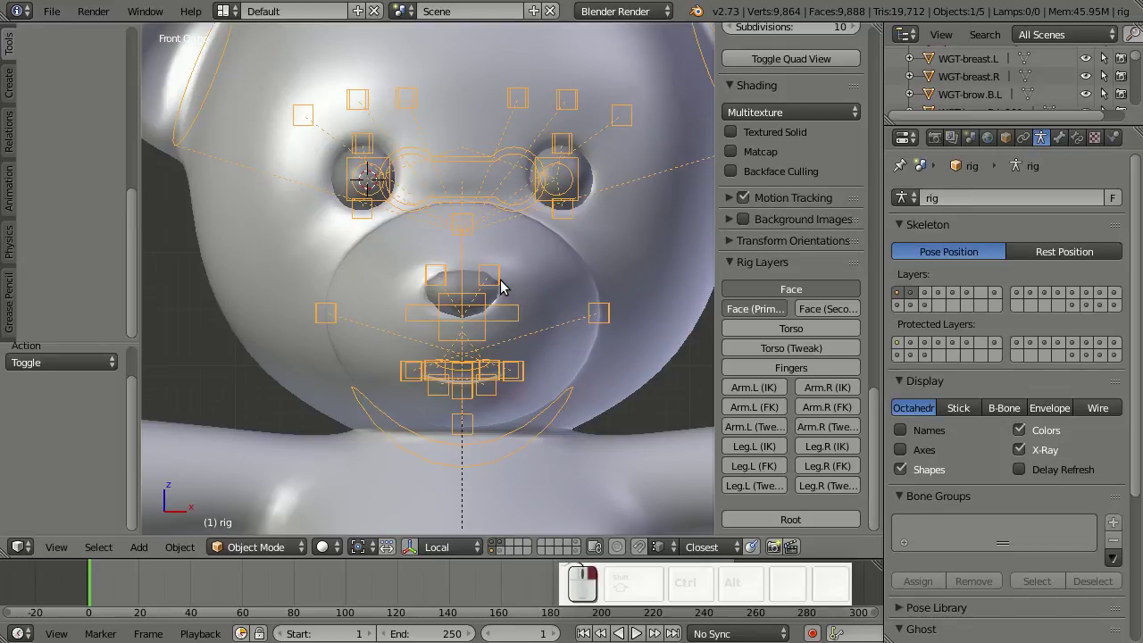
key("ctrl+Tab")
right_click(502, 282)
key("ctrl+g")
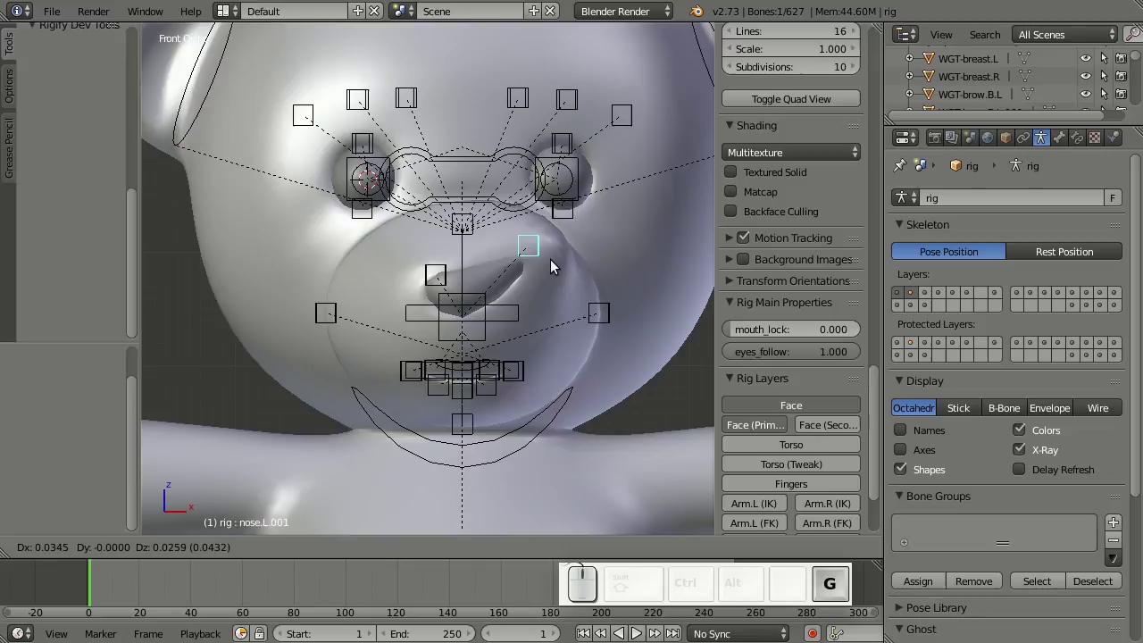
right_click(558, 276)
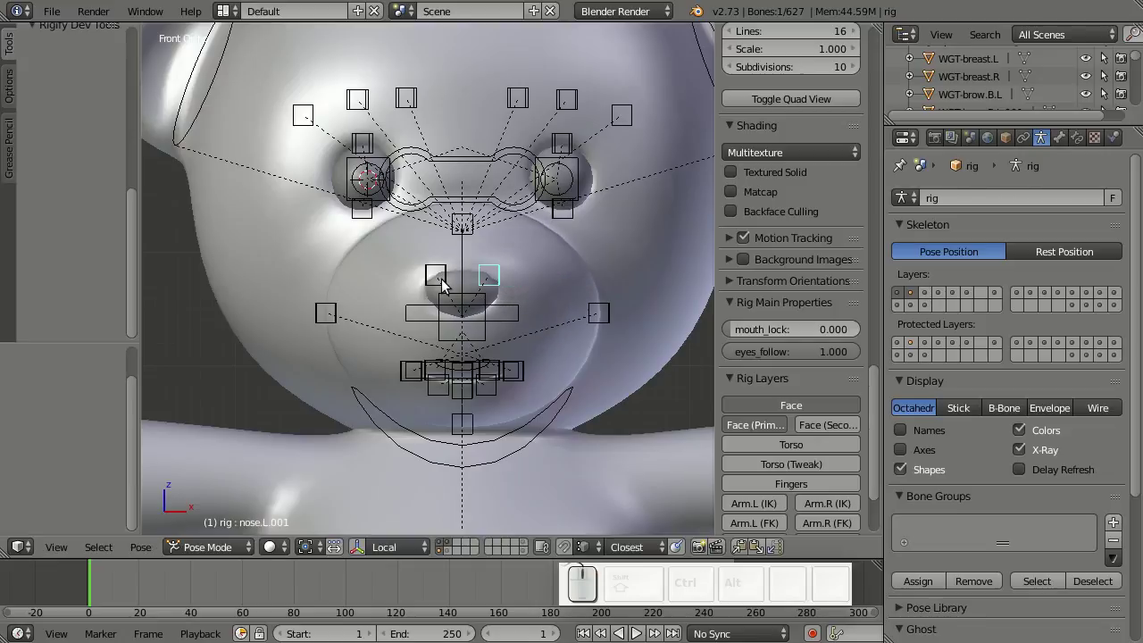
right_click(450, 280)
key("g")
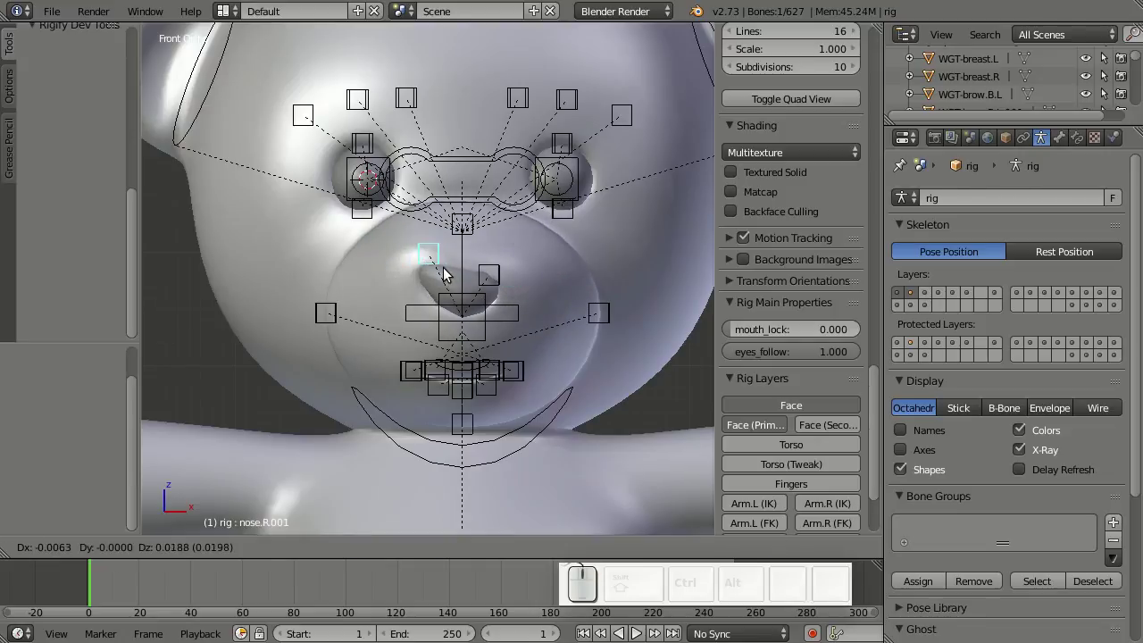
right_click(442, 288)
right_click(489, 342)
key("g")
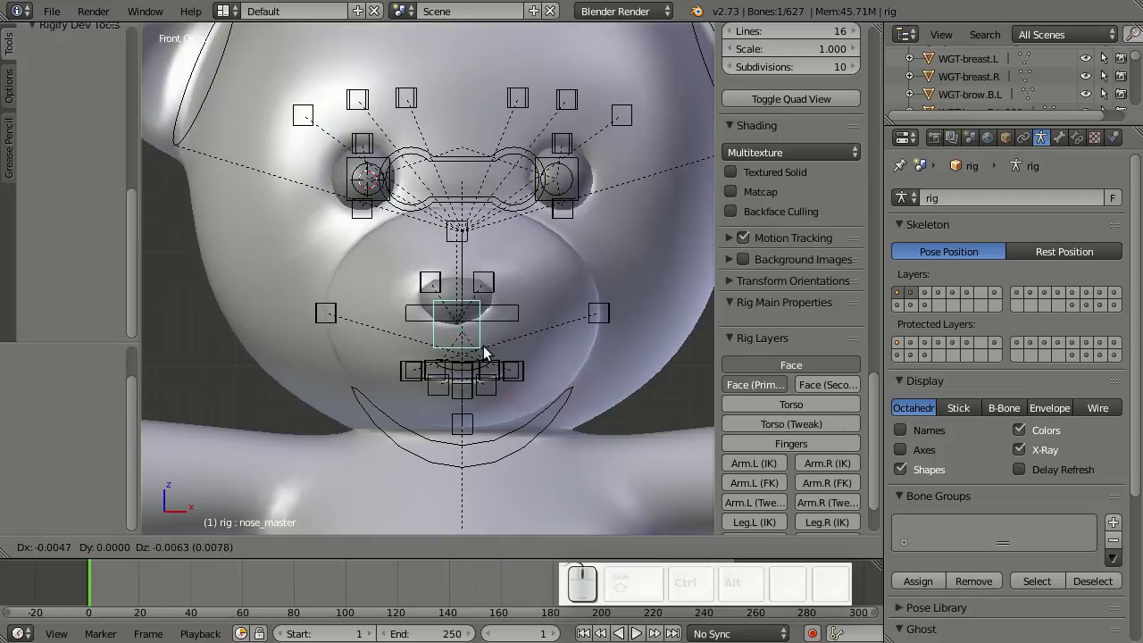
right_click(490, 343)
key("shift+KP_1")
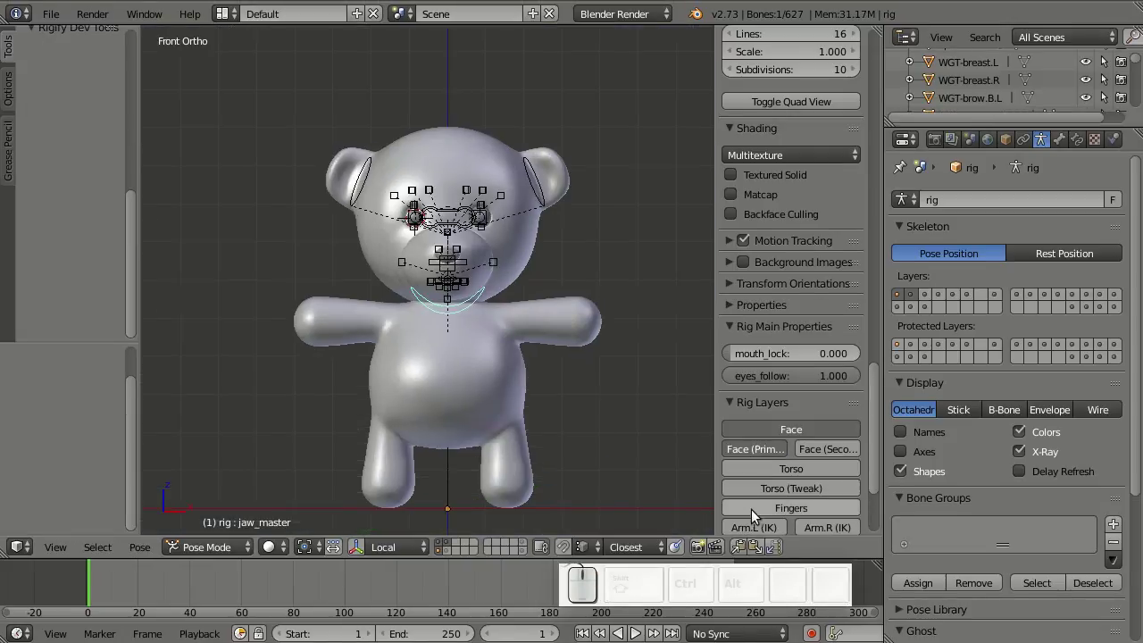
- Show the left and right Arm IK, Leg IK and Torso rig layers
scroll("down", 3)
left_click(757, 423)
left_click(827, 421)
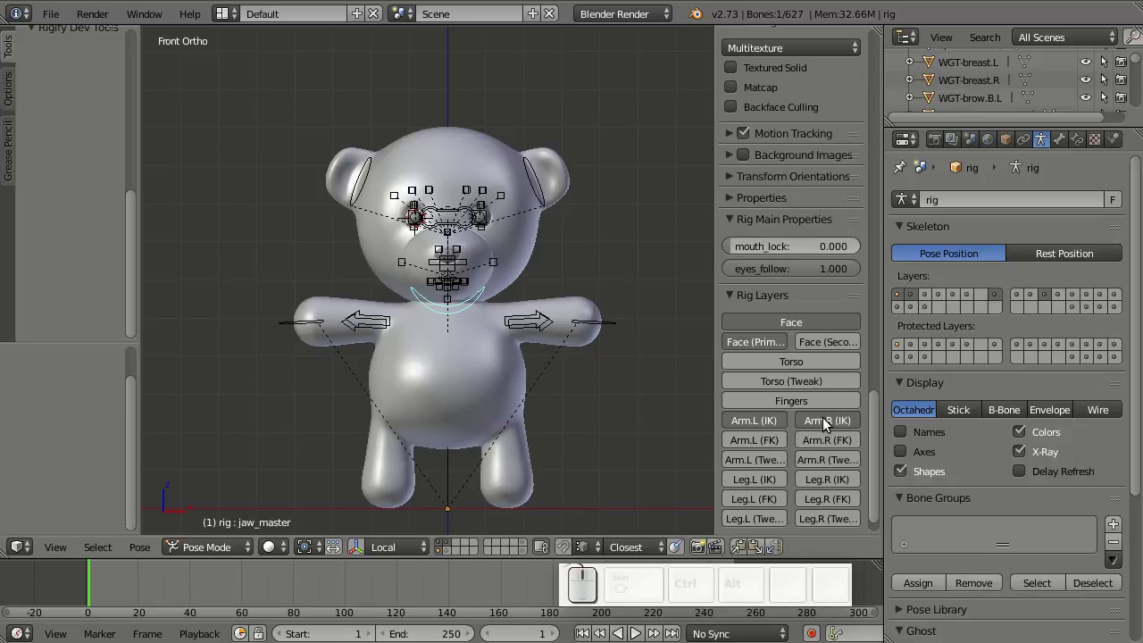
left_click_drag(770, 480, 790, 505)
scroll("down", 3)
left_click(785, 520)
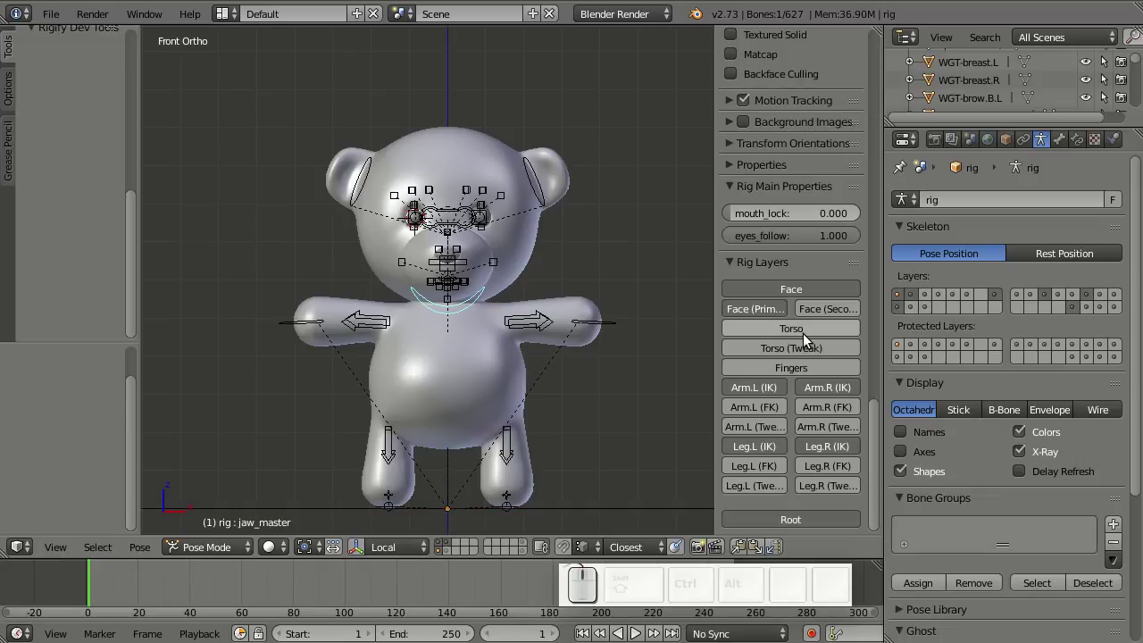
left_click(808, 331)
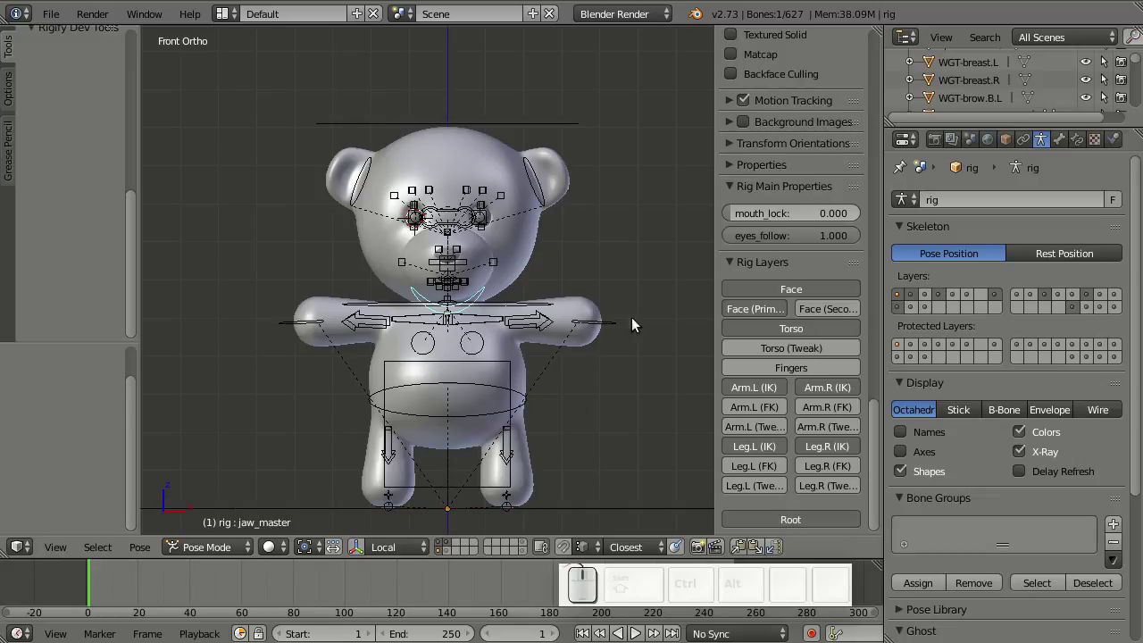
scroll("up", 3)
scroll("up", 3)
- Move the teeth and tongue_master controls onto a separate bone layer with M
left_click_drag(511, 329, 449, 320)
right_click(449, 321)
key("m")
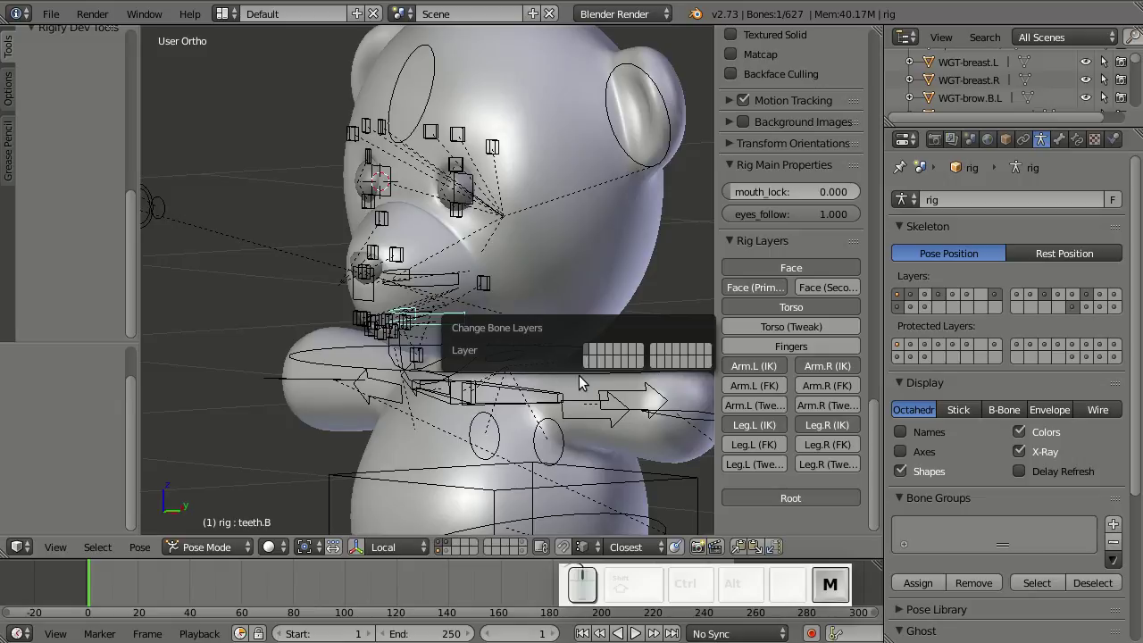
left_click(642, 365)
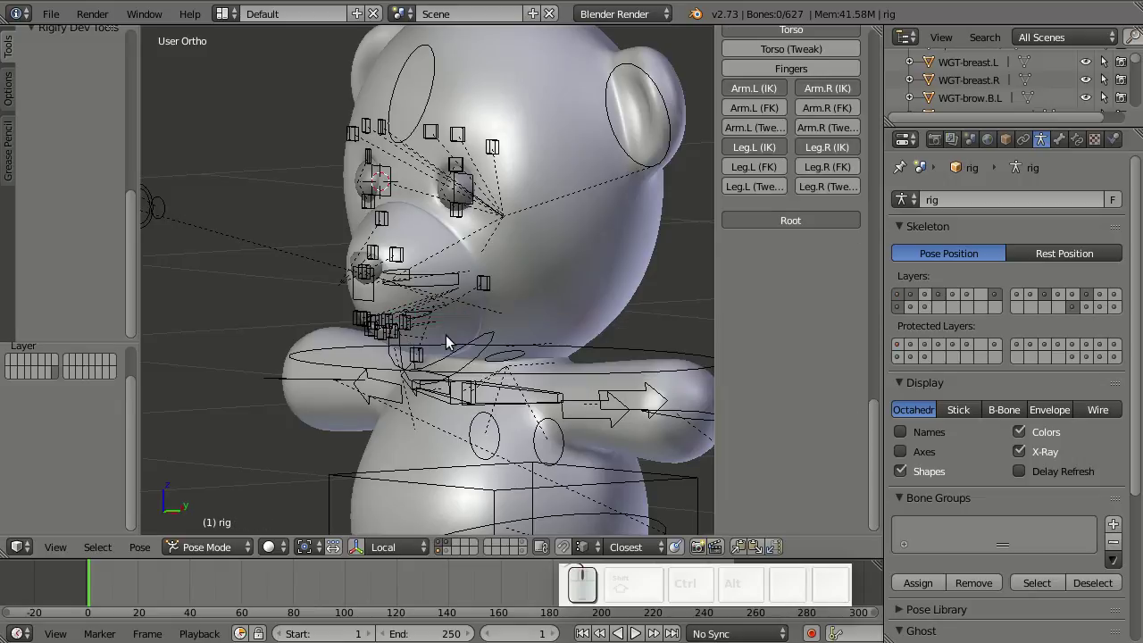
right_click(446, 285)
left_click_drag(482, 365, 398, 333)
right_click(393, 331)
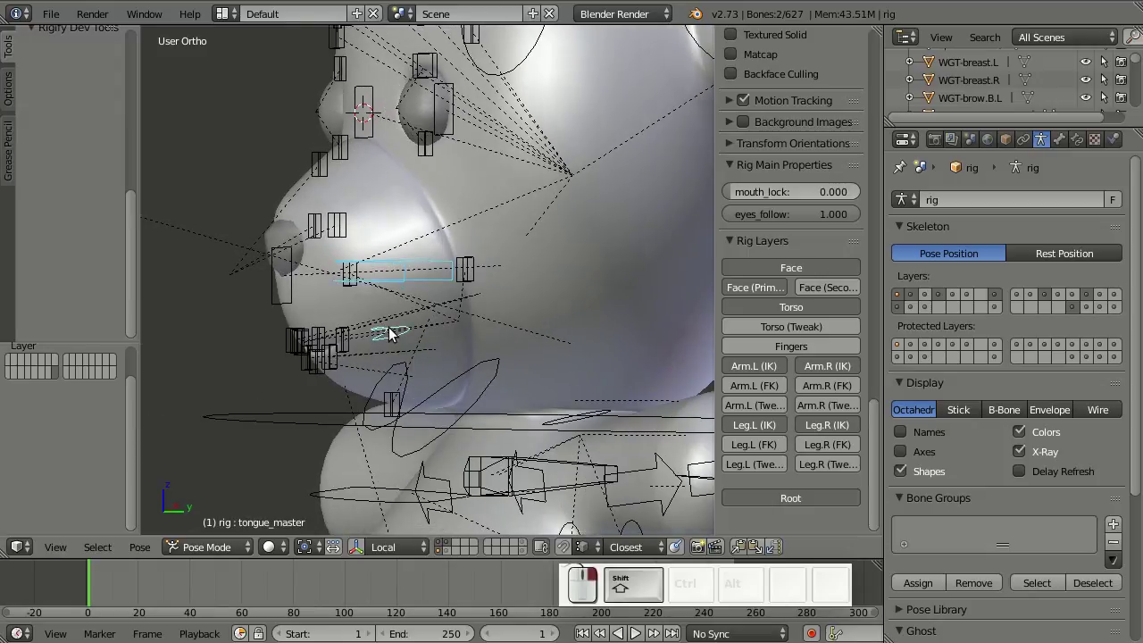
key("m")
left_click(591, 378)
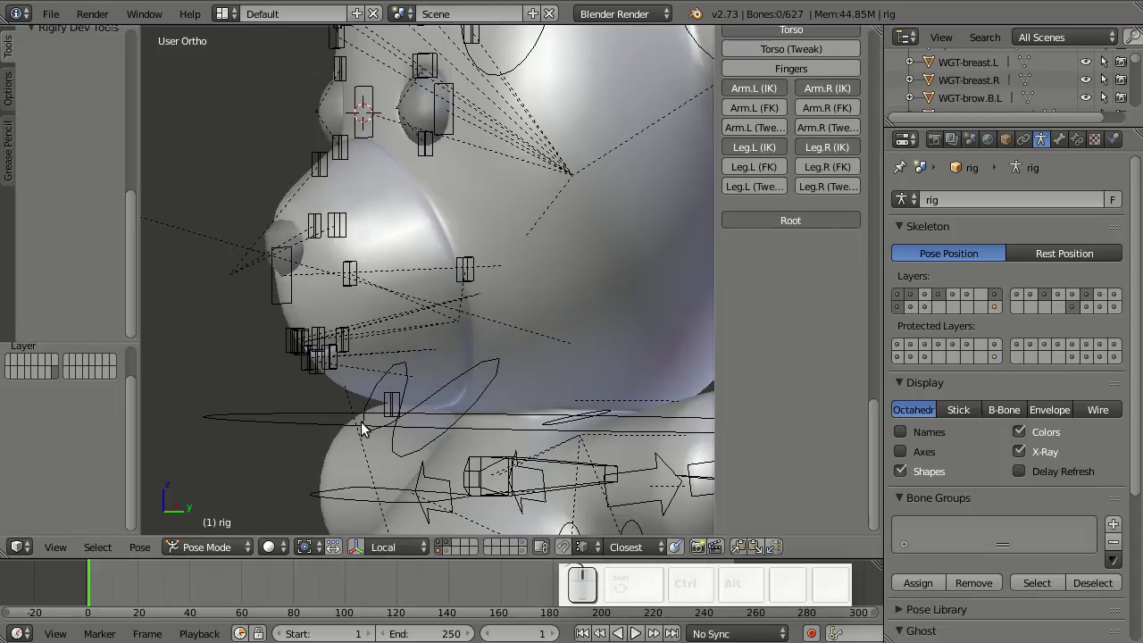
left_click_drag(373, 434, 542, 460)
scroll("down", 3)
- Select the root control, then switch to the widget layer showing the WGT-root box object
right_click(537, 469)
middle_click(520, 450)
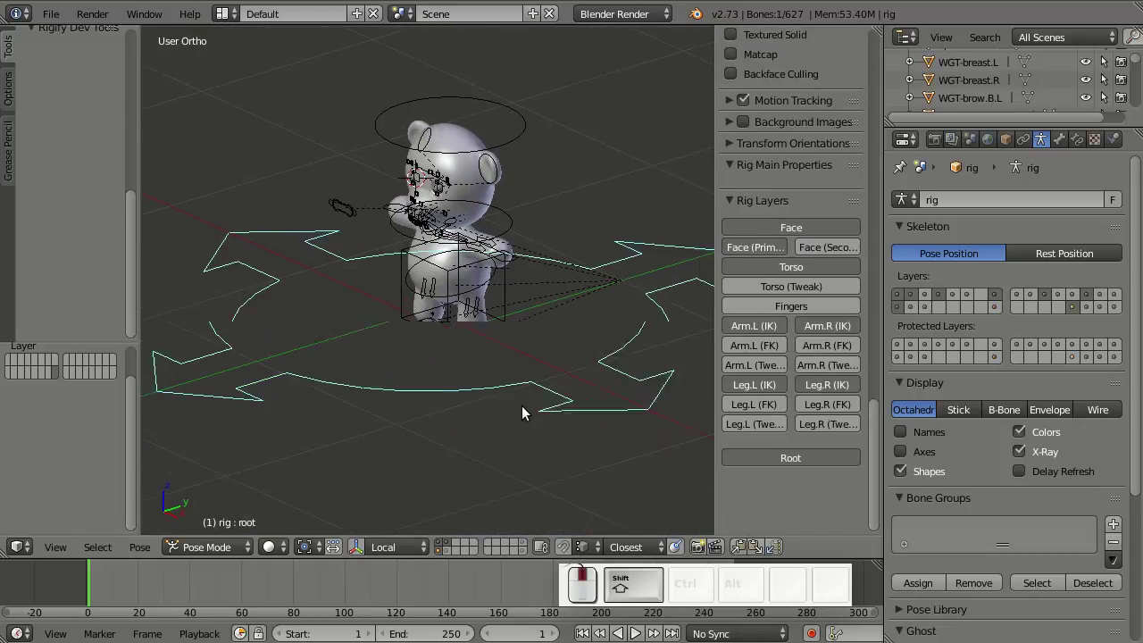
middle_click(449, 462)
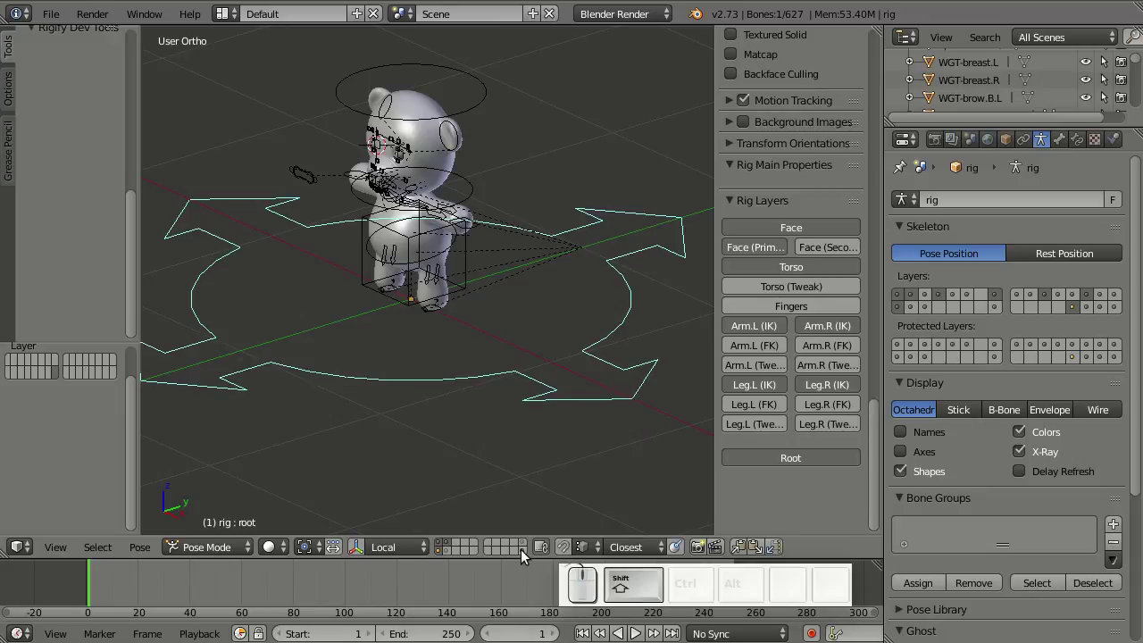
left_click(527, 554)
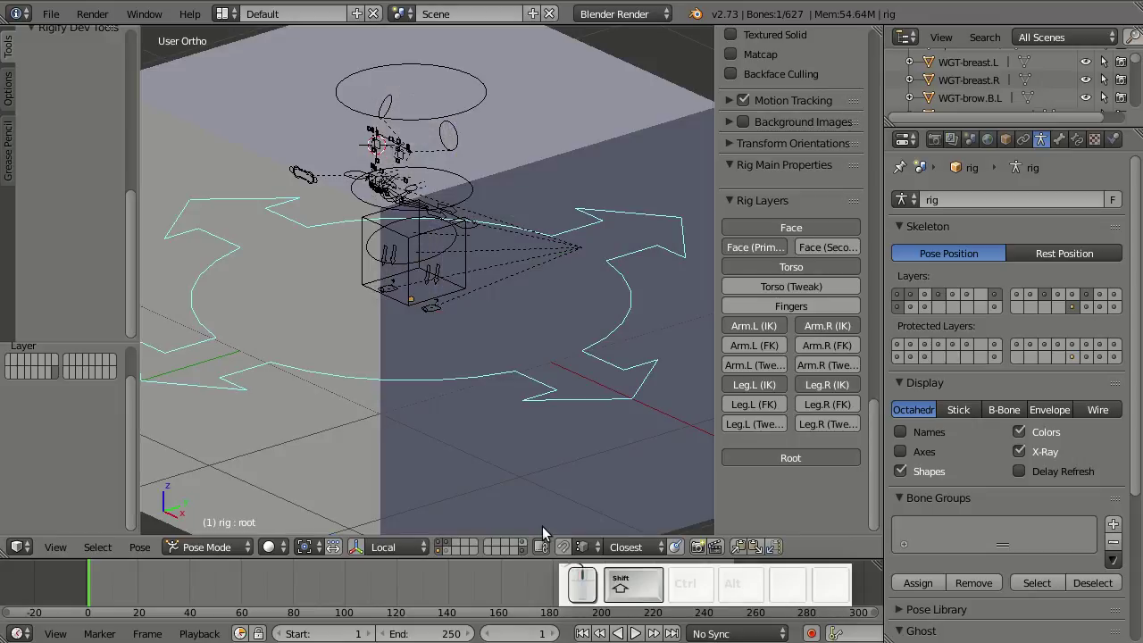
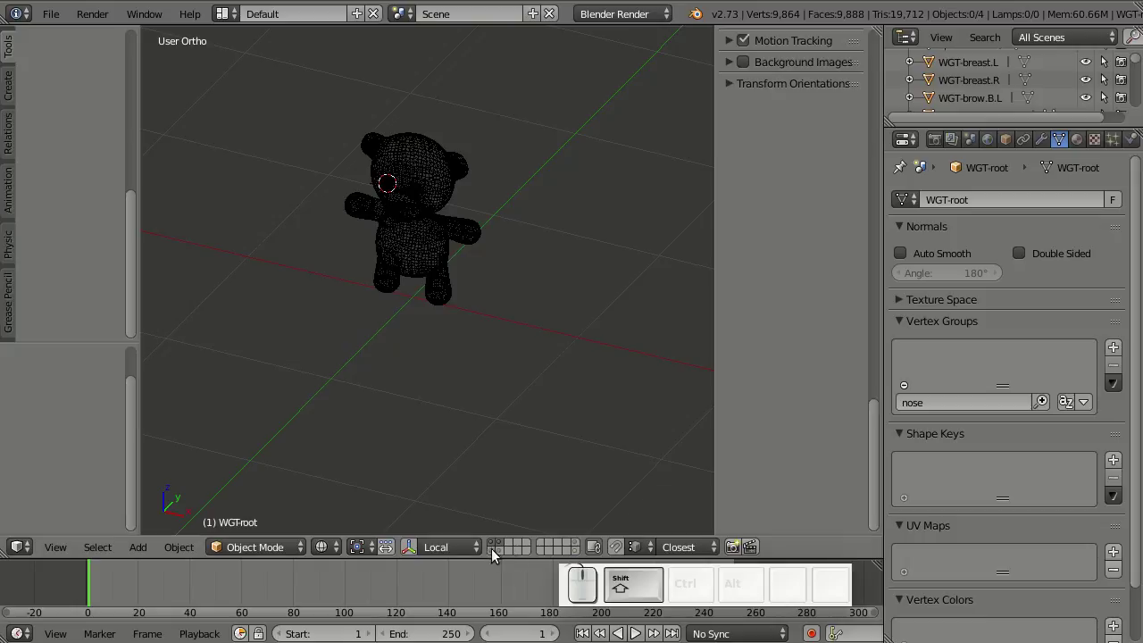
- Shrink the WGT-root widget shape and line up a side view of the bear
left_click(497, 551)
left_click_drag(526, 403, 506, 339)
left_click_drag(514, 353, 508, 340)
scroll("up", 3)
middle_click(515, 373)
left_click_drag(528, 394, 524, 558)
left_click_drag(520, 395, 489, 393)
key("z")
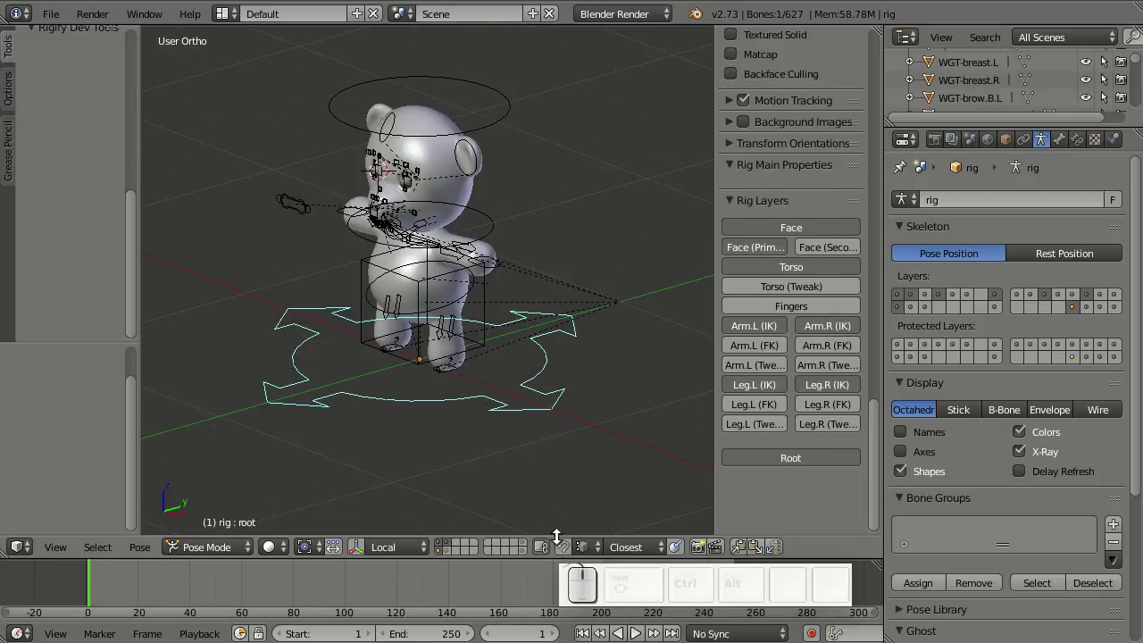
left_click_drag(530, 553, 526, 414)
key("KP_3")
scroll("up", 3)
middle_click(511, 327)
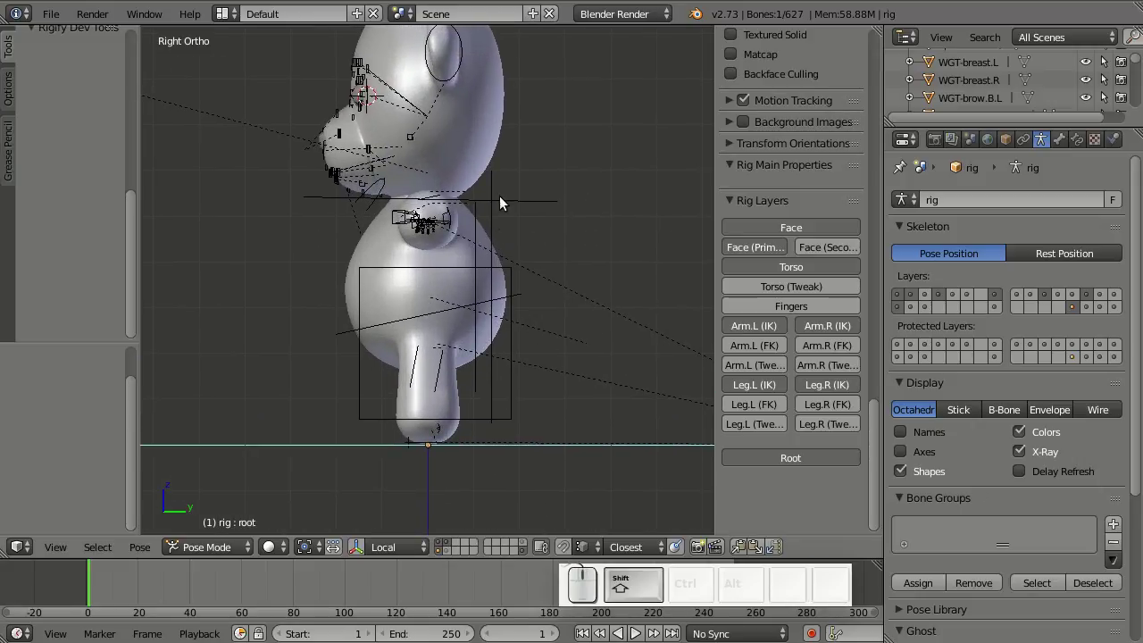
- Rotate the WGT-chest ring a quarter turn and move it to lie flat at chest height
right_click(499, 181)
left_click_drag(509, 254, 538, 345)
key("Tab")
key("g")
key("y")
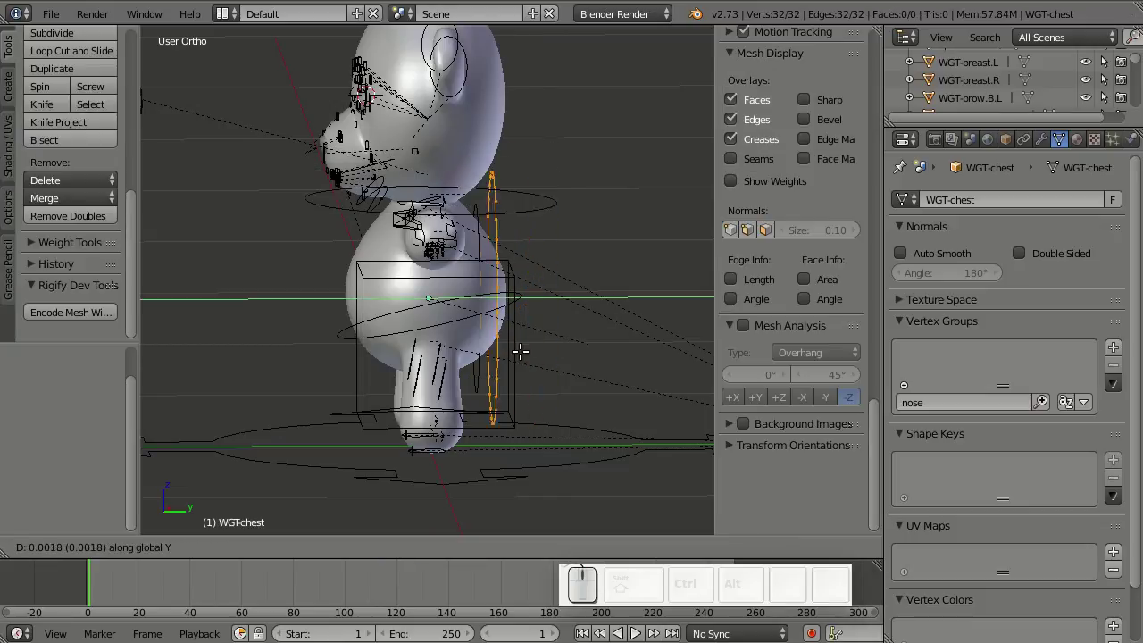
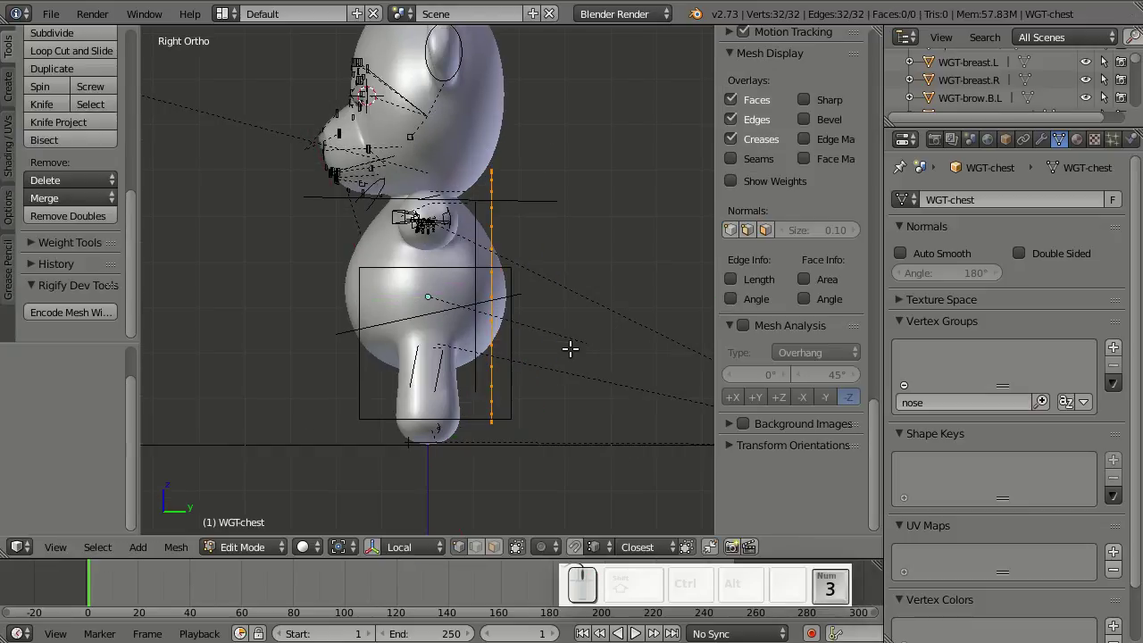
key("Tab")
key("r")
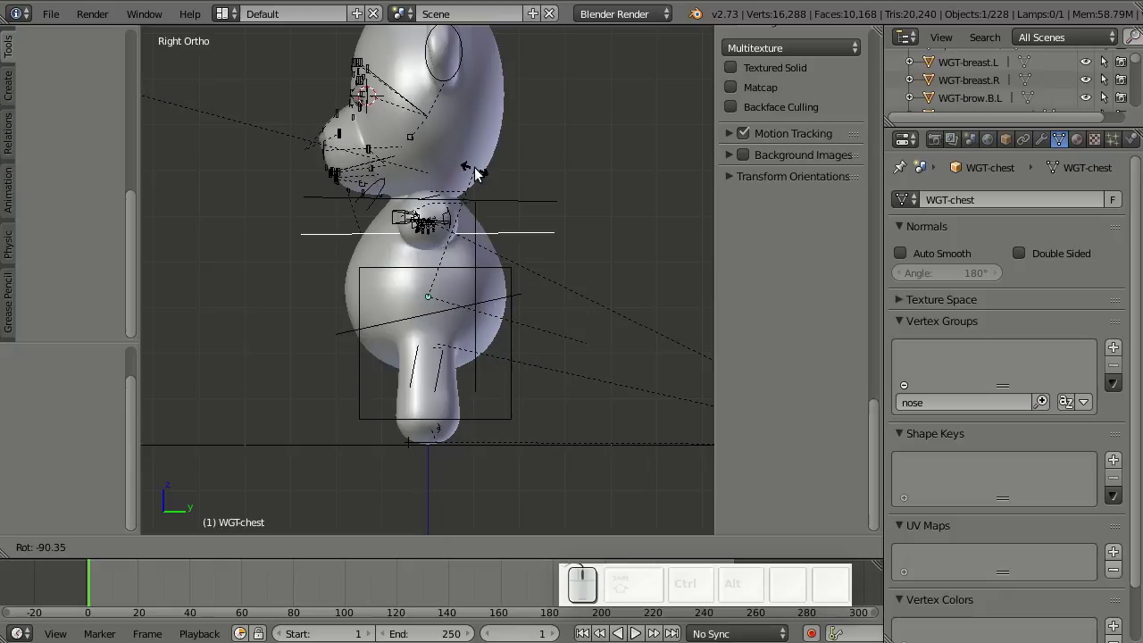
left_click(485, 175)
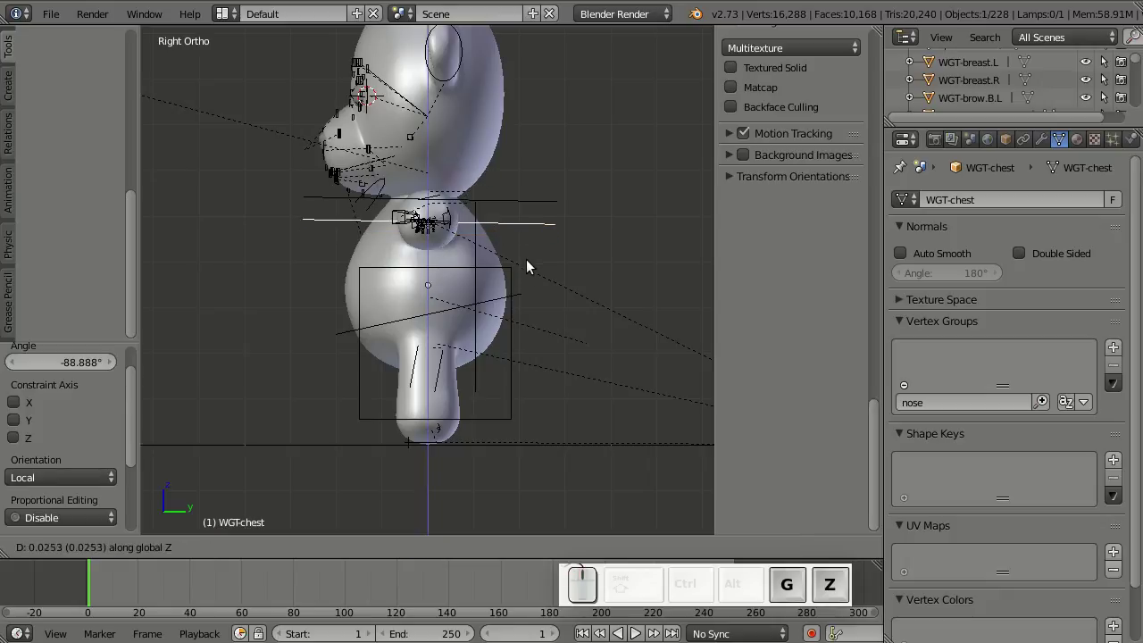
left_click(539, 252)
key("Tab")
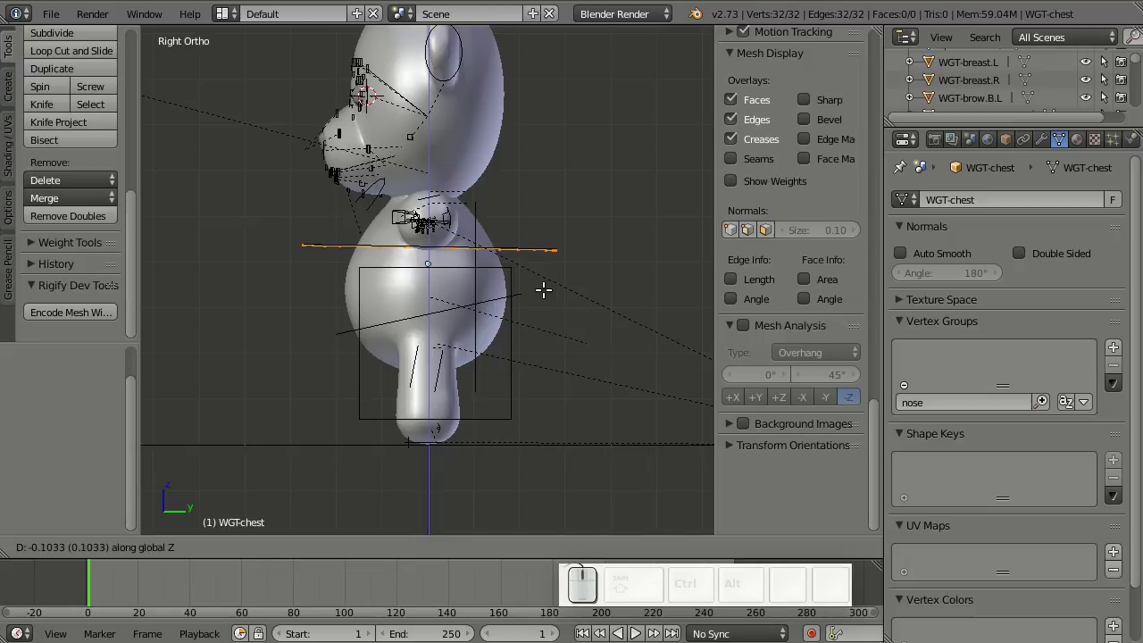
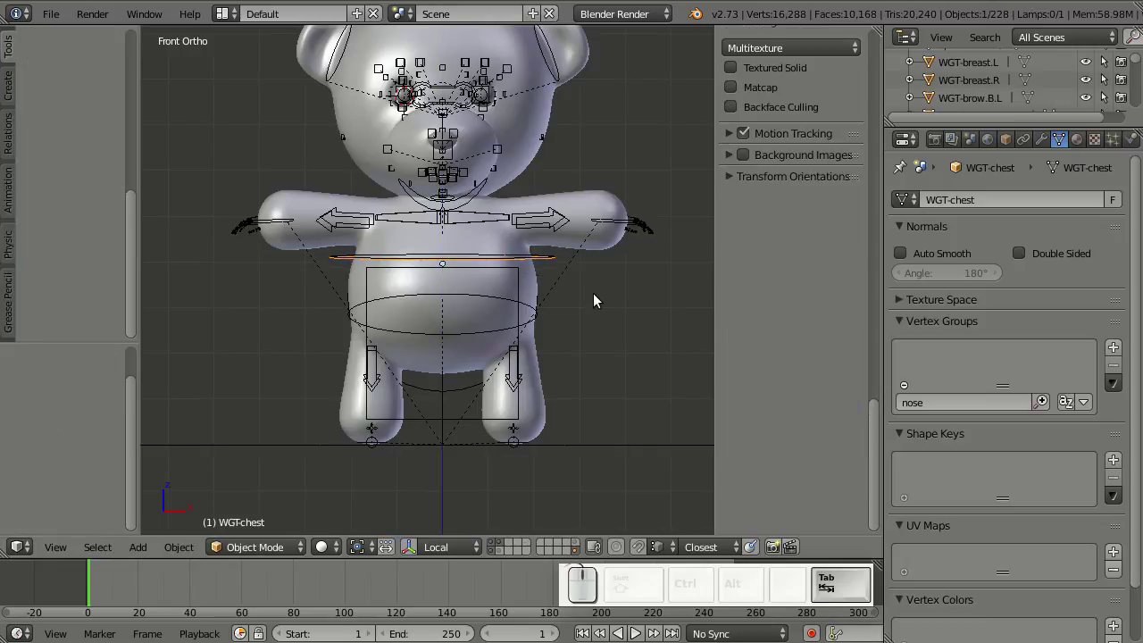
- Select the WGT-hips ring in side view to give it the same flat orientation
middle_click(559, 350)
key("KP_3")
right_click(478, 210)
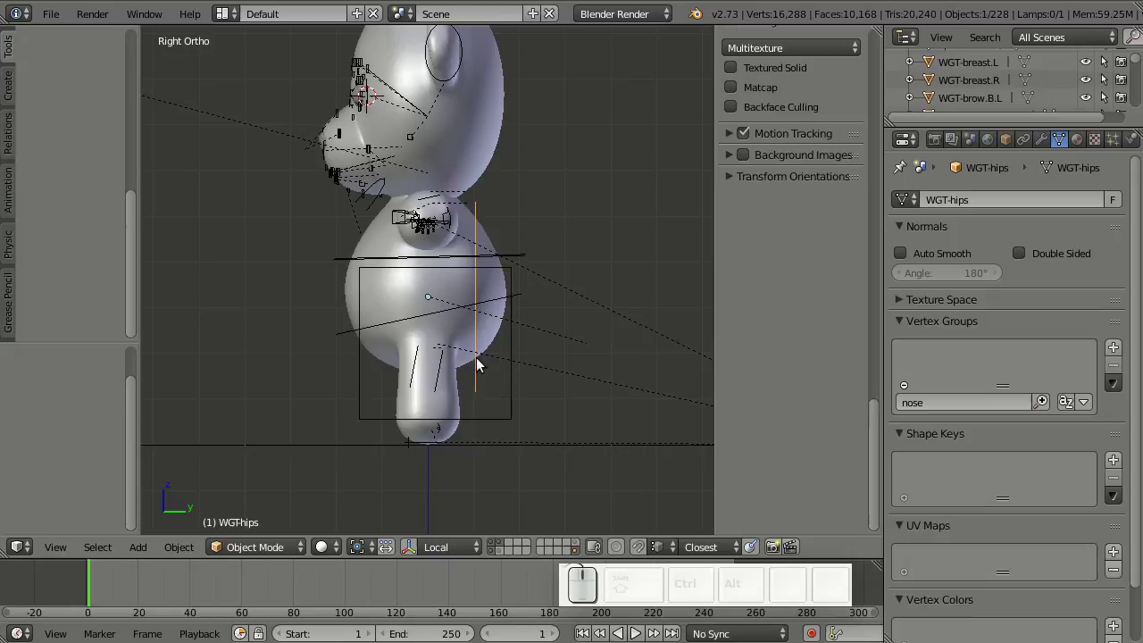
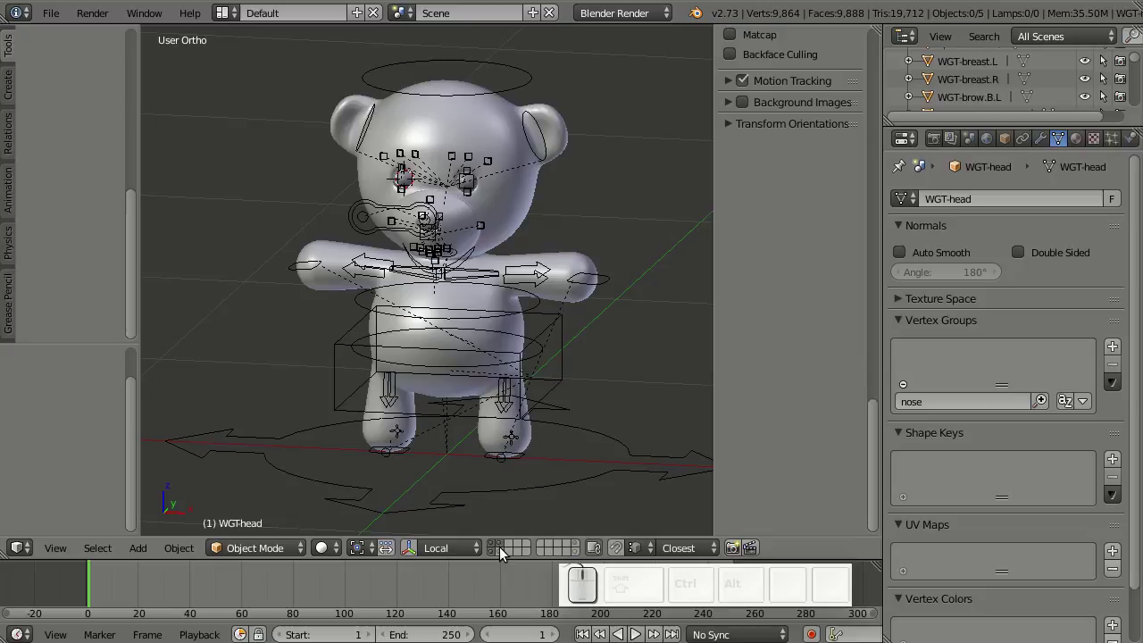
left_click(505, 547)
- Duplicate eyeball Sphere.002 in place and move the copy onto another layer
right_click(468, 187)
scroll("up", 3)
left_click_drag(599, 125, 576, 340)
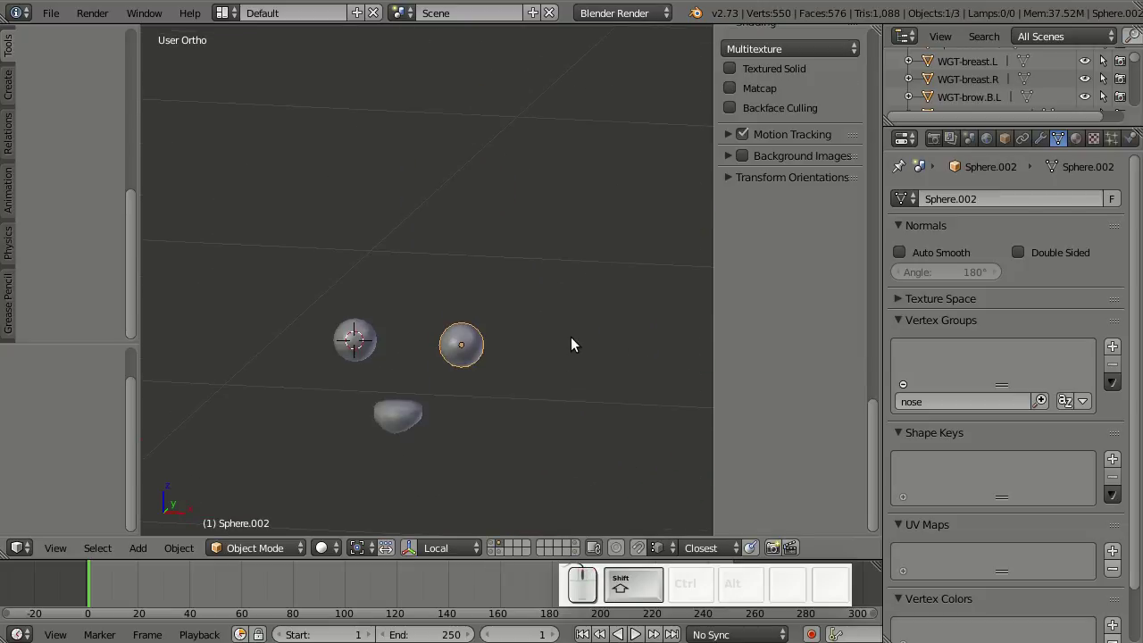
key("shift+d")
right_click(537, 349)
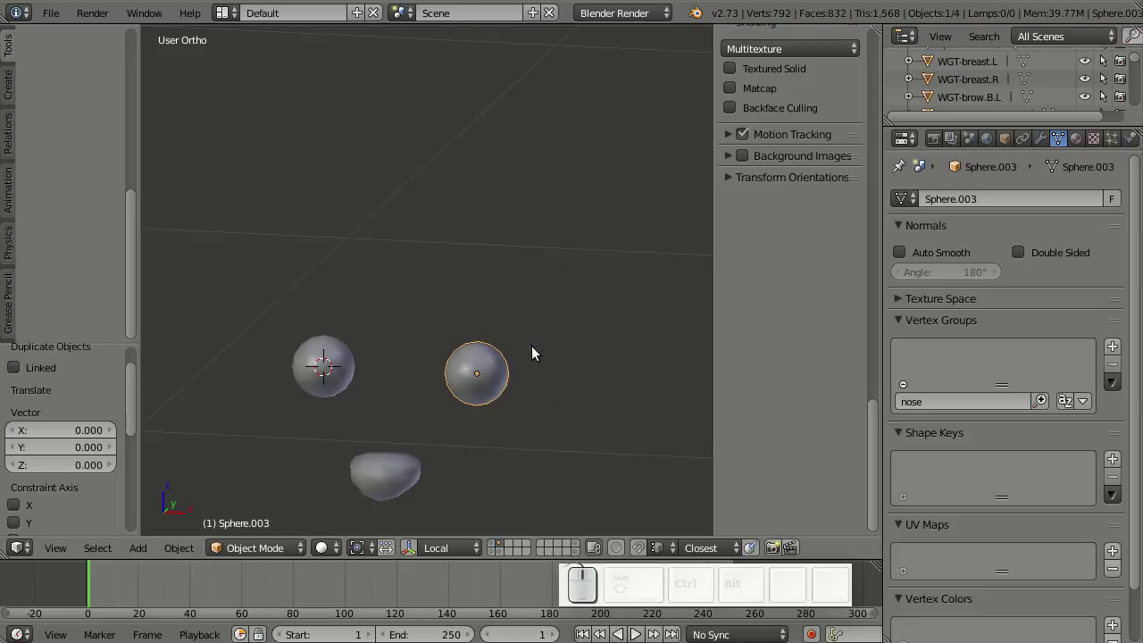
key("m")
left_click(704, 382)
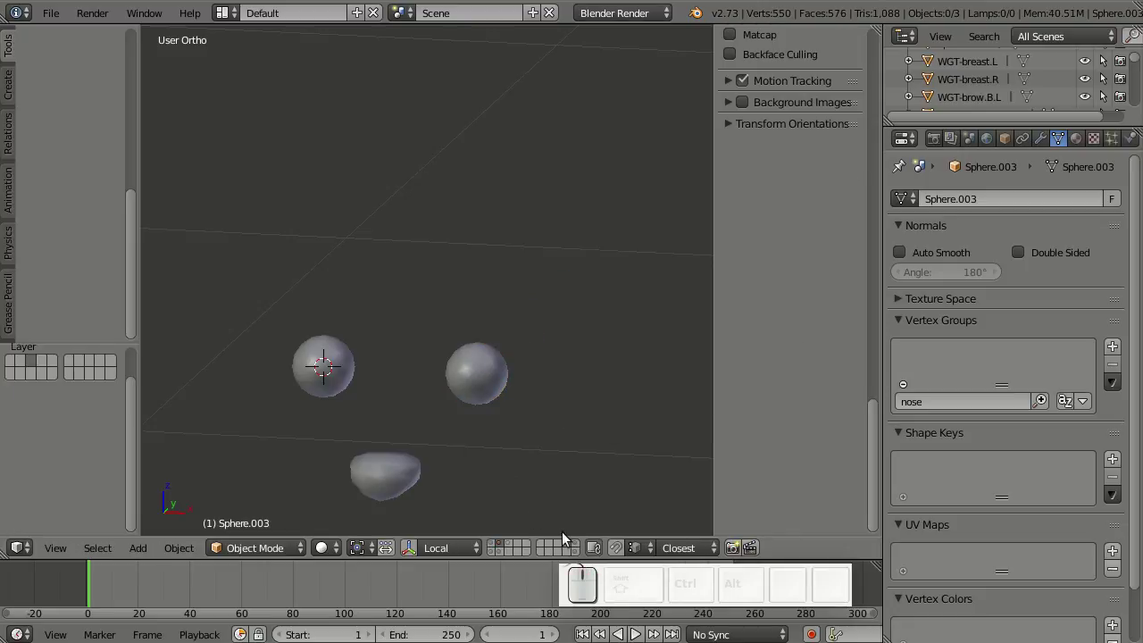
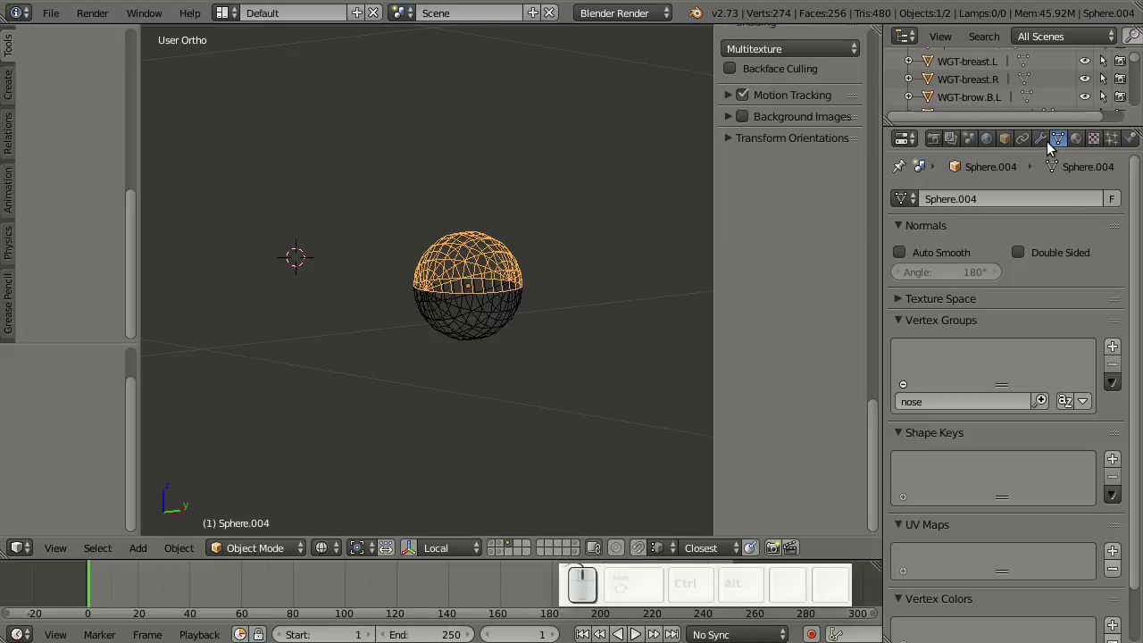
- Add a Solidify modifier to the lid with thickness -0.002
left_click(1046, 145)
left_click(1035, 196)
left_click(834, 473)
left_click(1083, 387)
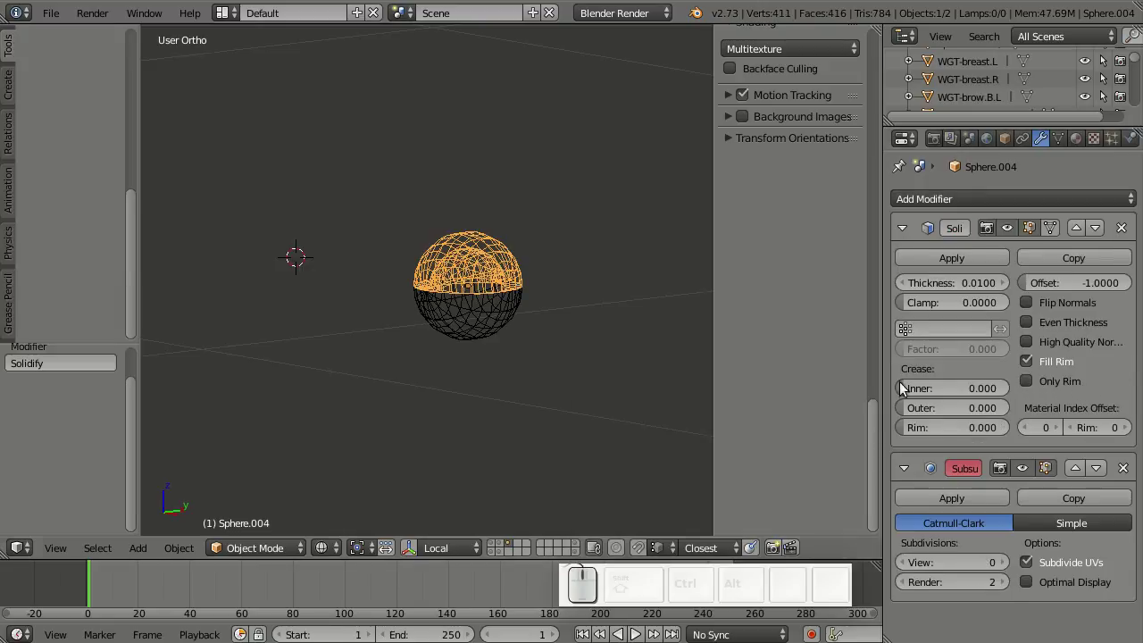
scroll("up", 3)
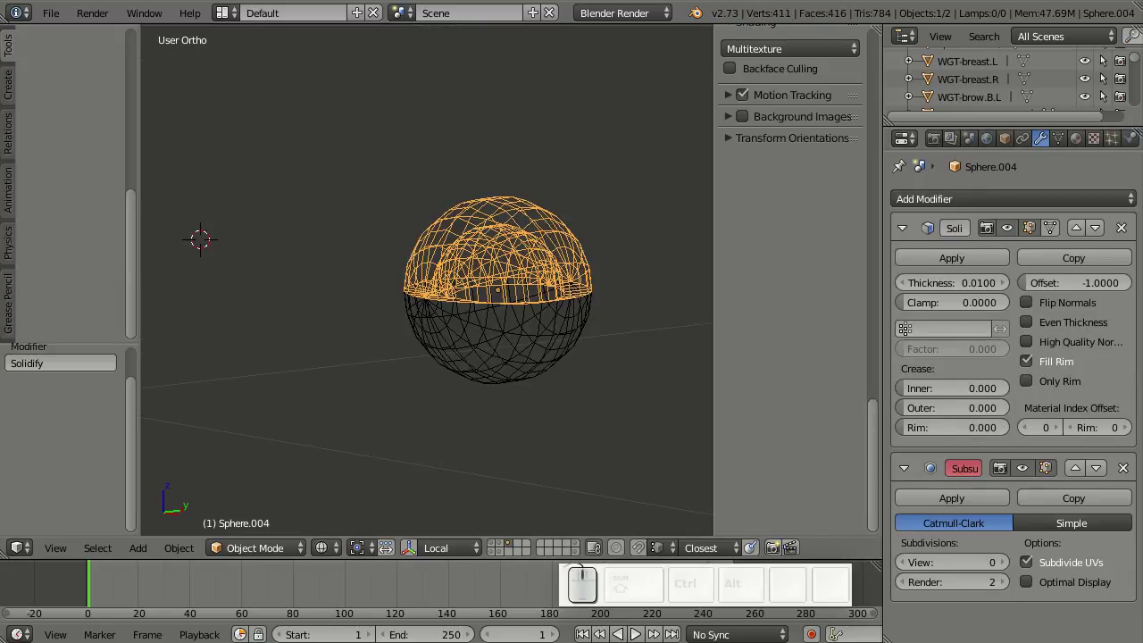
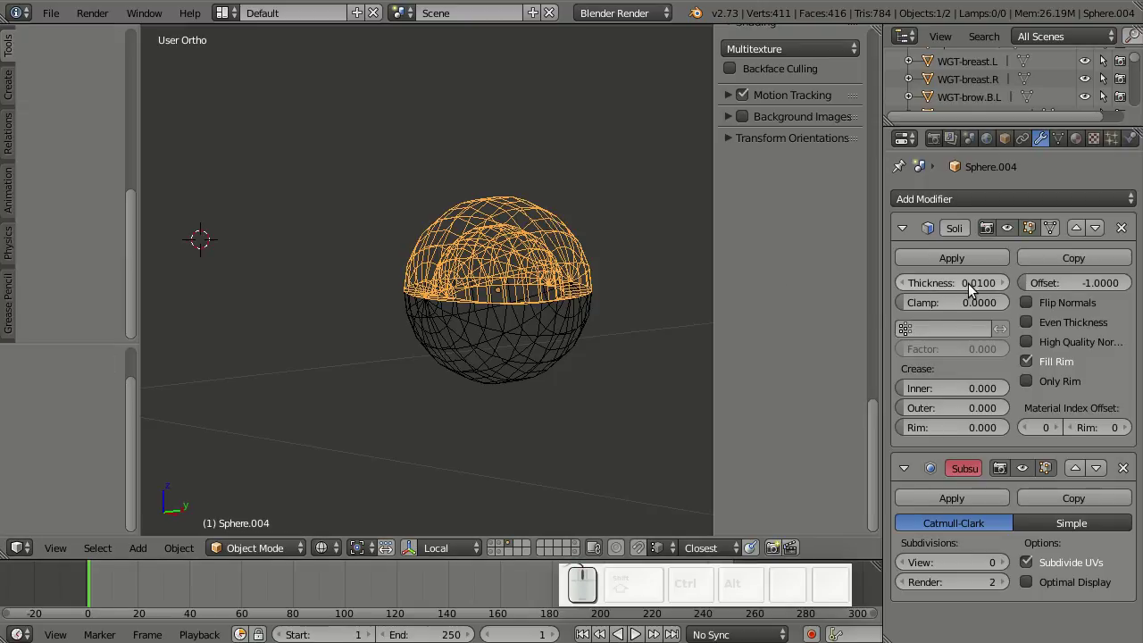
left_click(967, 293)
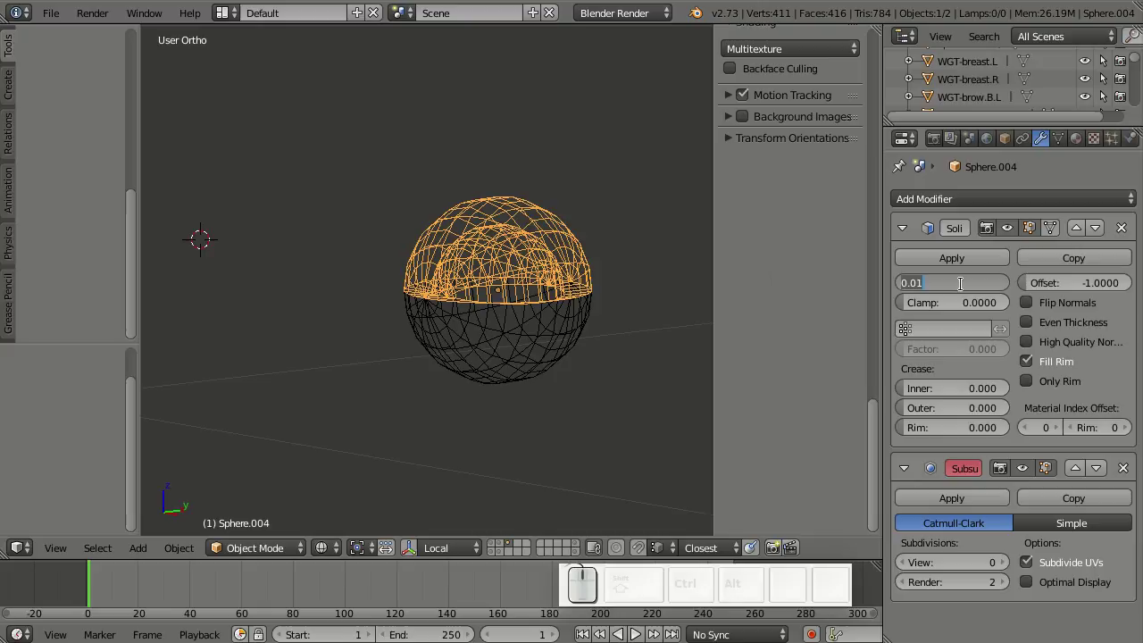
key("KP_0")
key("KP_Decimal")
key("KP_0")
key("KP_2")
key("Return")
left_click(966, 287)
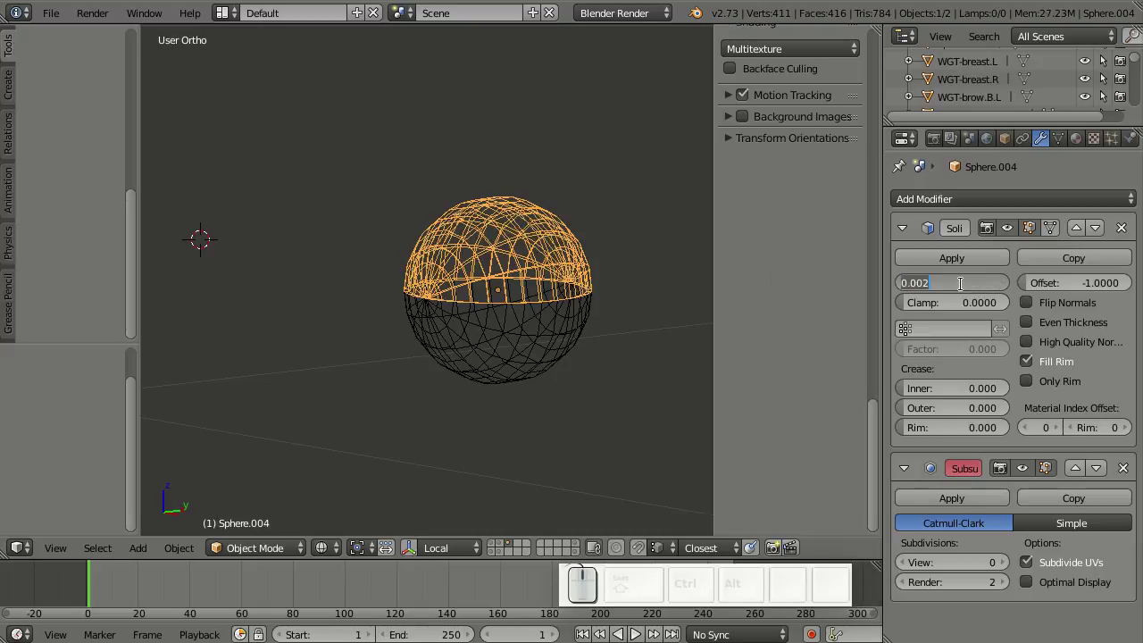
key("Home")
key("KP_Subtract")
key("Return")
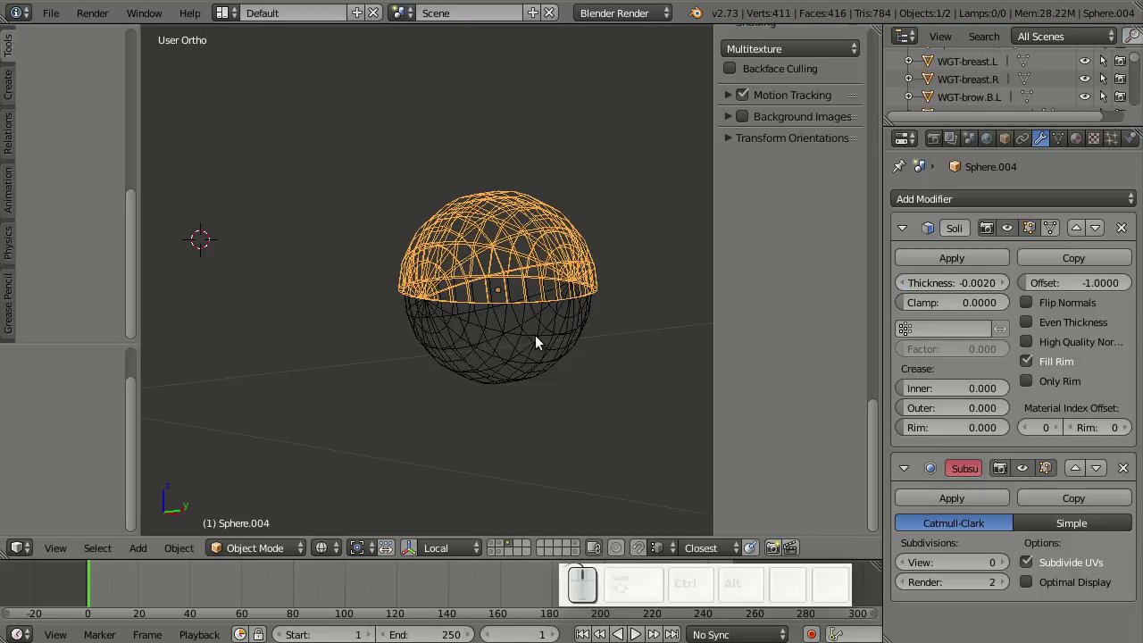
key("r")
- Add a Subdivision Surface modifier and raise the Solidify outer crease to 1
right_click(556, 382)
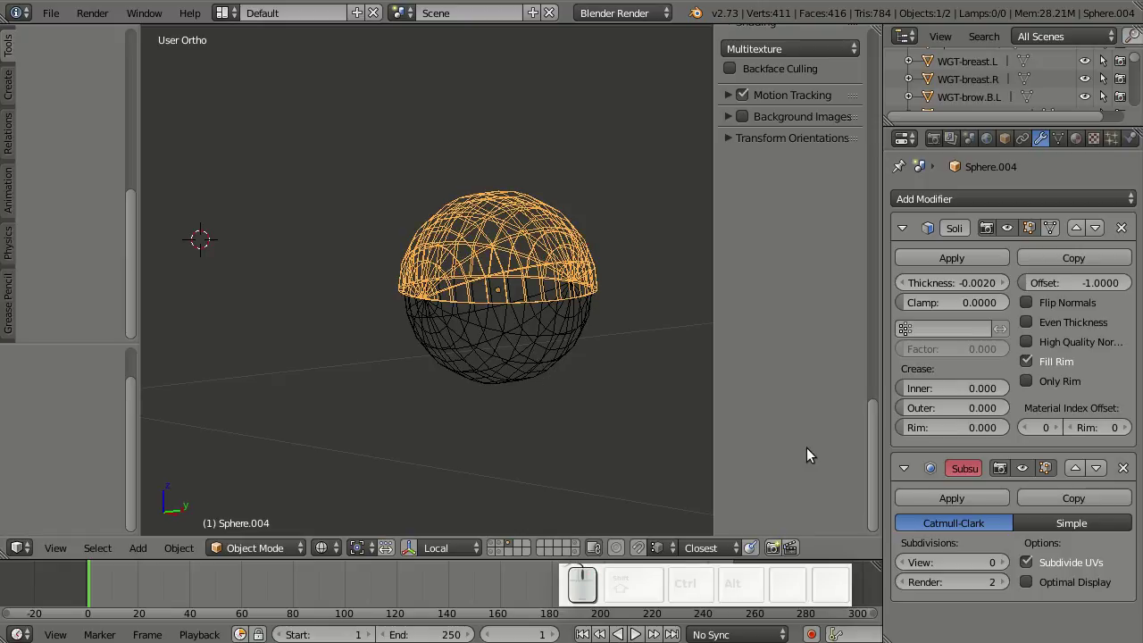
left_click(1007, 565)
key("z")
scroll("up", 3)
left_click_drag(546, 356, 703, 372)
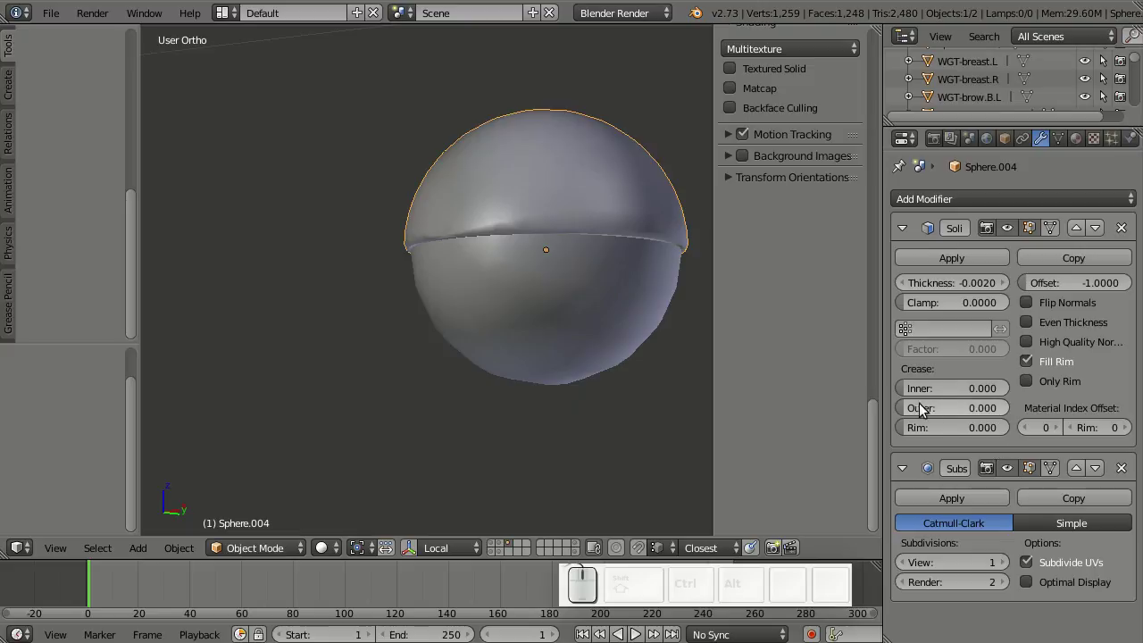
left_click_drag(914, 410, 956, 405)
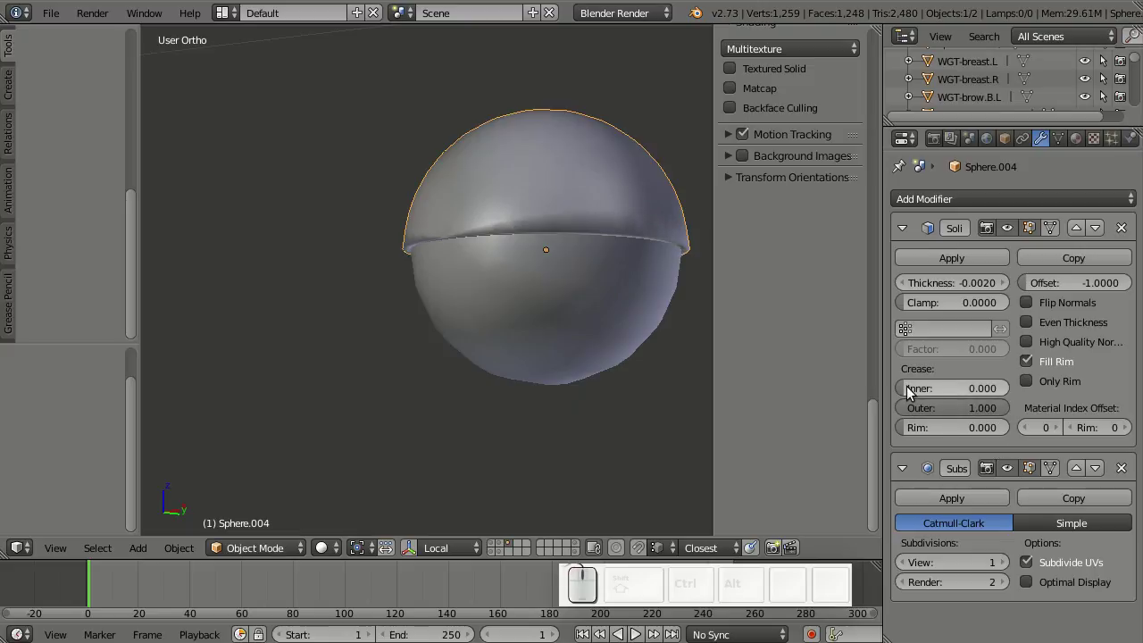
scroll("down", 3)
left_click_drag(522, 380, 500, 402)
- Rotate the lid shell exactly 90 degrees around the Z axis
key("r")
key("z")
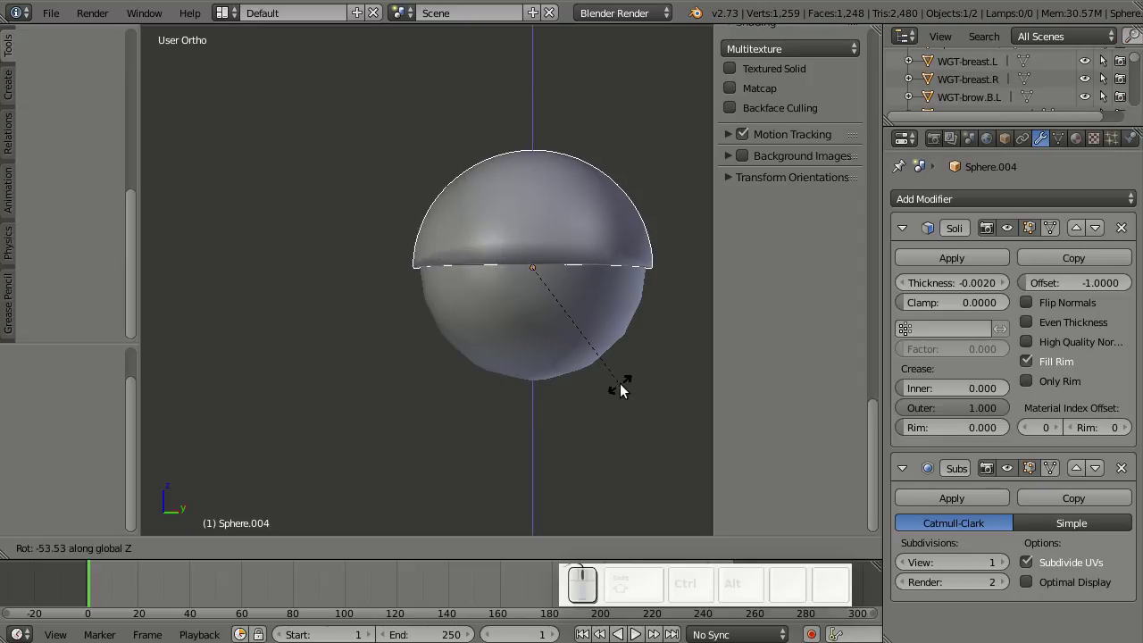
right_click(543, 429)
left_click_drag(537, 405, 549, 436)
key("z")
key("r")
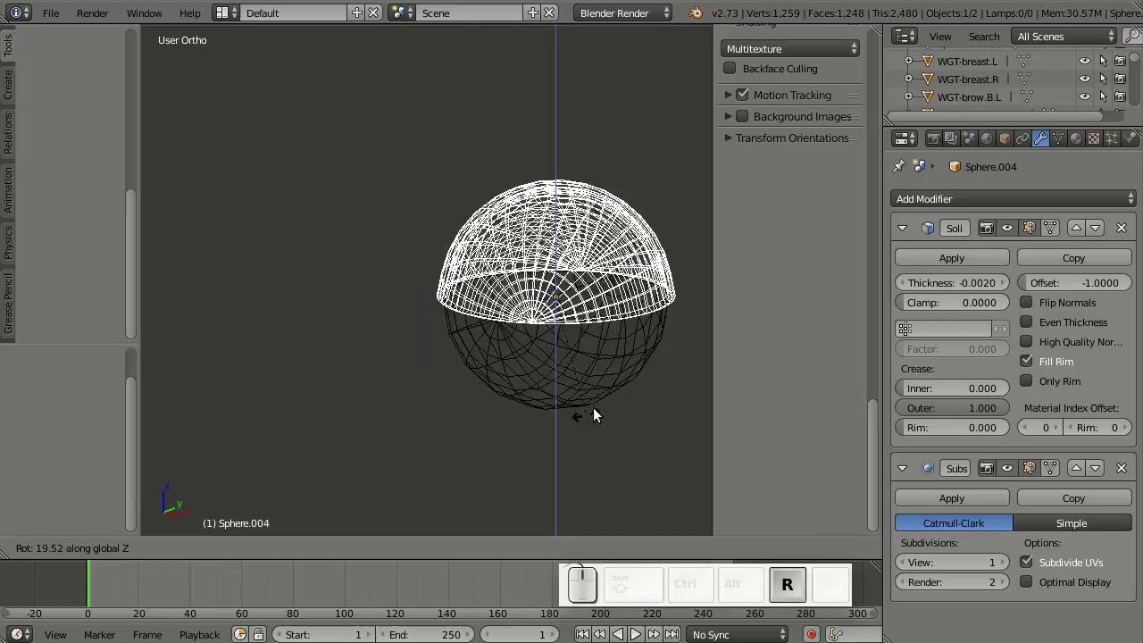
key("KP_9")
key("KP_0")
key("Return")
scroll("down", 3)
middle_click(595, 378)
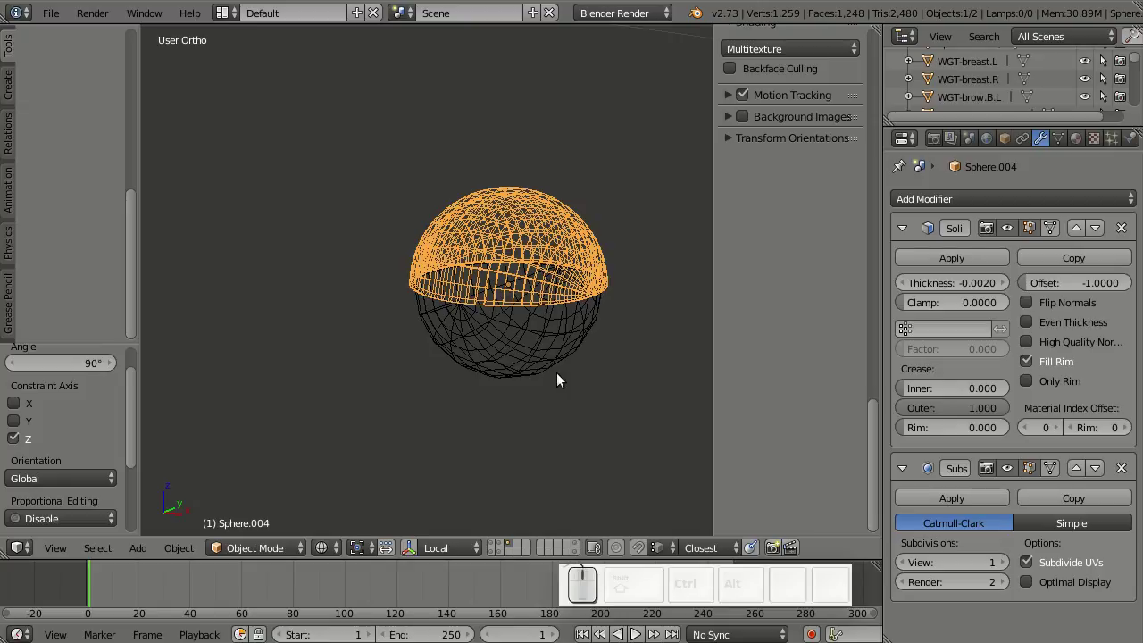
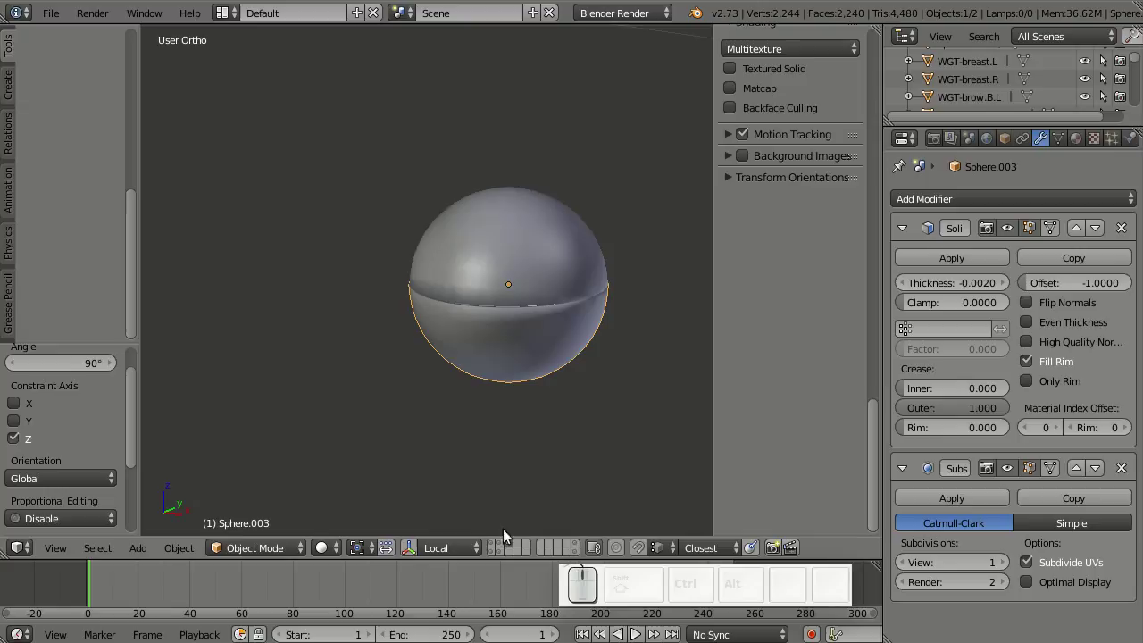
- Rotate the eyelid shell on the X axis to sit over the eyeball
left_click(504, 547)
right_click(582, 235)
key("r")
key("z")
right_click(654, 403)
key("r")
key("x")
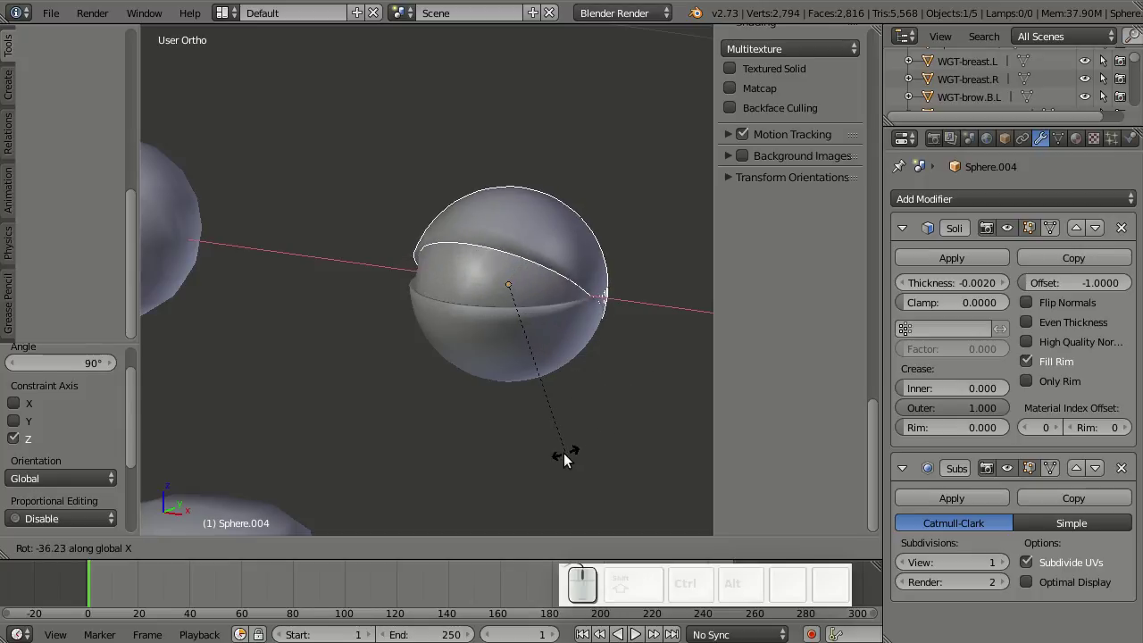
right_click(529, 456)
left_click_drag(553, 434, 627, 376)
scroll("down", 3)
key("shift+s")
left_click(587, 456)
left_click_drag(577, 426, 563, 305)
scroll("down", 3)
left_click_drag(501, 331, 473, 212)
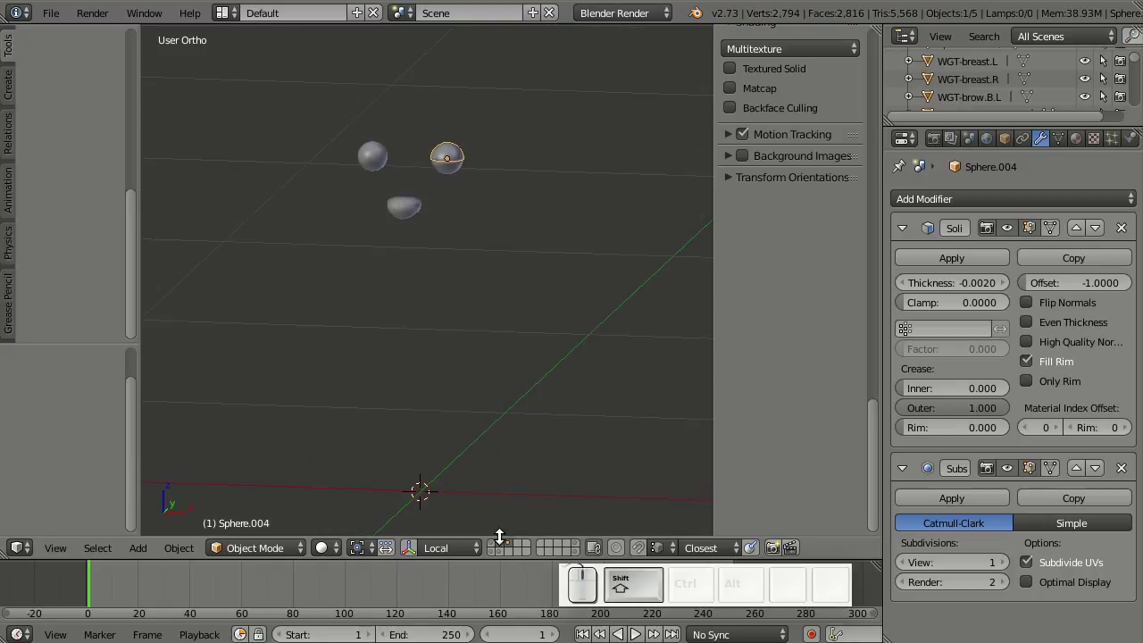
- Duplicate the lid, mirror it across X onto the other eye and apply its scale
left_click(502, 548)
left_click_drag(462, 179, 522, 229)
key("shift+d")
right_click(503, 245)
left_click_drag(502, 246, 556, 263)
left_click(367, 553)
left_click(385, 513)
key("ctrl+m")
key("x")
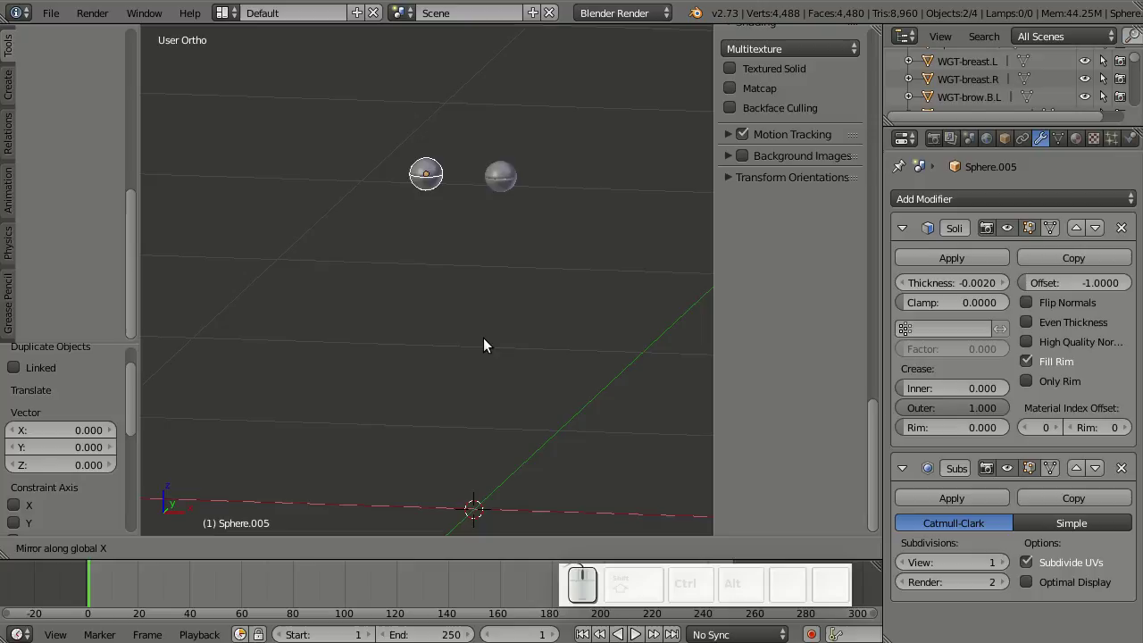
key("Return")
scroll("up", 3)
left_click_drag(476, 249, 512, 323)
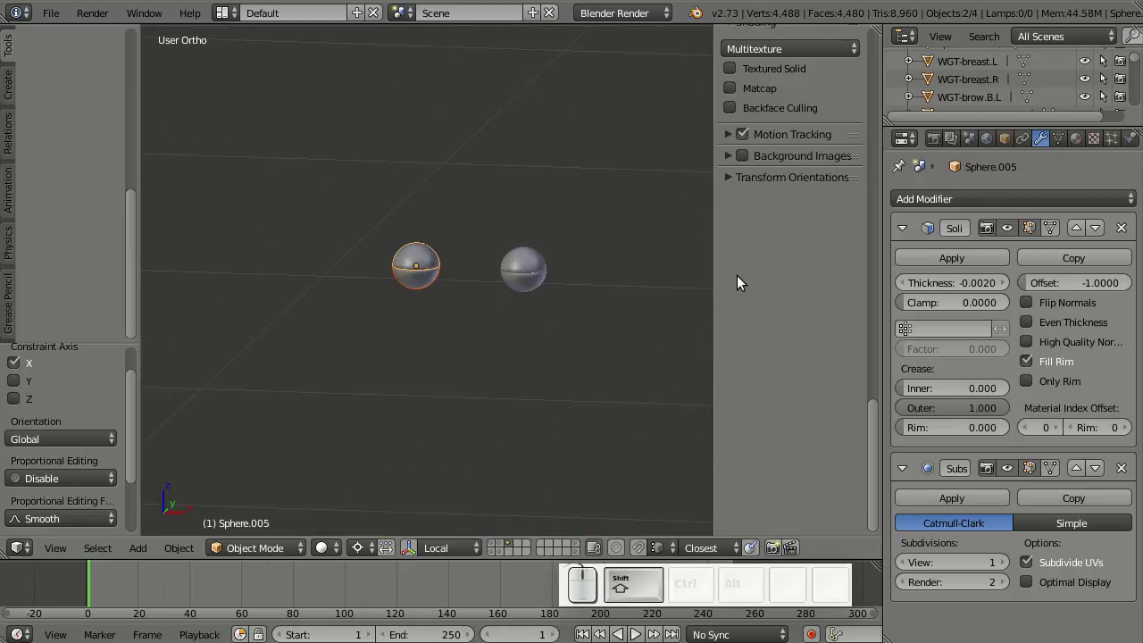
key("ctrl+a")
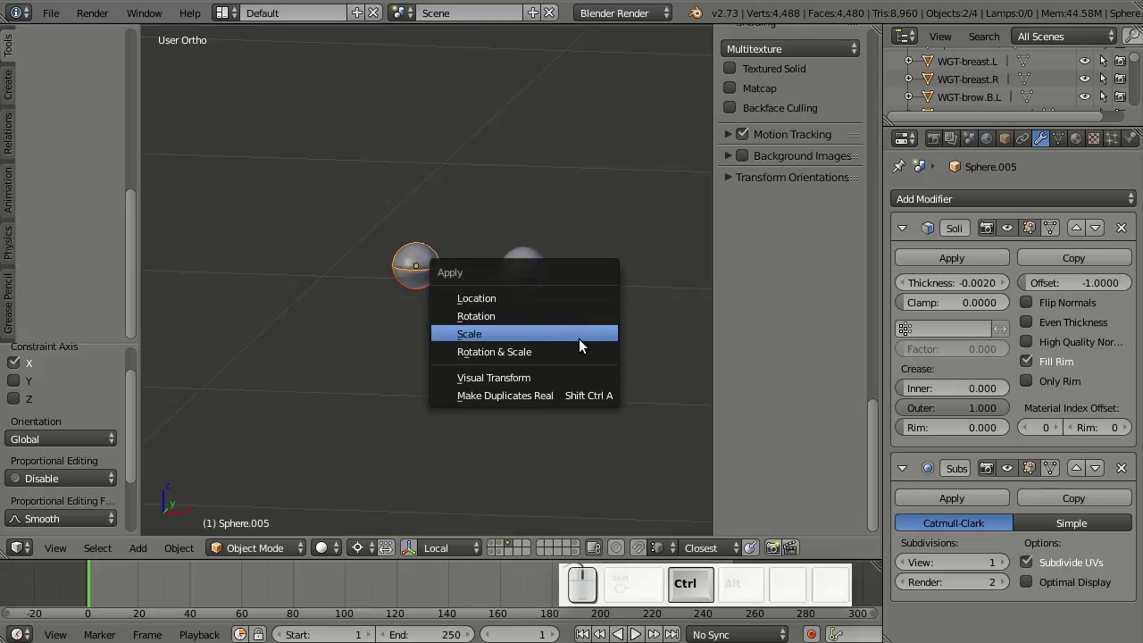
left_click(586, 351)
- Apply rotation and scale, then edit a lid copy into a lower-lid bowl with recalculated normals
right_click(542, 295)
right_click(532, 252)
key("ctrl+shift+a")
left_click(643, 329)
right_click(434, 281)
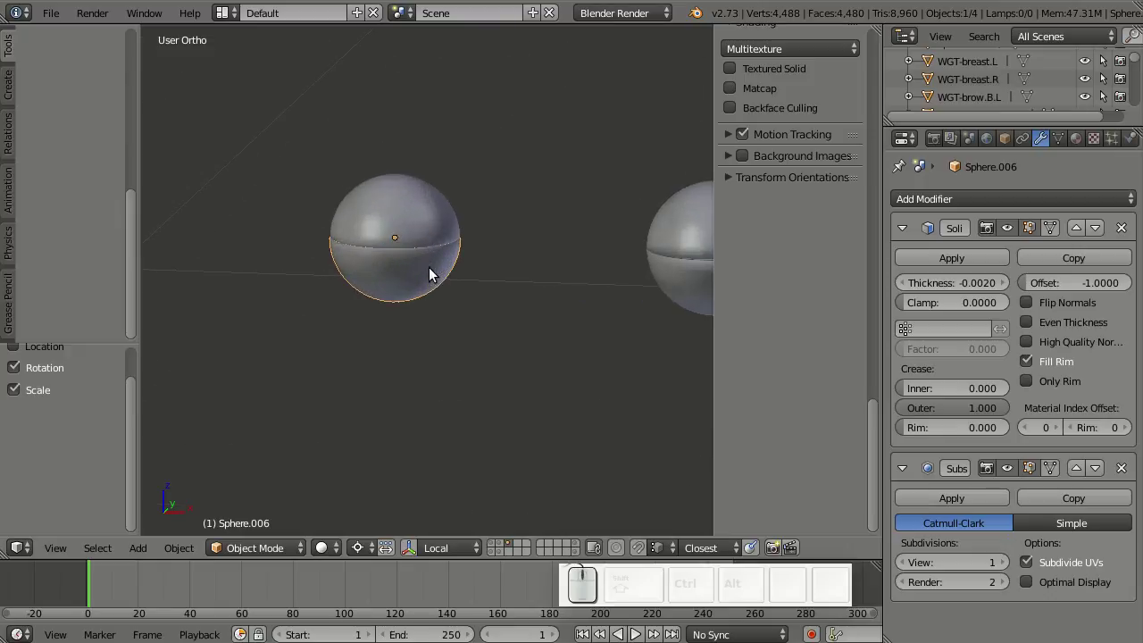
key("Tab")
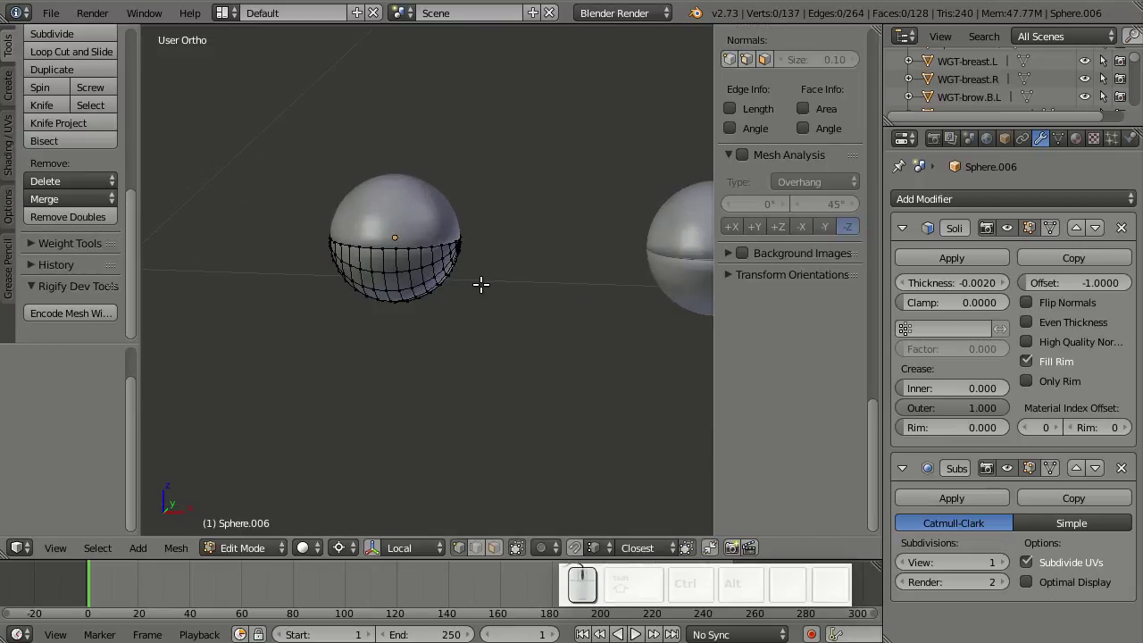
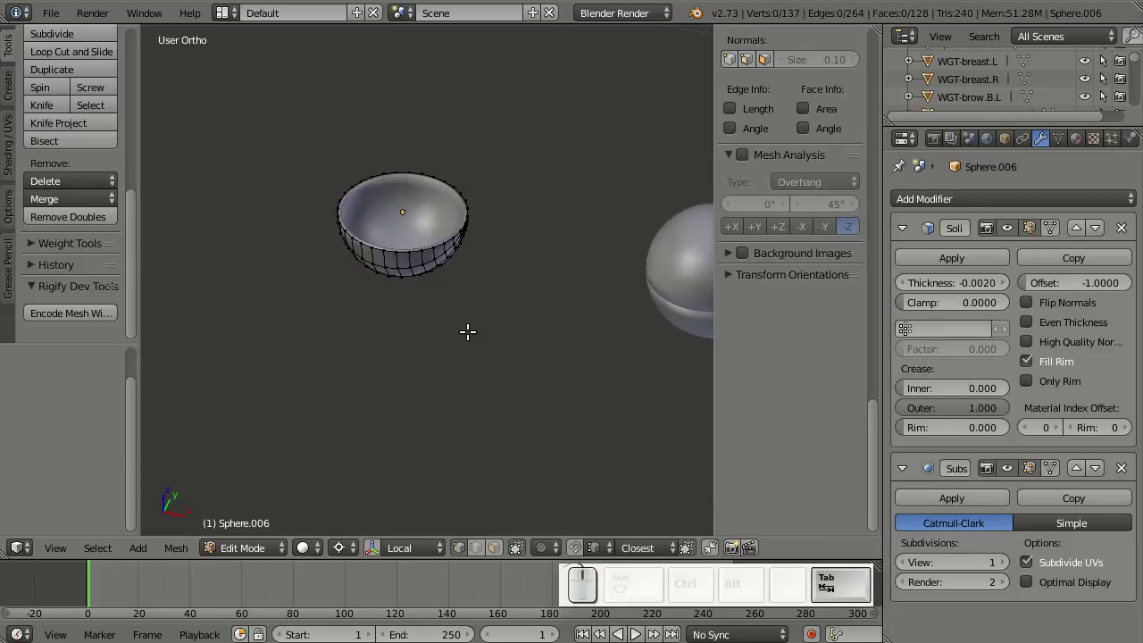
key("Tab")
key("a")
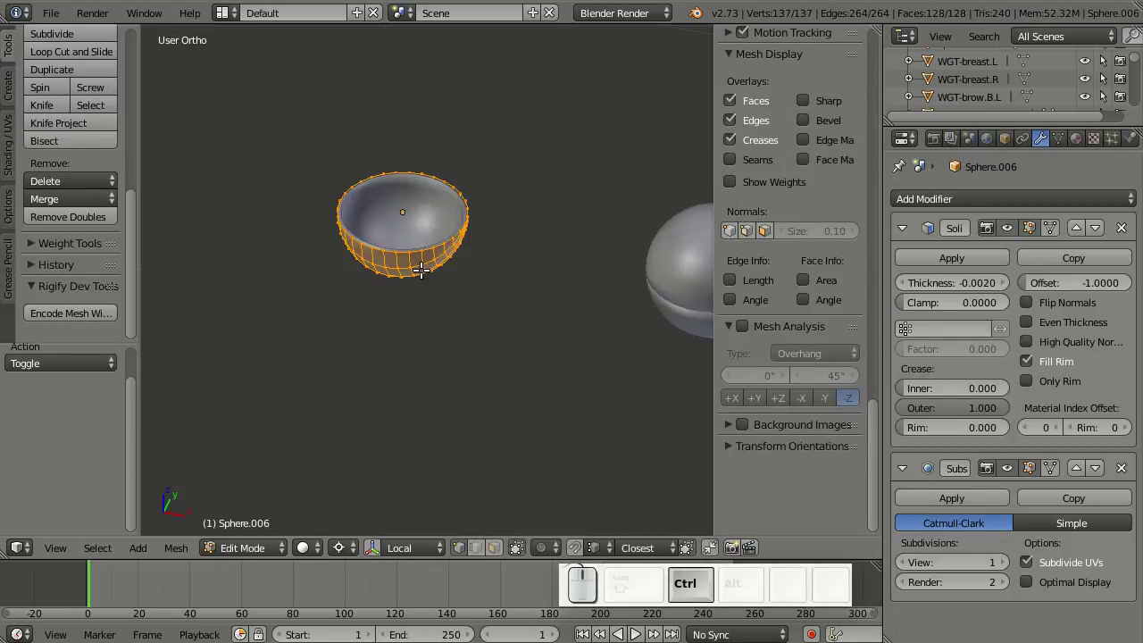
key("ctrl+n")
key("ctrl+Tab")
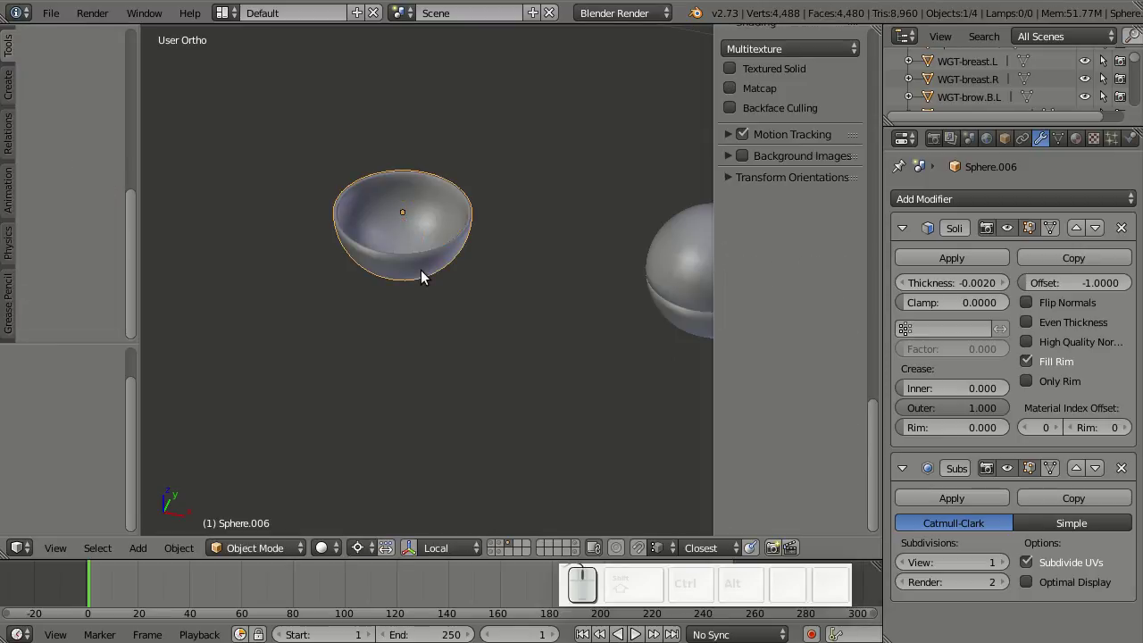
key("alt+h")
- Recalculate the other lid's normals and return the rig to Pose Mode
right_click(419, 185)
key("Tab")
key("a")
key("ctrl+n")
key("ctrl+Tab")
scroll("down", 3)
middle_click(554, 256)
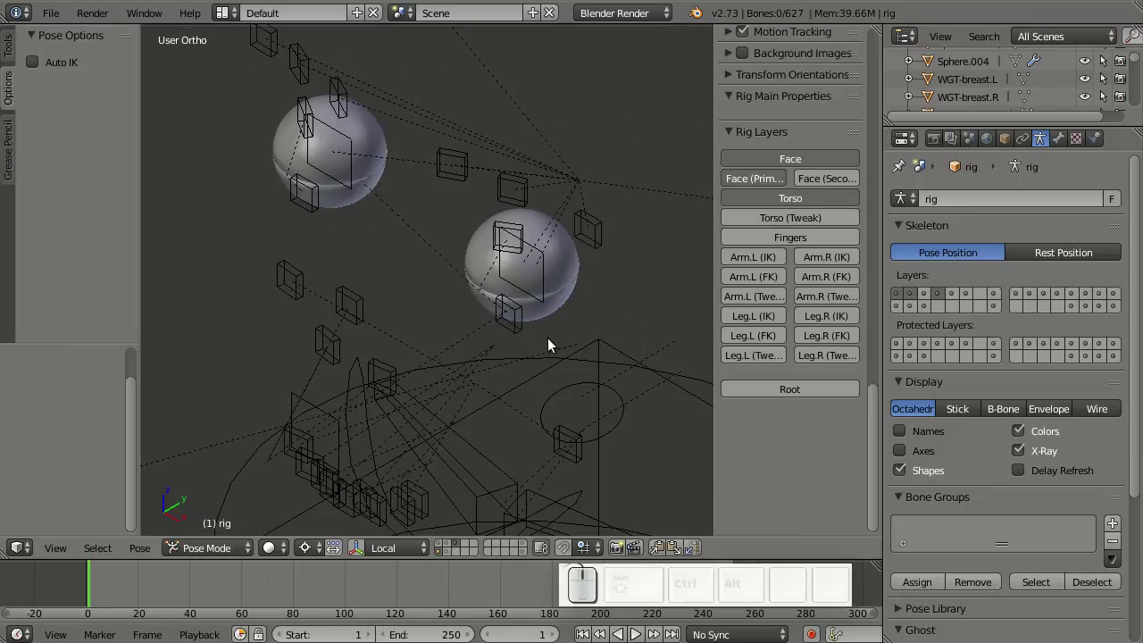
- Show the rig's face bone layer and frame the eyes from the front
middle_click(562, 289)
left_click_drag(517, 336, 867, 314)
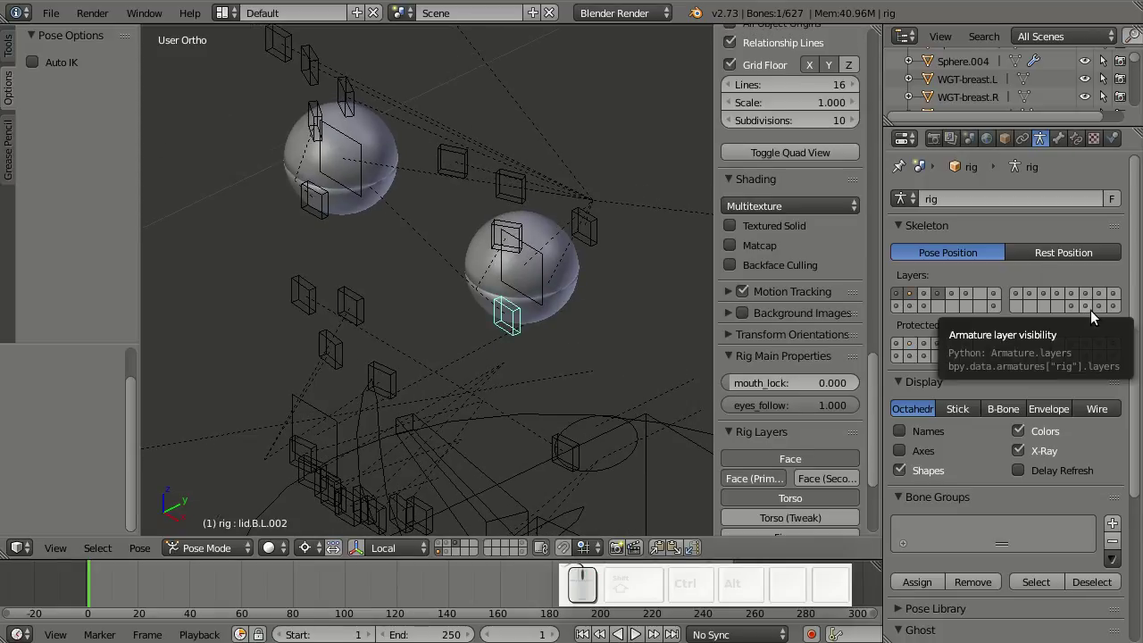
left_click(1102, 313)
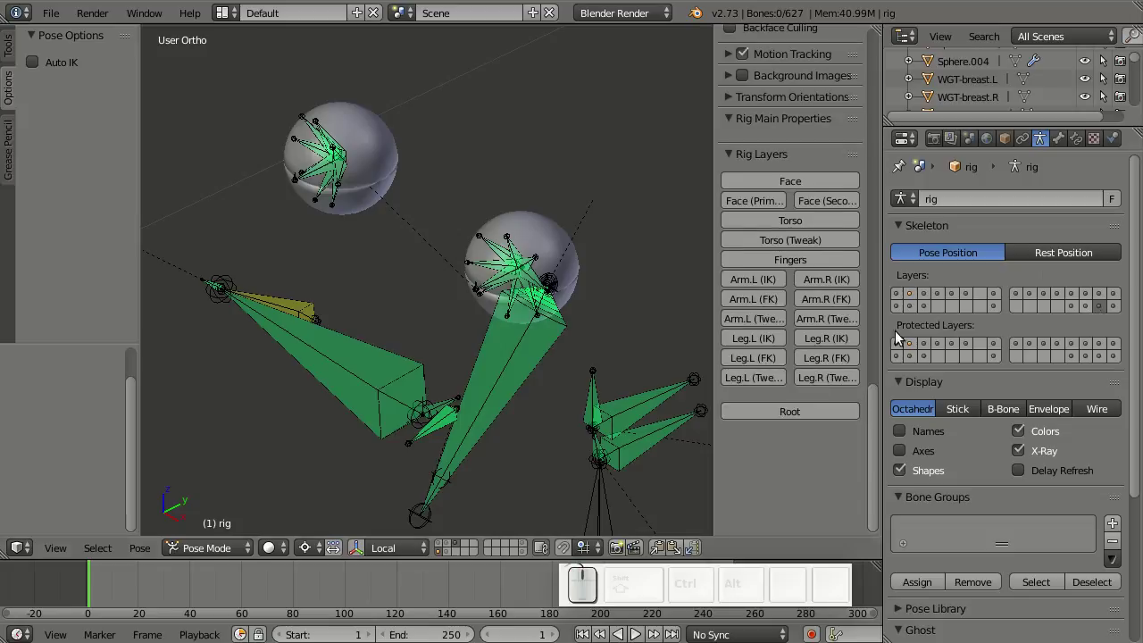
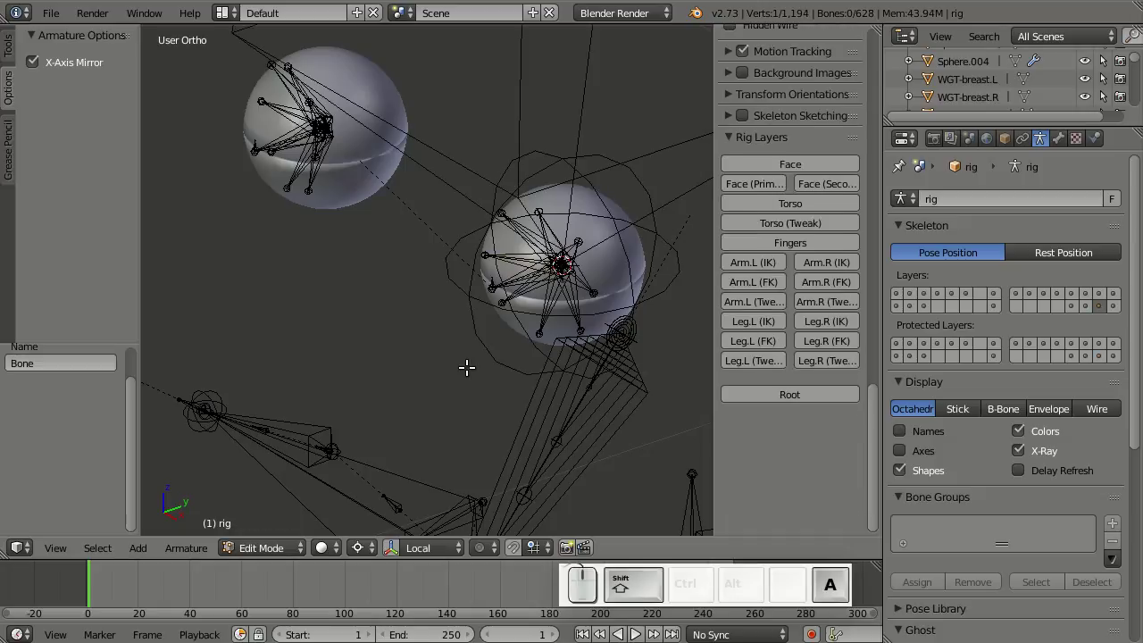
scroll("down", 3)
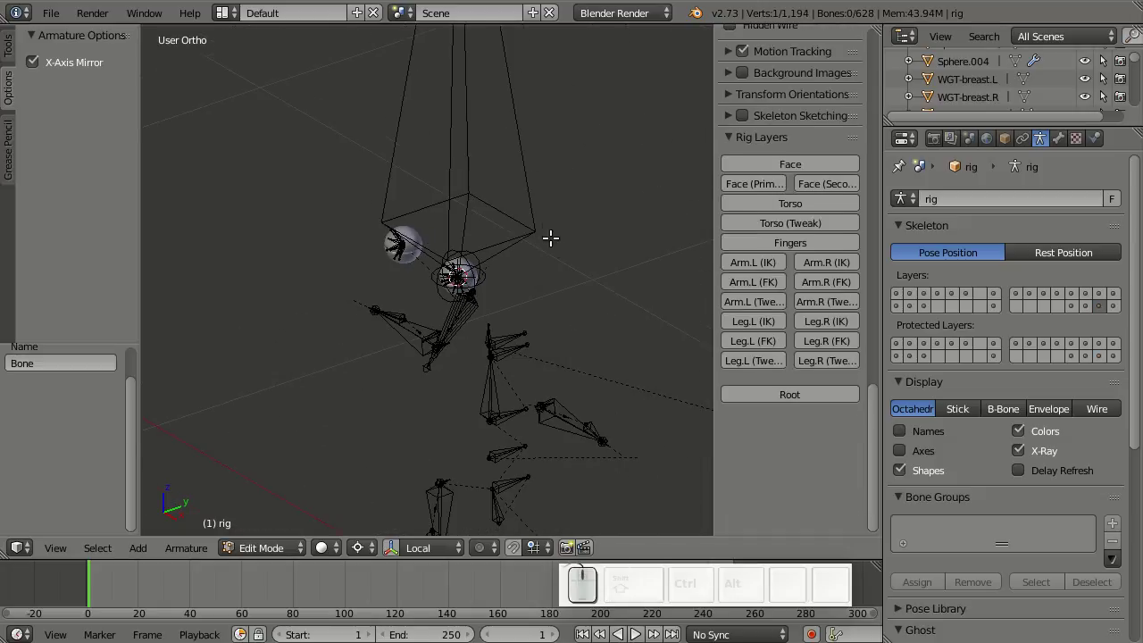
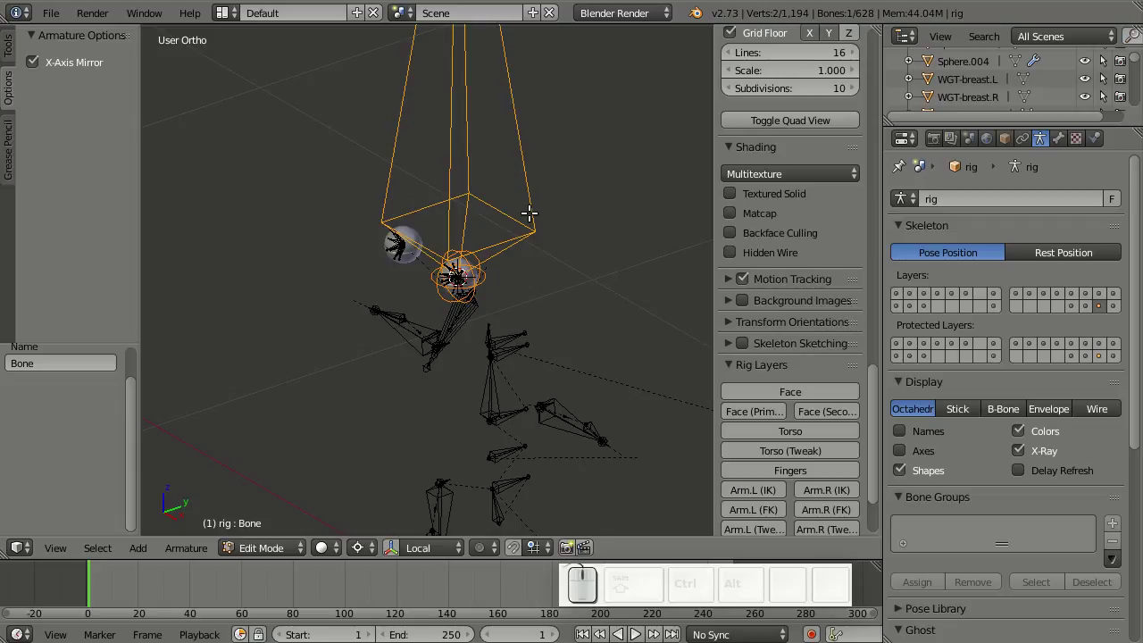
key("KP_1")
scroll("down", 3)
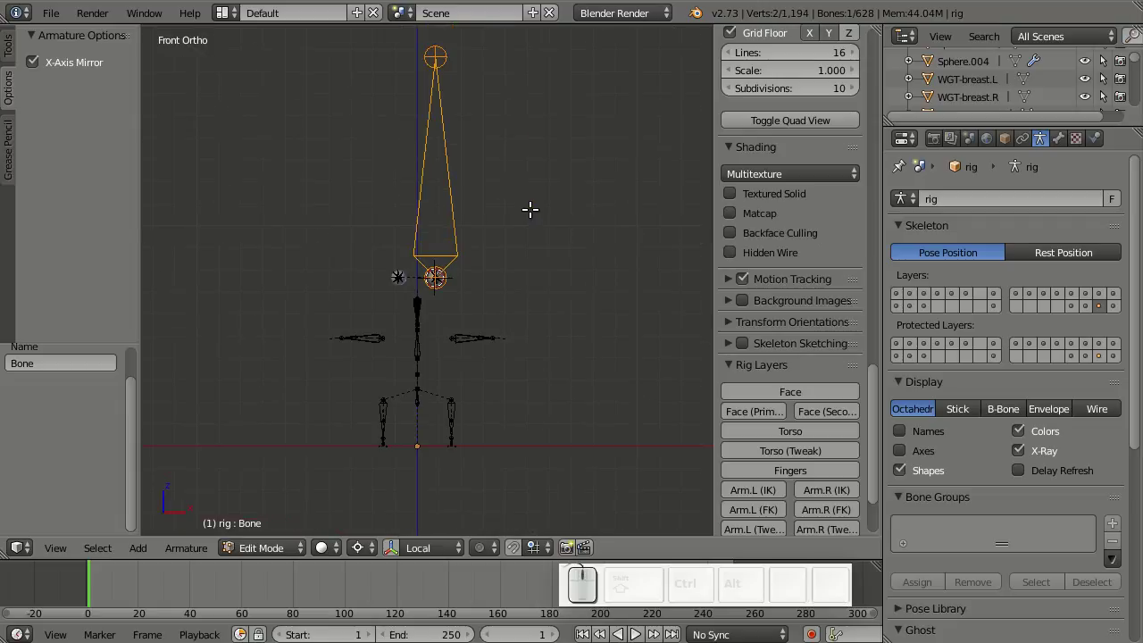
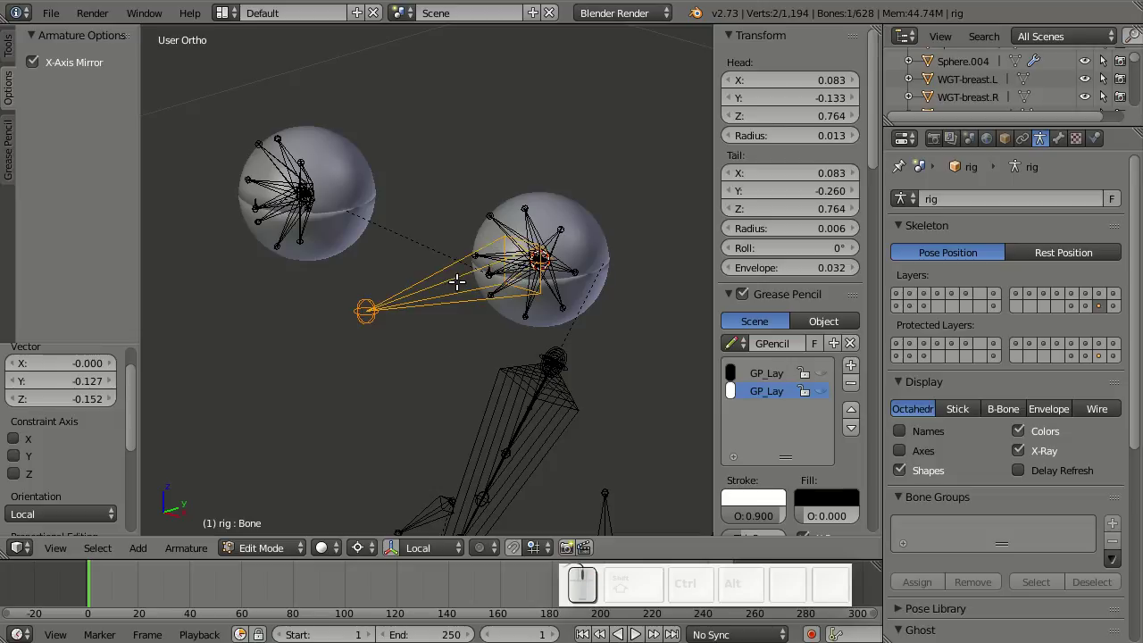
- Rename the new eye bone to MCH-eyelid.T.L in the Bone properties name field
left_click(1067, 142)
left_click(1006, 196)
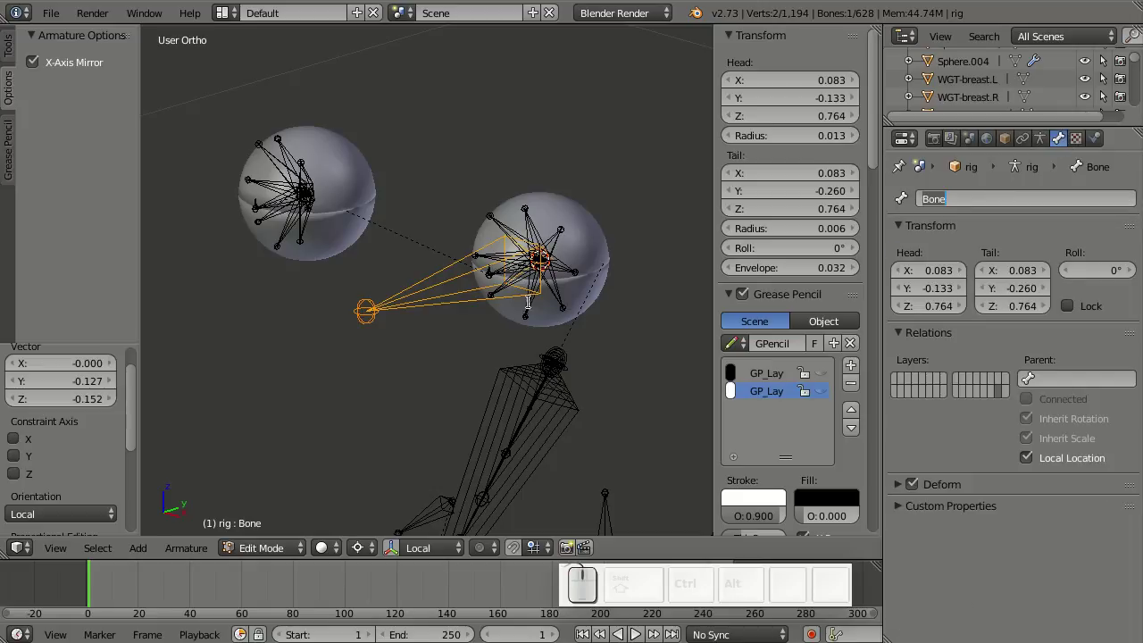
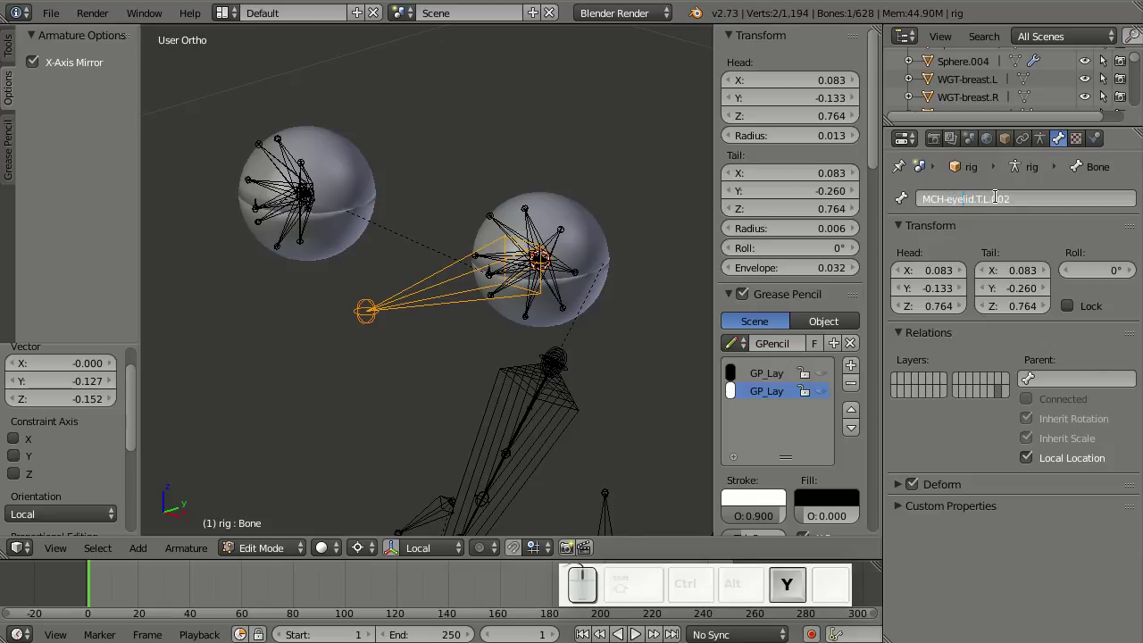
key("Right")
key("Right")
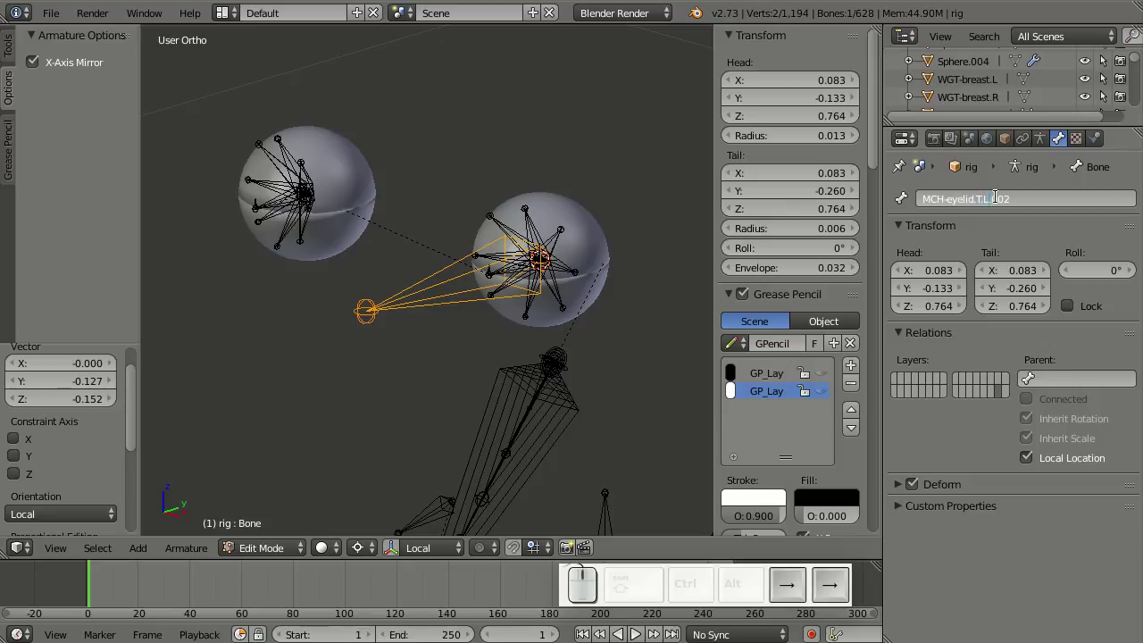
key("shift+End")
key("shift+BackSpace")
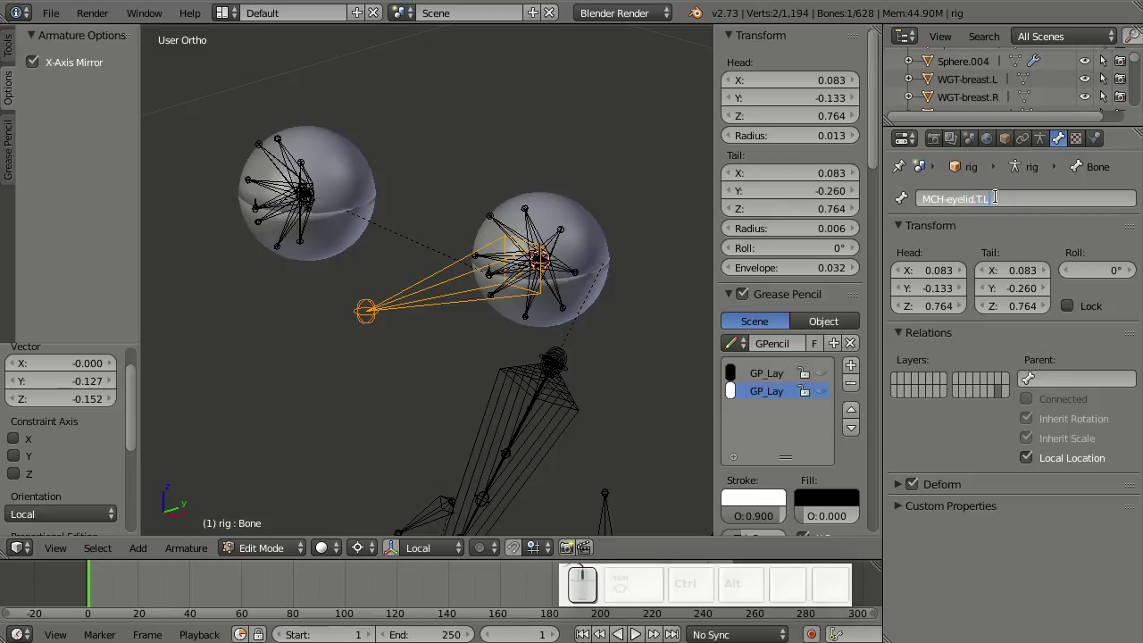
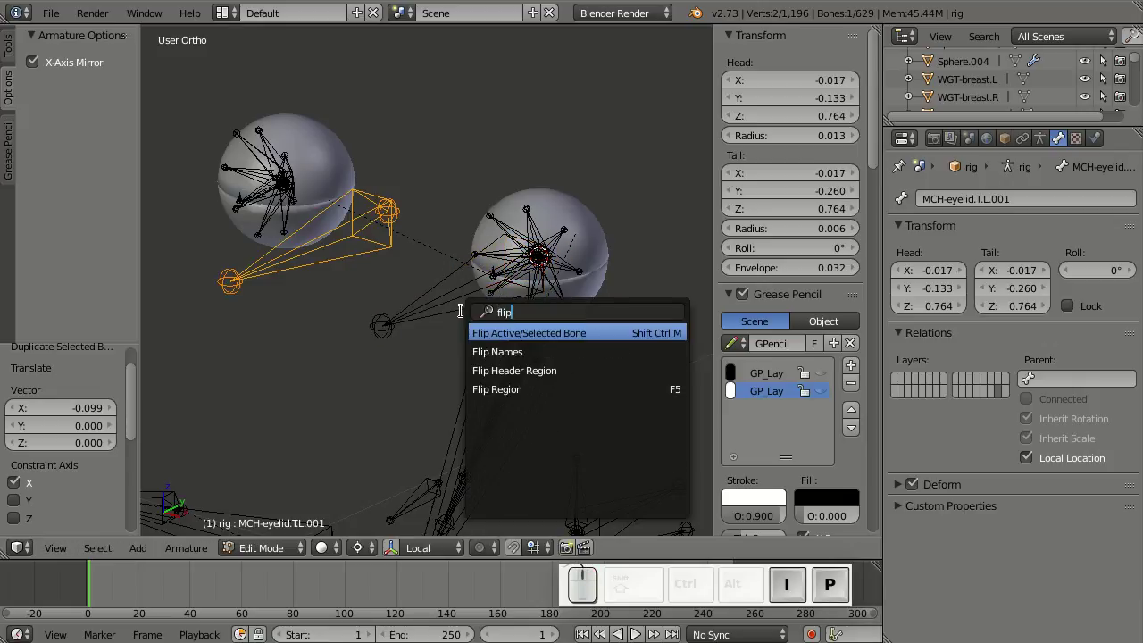
- Run Flip Names so the copied bone becomes MCH-eyelid.T.R
key("Down")
key("Return")
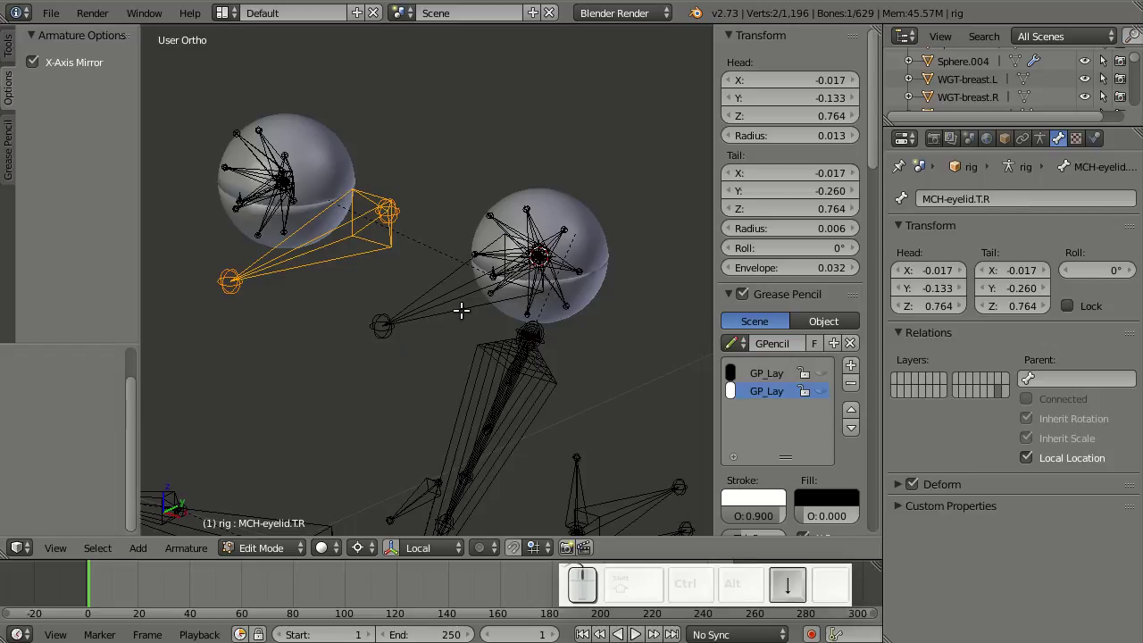
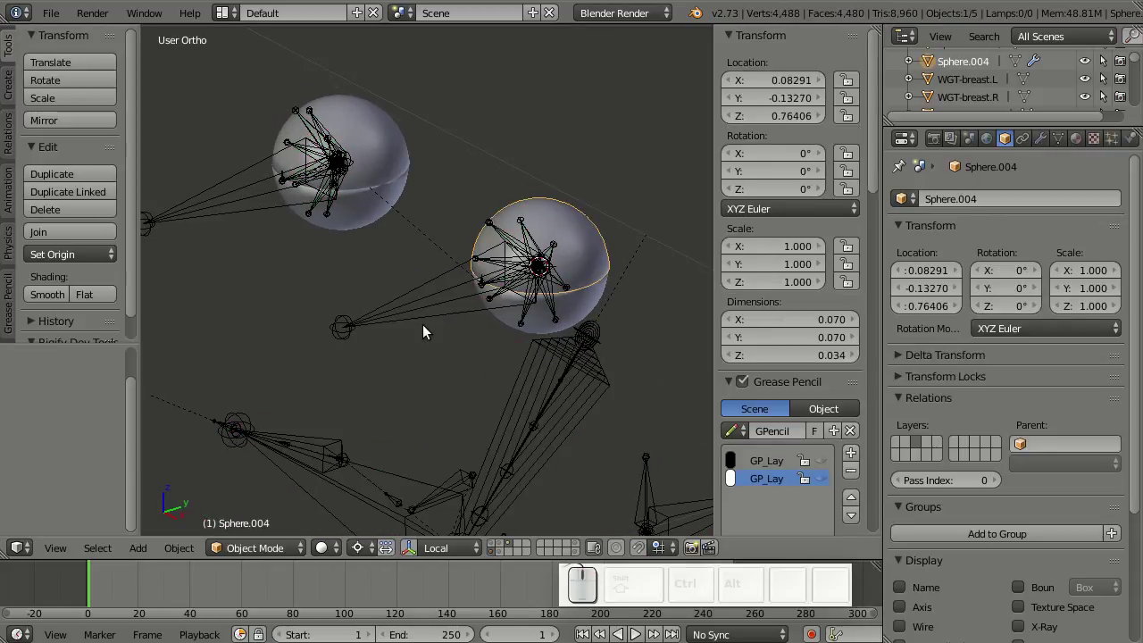
- Parent the upper eyelid mesh to its MCH-eyelid bone with Ctrl+P > Bone
right_click(429, 329)
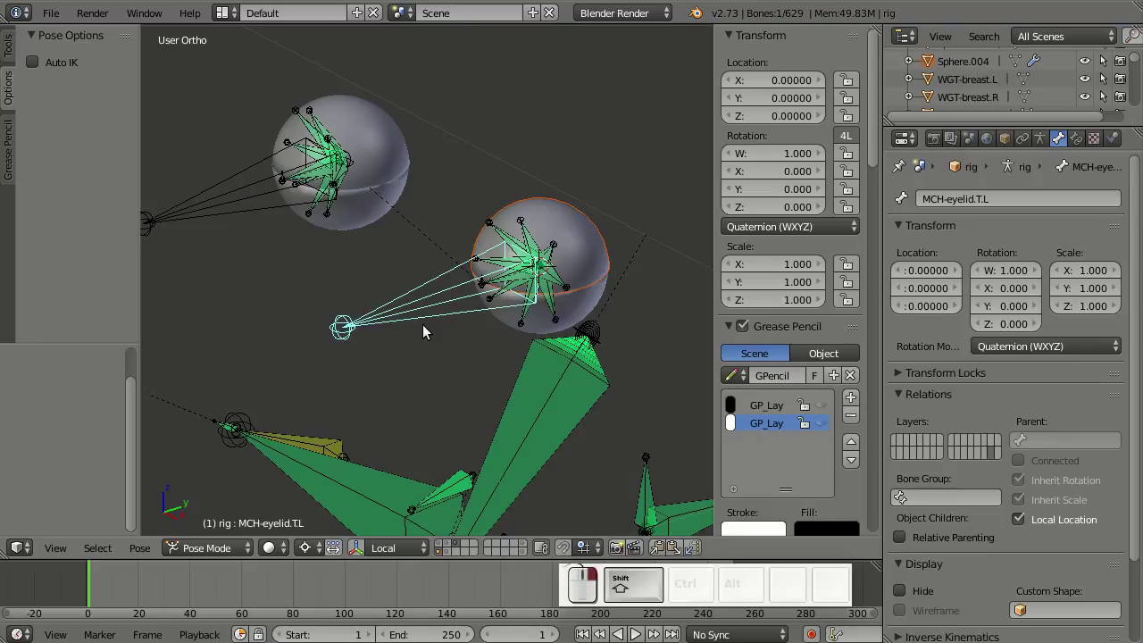
key("ctrl+p")
left_click(429, 329)
left_click_drag(404, 124, 217, 213)
key("ctrl+p")
left_click(217, 214)
- Test-rotate the right and left top eyelid bones and cancel each rotation
right_click(247, 217)
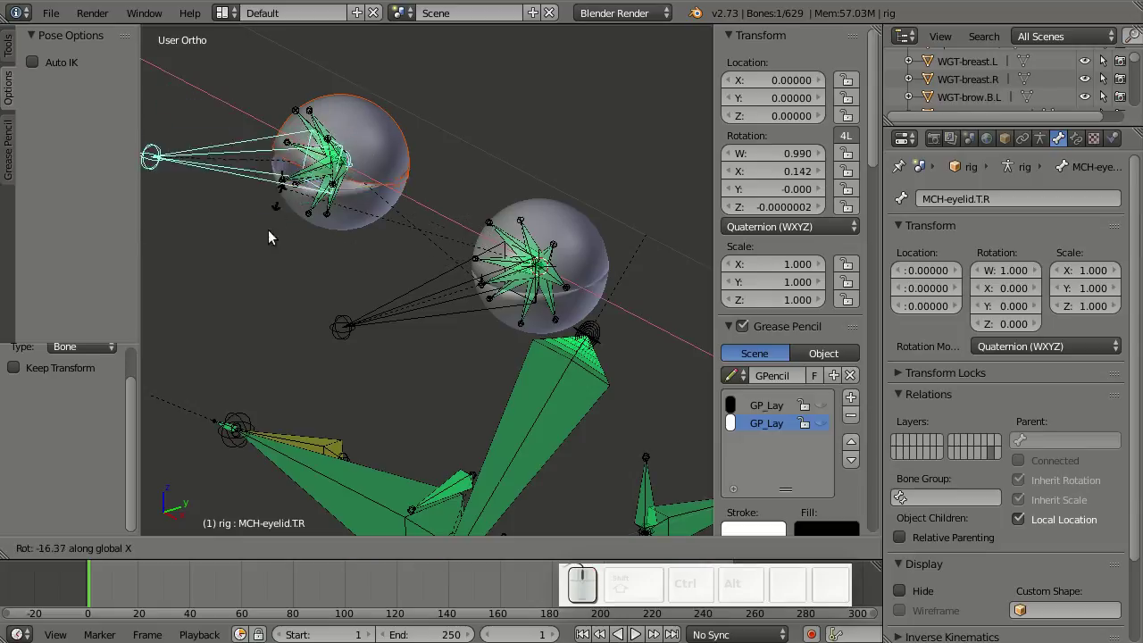
right_click(276, 290)
right_click(400, 315)
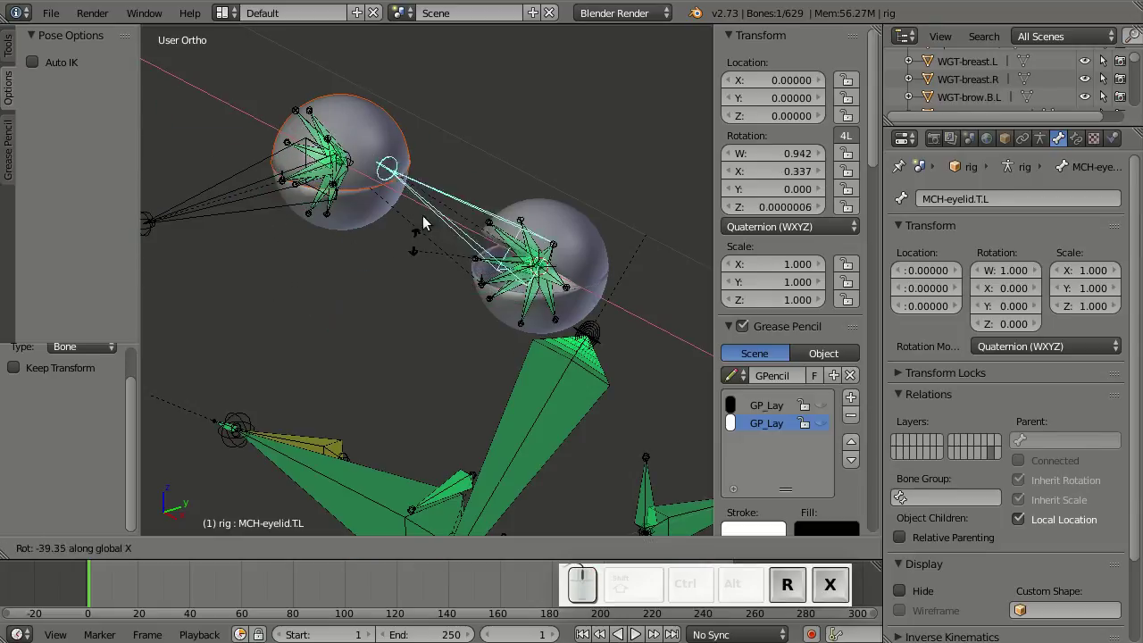
right_click(377, 355)
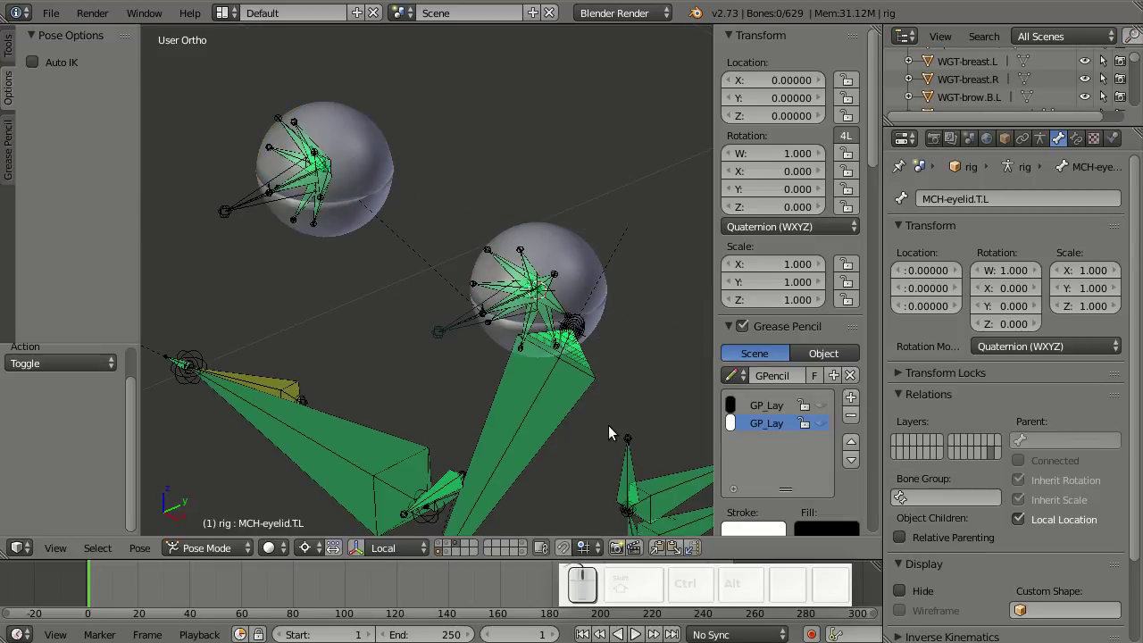
right_click(463, 324)
- Duplicate the top eyelid bones in Edit Mode and rename the copies MCH-eyelid.B.L and MCH-eyelid.B.R
key("Tab")
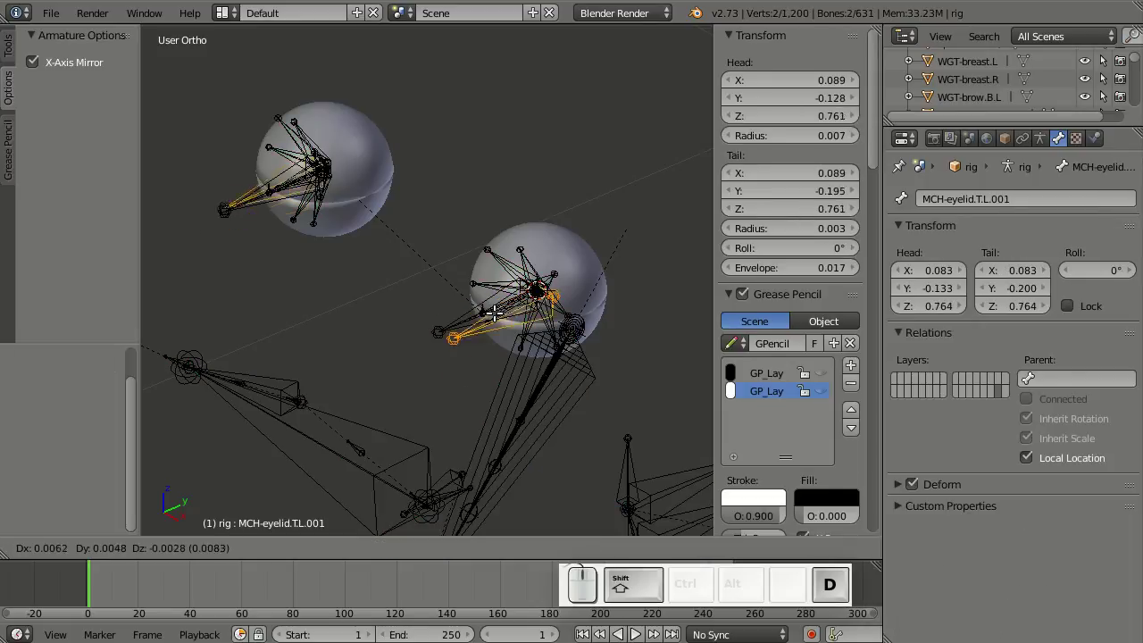
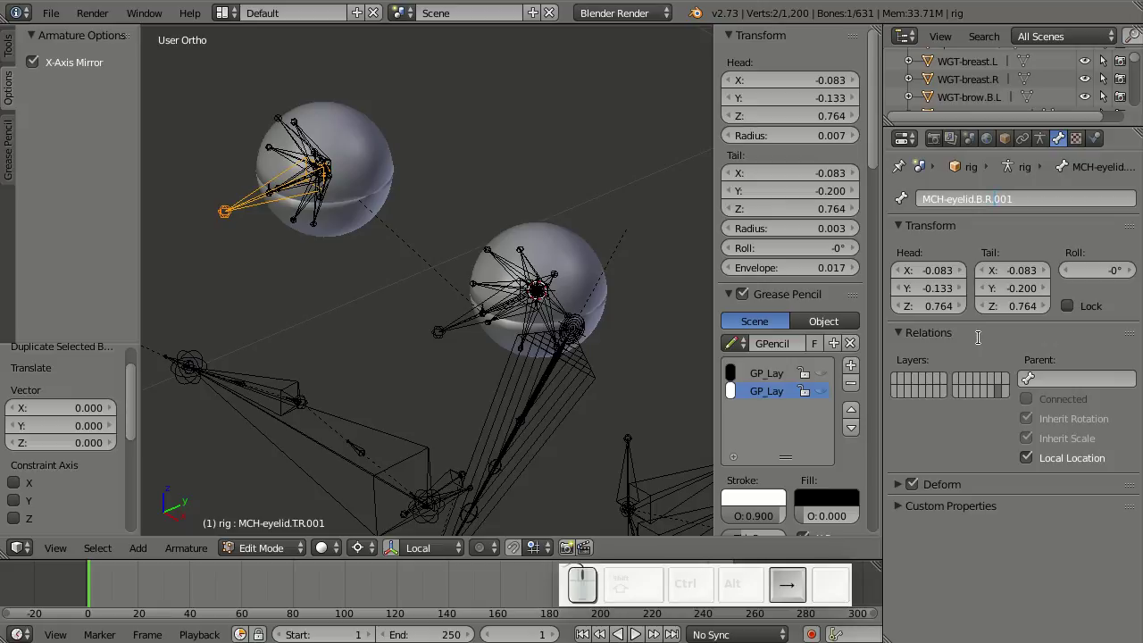
key("shift+End")
key("shift+Delete")
key("shift+Return")
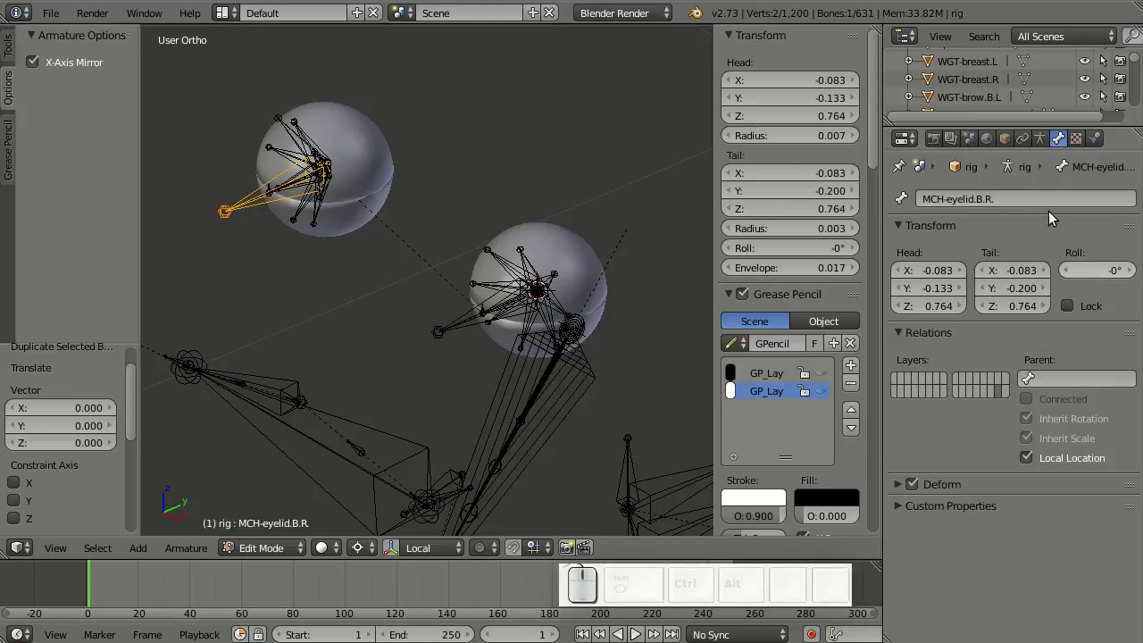
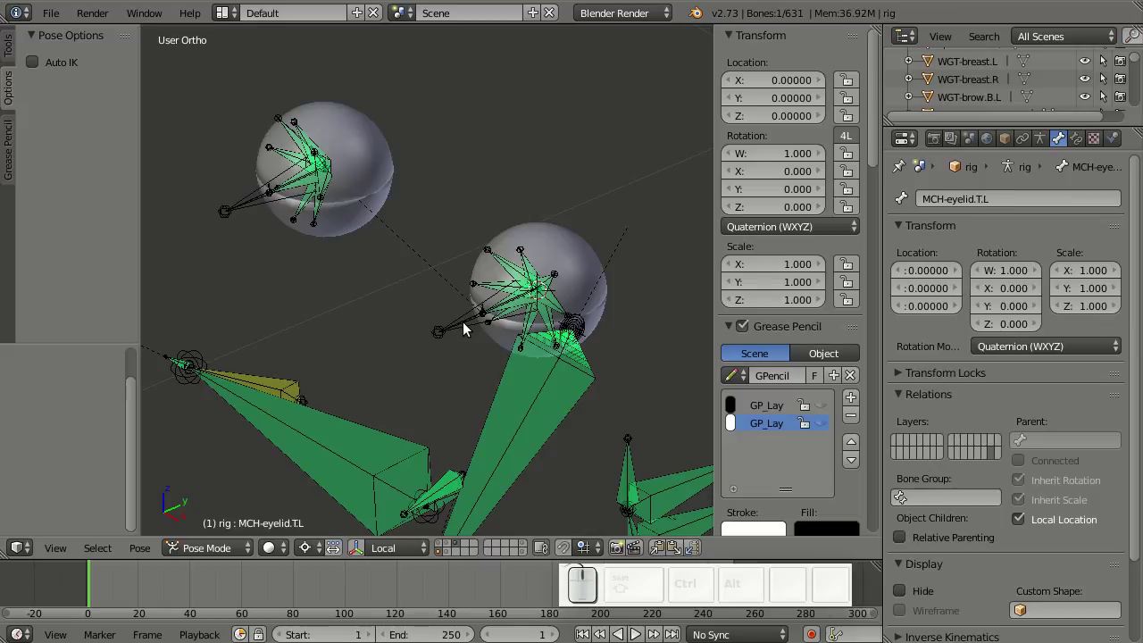
- Parent the left lower eyelid mesh to the MCH-eyelid.B.L bone
key("h")
right_click(469, 327)
right_click(244, 204)
right_click(242, 206)
key("h")
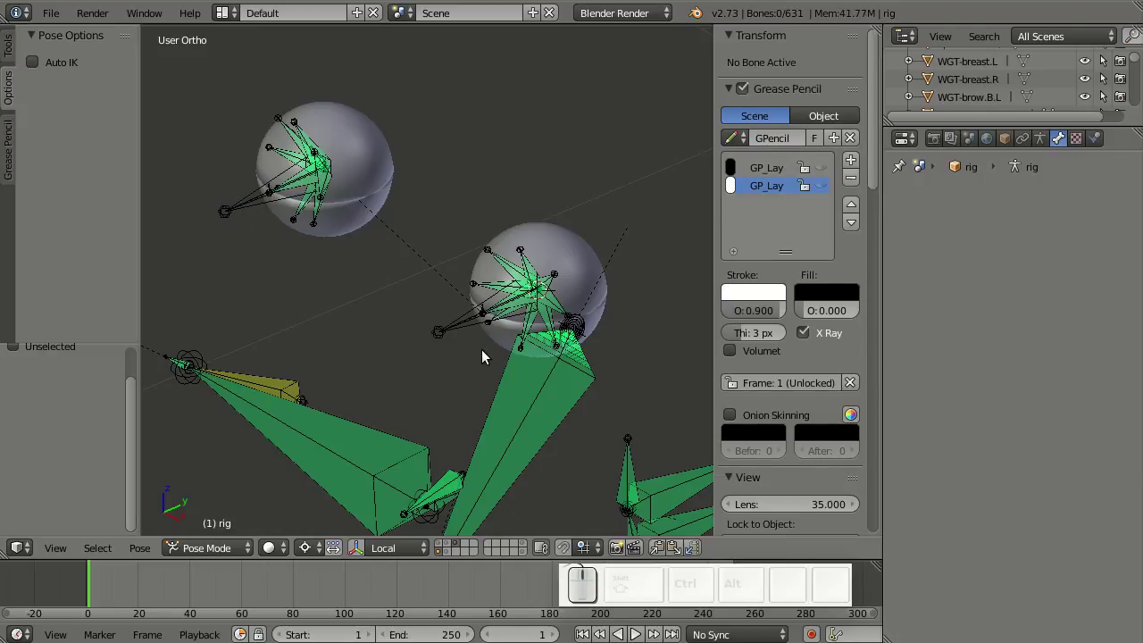
right_click(492, 349)
right_click(451, 329)
key("ctrl+p")
left_click_drag(451, 329, 346, 225)
- Parent the right lower eyelid mesh to the MCH-eyelid.B.R bone
right_click(346, 225)
right_click(234, 210)
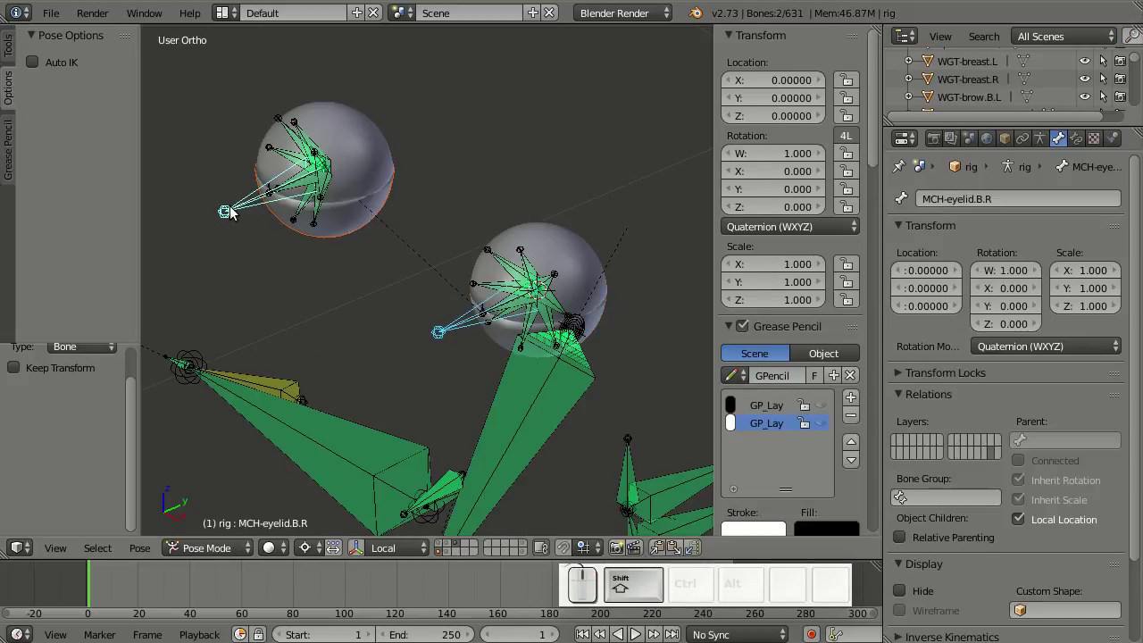
key("ctrl+p")
left_click(235, 210)
- Test-rotate the bottom eyelid bone to check the lid follows, then reset its rotation
right_click(462, 331)
right_click(503, 432)
right_click(365, 244)
right_click(241, 208)
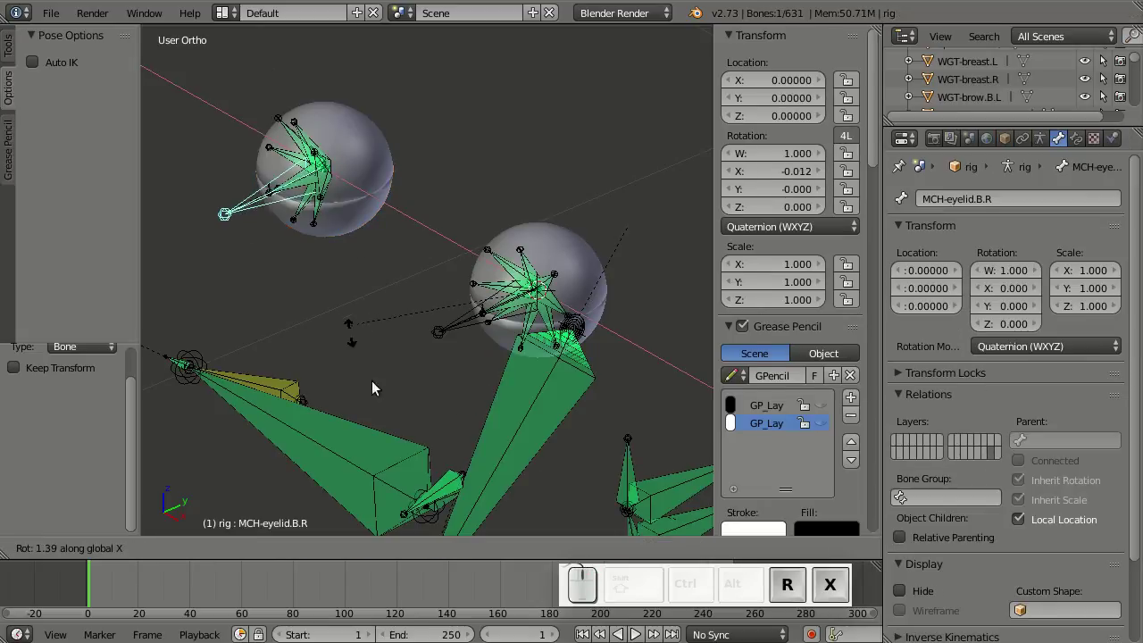
left_click_drag(326, 342, 412, 353)
key("alt+h")
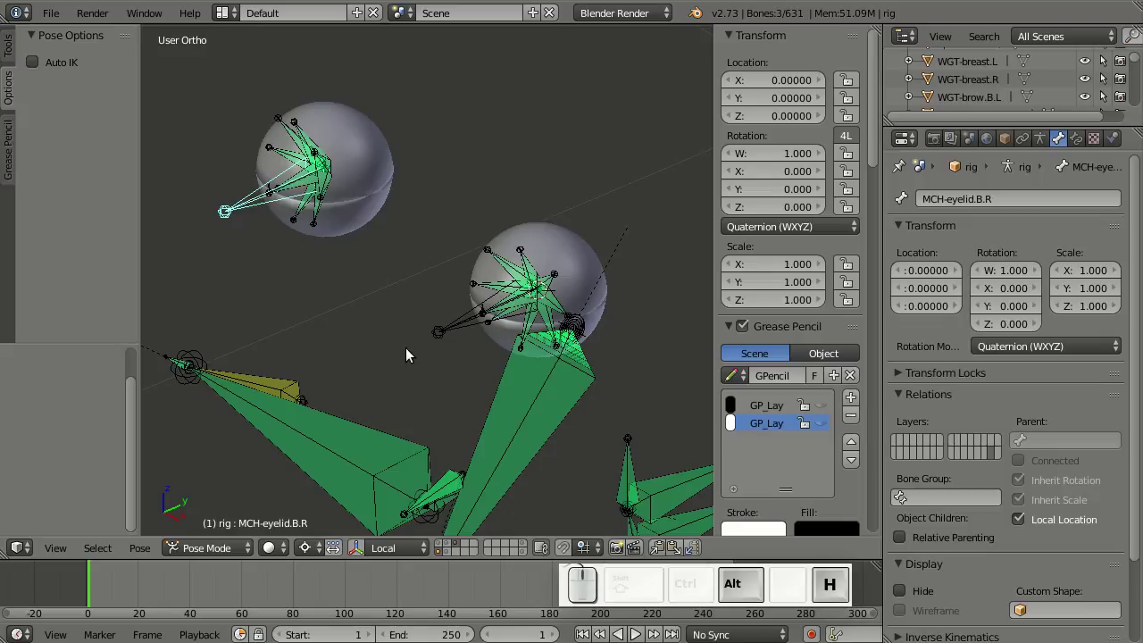
right_click(459, 328)
right_click(458, 327)
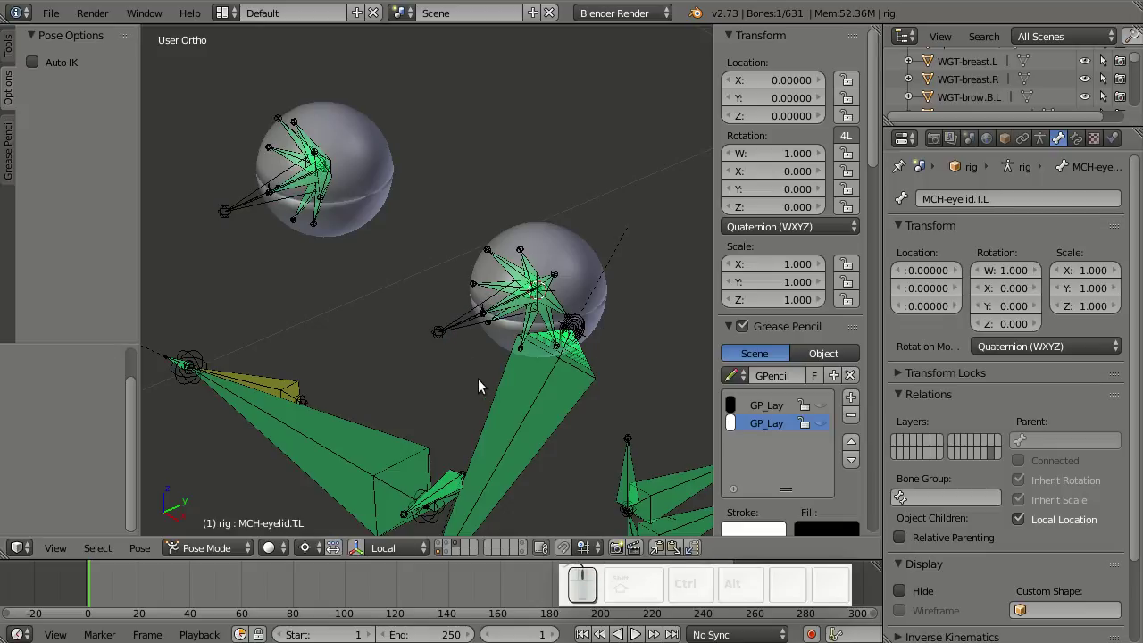
- Add a Circle mesh at the left eye in front view and reduce it to 3 vertices
key("shift+a")
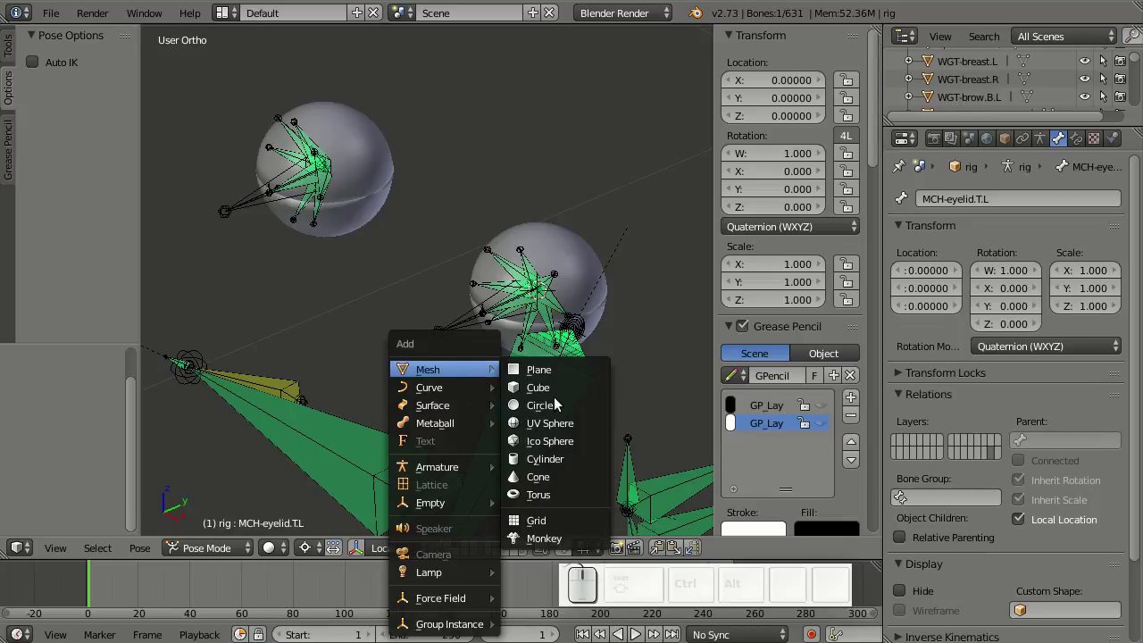
left_click(561, 401)
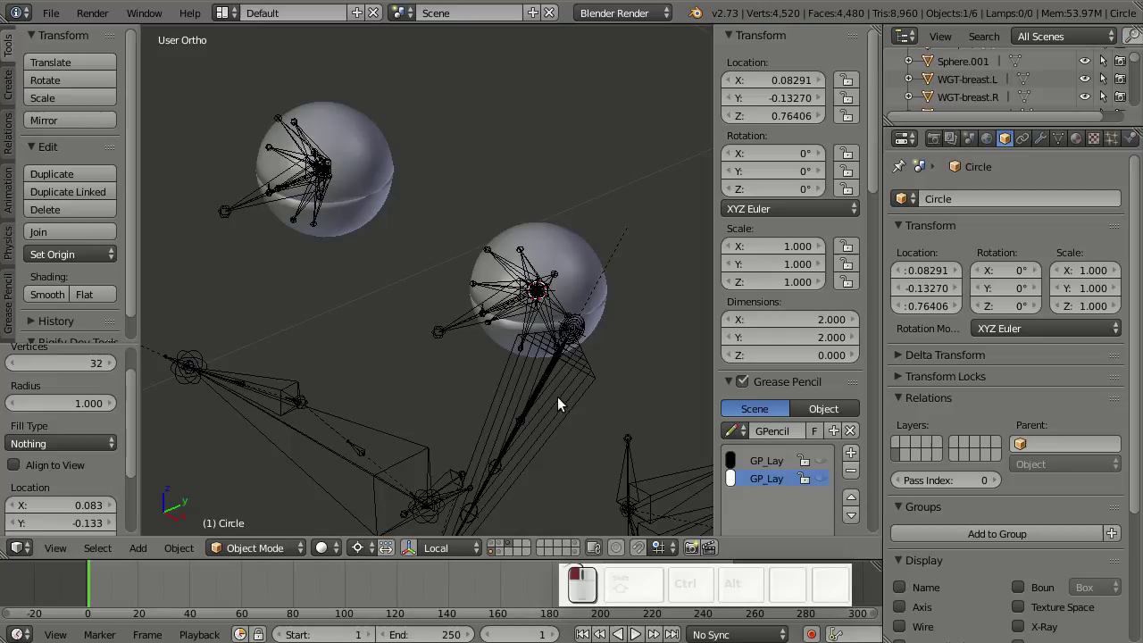
key("KP_1")
scroll("down", 3)
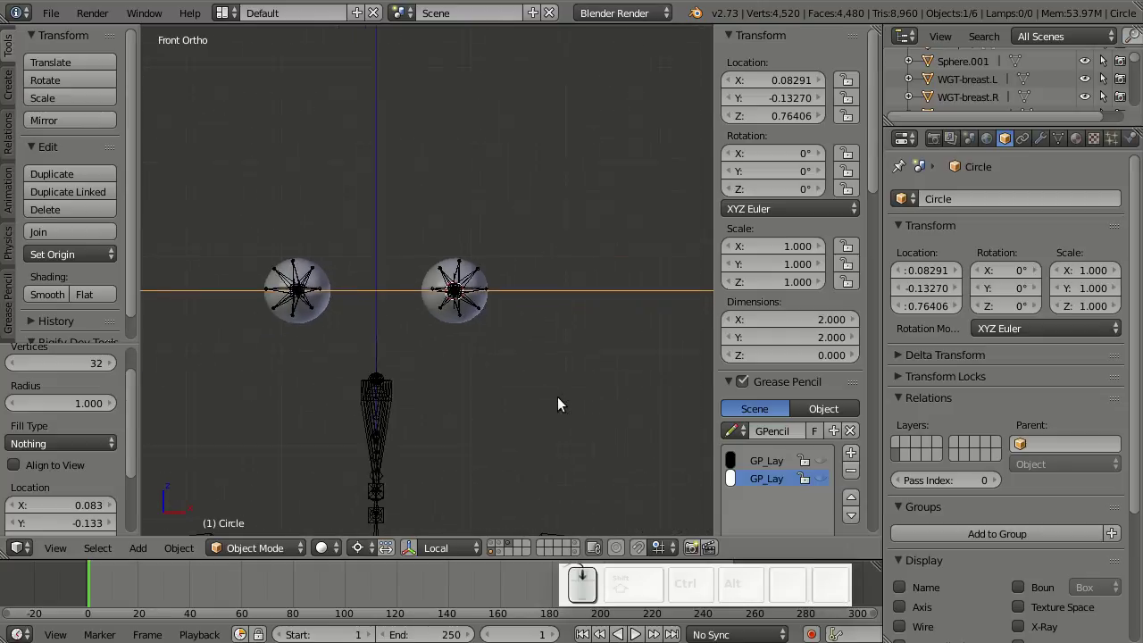
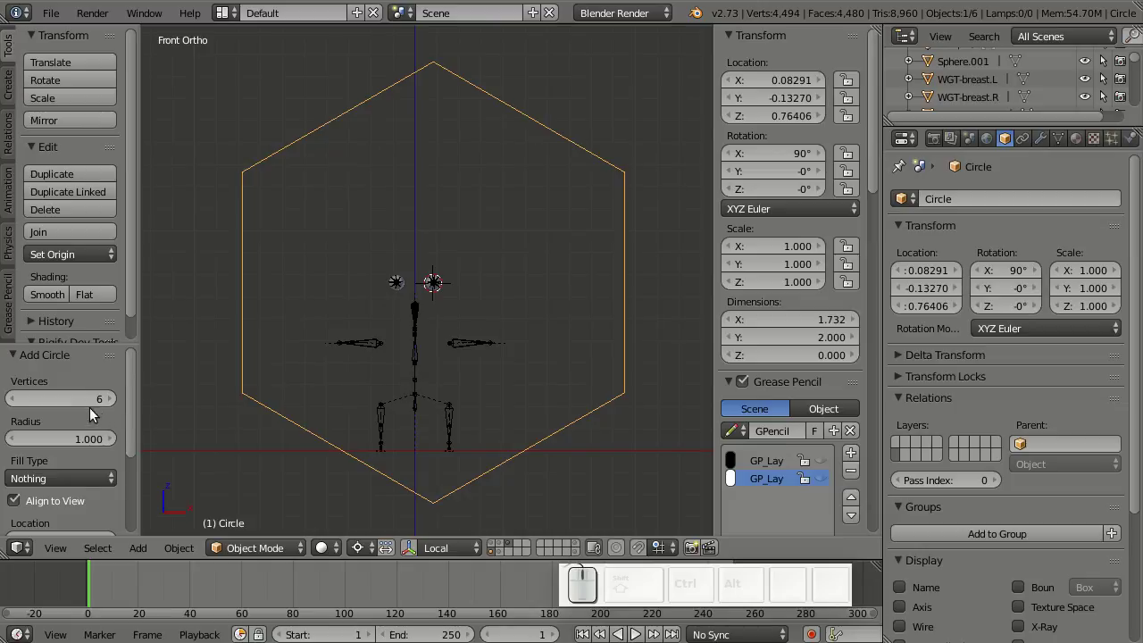
left_click(16, 401)
left_click_drag(16, 401, 16, 401)
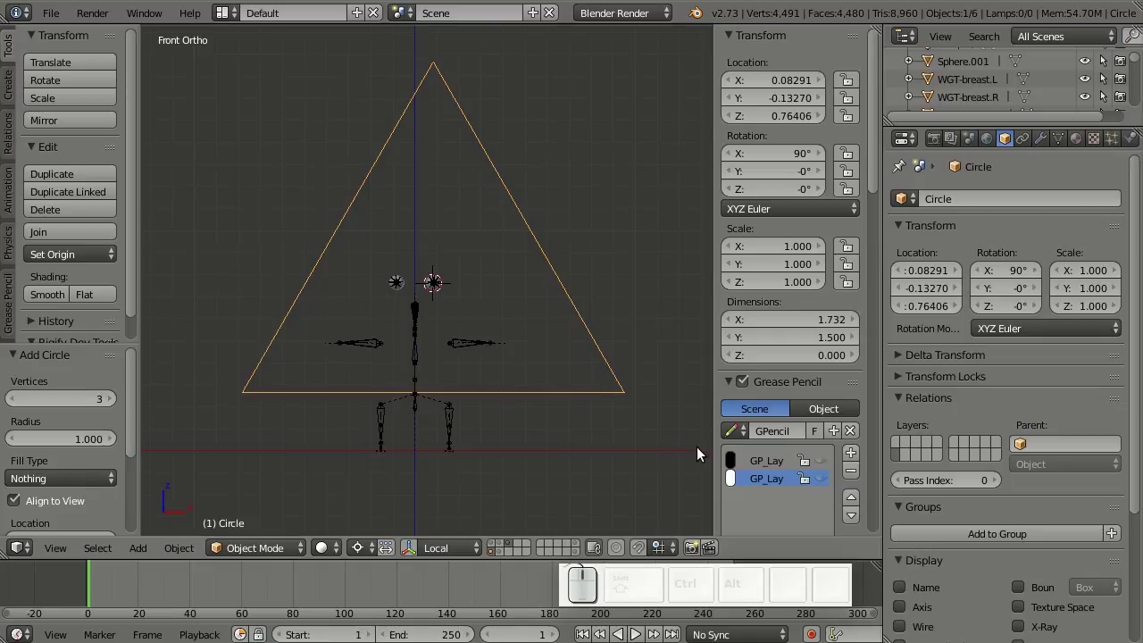
- Scale the triangle down to the eye and reselect the MCH-eyelid.B.L bone in Pose Mode
key("s")
left_click(473, 309)
scroll("up", 3)
left_click_drag(470, 435, 493, 550)
left_click_drag(497, 556, 526, 426)
left_click_drag(526, 426, 446, 336)
right_click(440, 314)
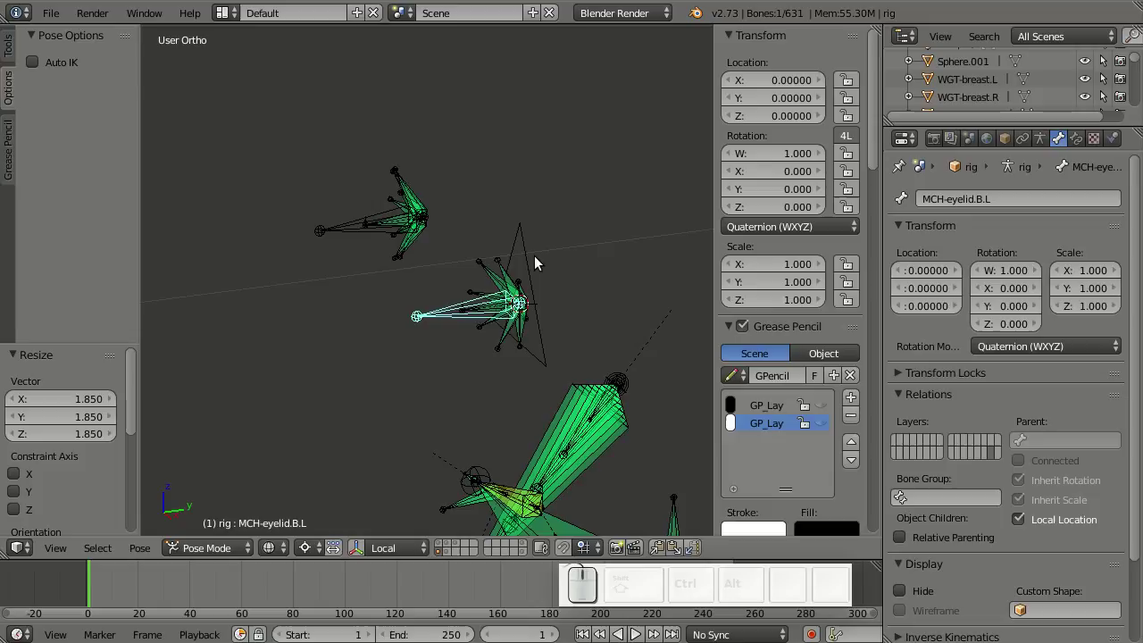
- Copy an existing widget object's name from the Object properties as a template
left_click_drag(536, 264, 567, 544)
left_click_drag(581, 556, 558, 245)
right_click(558, 244)
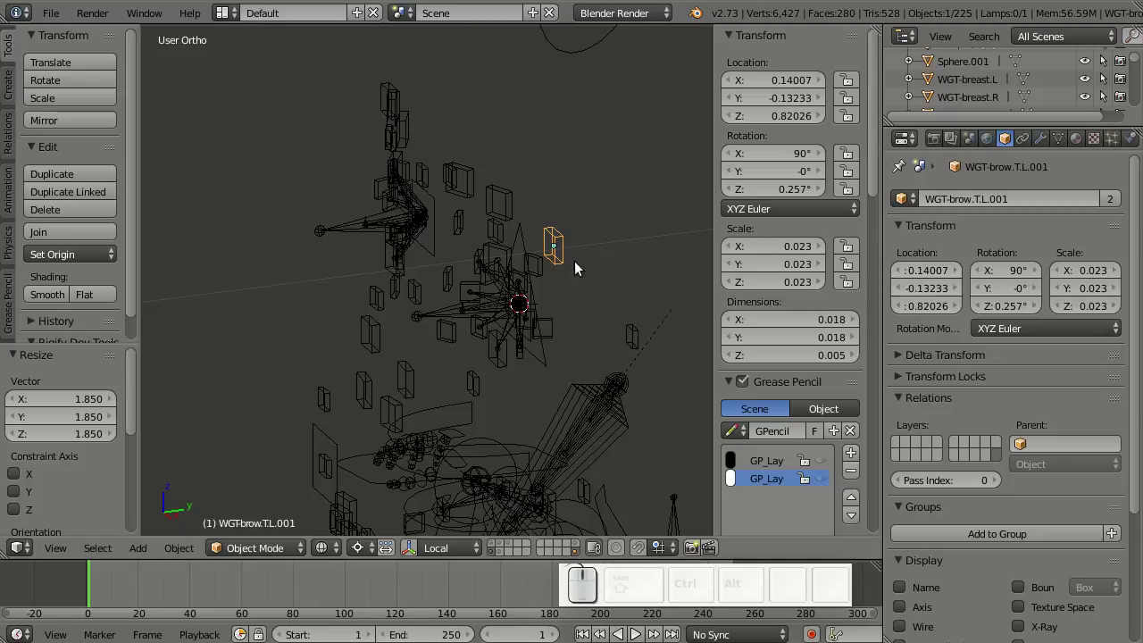
right_click(504, 254)
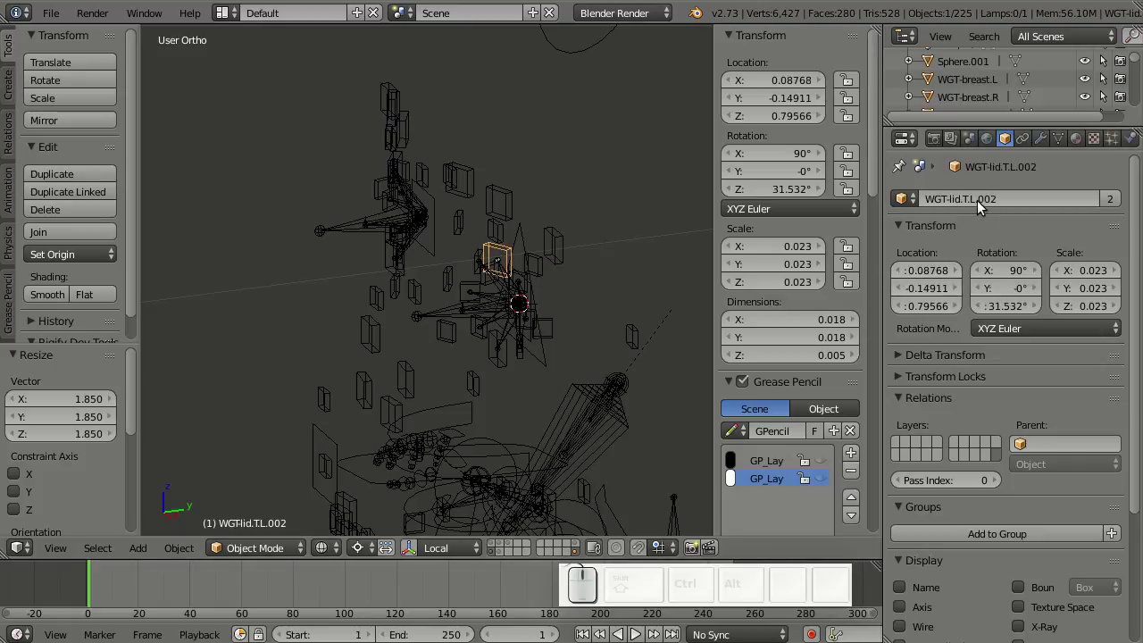
left_click(983, 204)
key("ctrl+c")
- Rename the triangle Circle object to WGT-eyelid.T.L and reselect the upper eyelid bone
right_click(617, 249)
right_click(529, 242)
left_click(975, 199)
key("ctrl+v")
key("Left")
key("Left")
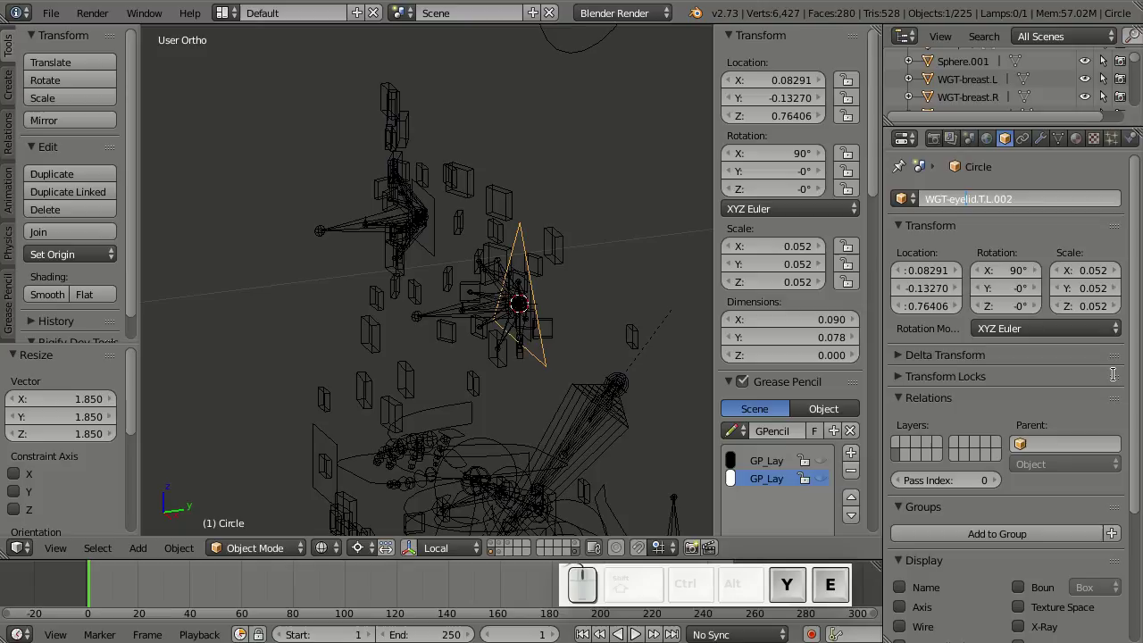
key("Right")
key("Right")
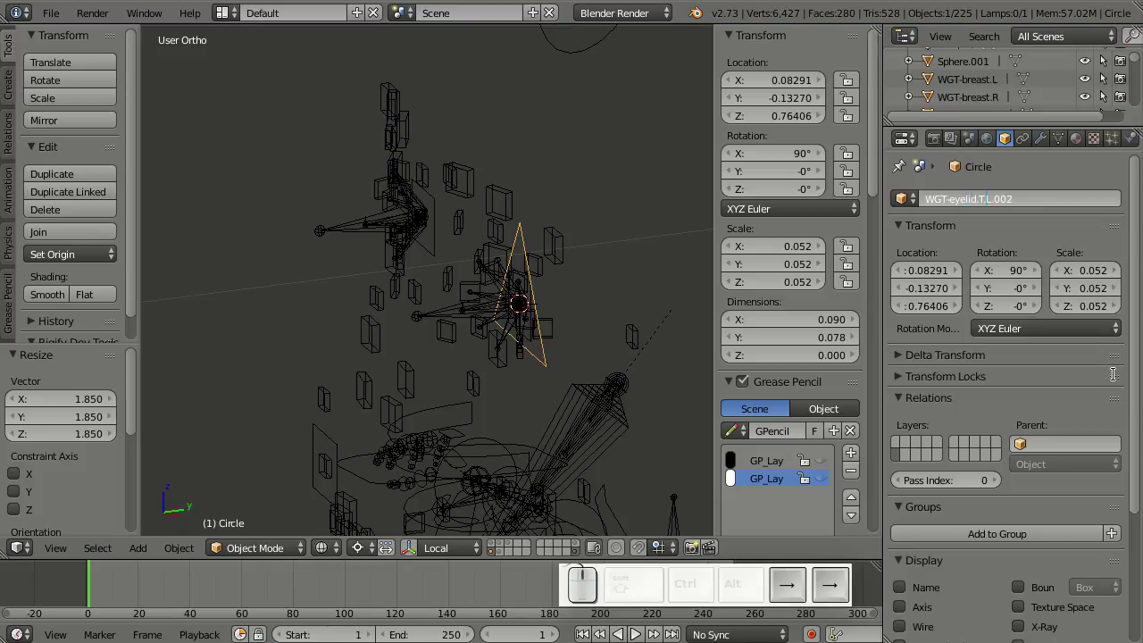
key("shift+End")
key("BackSpace")
key("Return")
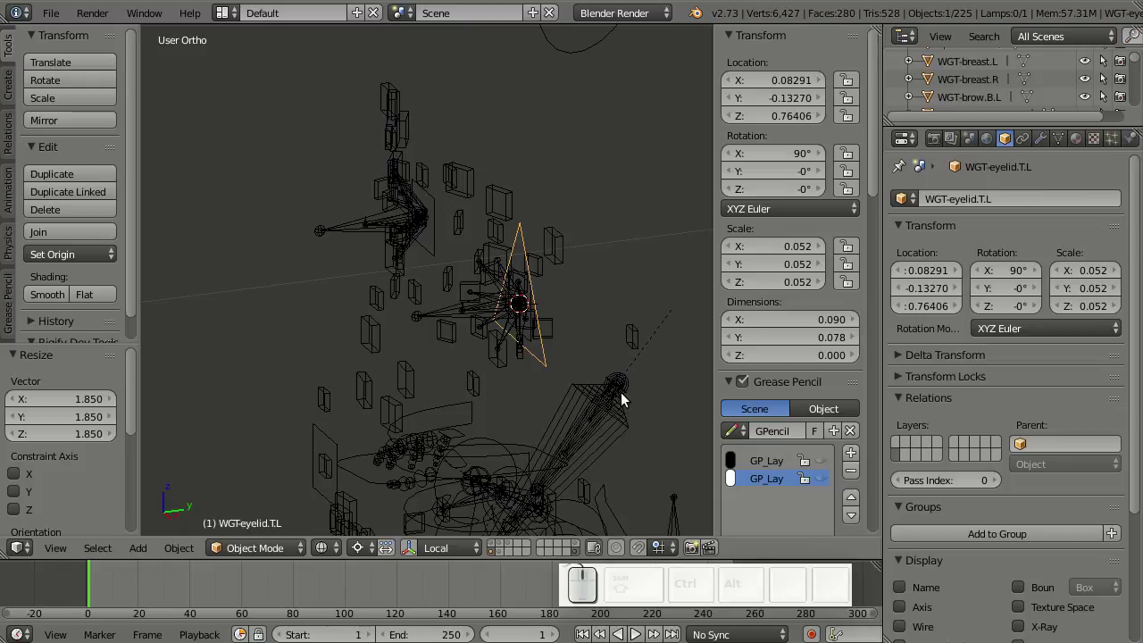
right_click(442, 321)
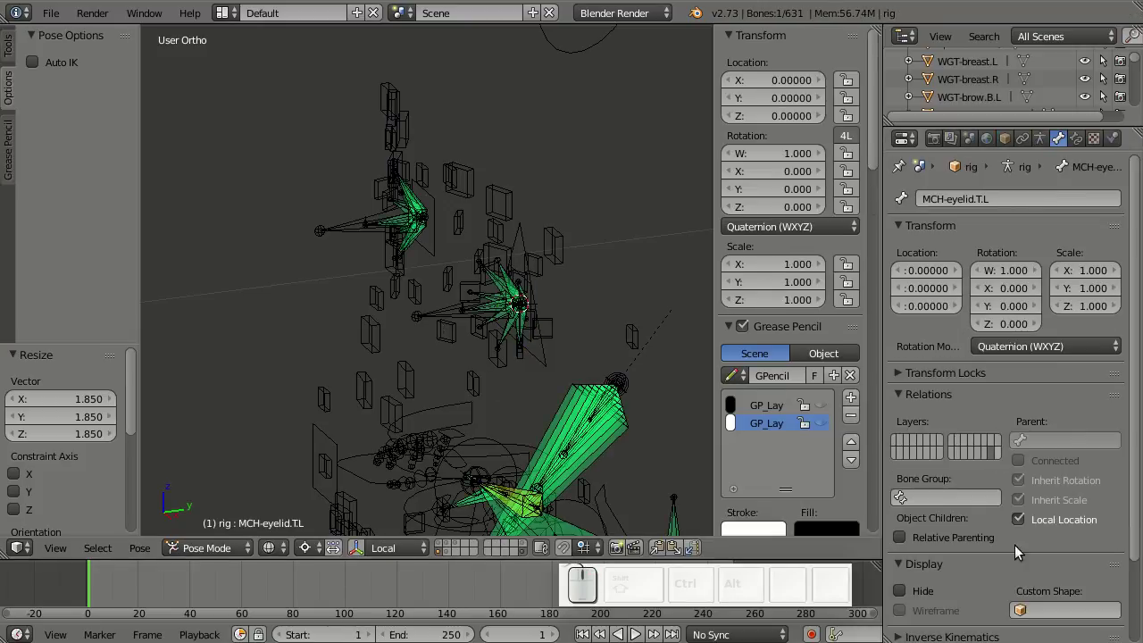
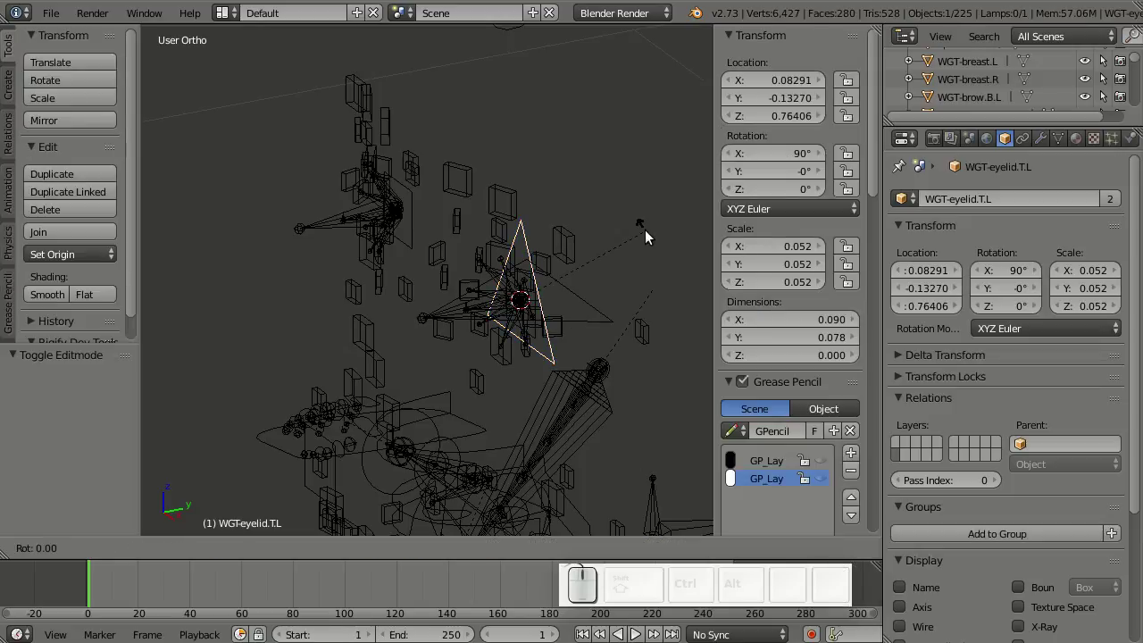
- Rotate the WGT-eyelid.T.L widget 90 degrees around X and scale it slightly
key("x")
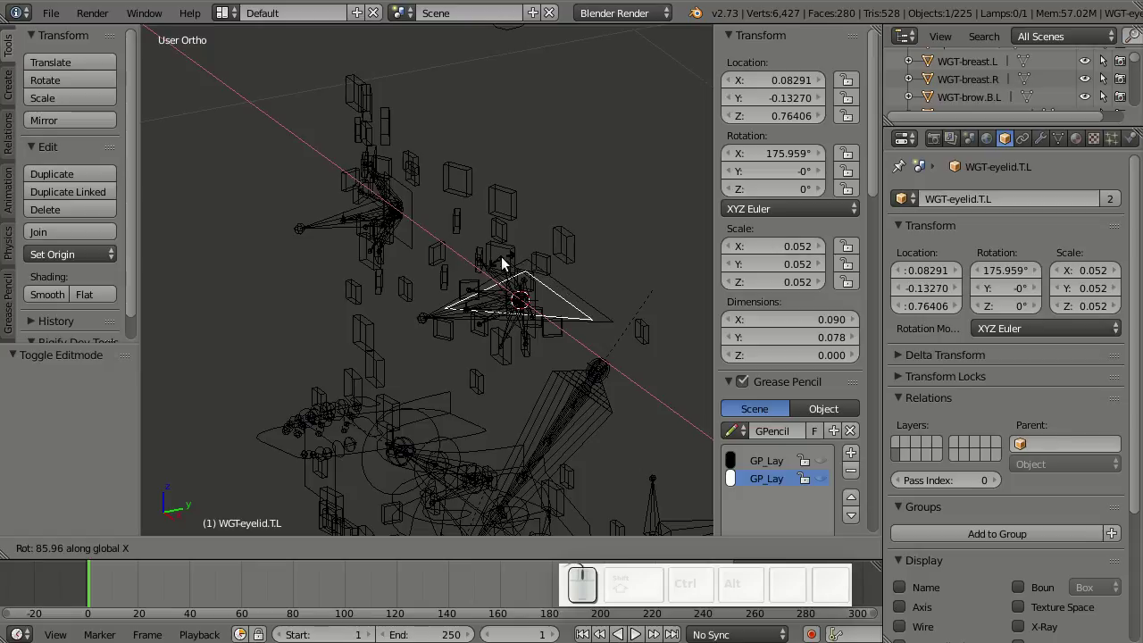
key("KP_9")
key("KP_0")
key("Return")
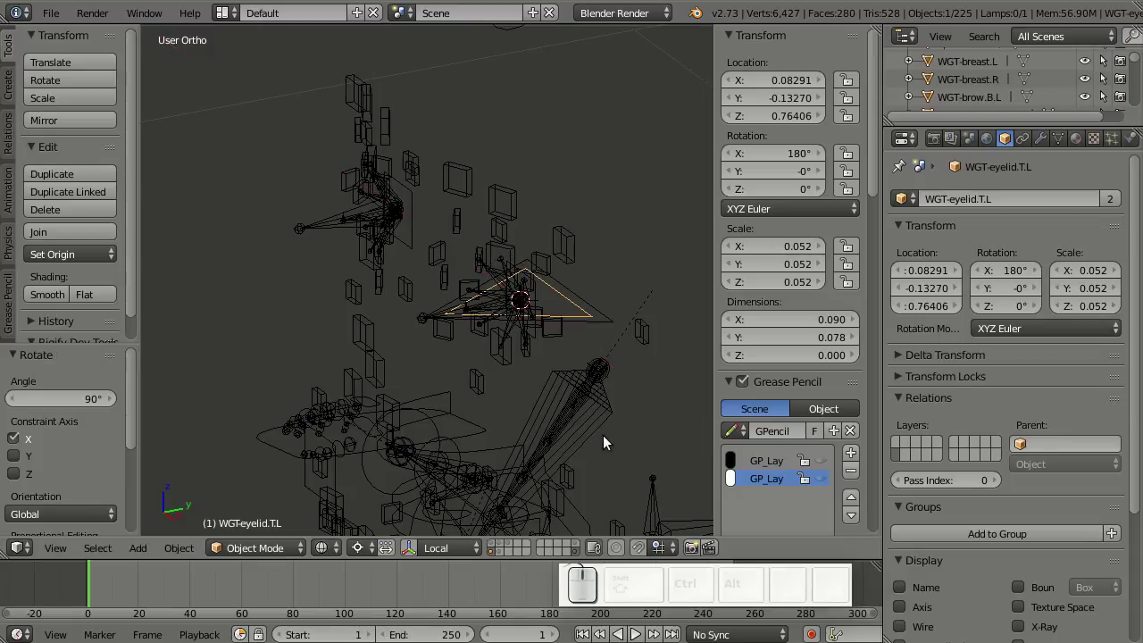
key("s")
left_click_drag(608, 395, 622, 397)
- Flip the widget 180 degrees around Y from the front view
key("Tab")
key("r")
key("x")
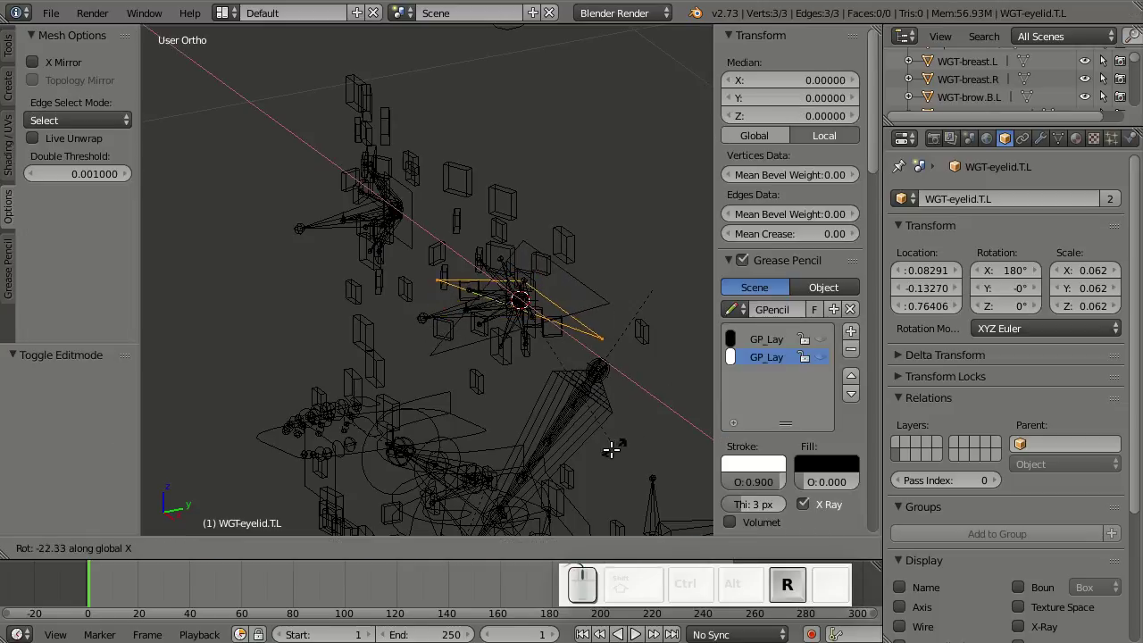
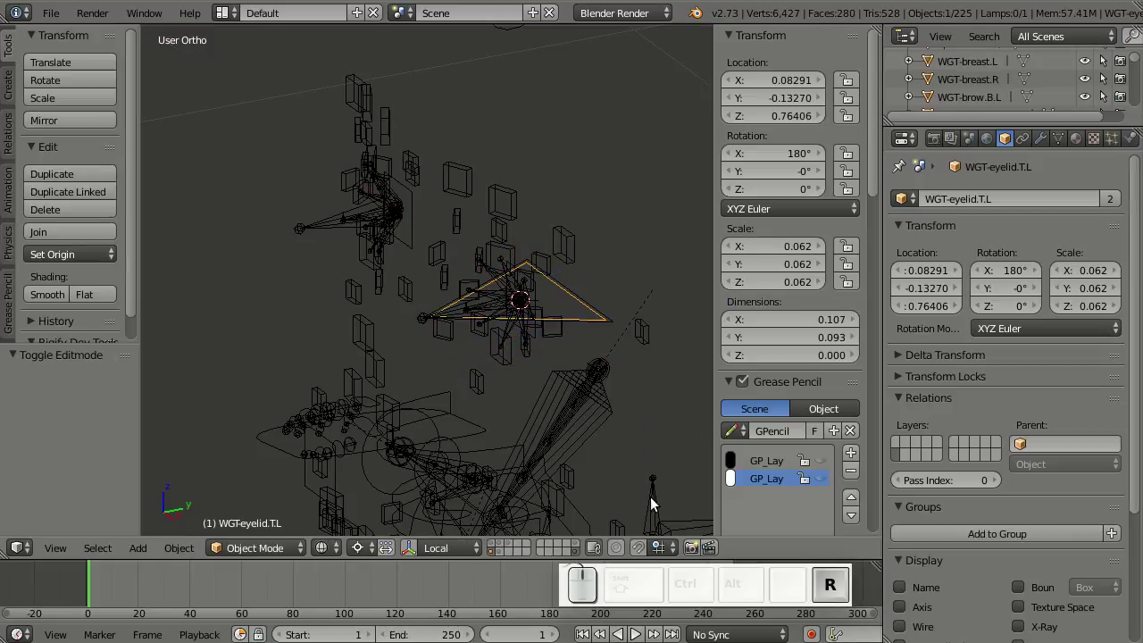
key("y")
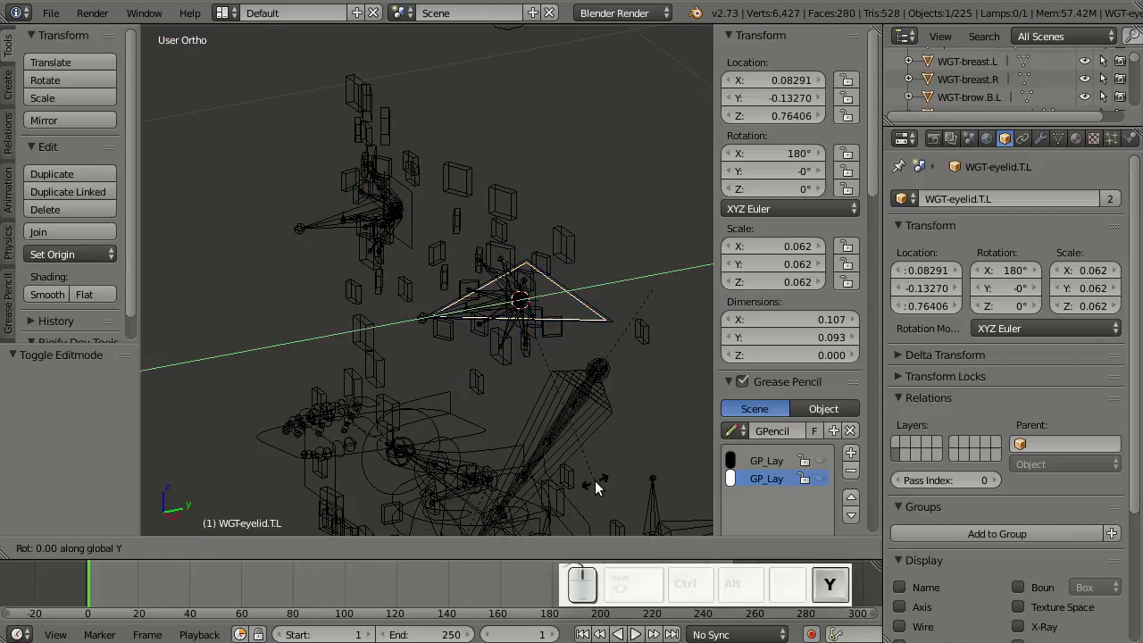
key("KP_1")
key("KP_8")
key("KP_0")
key("Return")
- Rotate the triangle's vertices -90 degrees around X and check it from front and side views
key("Tab")
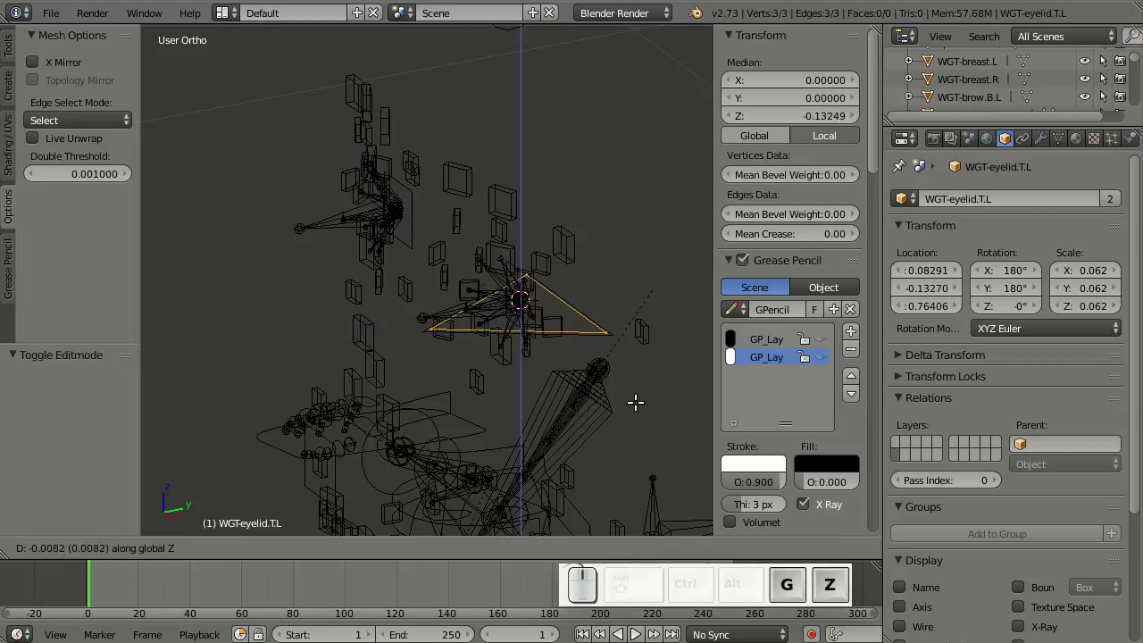
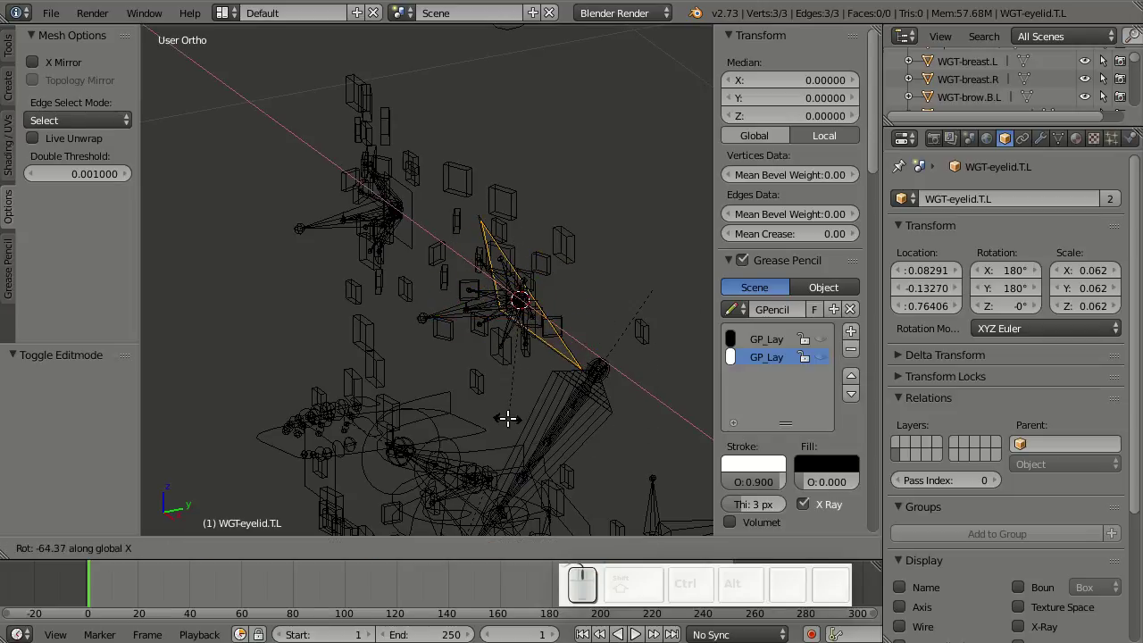
key("KP_Subtract")
key("KP_9")
key("KP_0")
key("Return")
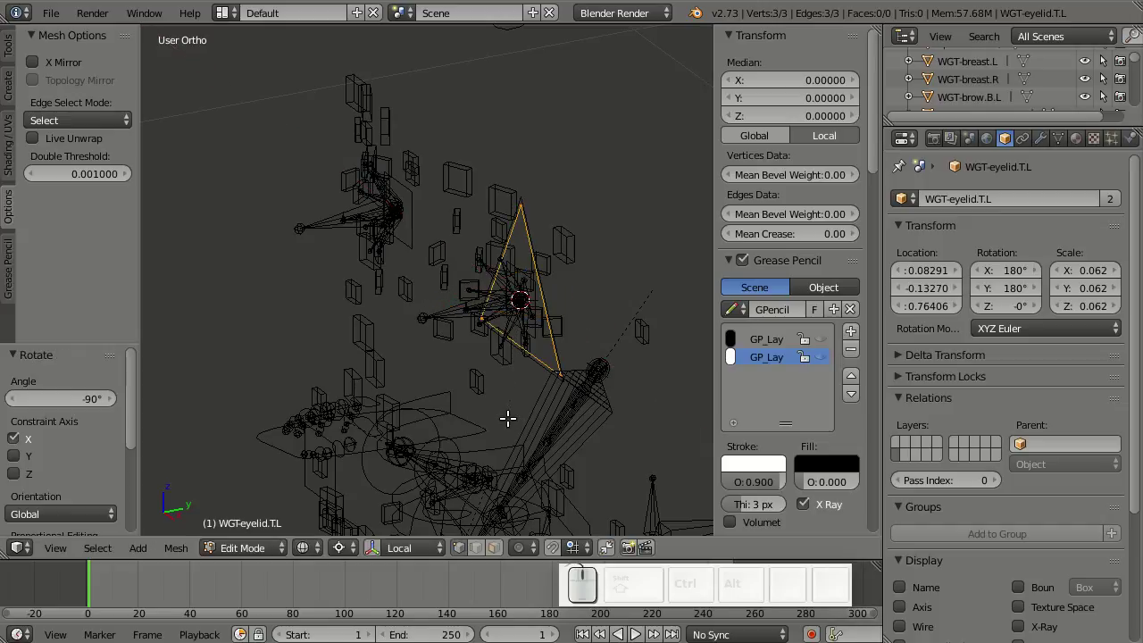
key("Tab")
key("KP_1")
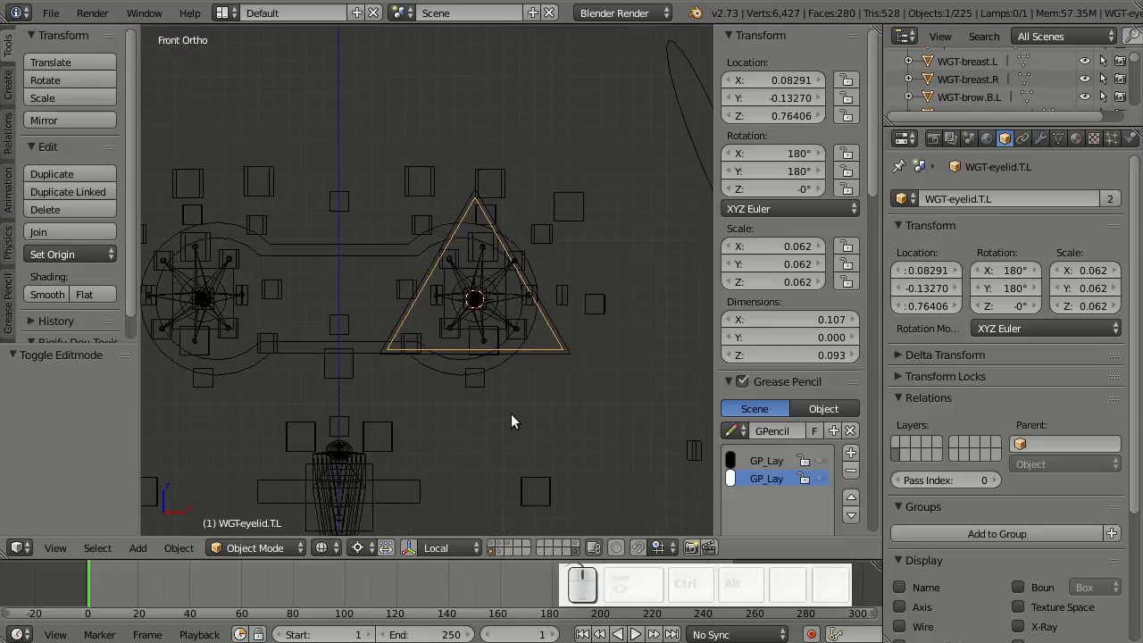
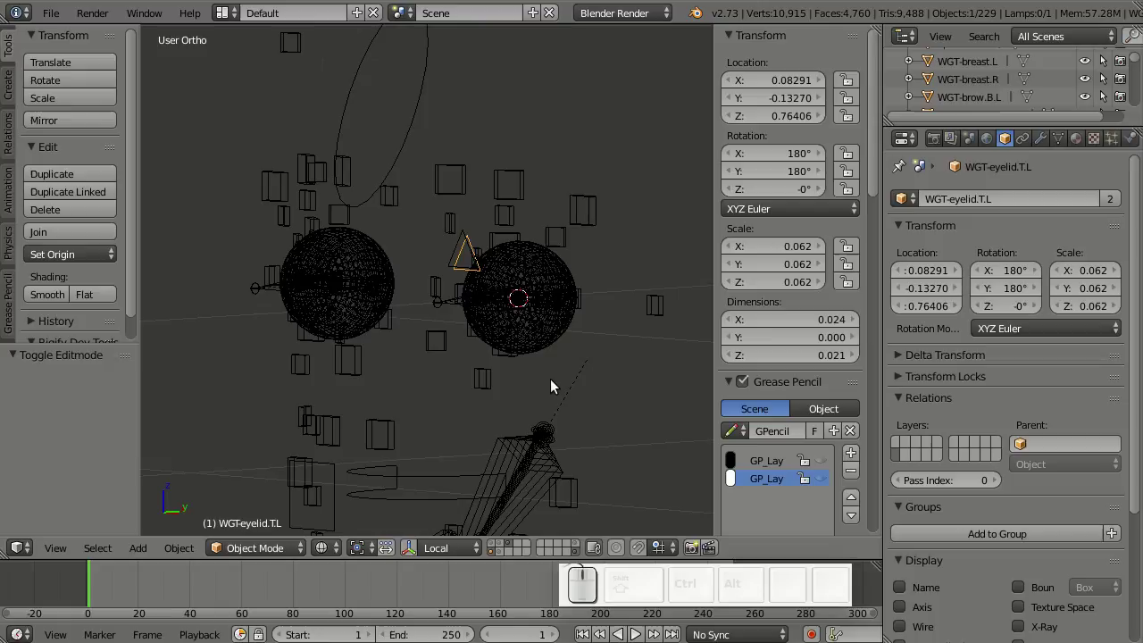
key("KP_3")
key("Tab")
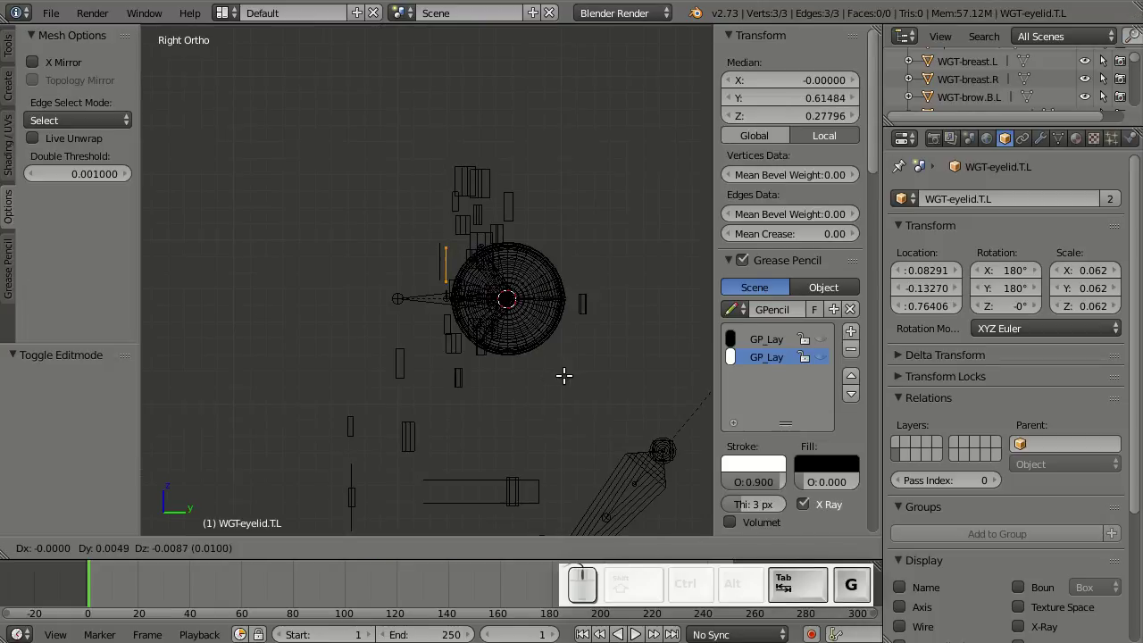
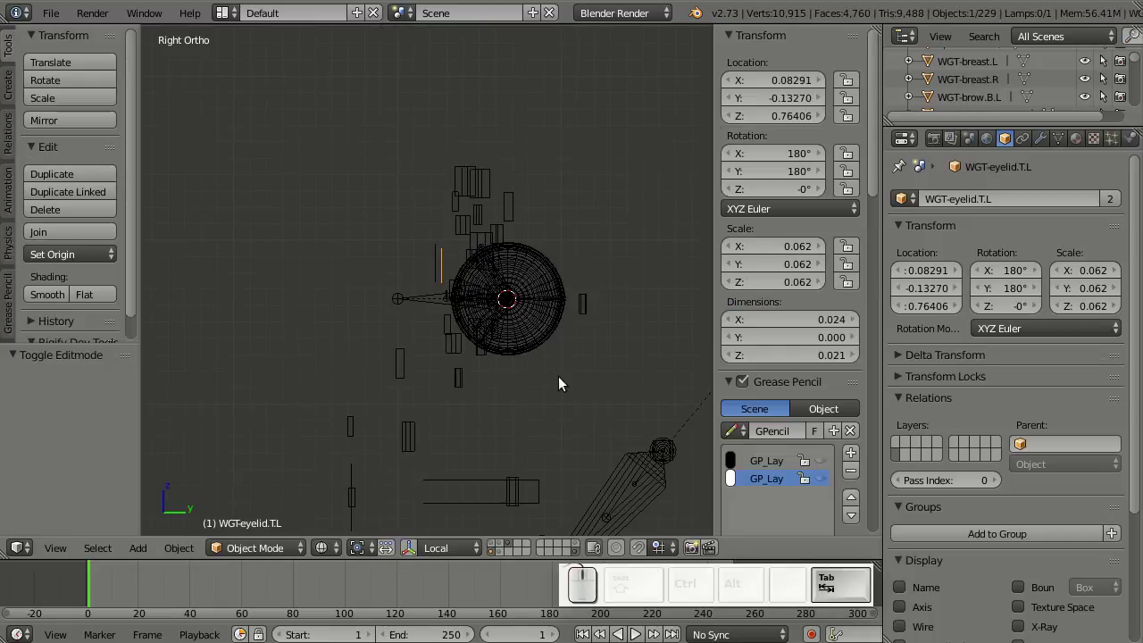
- Nudge the widget toward the eye and test-rotate the upper eyelid control using it as custom shape
key("g")
left_click(527, 319)
left_click_drag(520, 371, 464, 262)
left_click_drag(464, 262, 612, 349)
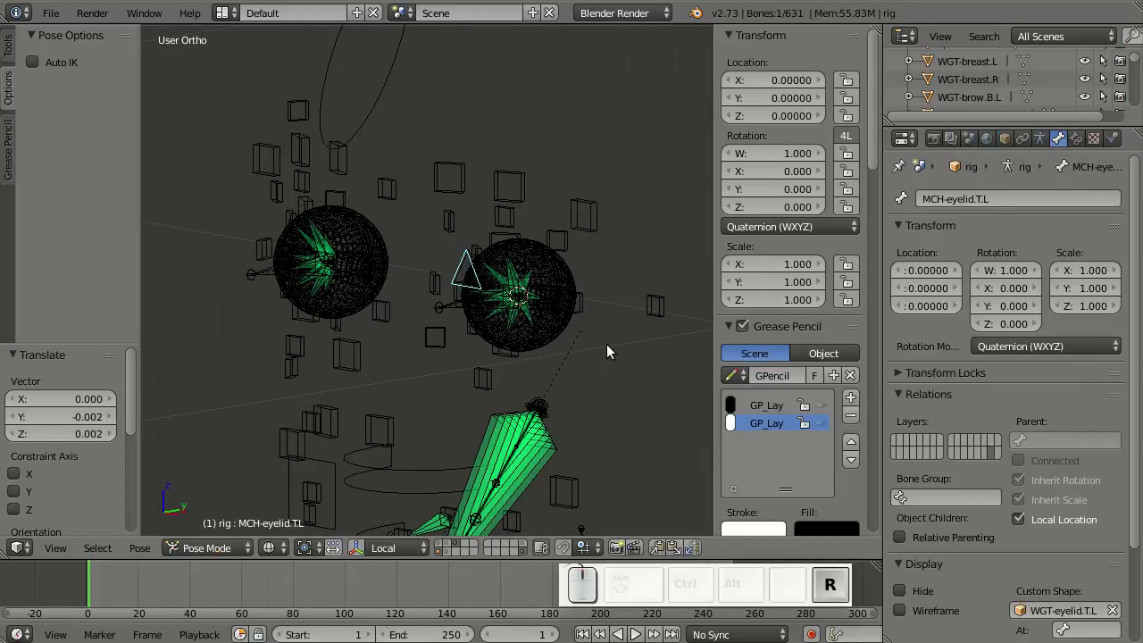
right_click(561, 392)
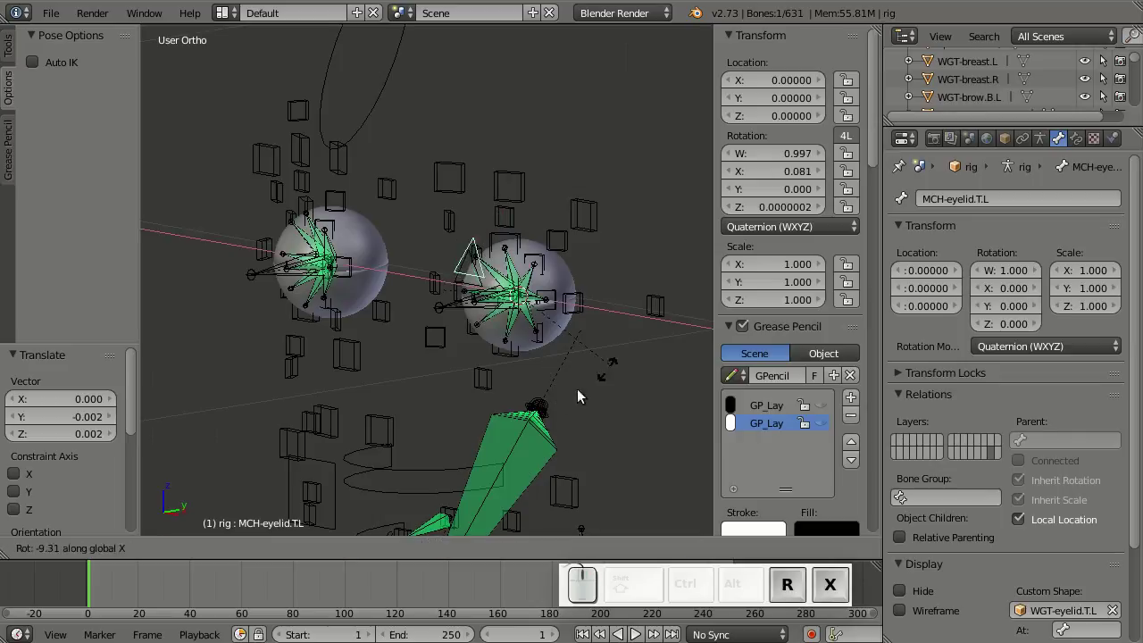
left_click_drag(595, 321, 470, 280)
right_click(471, 279)
- Duplicate the WGT-eyelid.T.L widget in place for the bottom eyelid
left_click_drag(471, 287, 495, 283)
scroll("up", 3)
left_click_drag(494, 260, 493, 276)
key("shift+d")
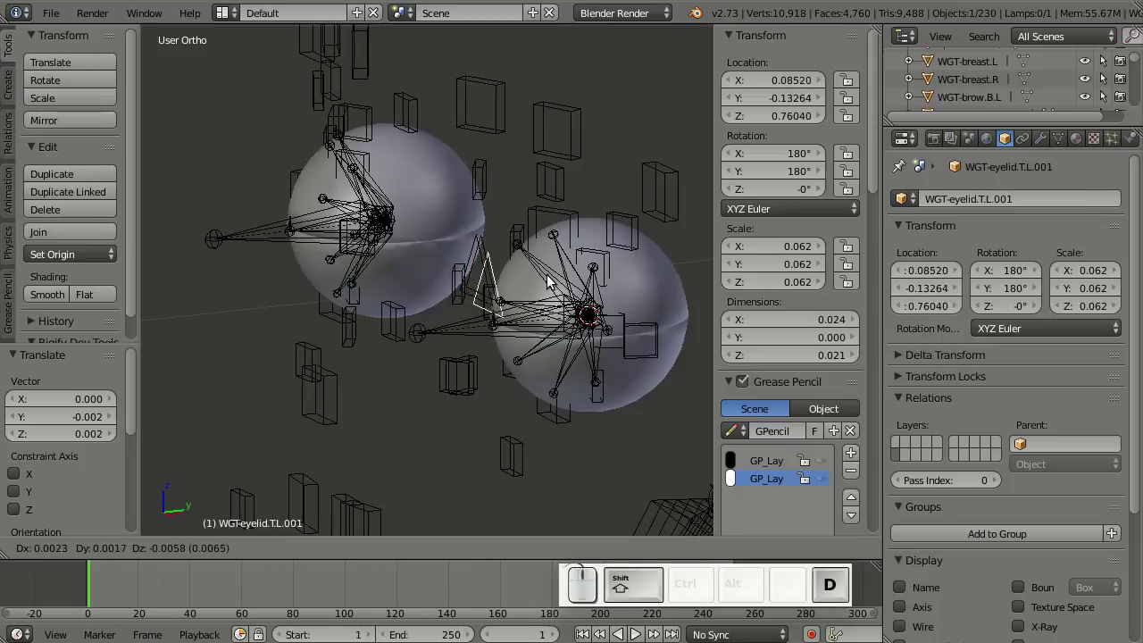
right_click(552, 278)
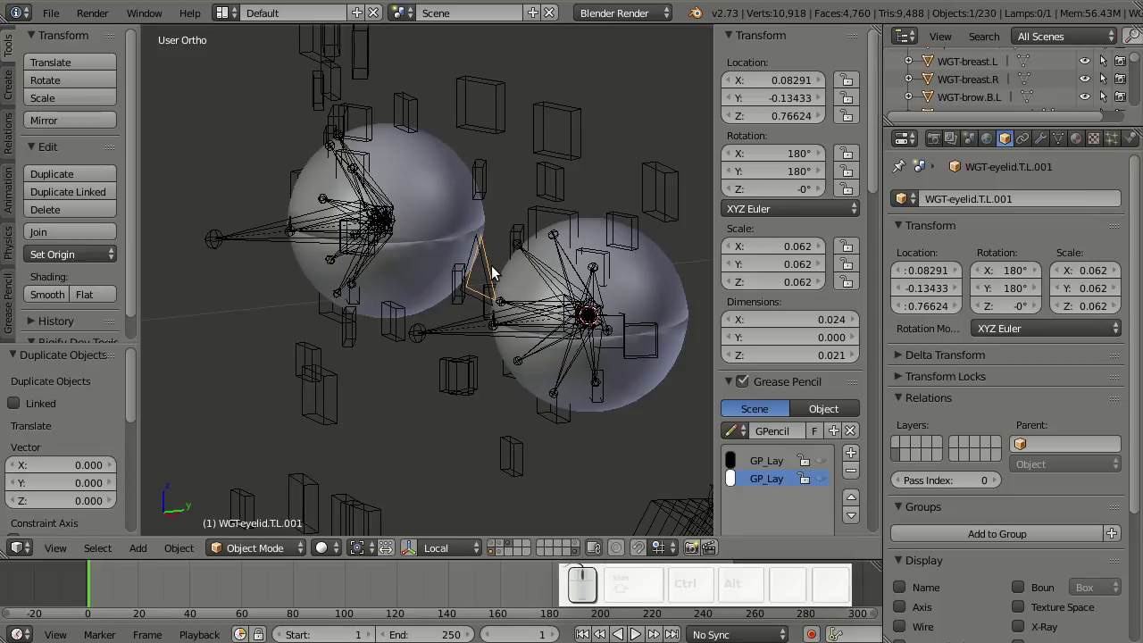
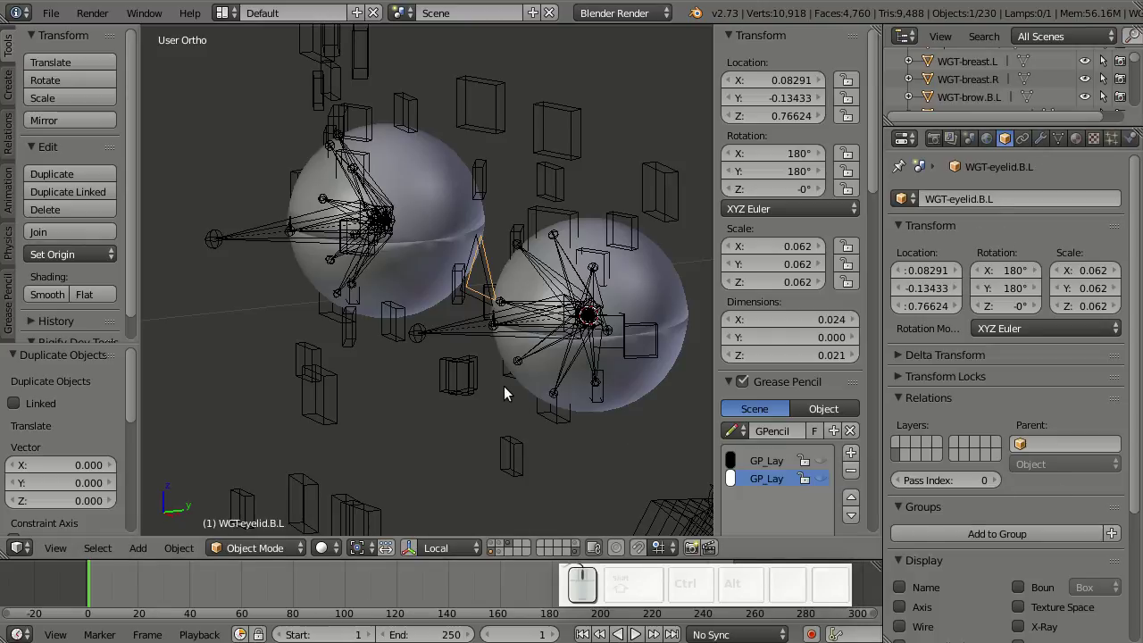
- Assign the duplicated WGT-eyelid.B.L triangle as the MCH-eyelid.B.L bone's custom shape
middle_click(559, 408)
key("shift+Tab")
key("KP_1")
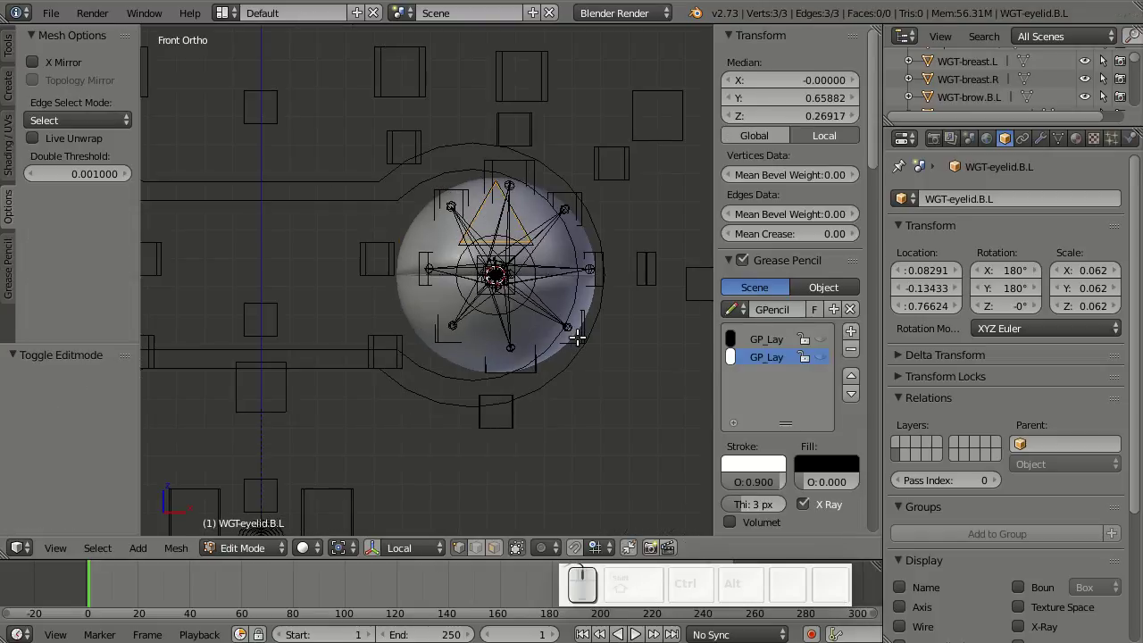
key("Tab")
left_click_drag(574, 343, 446, 295)
right_click(446, 295)
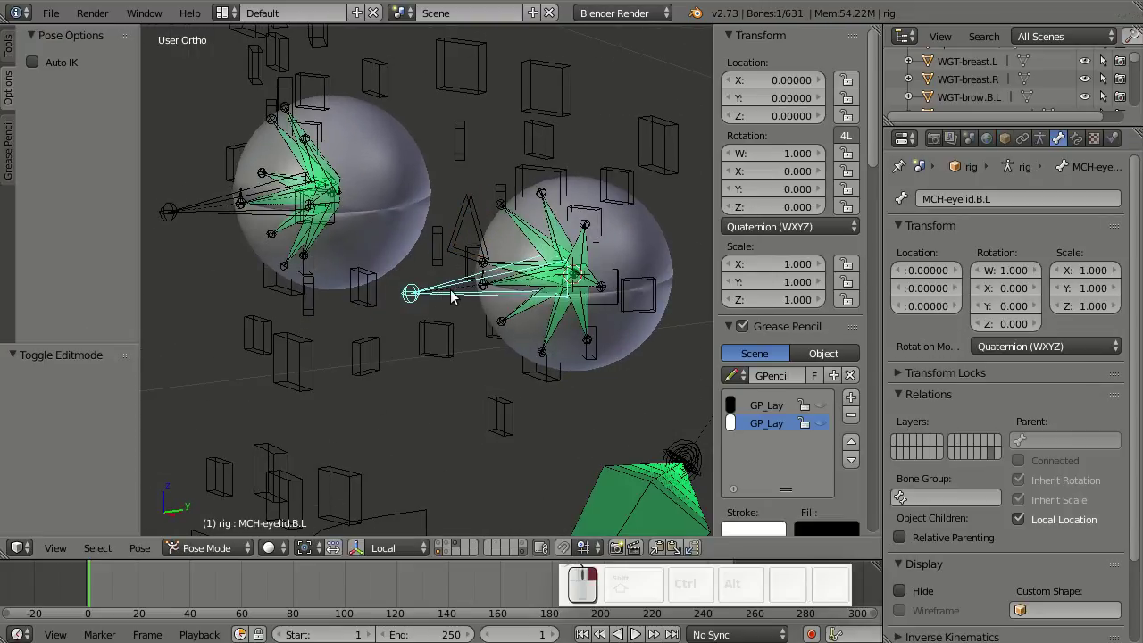
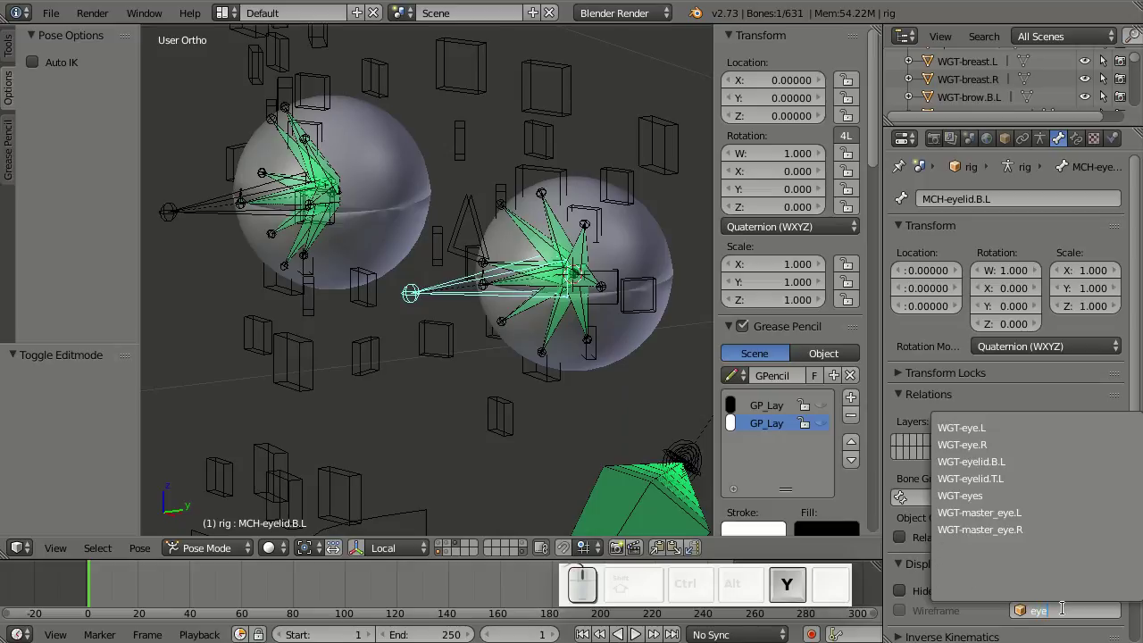
left_click(1030, 466)
- Zoom in on the left eye and select the WGT-eyelid.B.L widget object
left_click_drag(518, 358, 488, 173)
scroll("up", 3)
middle_click(513, 253)
scroll("down", 3)
middle_click(460, 301)
middle_click(433, 295)
right_click(429, 303)
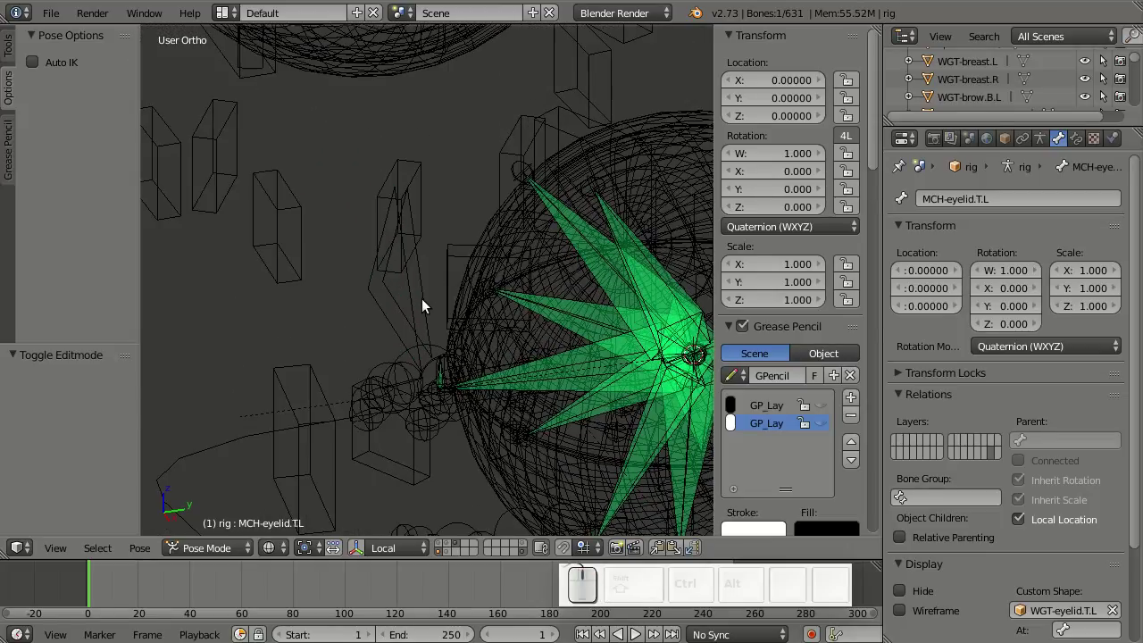
right_click(435, 301)
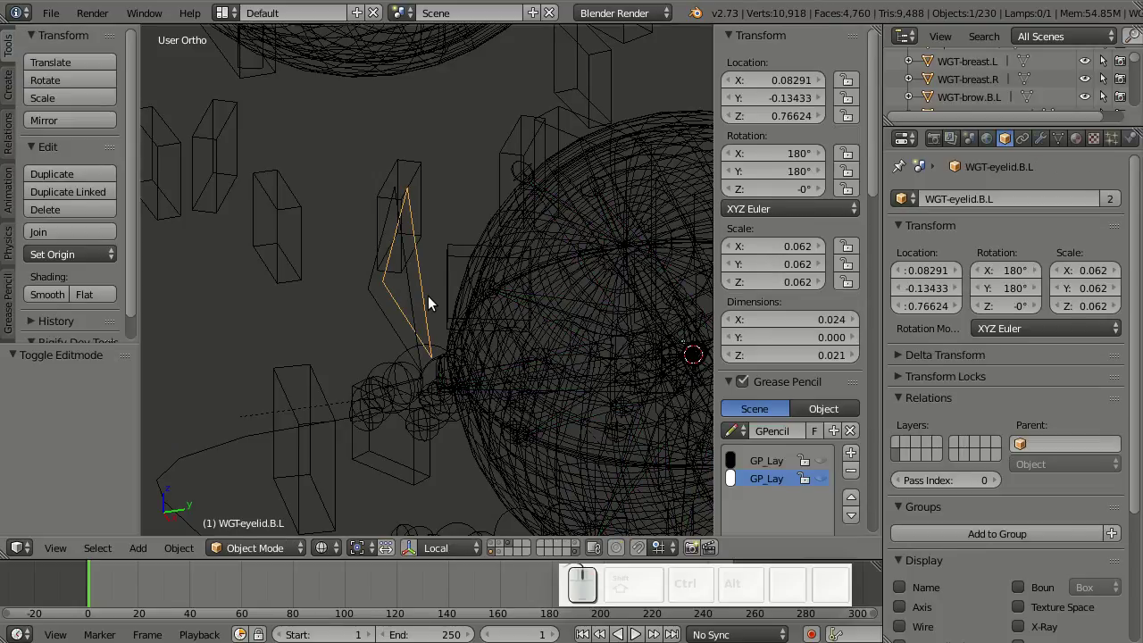
- Mirror the lower eyelid widget's vertices along Z so the triangle points down
key("KP_1")
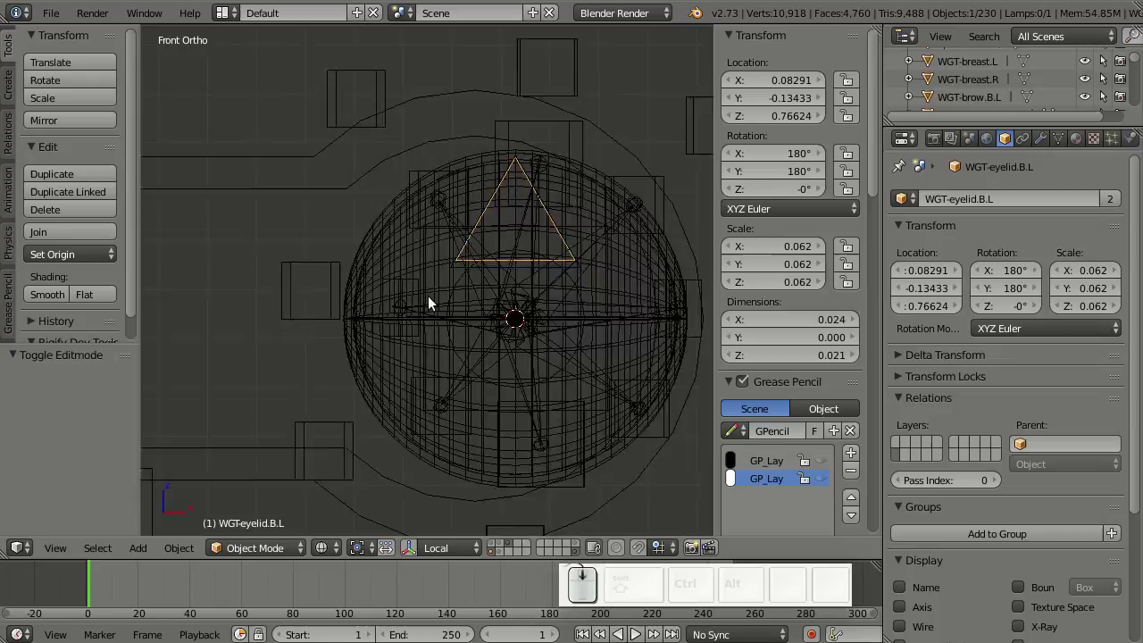
key("Tab")
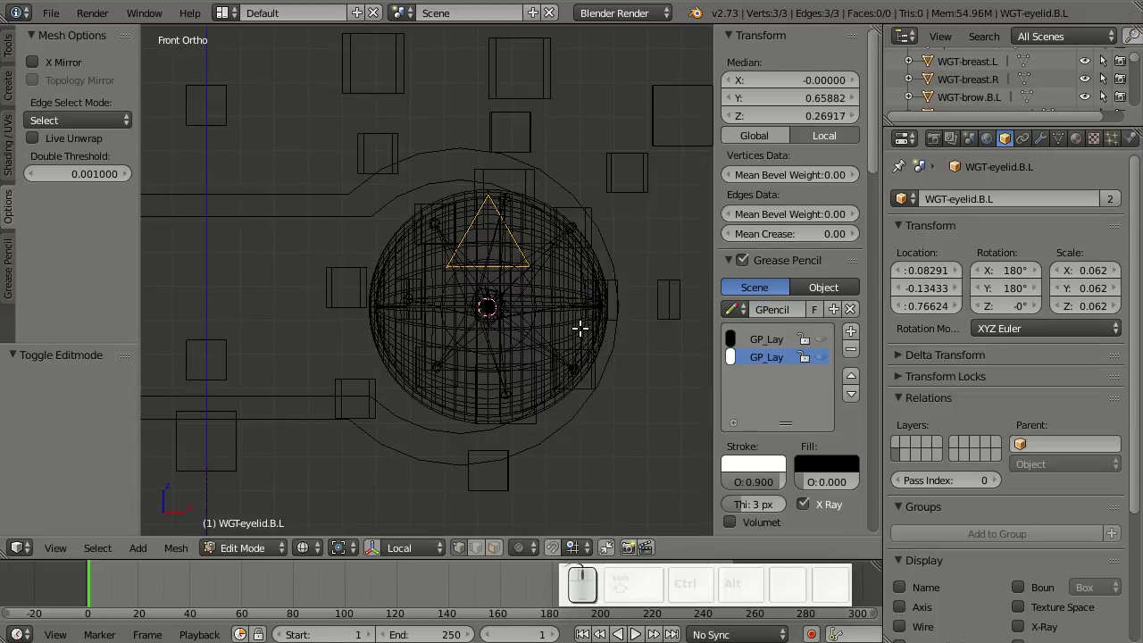
key("ctrl+m")
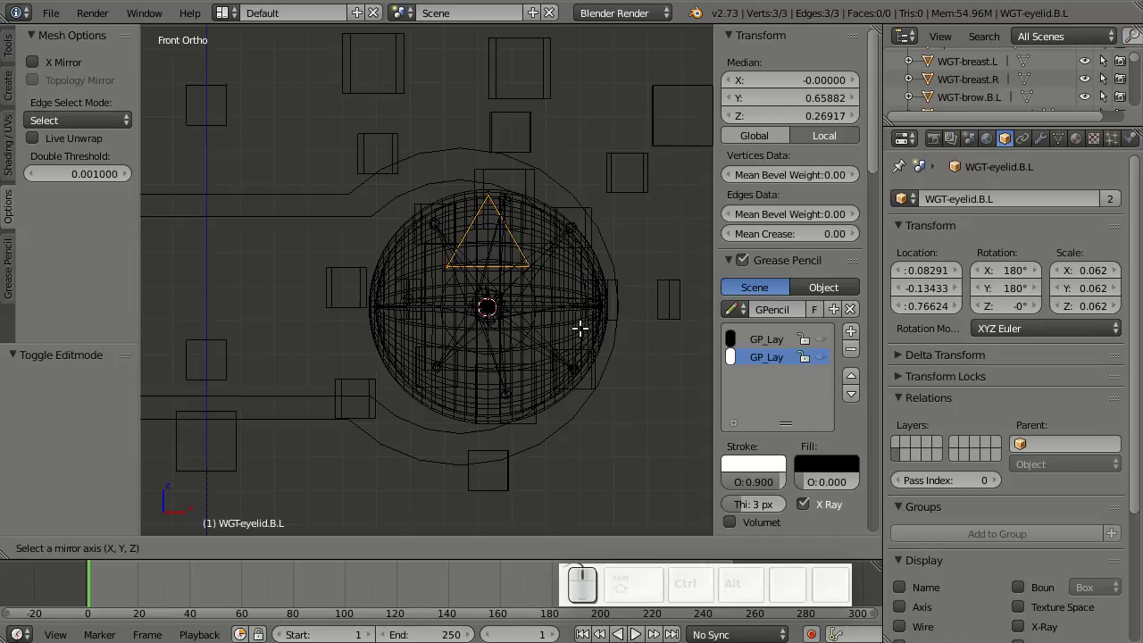
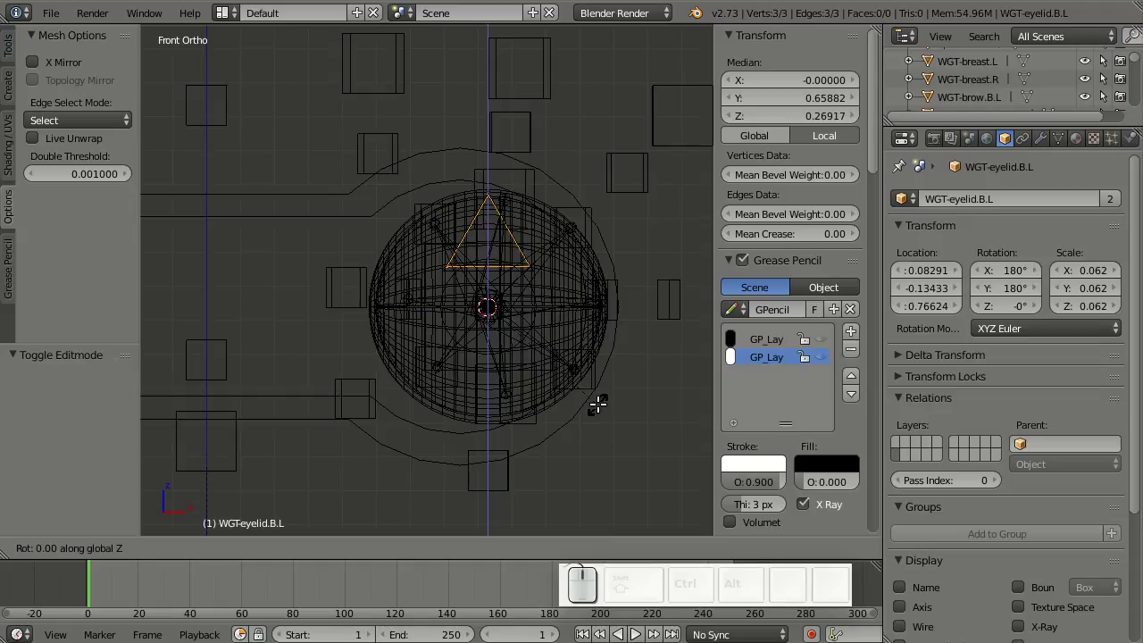
key("Escape")
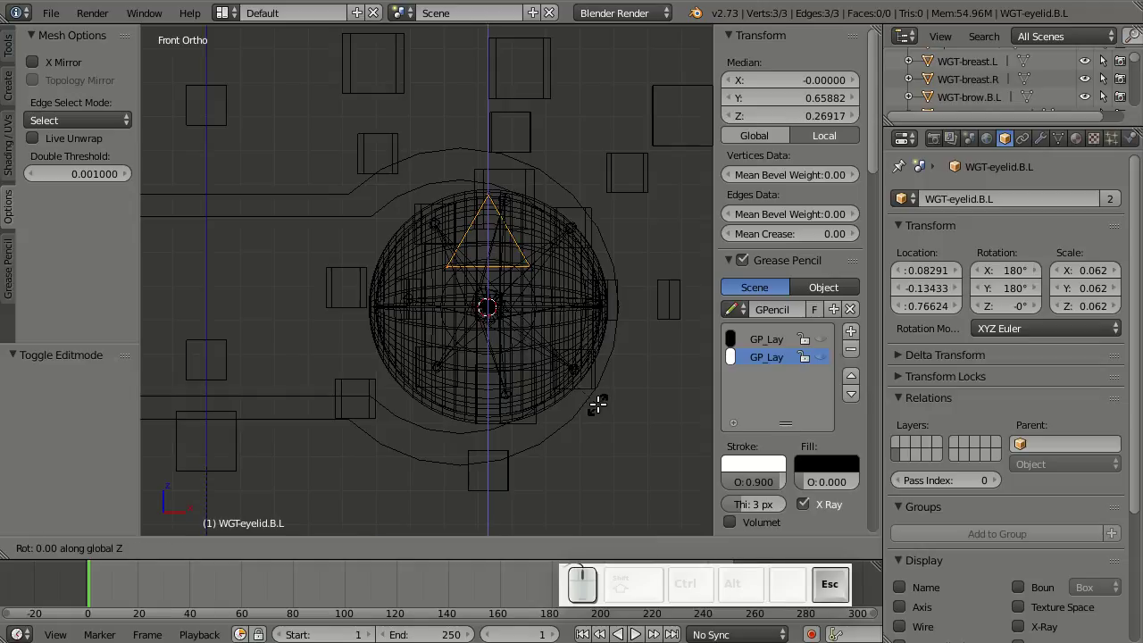
key("ctrl+m")
key("z")
key("Return")
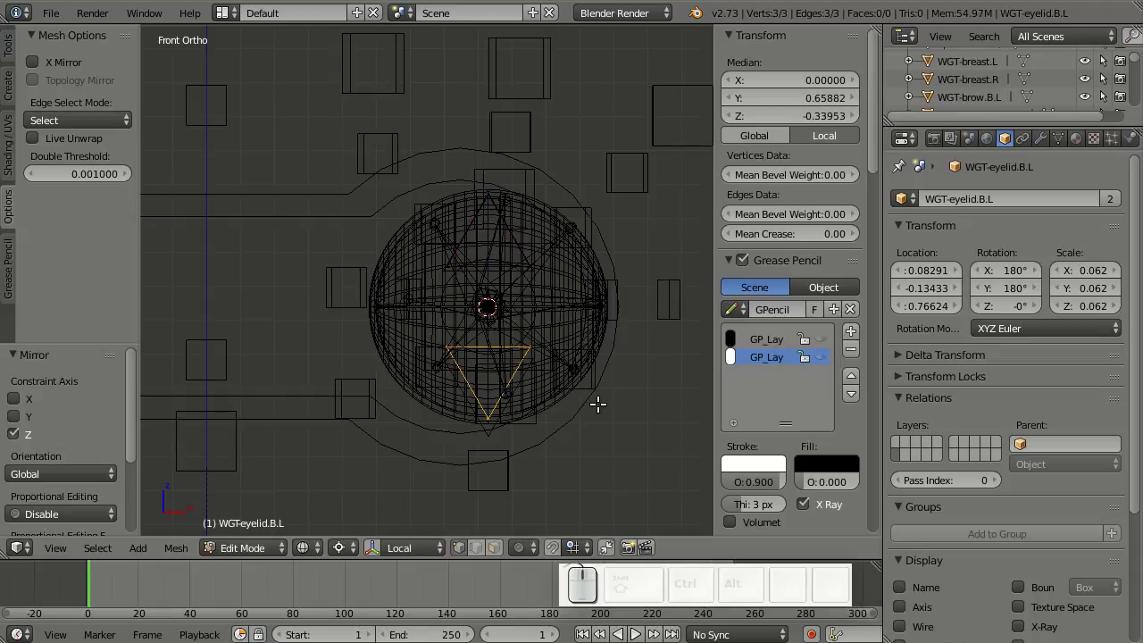
- Move the flipped triangle below the eye centre, adjusting from the right side view
key("Tab")
left_click_drag(610, 397, 415, 409)
key("KP_3")
key("Tab")
key("g")
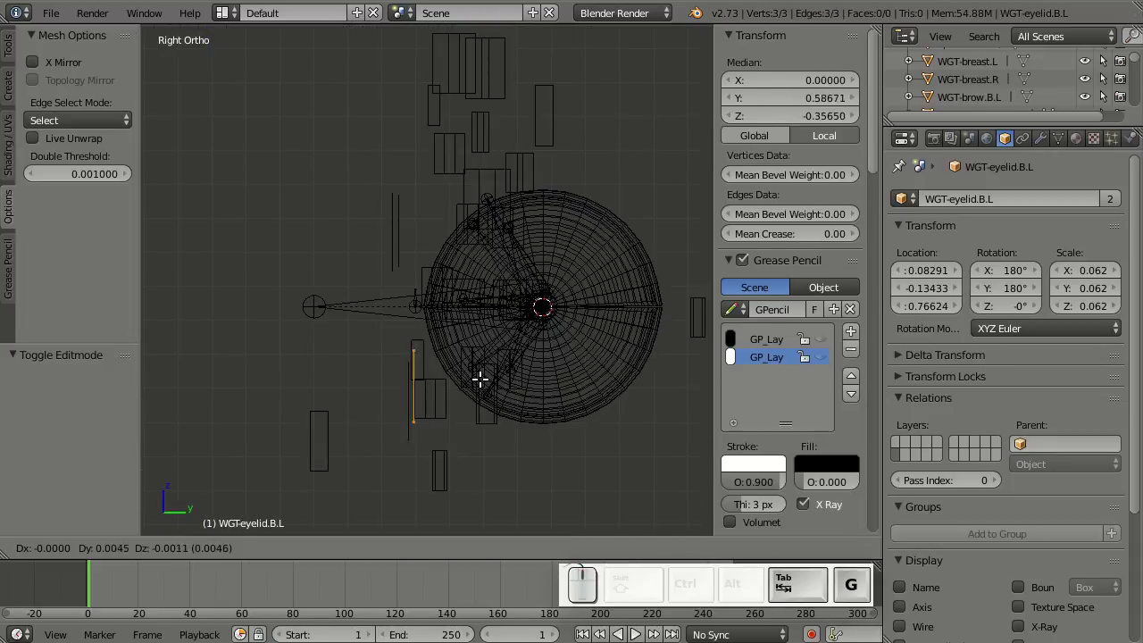
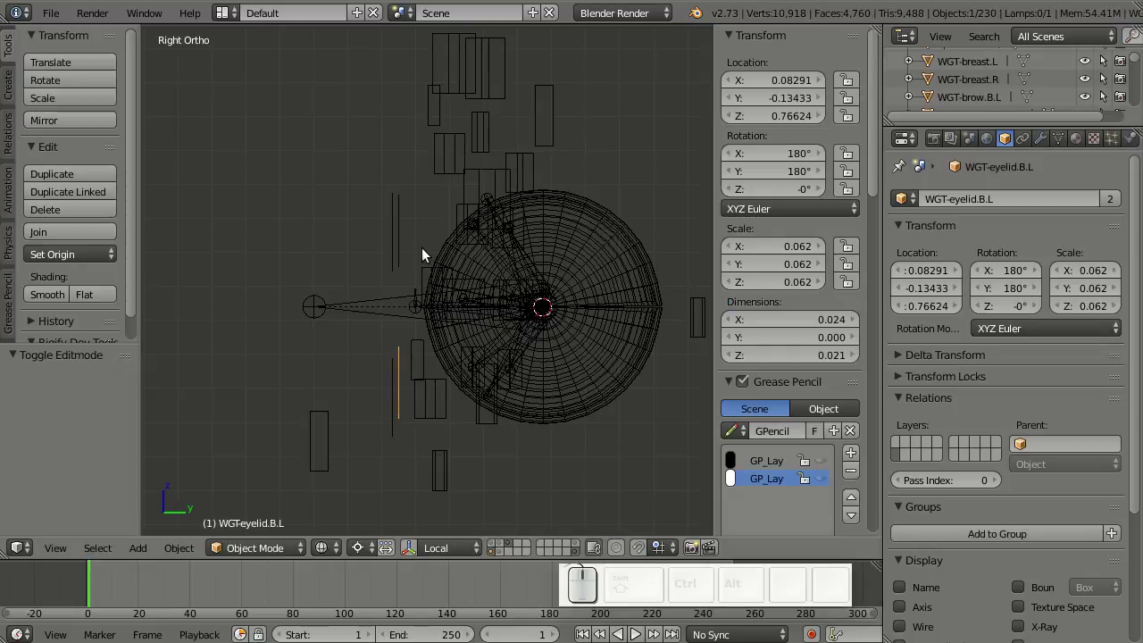
- Tilt the widget around X to nudge it slightly forward of the eye
right_click(406, 235)
right_click(406, 390)
left_click_drag(397, 405, 449, 445)
left_click_drag(449, 445, 554, 437)
key("r")
key("x")
right_click(517, 476)
middle_click(481, 432)
- Return to front view and select the WGT-eyelid.T.L widget in Object Mode
key("KP_3")
right_click(402, 361)
right_click(403, 261)
key("KP_1")
scroll("down", 3)
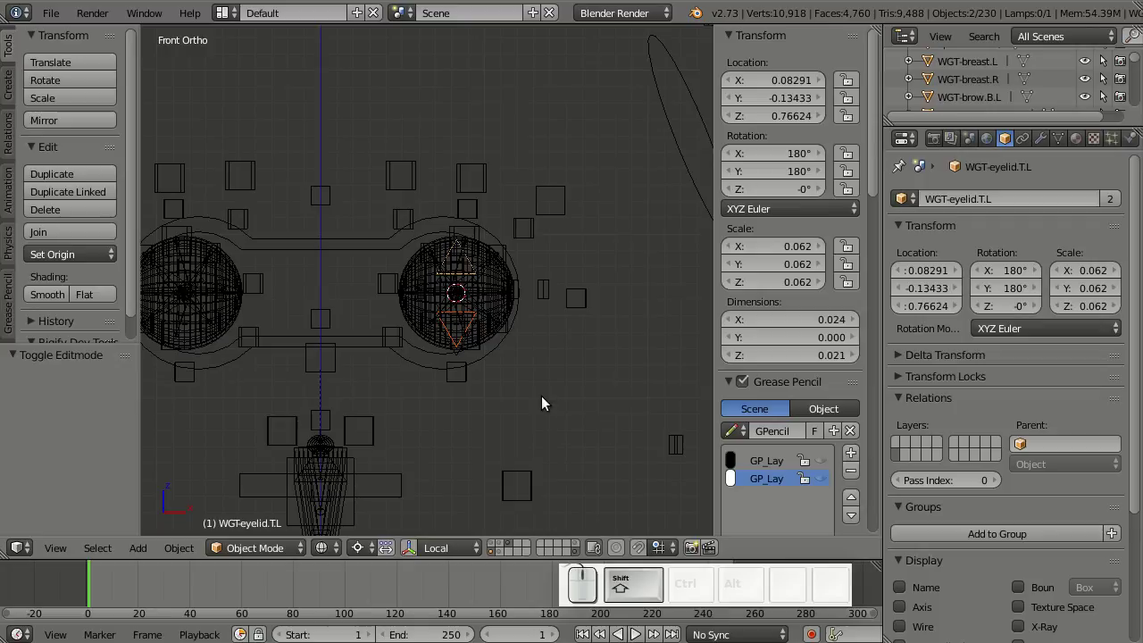
- Snap the 3D cursor to the world centre and select both left eyelid widgets
left_click_drag(564, 397, 594, 392)
key("shift+s")
left_click(573, 456)
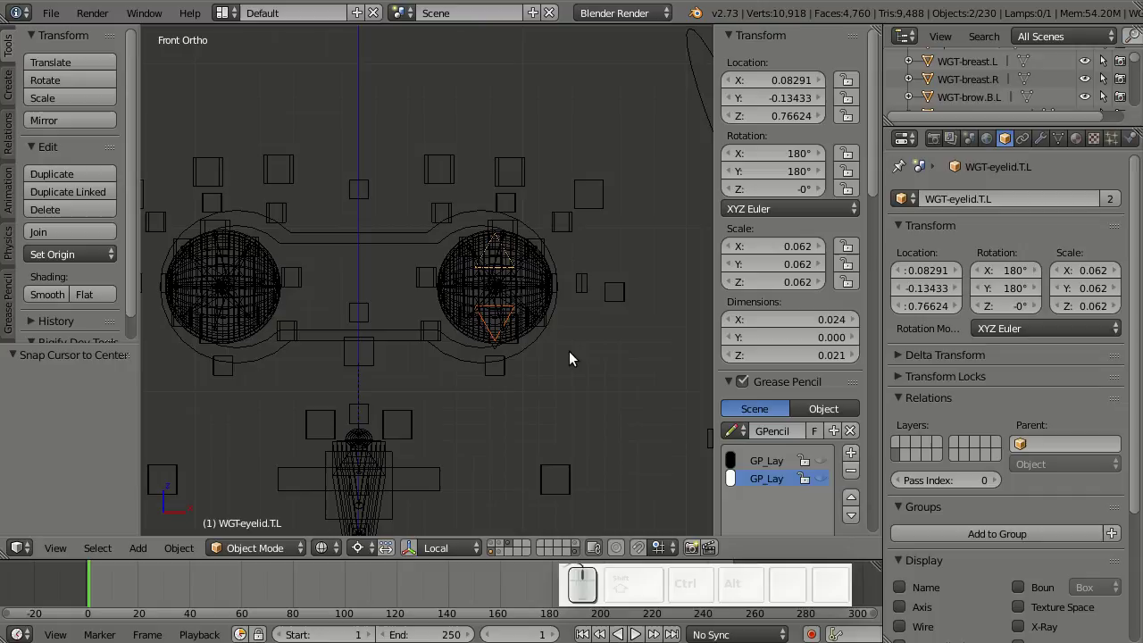
key("shift+d")
right_click(575, 349)
- Duplicate the eyelid widgets and mirror the copies across X to the right eye
left_click_drag(506, 366, 564, 211)
scroll("down", 3)
scroll("down", 3)
scroll("up", 3)
left_click_drag(564, 203, 572, 335)
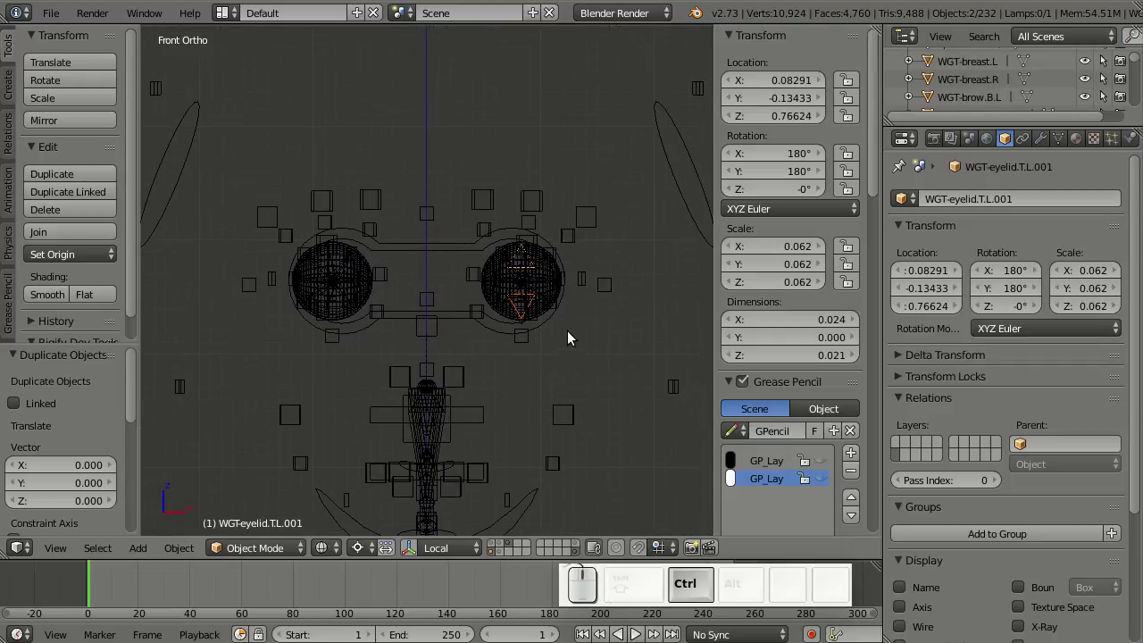
key("ctrl+m")
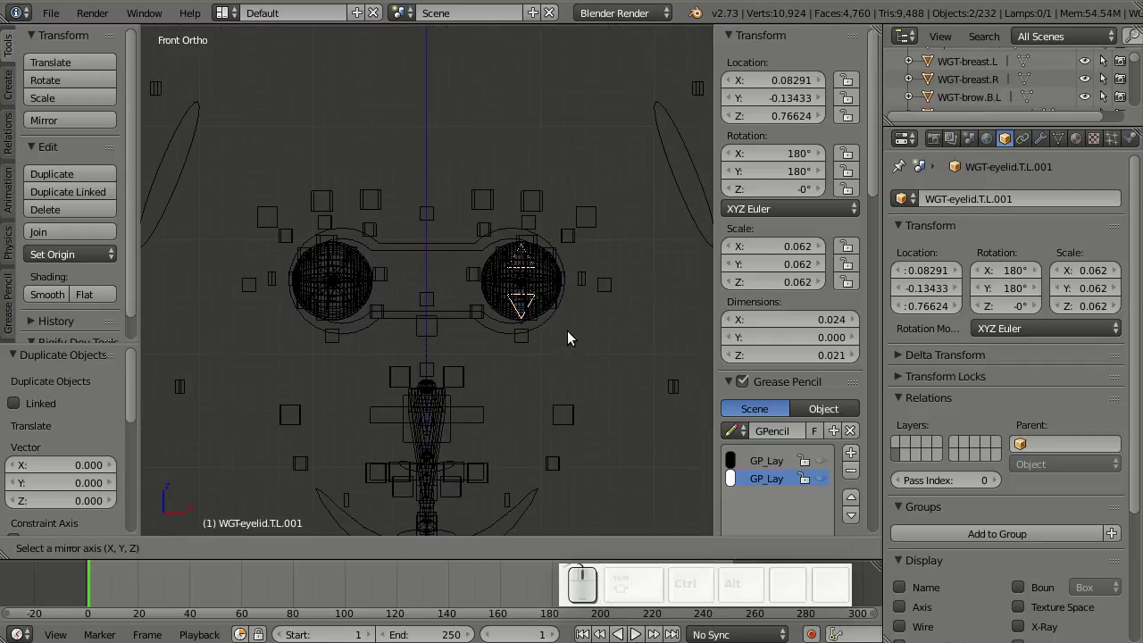
key("x")
key("Return")
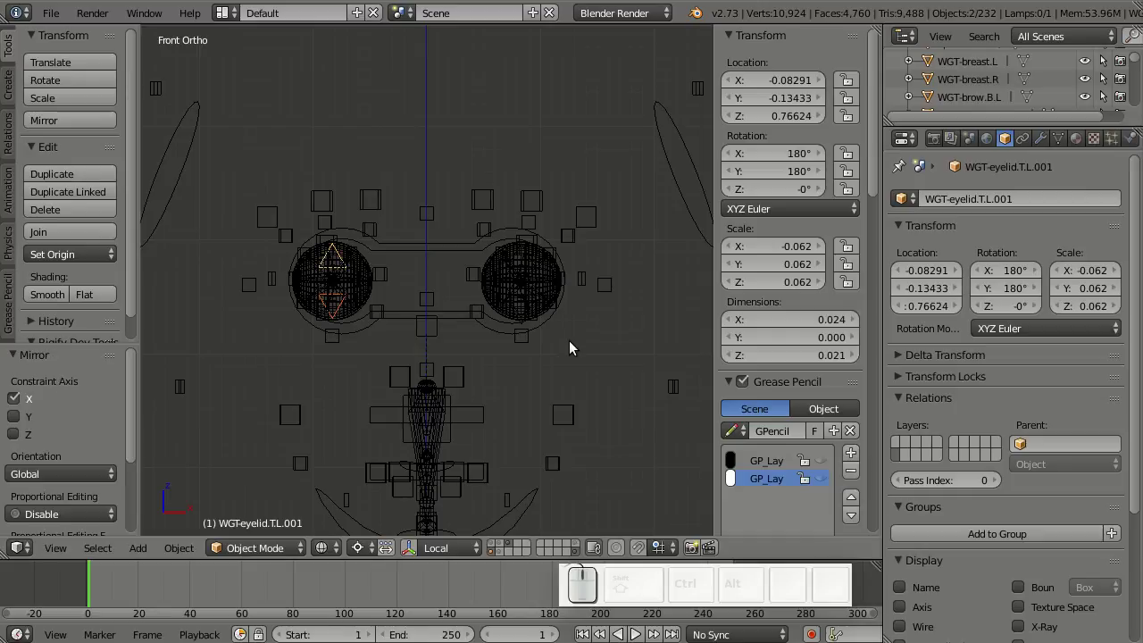
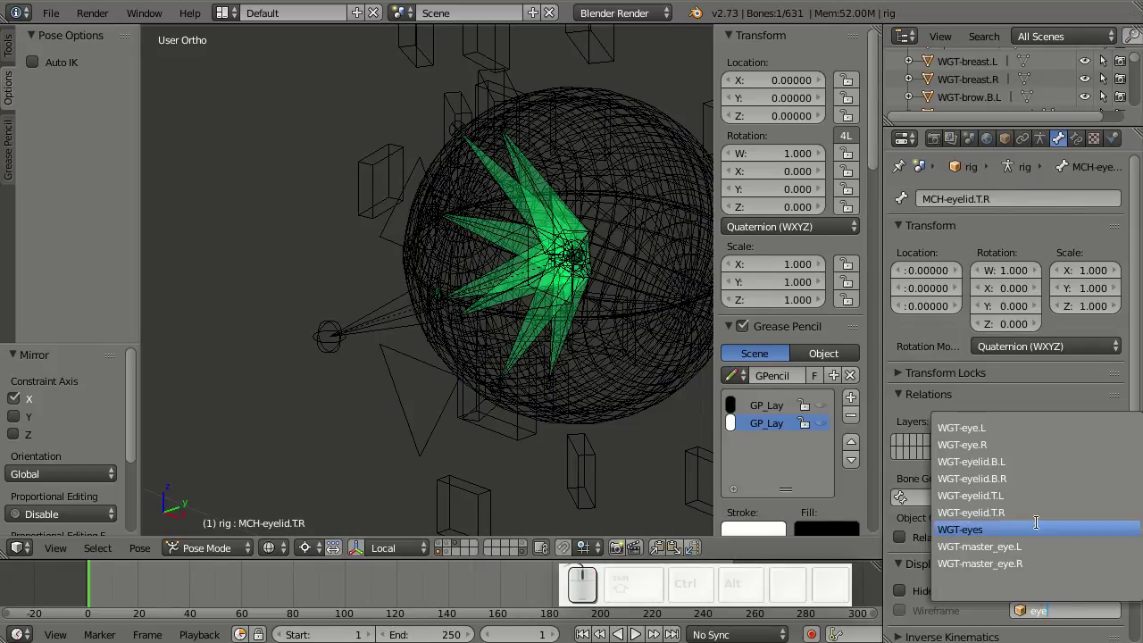
- Assign WGT-eyelid.T.R and WGT-eyelid.B.R as custom shapes of the right eyelid bones
left_click(1030, 509)
right_click(380, 340)
left_click(1083, 612)
key("e")
key("y")
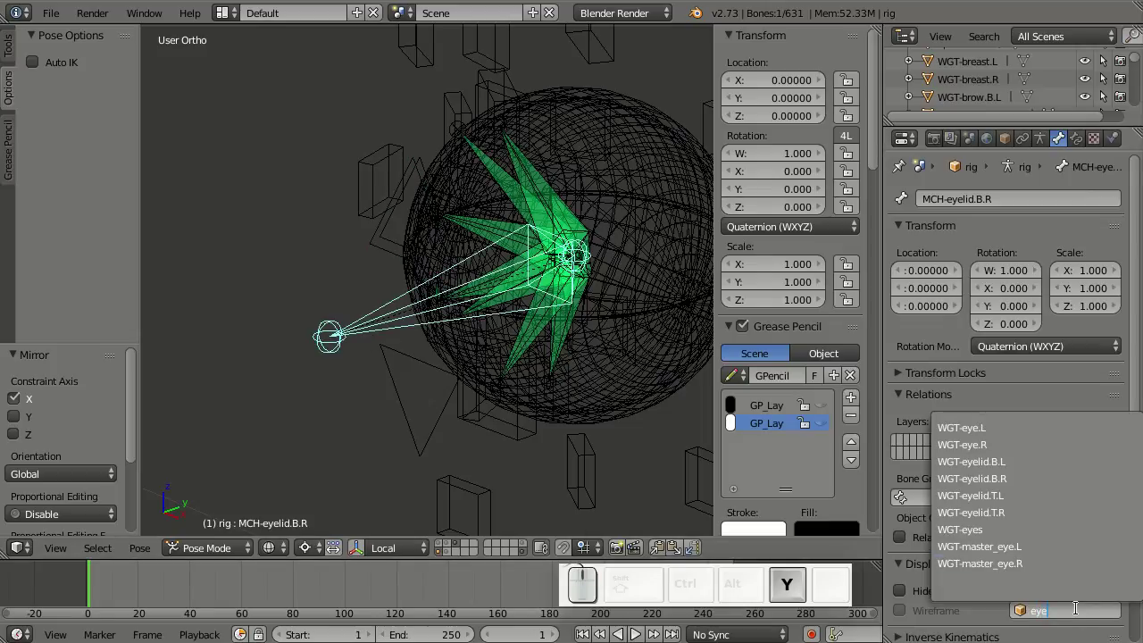
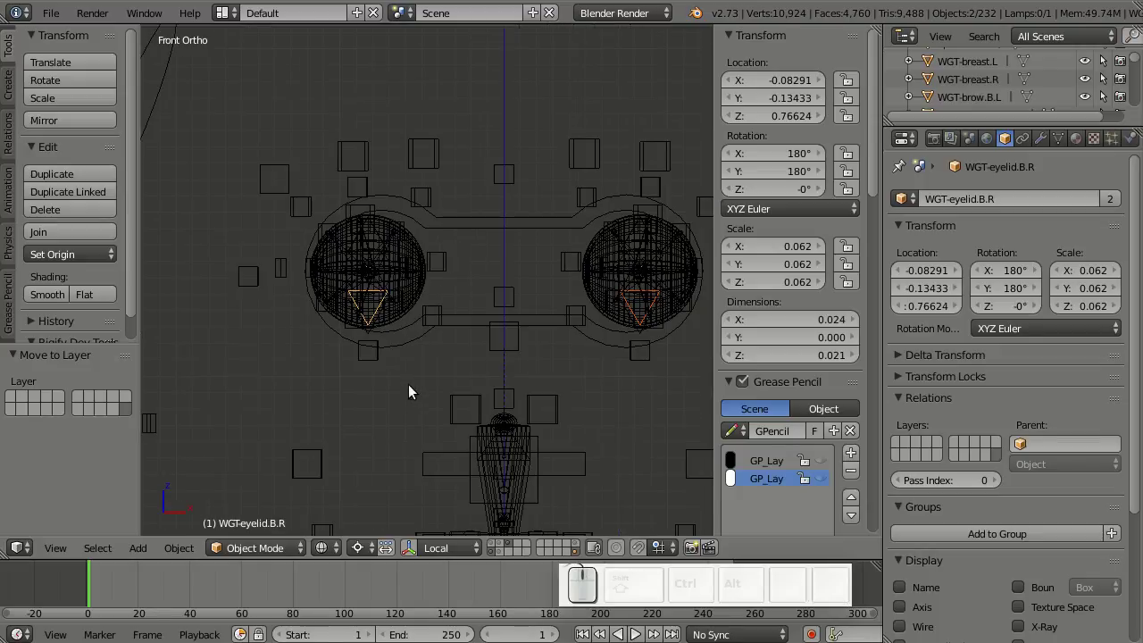
- Move the eyelid widget objects to a hidden layer and switch the rig into Pose Mode
left_click_drag(544, 335, 456, 565)
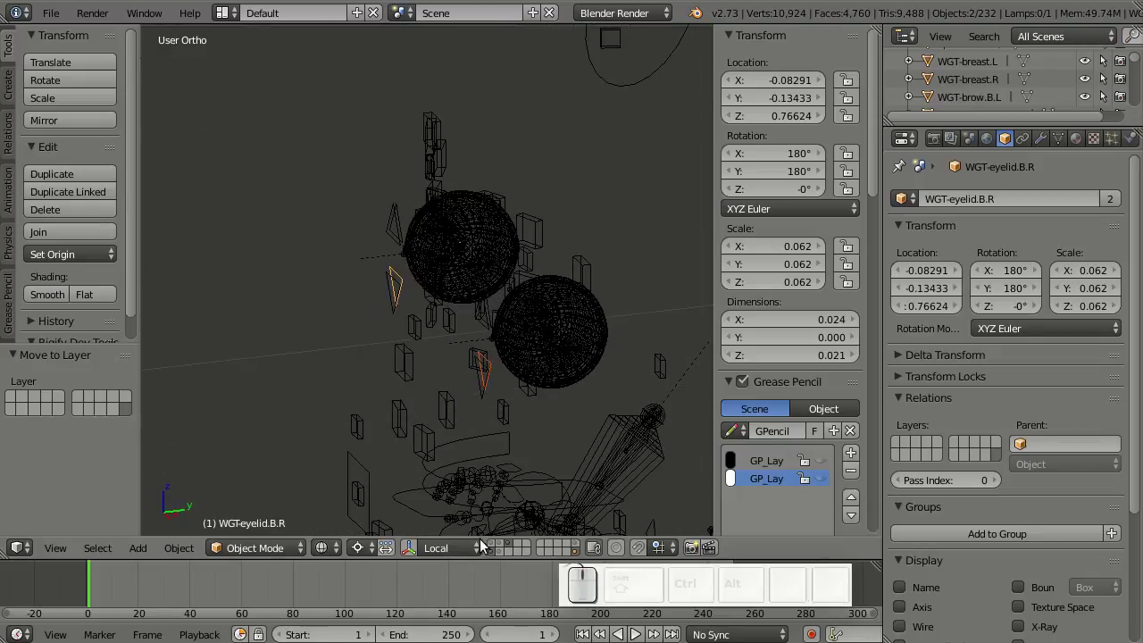
left_click(575, 554)
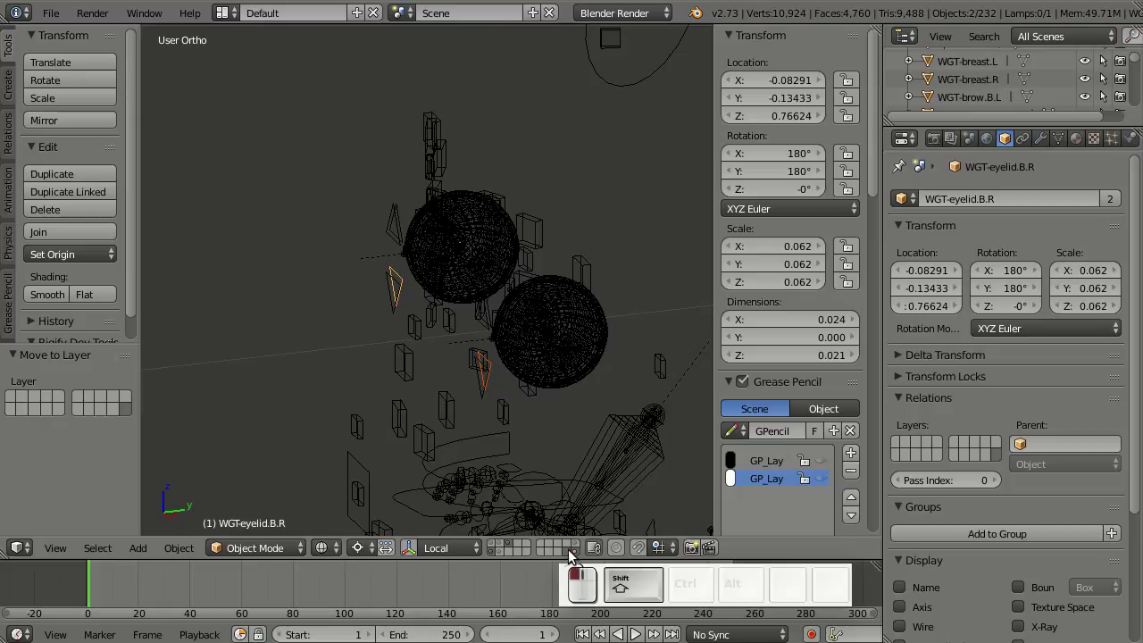
left_click(579, 552)
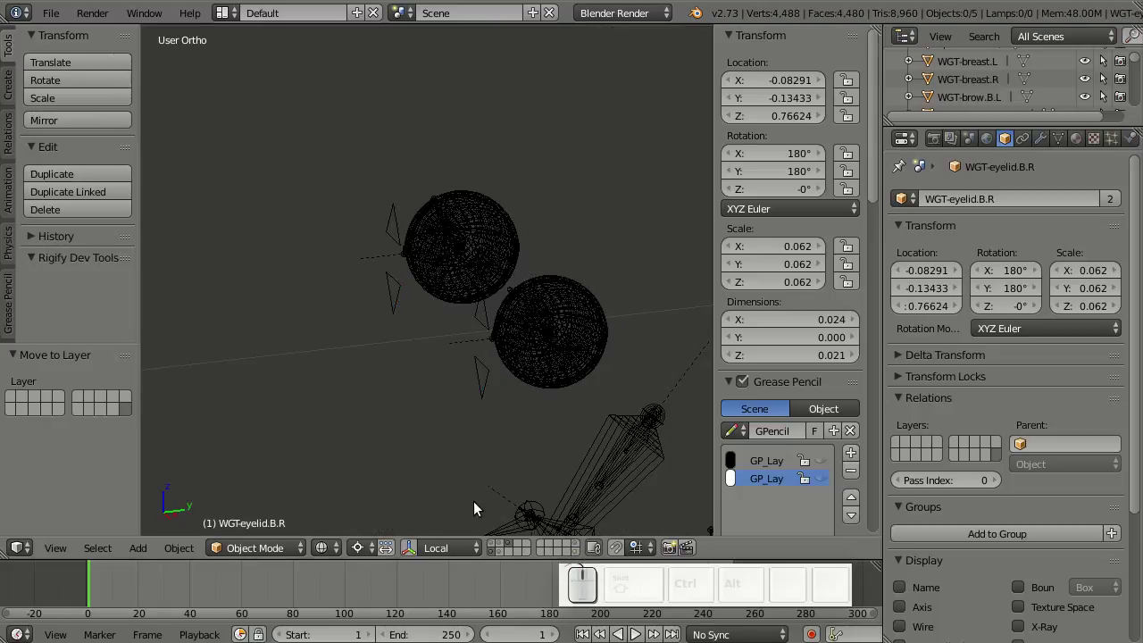
left_click(1051, 312)
right_click(410, 297)
left_click_drag(405, 259, 477, 298)
left_click_drag(478, 298, 458, 312)
key("m")
left_click(596, 344)
- Move the selected eyelid control bones to another bone layer
left_click(1106, 309)
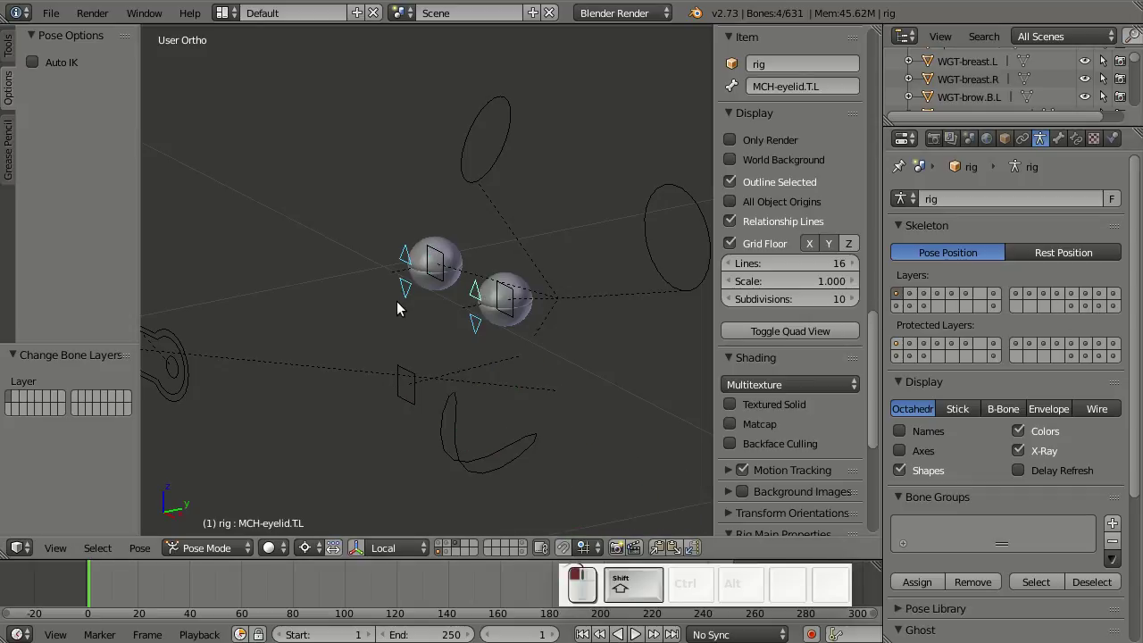
scroll("down", 3)
left_click(751, 313)
scroll("up", 3)
scroll("down", 3)
right_click(400, 252)
right_click(391, 297)
left_click_drag(501, 351, 501, 301)
key("m")
left_click(650, 338)
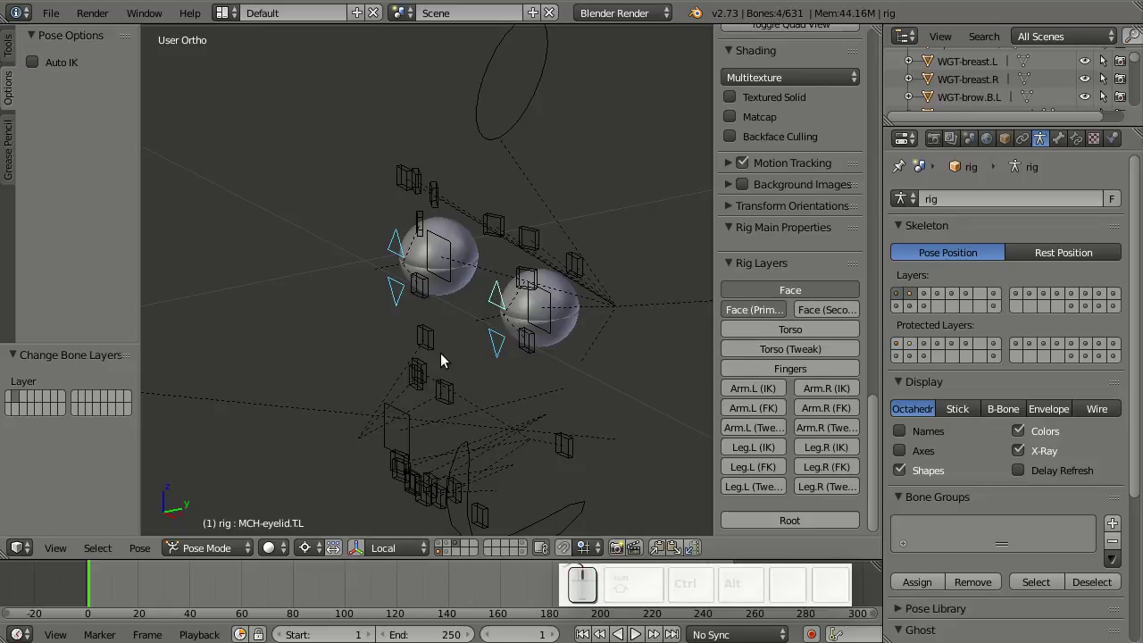
- Toggle rig control layers to show the torso and head controls
left_click(775, 312)
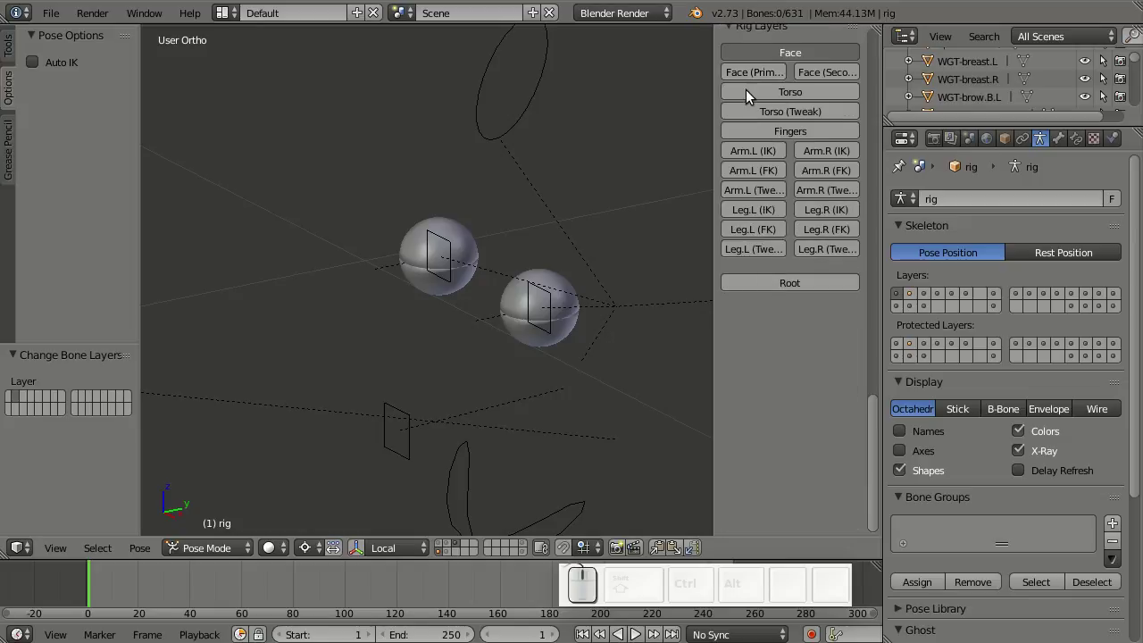
left_click(750, 77)
scroll("down", 3)
left_click_drag(517, 360, 544, 366)
scroll("up", 3)
scroll("down", 3)
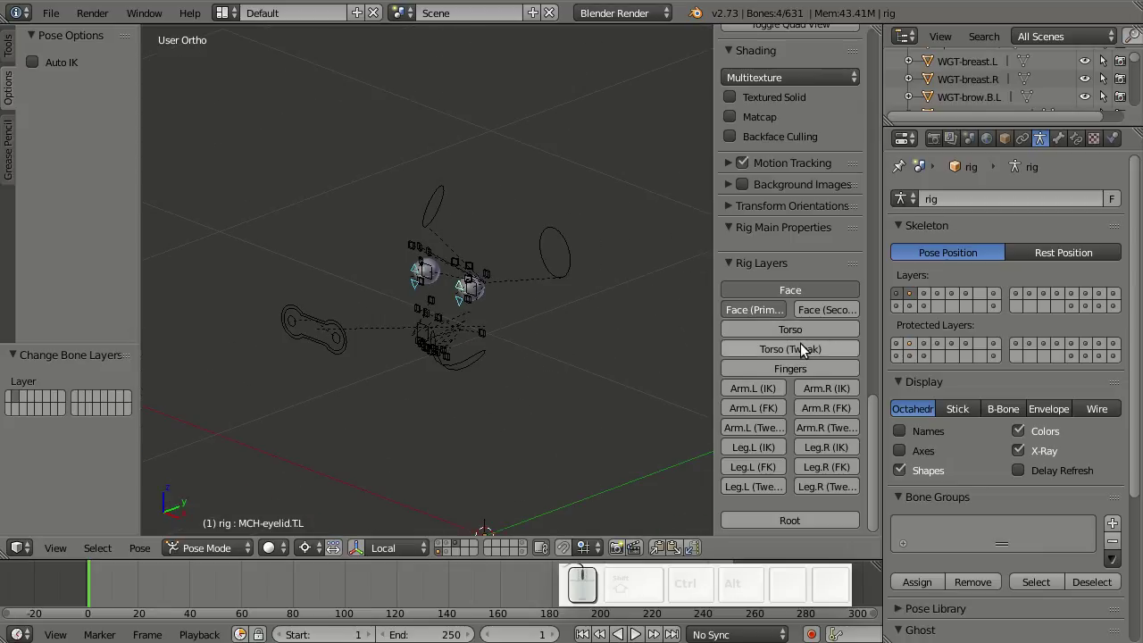
left_click(803, 332)
left_click_drag(467, 331, 540, 227)
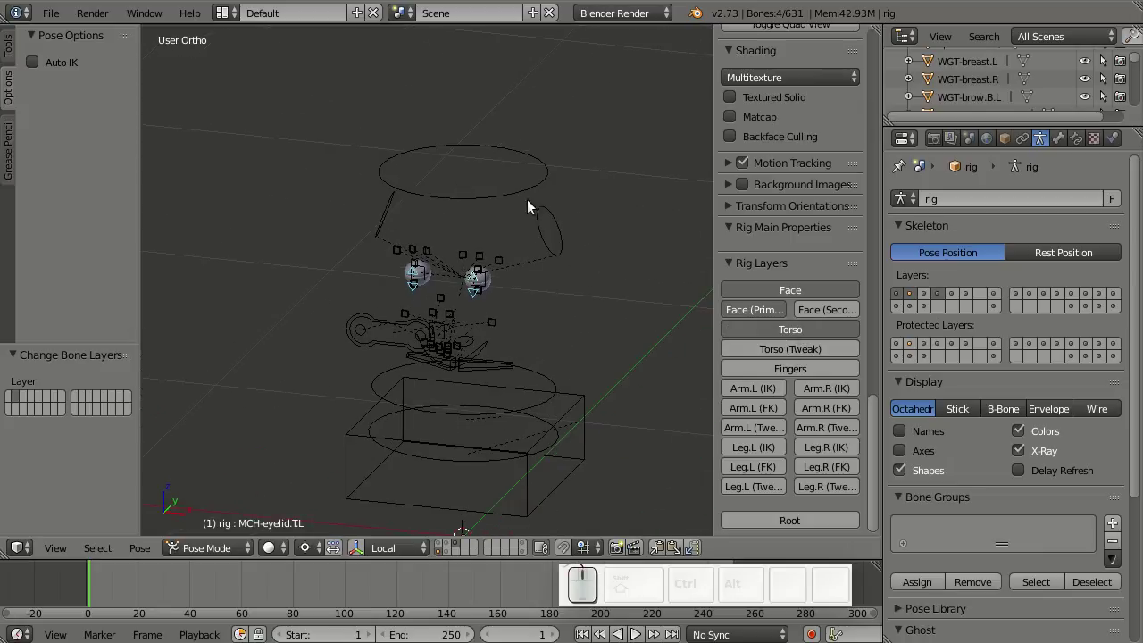
- Rotate the head control to test that the eye rig follows
right_click(530, 191)
key("r")
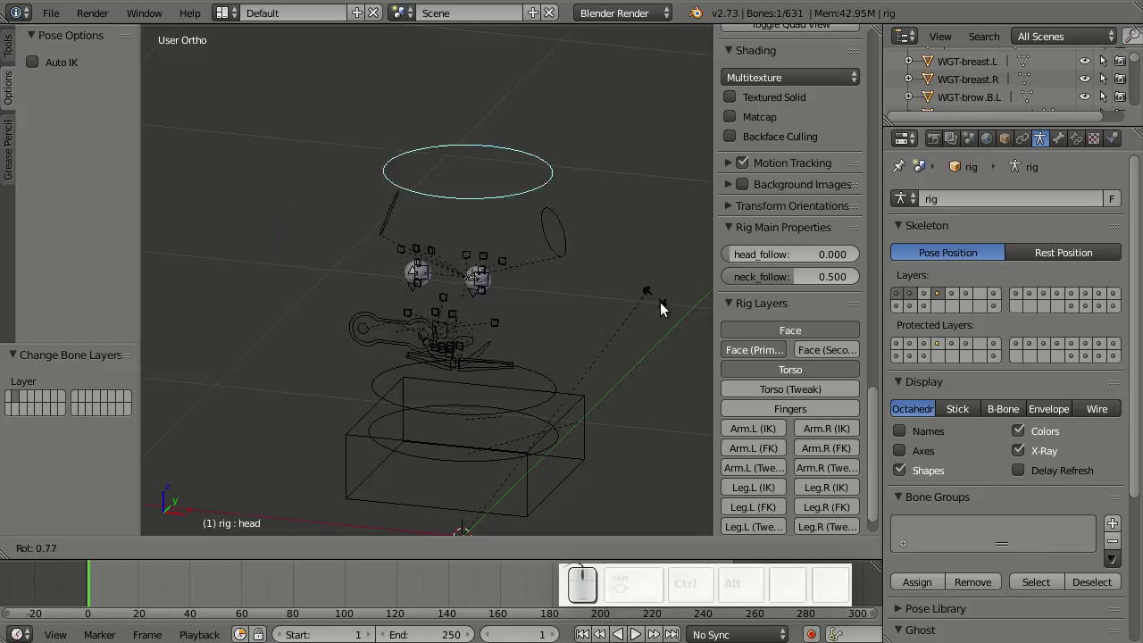
left_click_drag(581, 312, 458, 538)
left_click(456, 546)
right_click(526, 196)
key("r")
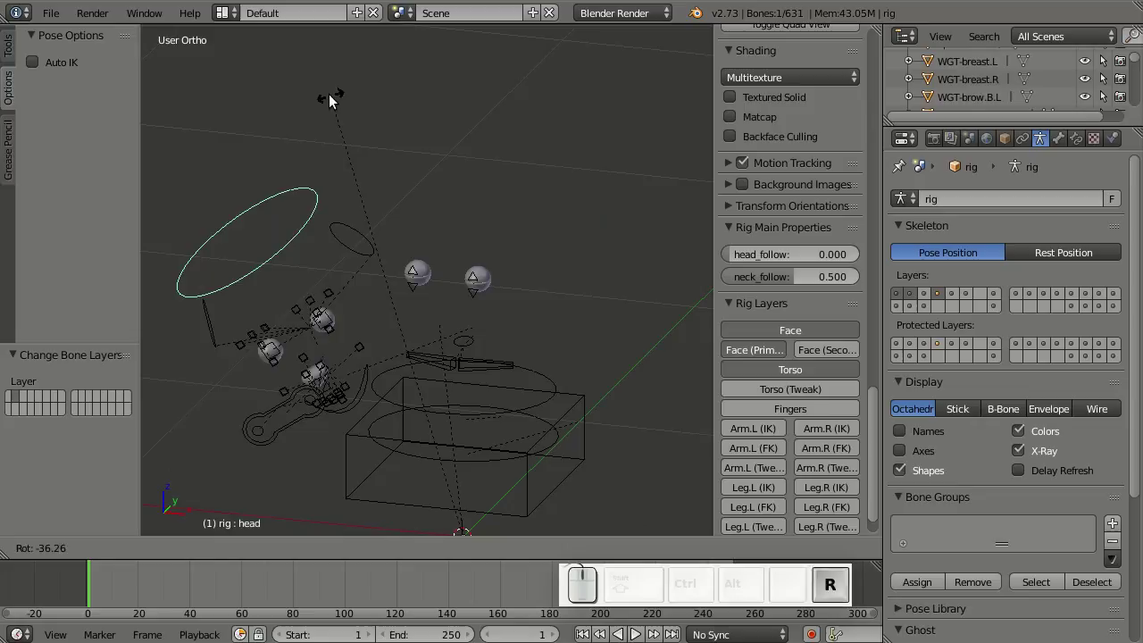
- Select the top lid bone MCH-lid.T.L and inspect its parent in the bone settings
right_click(670, 319)
scroll("up", 3)
scroll("up", 3)
middle_click(635, 342)
left_click(1104, 306)
left_click_drag(592, 287, 839, 433)
- Check the top lid bone's parent and show the face bone layers of the armature
left_click(1065, 144)
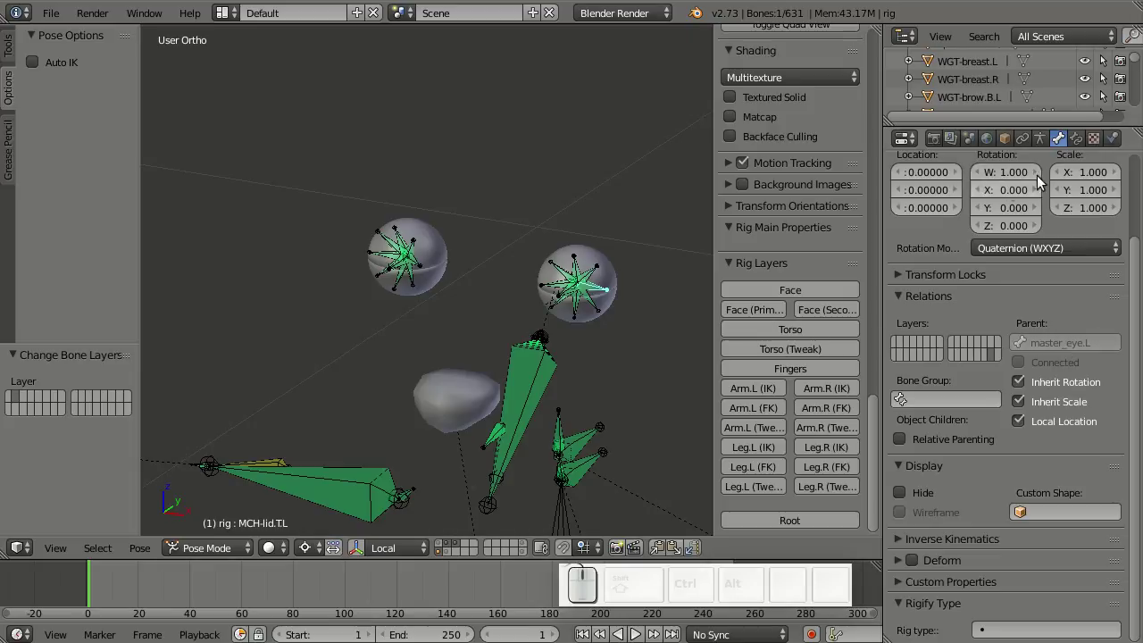
scroll("up", 3)
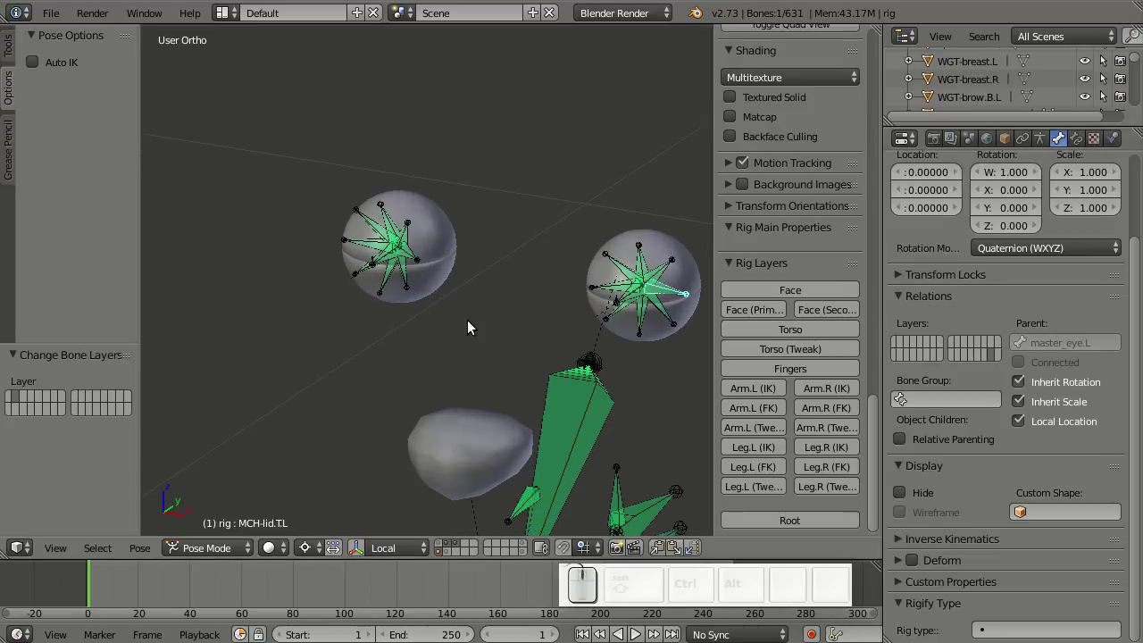
left_click(1049, 145)
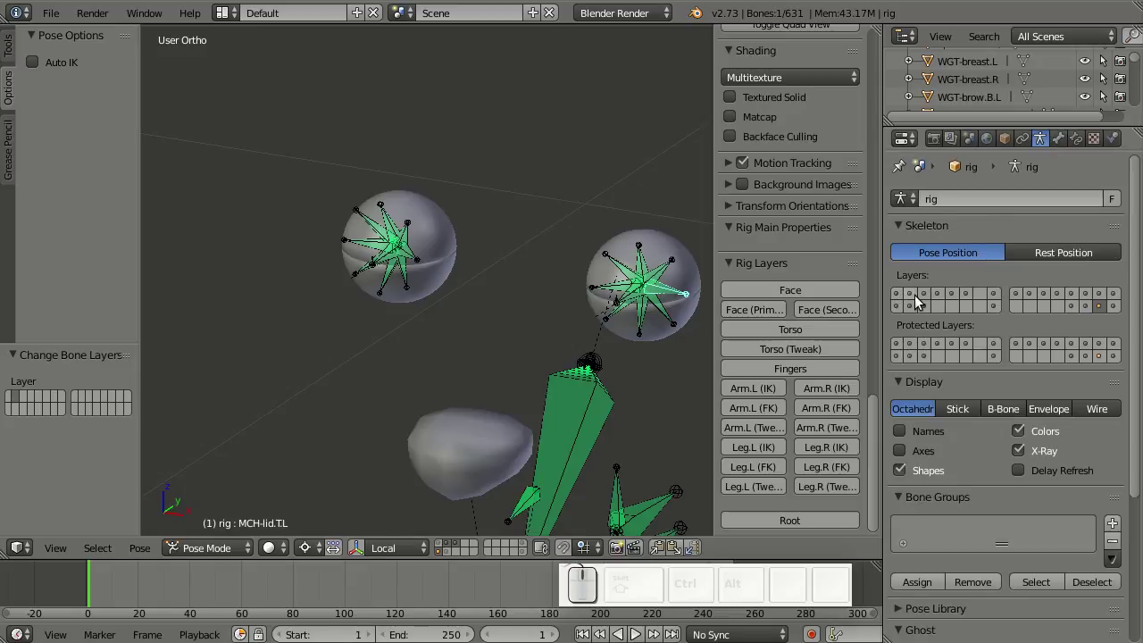
left_click(920, 299)
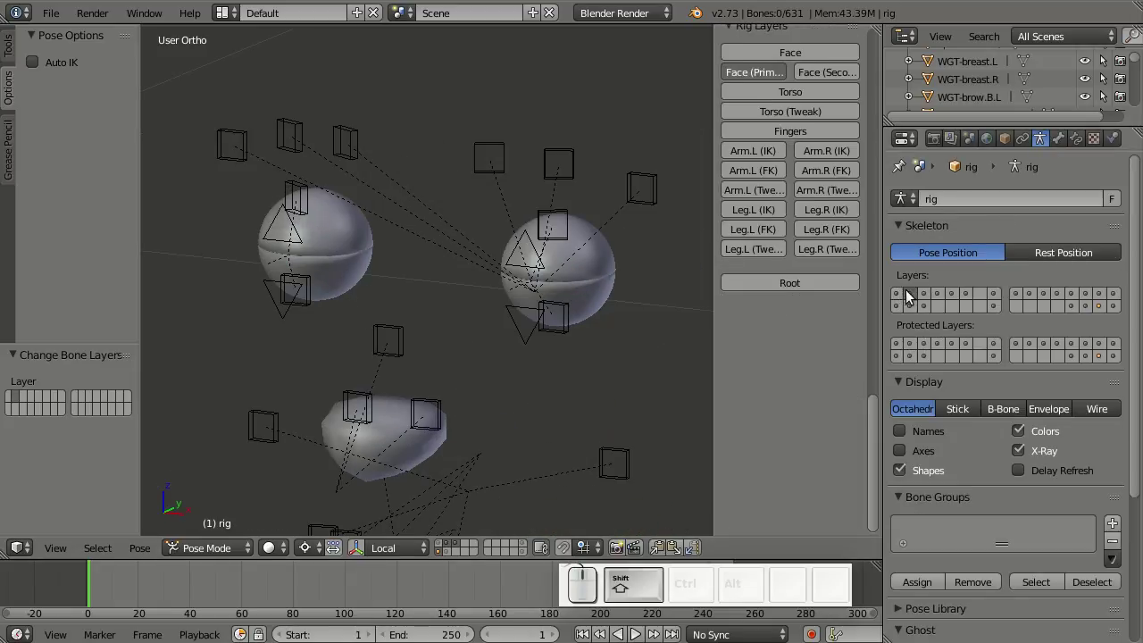
left_click(905, 303)
- Parent the eyelid bones to master_eye.L with Keep Offset
right_click(586, 307)
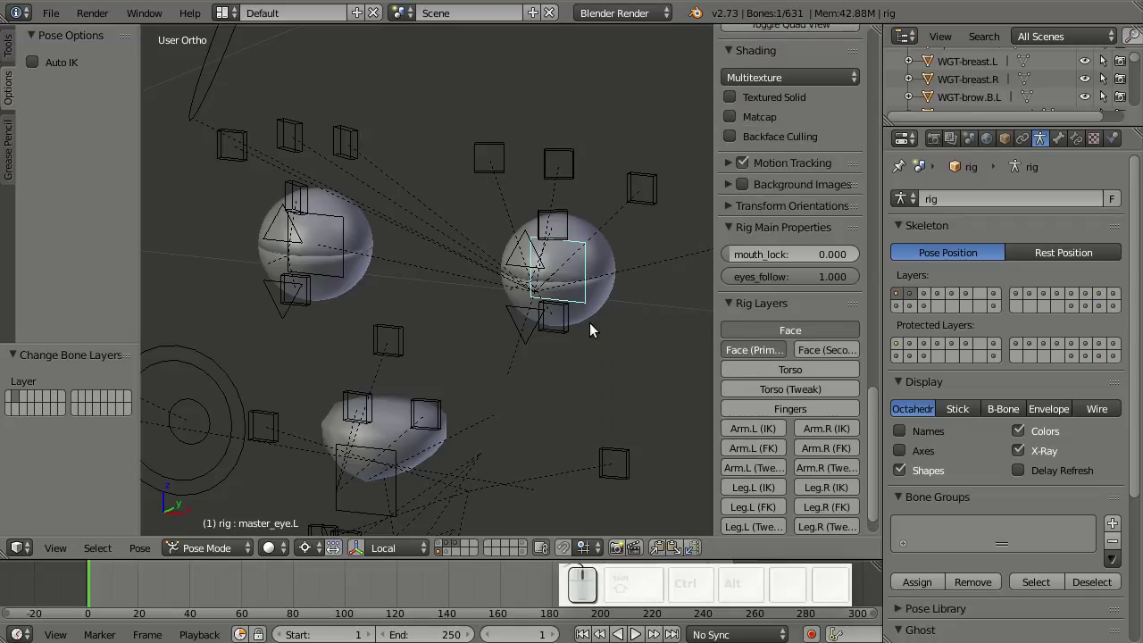
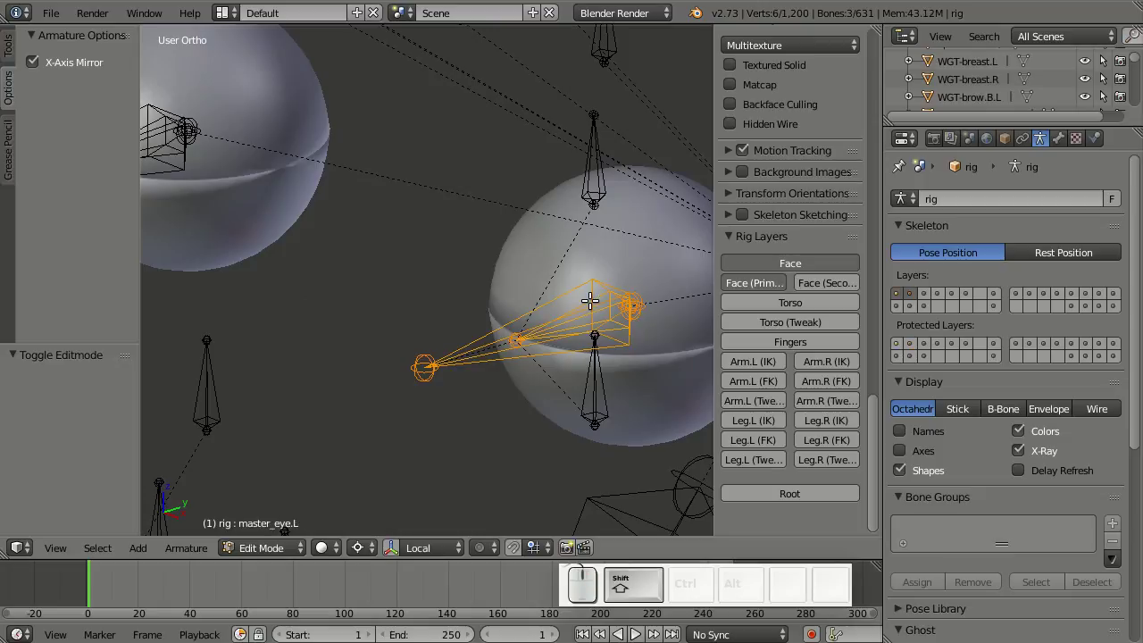
key("ctrl+p")
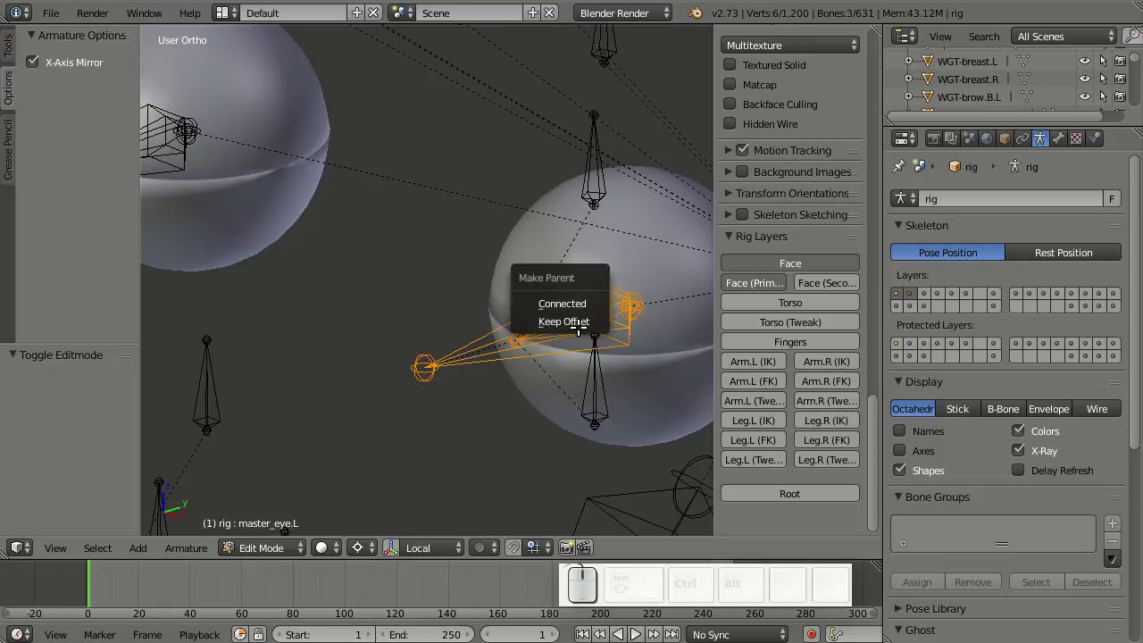
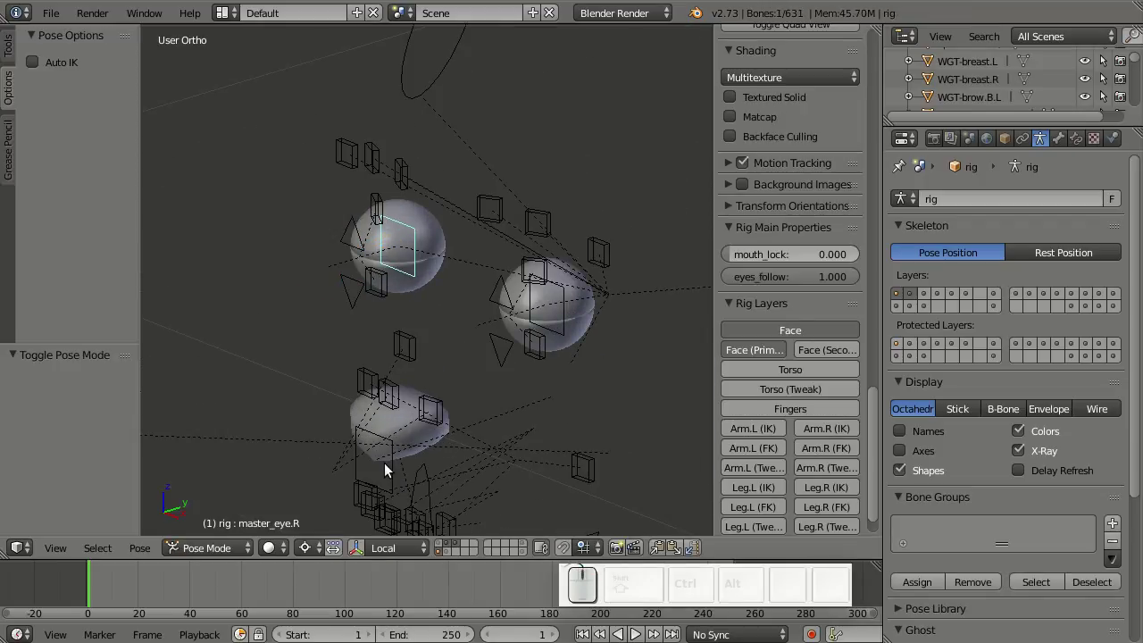
- Select the top right eyelid bone and test-rotate it around X
key(".")
key(",")
key("s")
right_click(480, 266)
key("s")
key("z")
left_click_drag(687, 207, 406, 498)
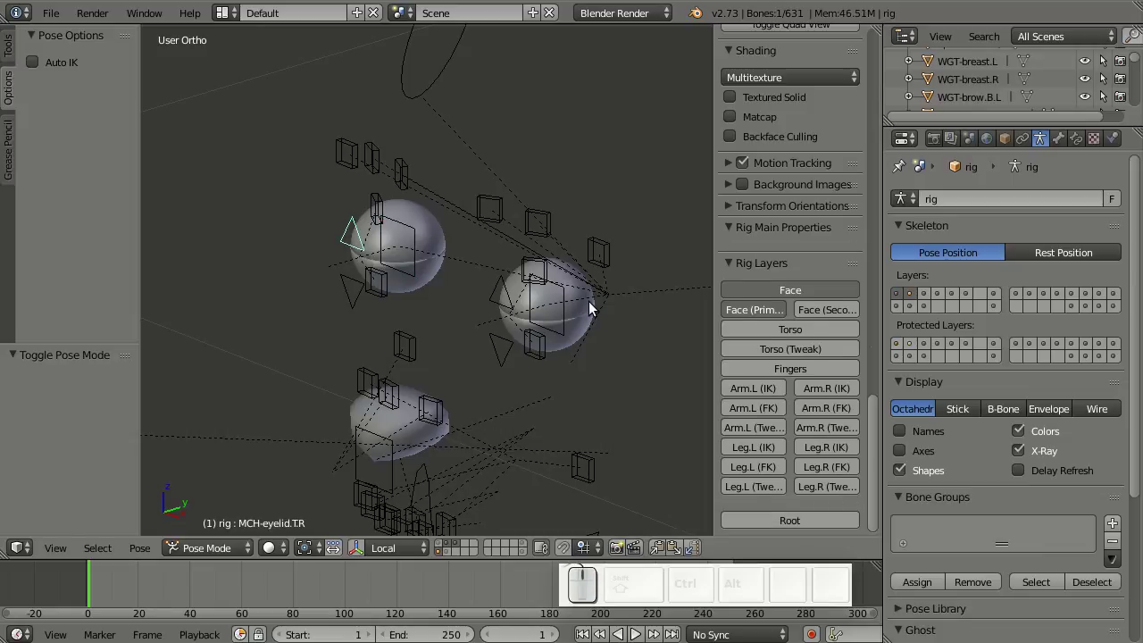
key("r")
right_click(540, 359)
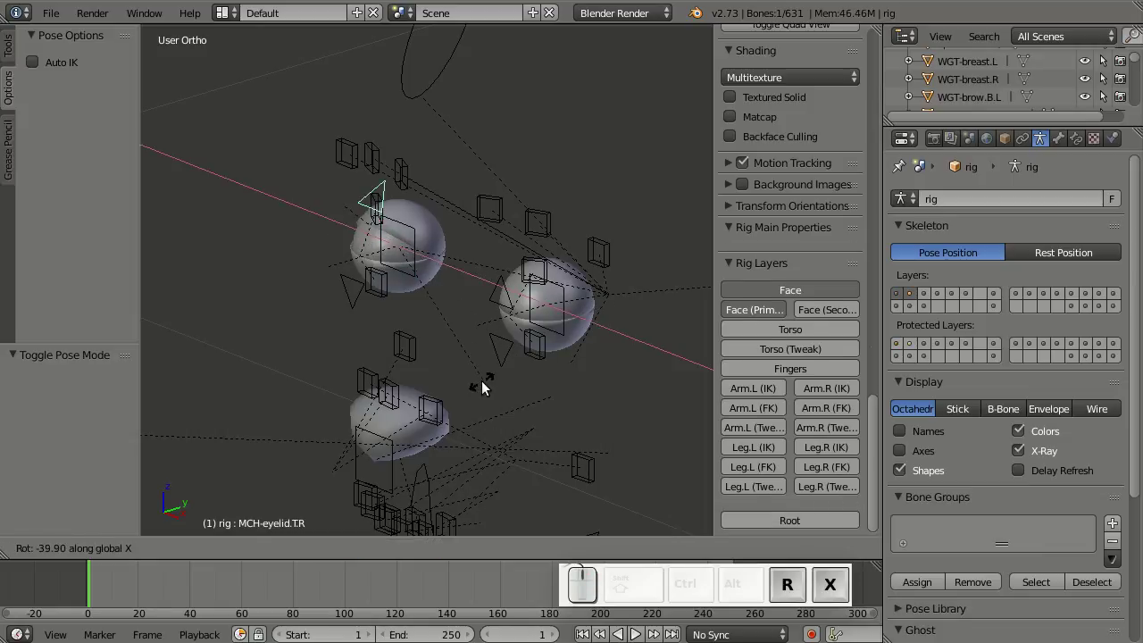
left_click(486, 384)
- Squash master_eye.R vertically to check the lids follow, then clear its rotation
scroll("up", 3)
scroll("up", 3)
right_click(409, 280)
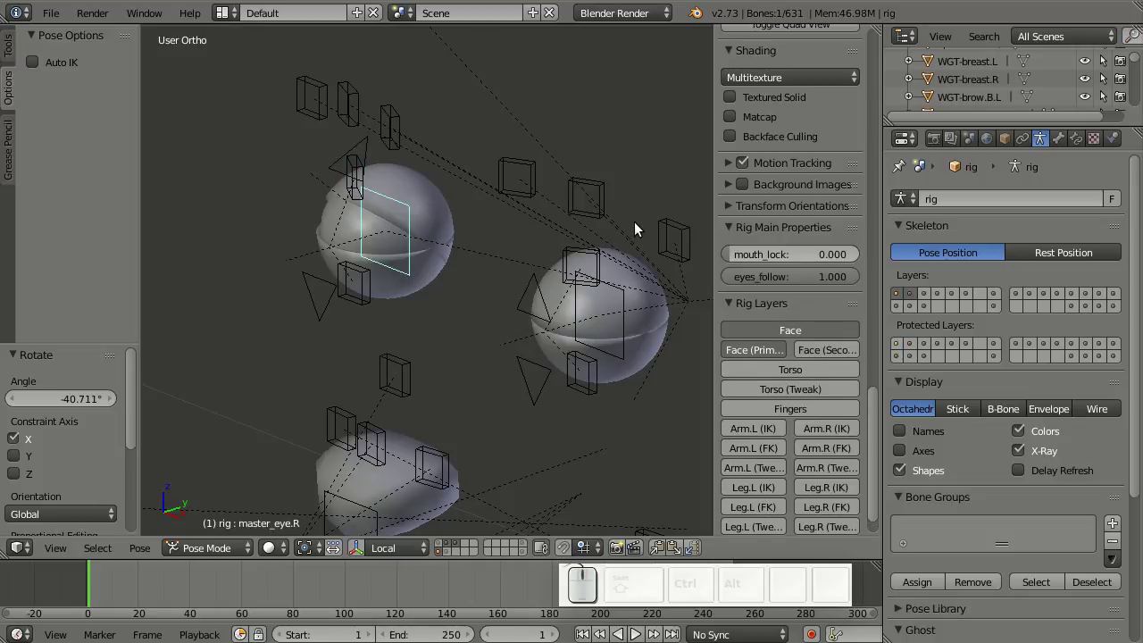
right_click(631, 212)
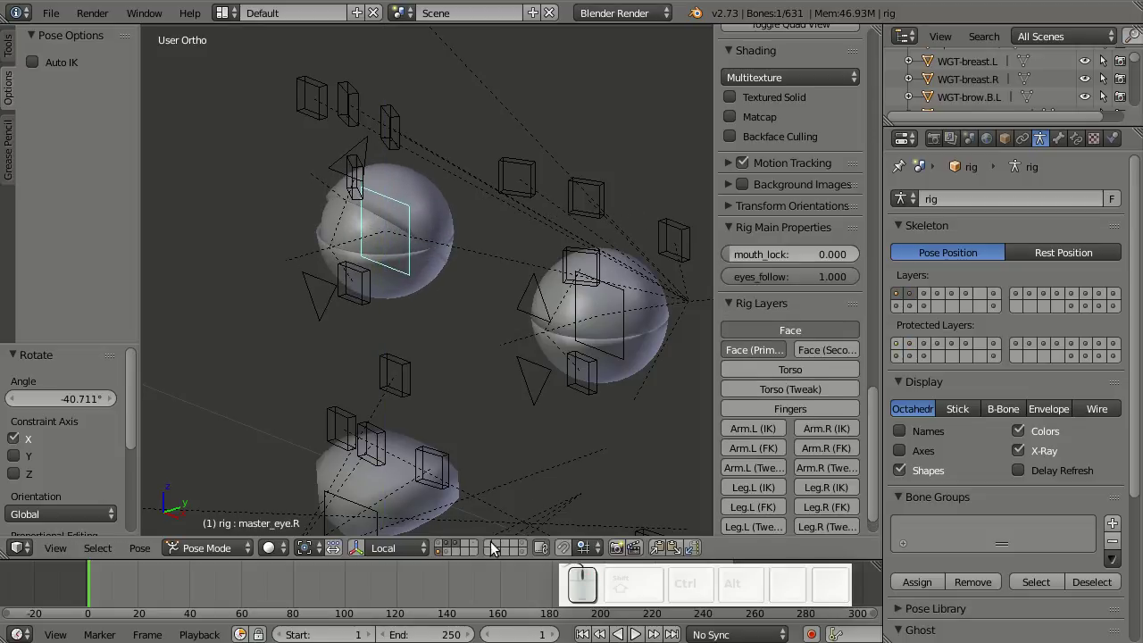
left_click(443, 546)
scroll("down", 3)
left_click_drag(540, 401, 675, 250)
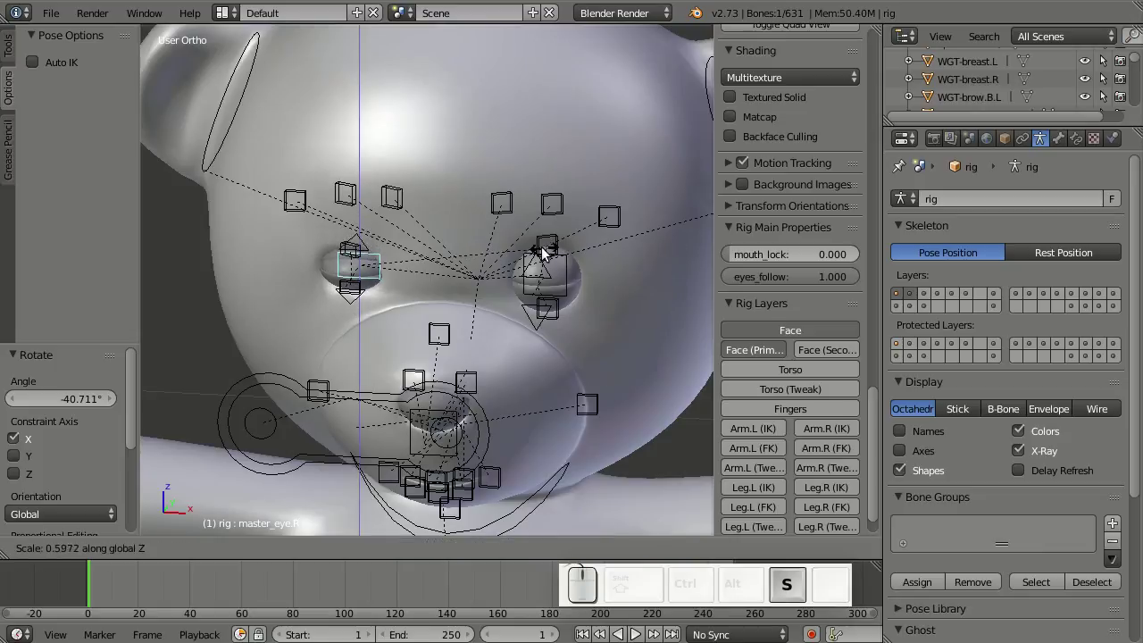
left_click_drag(232, 264, 408, 258)
middle_click(392, 263)
key("alt+r")
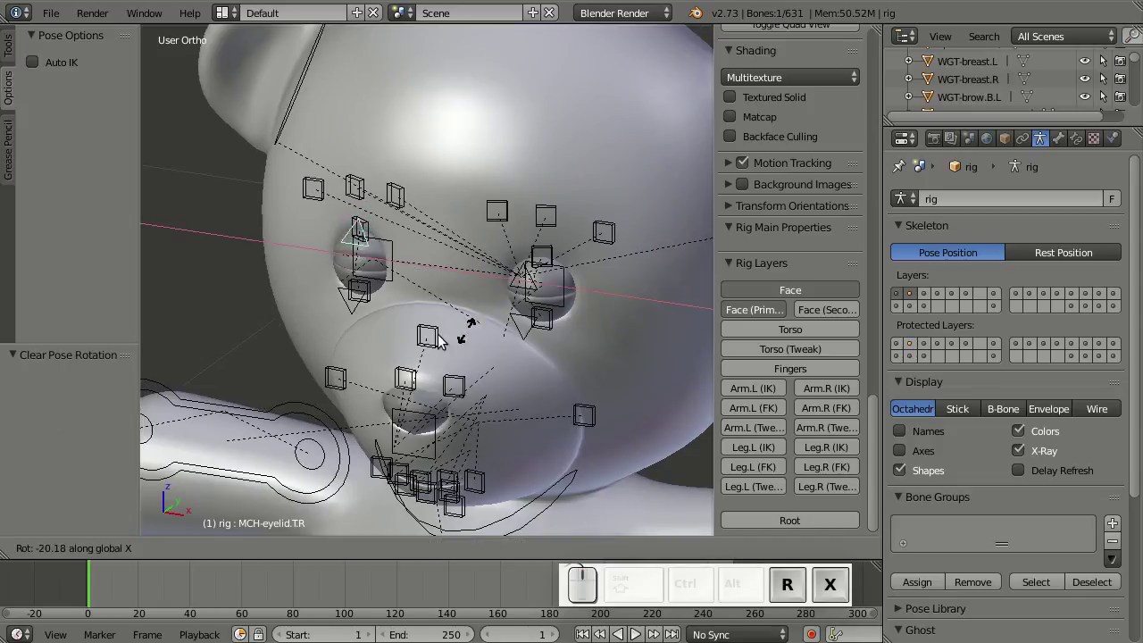
- Rotate the top right eyelid -70 degrees on X and rotate the bottom eyelid bone
key("KP_7")
key("KP_0")
key("KP_Subtract")
key("Return")
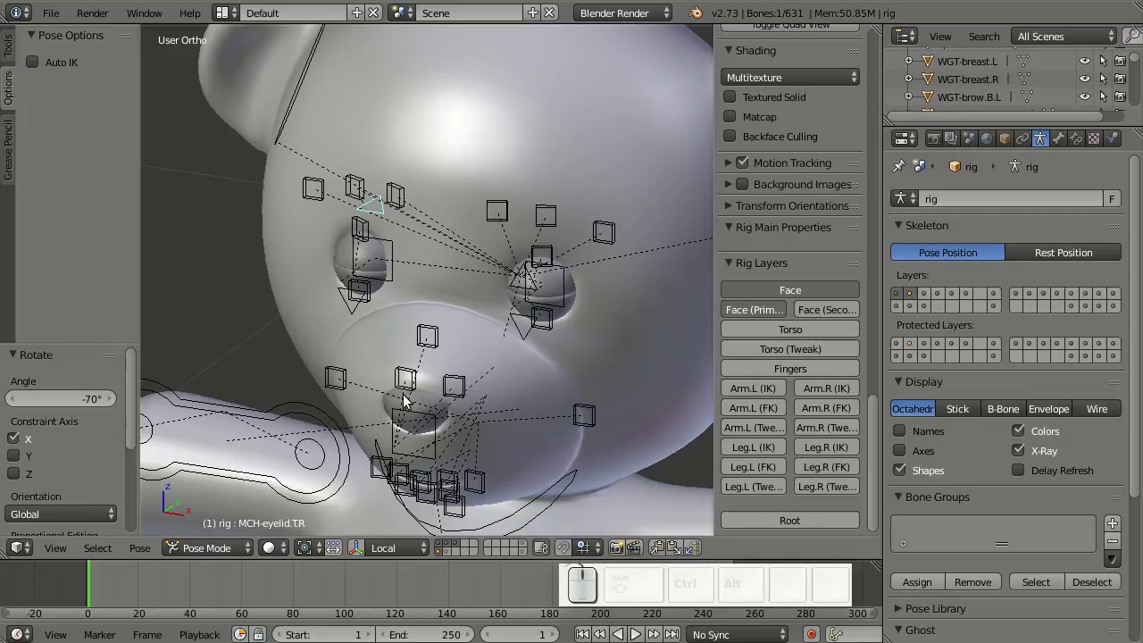
right_click(354, 316)
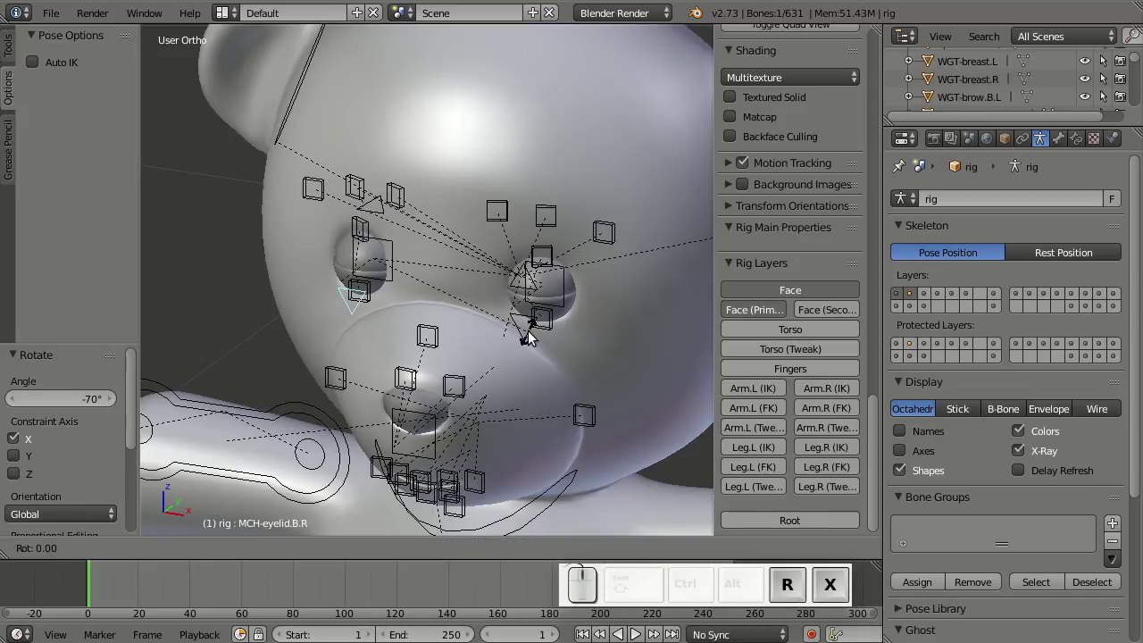
key("KP_7")
key("KP_0")
key("Return")
- Select the foot_ik.L control and start moving it to test the leg
left_click_drag(538, 394, 535, 393)
scroll("up", 3)
scroll("down", 3)
left_click_drag(527, 408, 554, 451)
right_click(535, 447)
key("KP_3")
left_click_drag(504, 430, 610, 426)
- Rotate the foot_ik.L control and shift the torso control into a test pose from the side
key("g")
left_click(556, 409)
key("r")
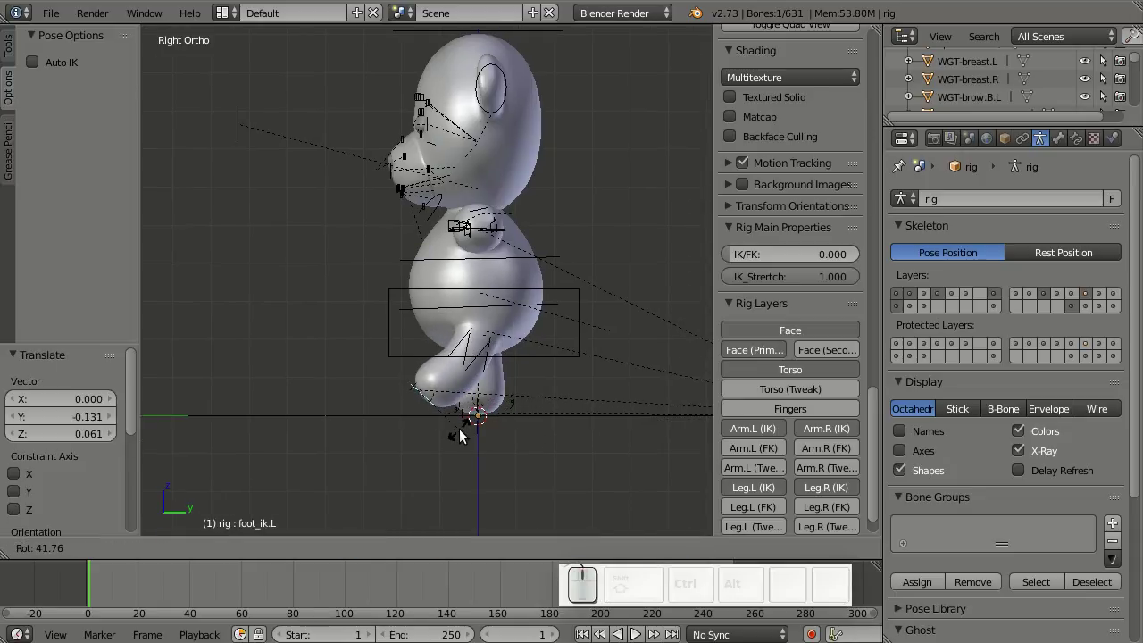
left_click_drag(471, 433, 558, 367)
right_click(558, 367)
key("g")
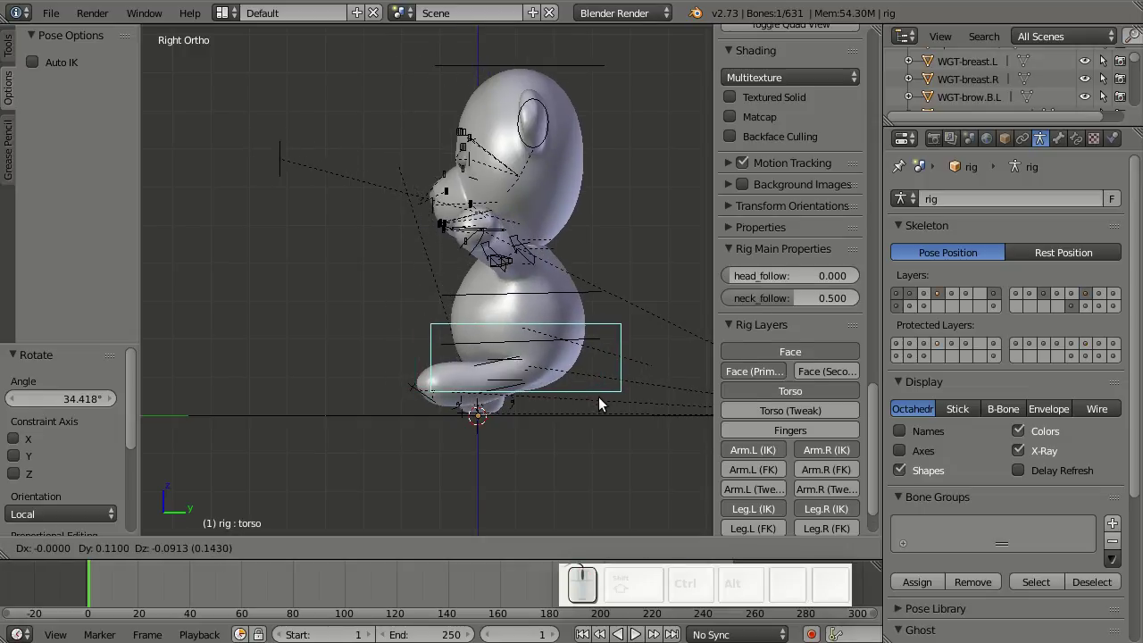
left_click(601, 415)
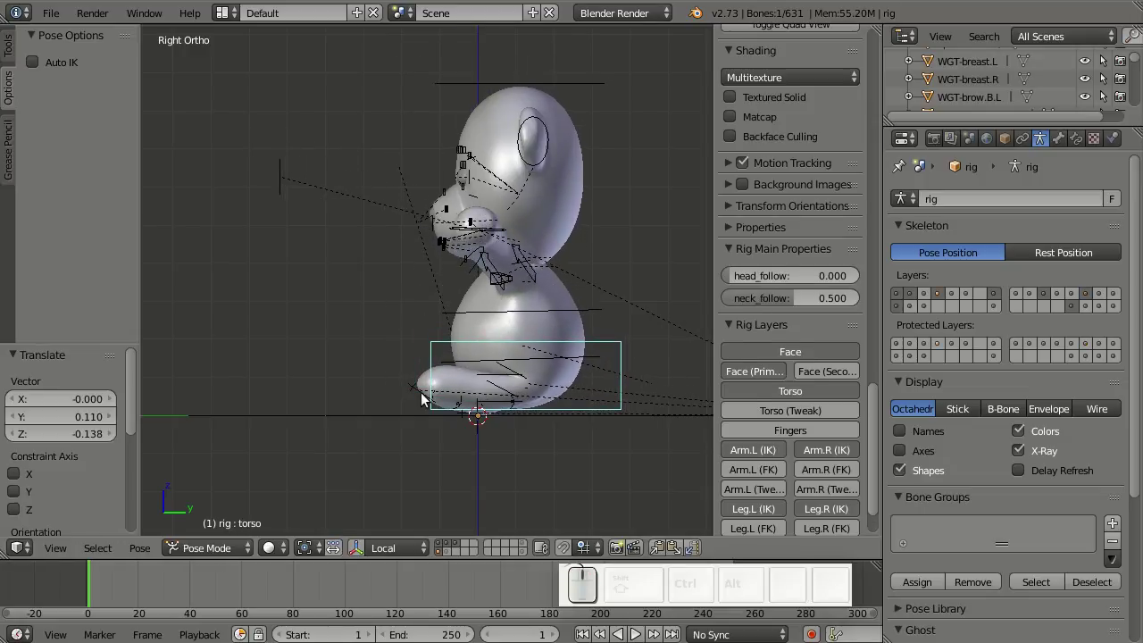
- Refine the torso and left foot pose with a series of small rotations and moves
right_click(427, 397)
key("r")
left_click(461, 449)
key("g")
left_click_drag(499, 436, 569, 445)
key("r")
left_click(551, 459)
key("g")
left_click(545, 456)
- Settle foot_ik.L's position checked from top and front views, then inspect the pose all round
key("KP_7")
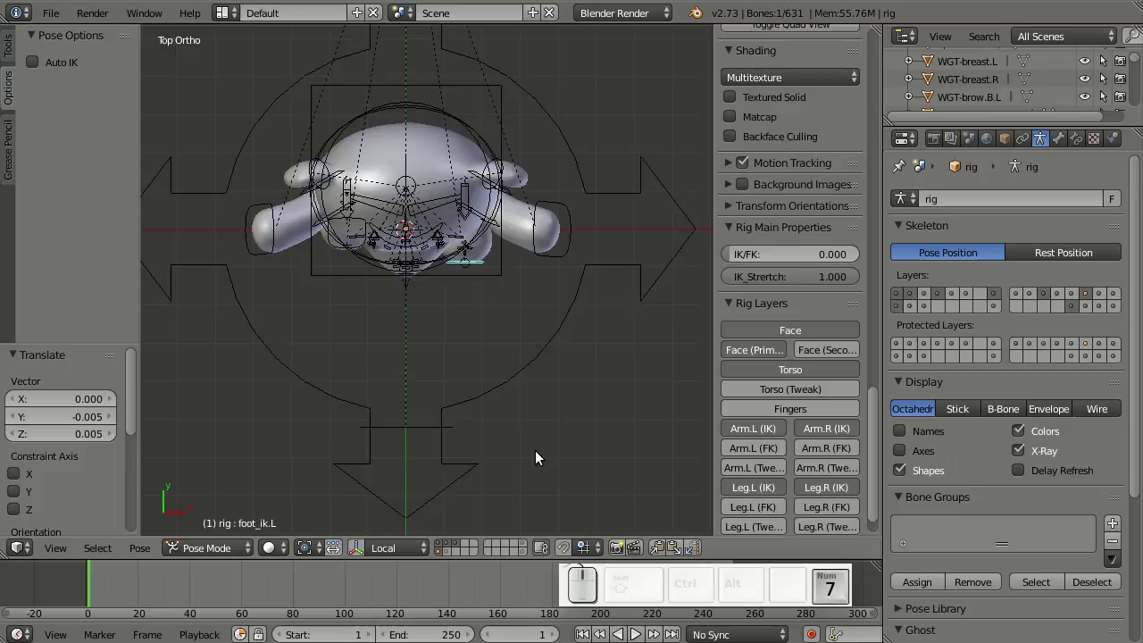
key("g")
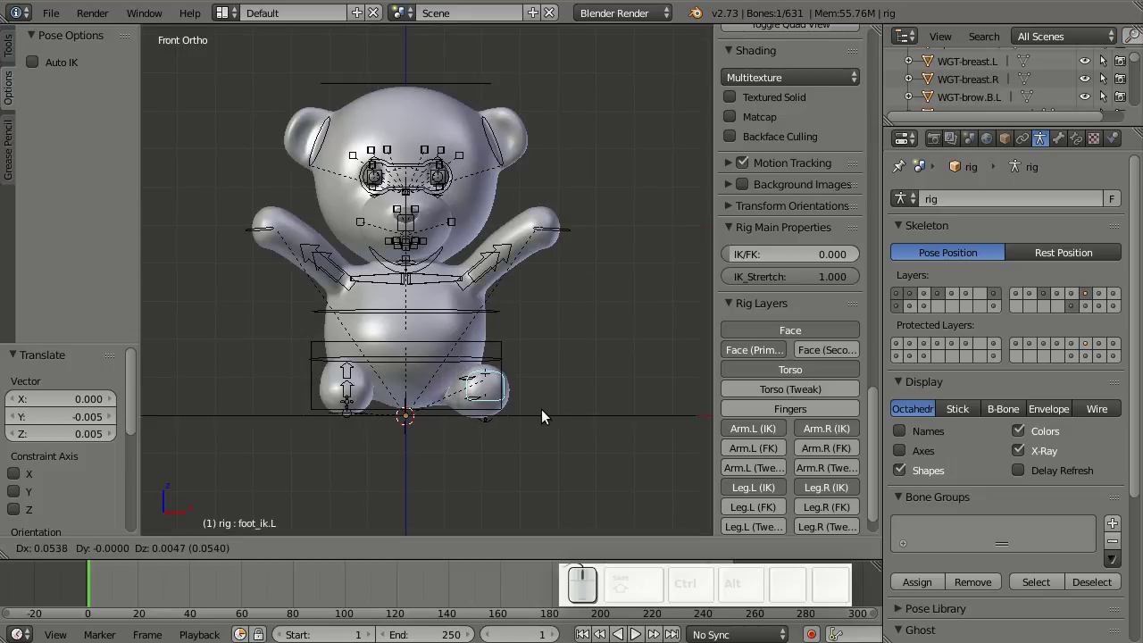
left_click(547, 411)
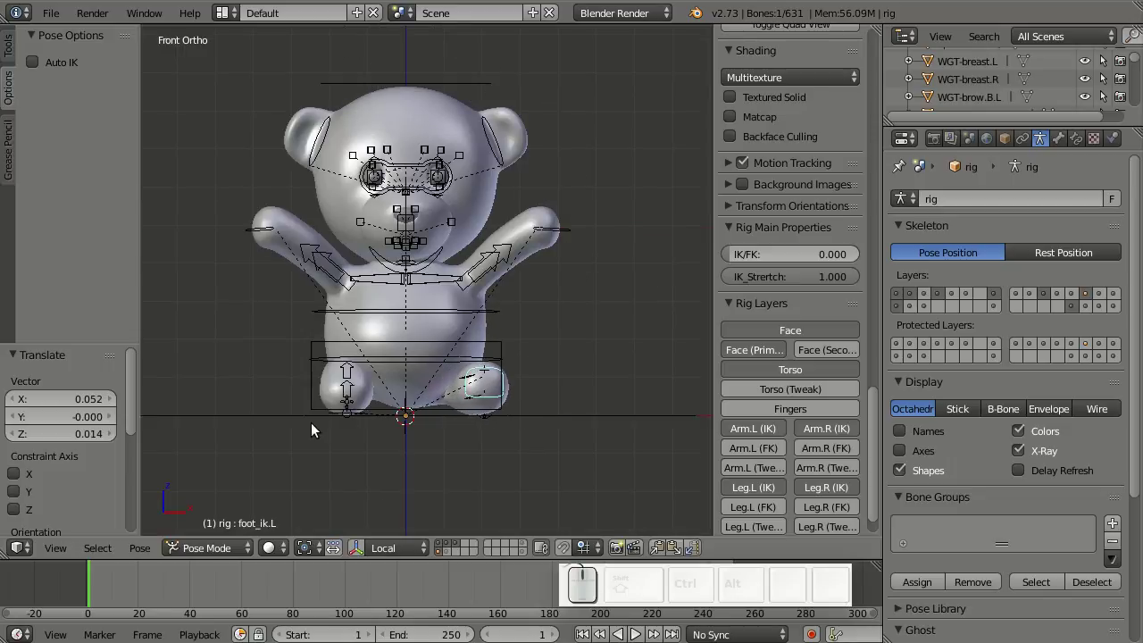
key("ctrl+KP_3")
left_click_drag(445, 416, 619, 555)
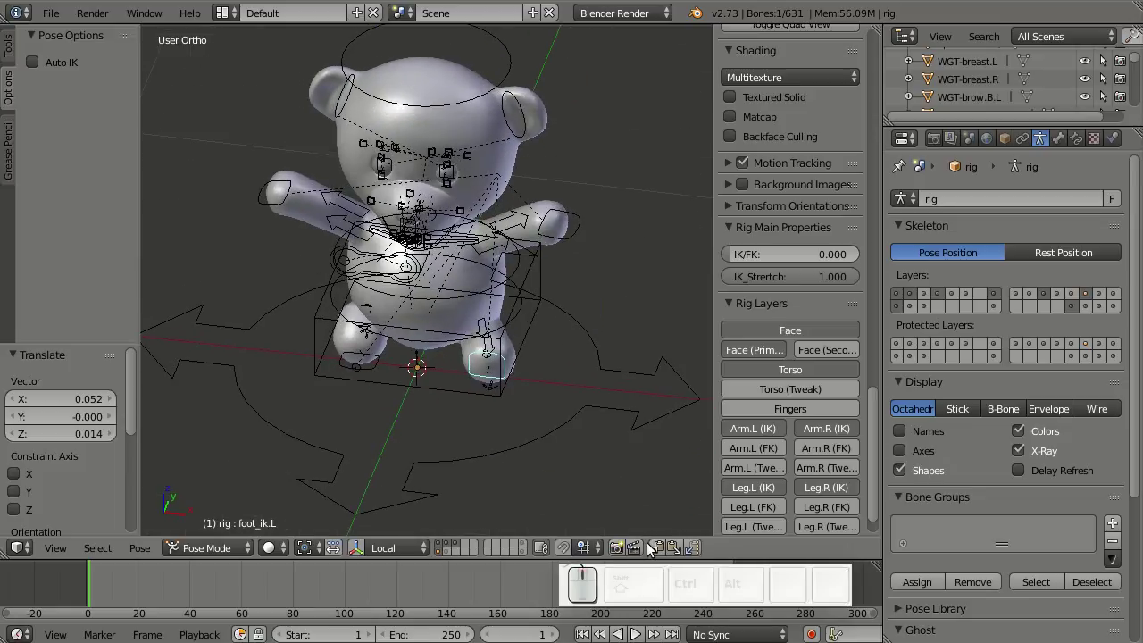
left_click_drag(654, 548, 695, 546)
left_click(694, 547)
left_click_drag(472, 443, 567, 217)
left_click_drag(567, 218, 578, 227)
- Paste the arm pose mirrored to the other side and lower and rotate hand_ik.L in front view
key("KP_1")
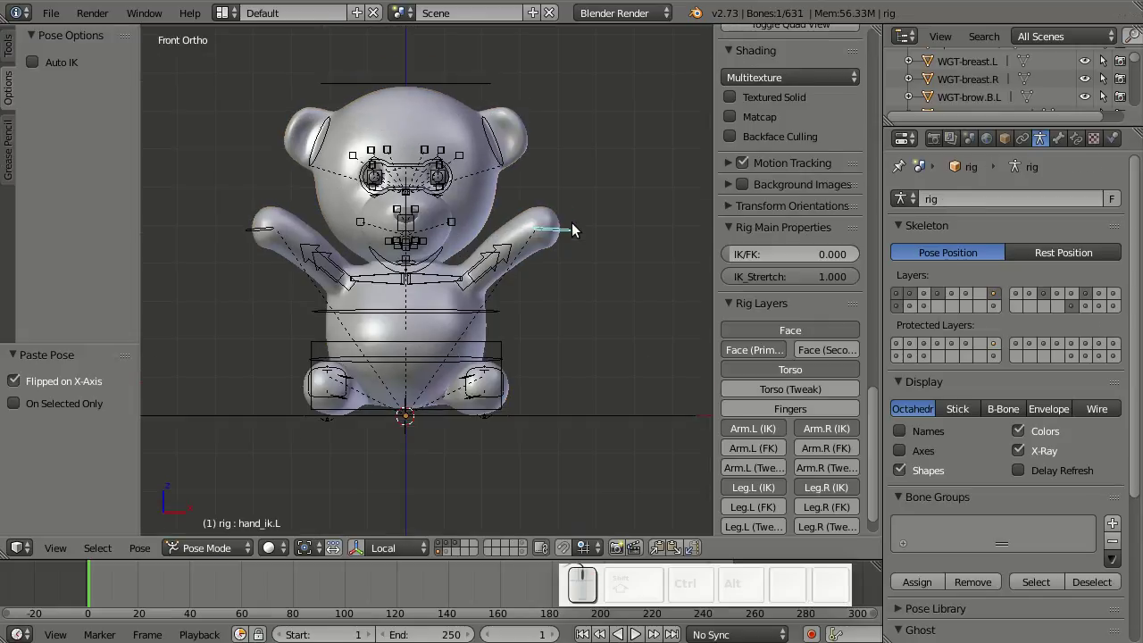
key("g")
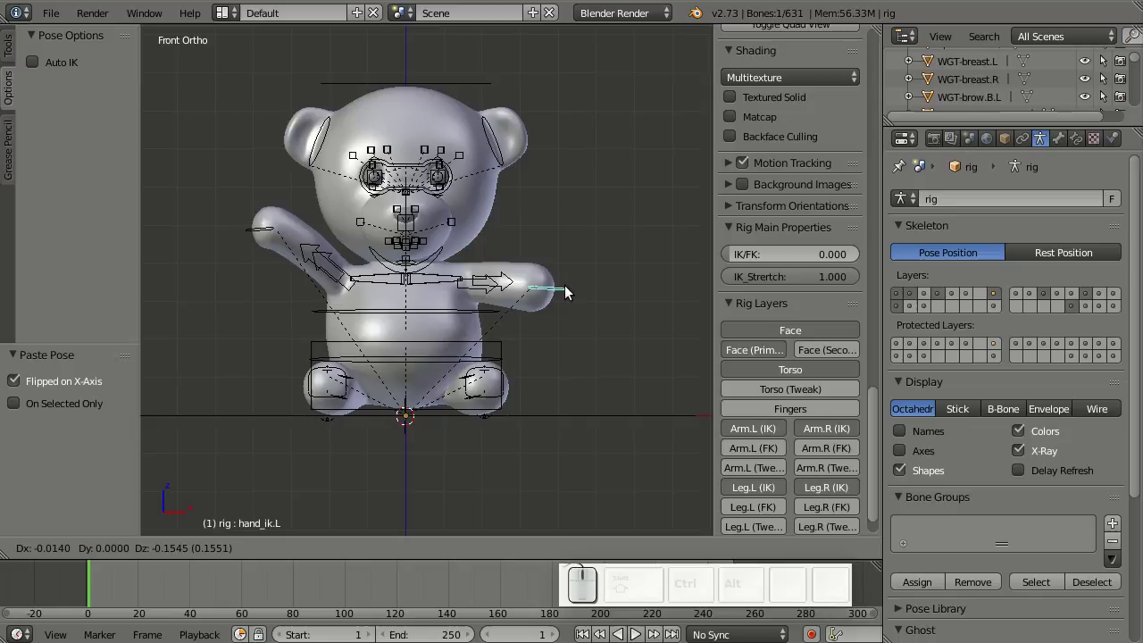
left_click(565, 323)
right_click(446, 285)
key("r")
left_click_drag(574, 300, 563, 322)
right_click(563, 322)
key("KP_7")
key("g")
left_click(585, 315)
- Raise and rotate hand_ik.L from top, front and side views to lift the arm
key("r")
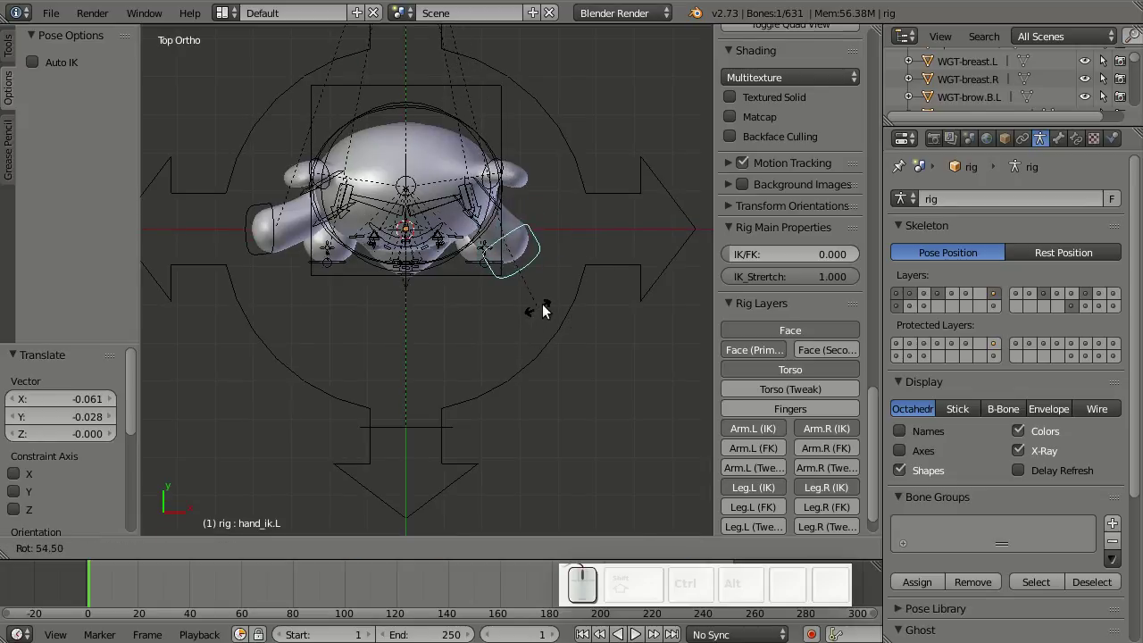
left_click_drag(551, 306, 543, 325)
key("KP_1")
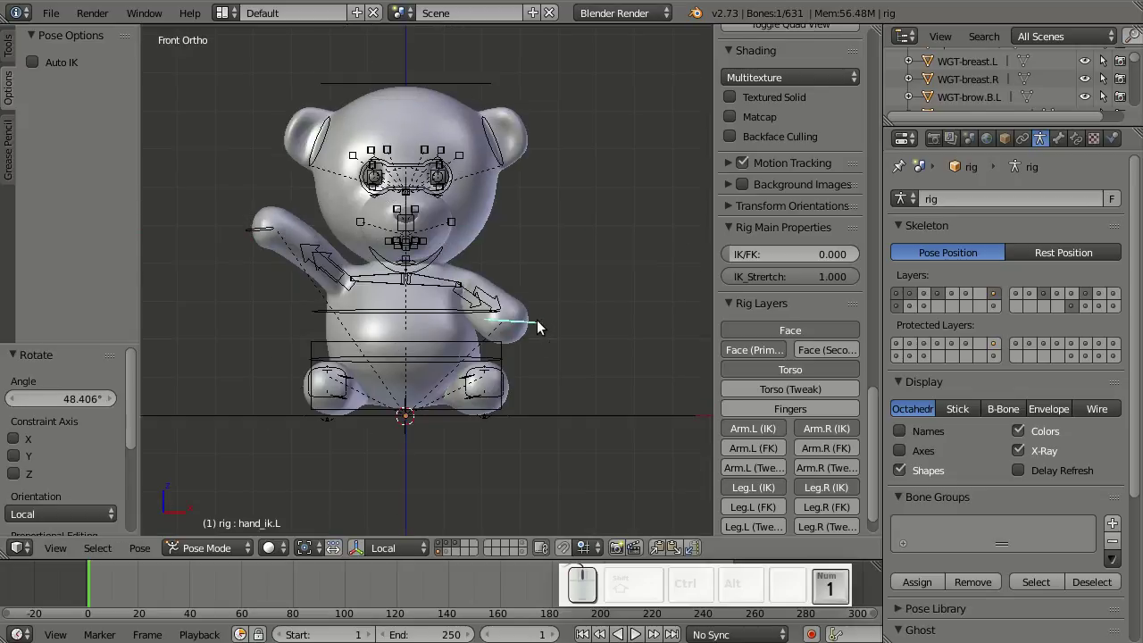
key("r")
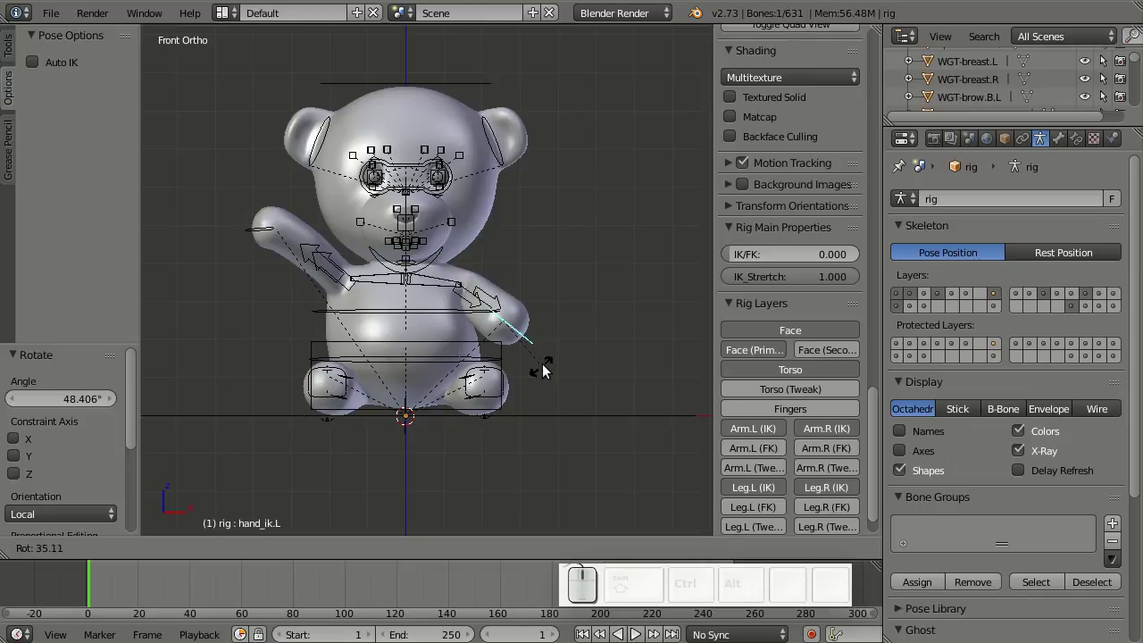
key("r")
right_click(545, 387)
key("r")
left_click(579, 381)
key("g")
left_click(579, 372)
key("KP_3")
key("g")
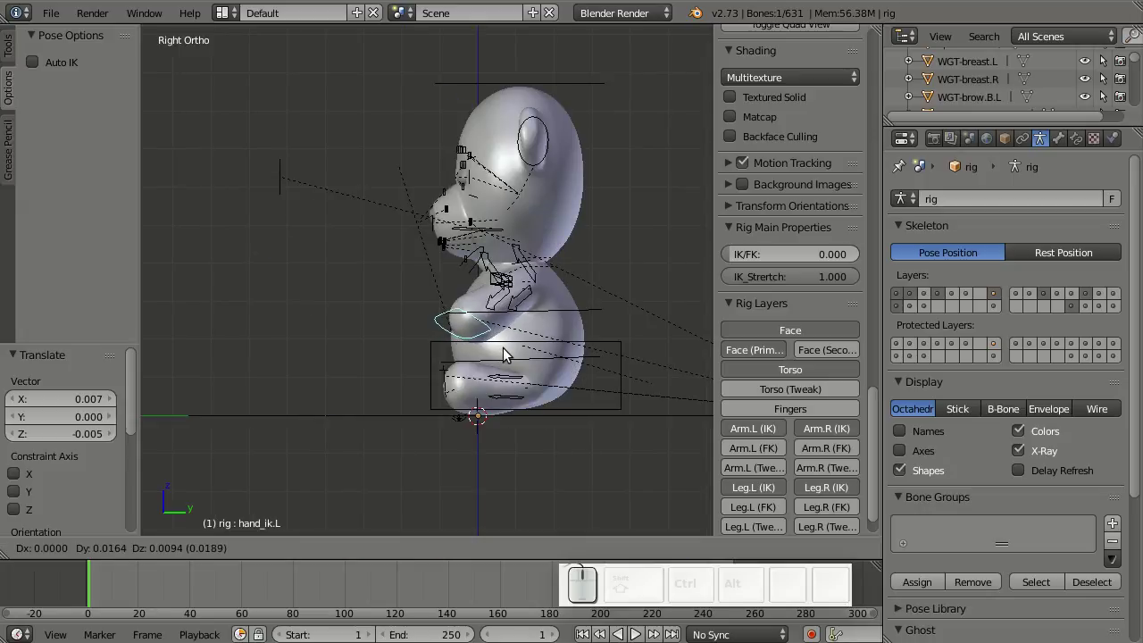